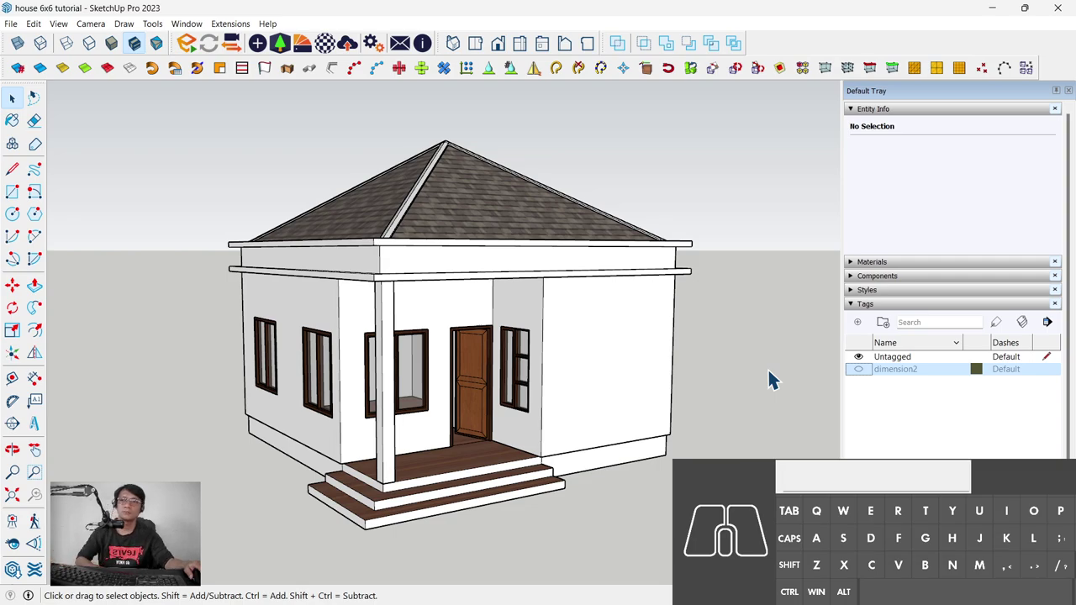
Step: Show the dimension2 tag's 600 cm measurements and orbit to look straight down on the roof
drag(328, 457, 260, 457)
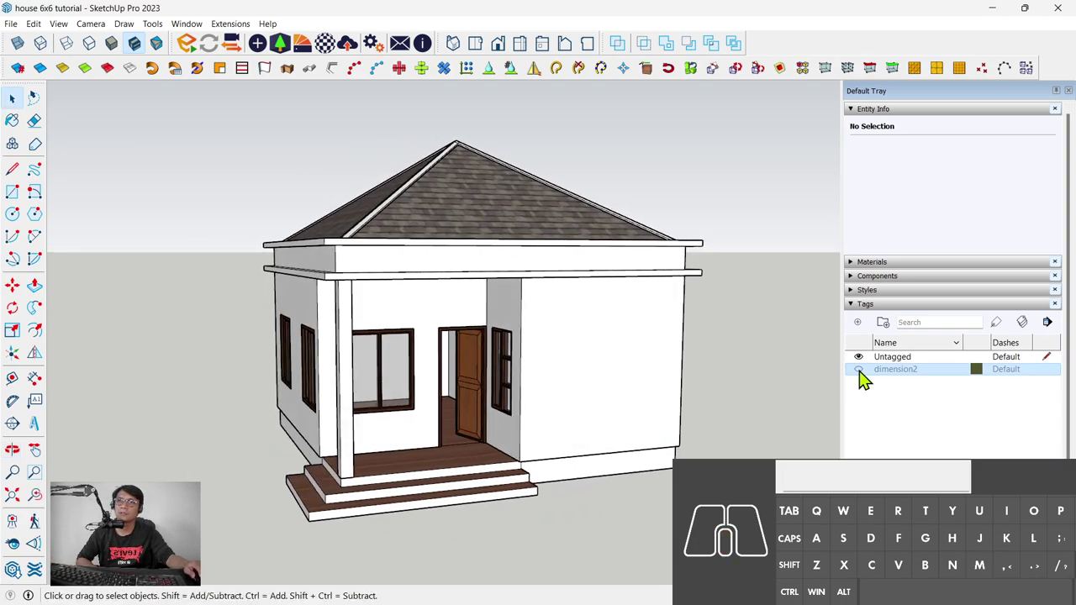
click(868, 378)
middle_click(576, 302)
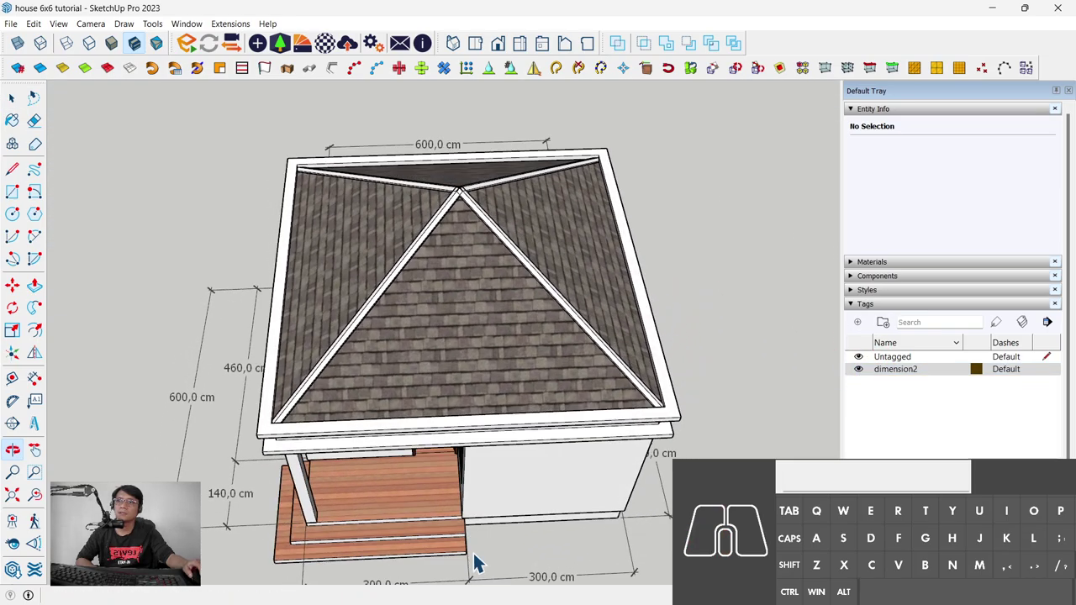
scroll(down, 3)
drag(471, 365, 460, 414)
scroll(down, 3)
click(101, 31)
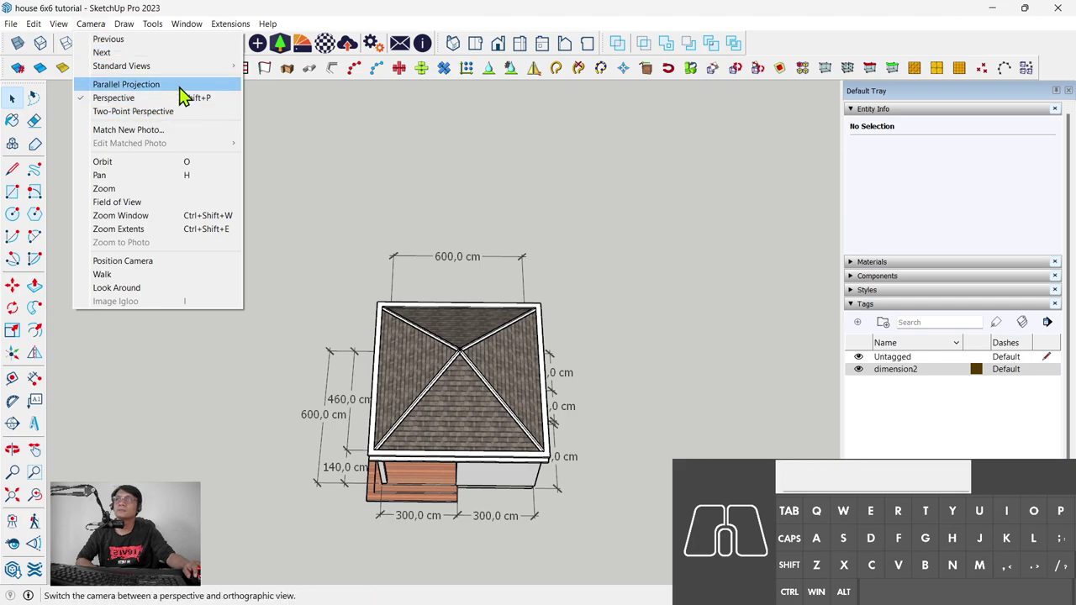
Step: Switch to parallel projection and the Top standard view of the house
click(187, 91)
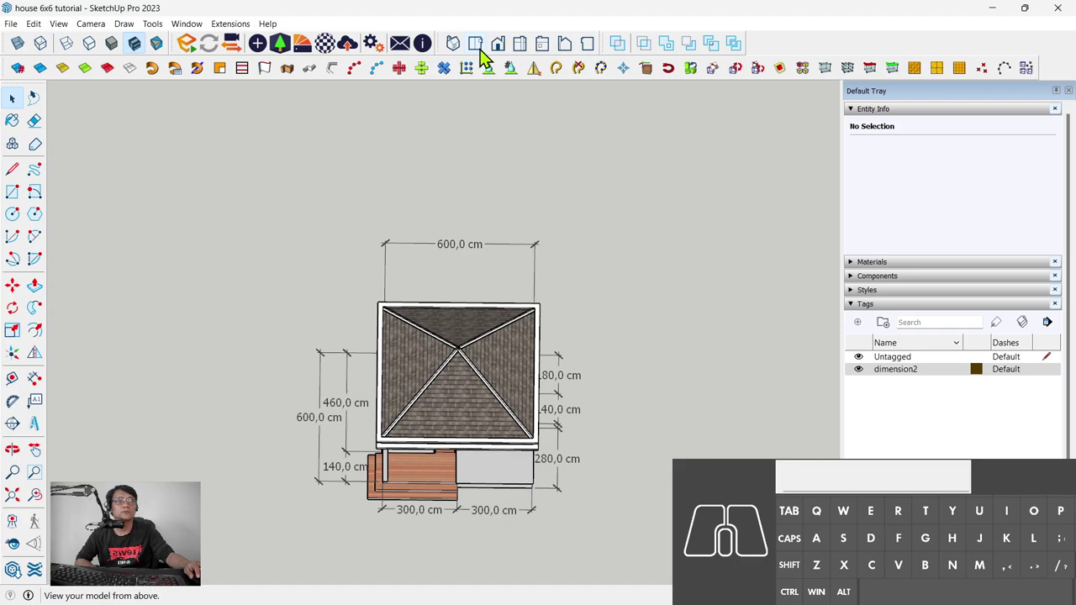
click(490, 57)
scroll(down, 3)
click(536, 352)
drag(515, 358, 582, 387)
click(582, 387)
Step: Hide the roof to reveal the floor plan's rooms and shift the plan toward the left
middle_click(645, 333)
scroll(up, 3)
click(558, 309)
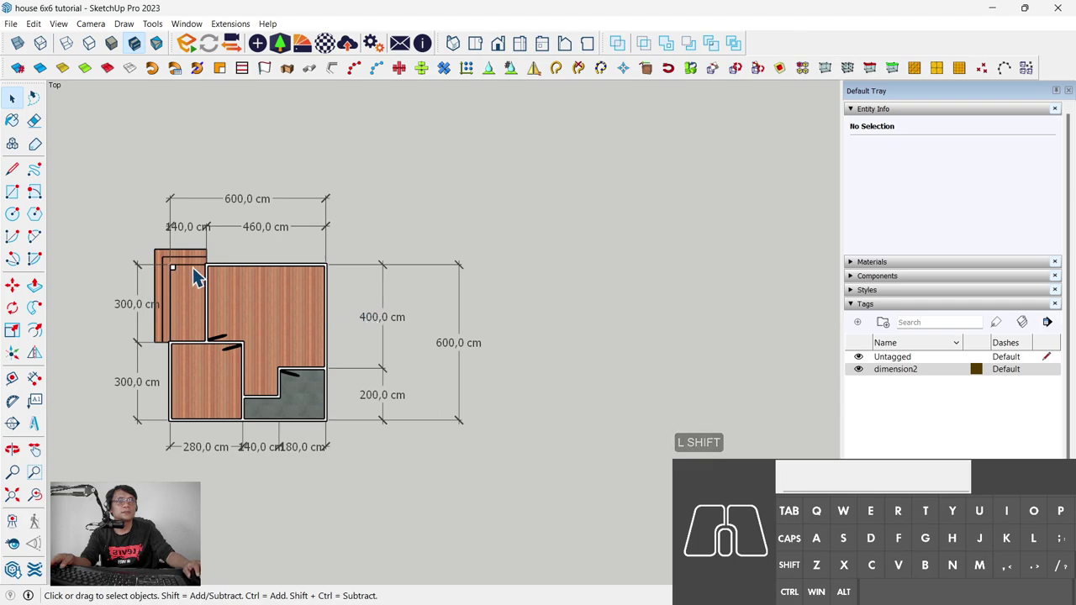
middle_click(579, 361)
Step: Draw a 600;600 cm square with the Rectangle tool beside the floor plan
key(r)
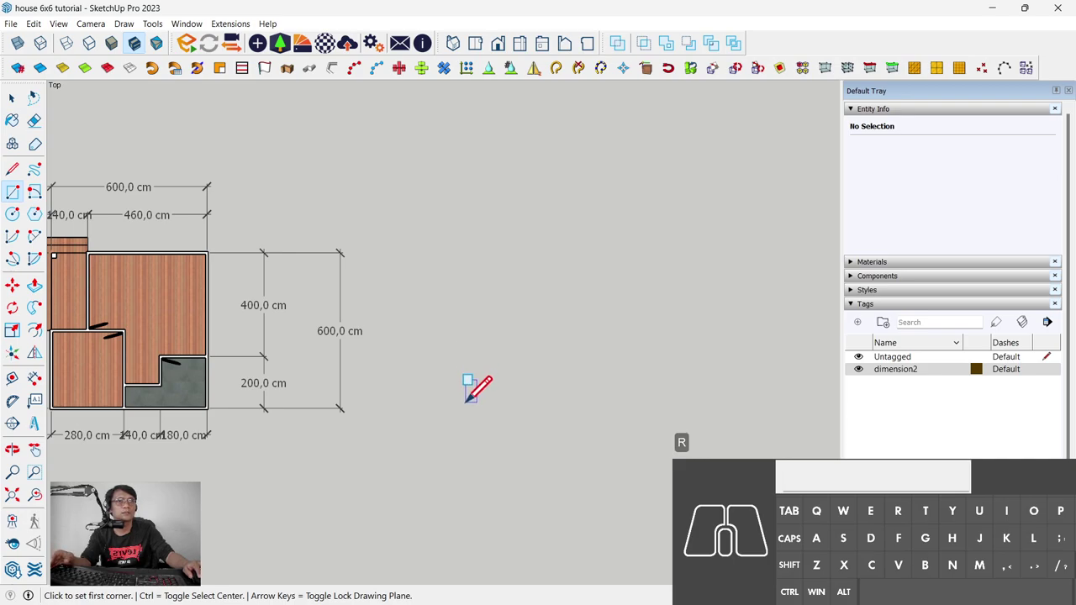
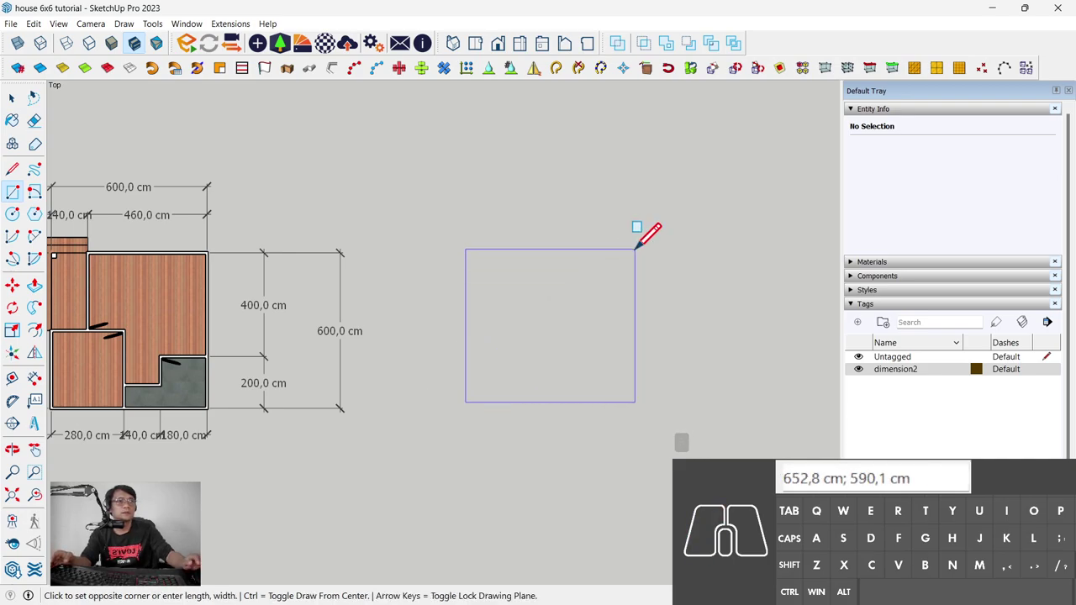
key(KP_6)
key(KP_0)
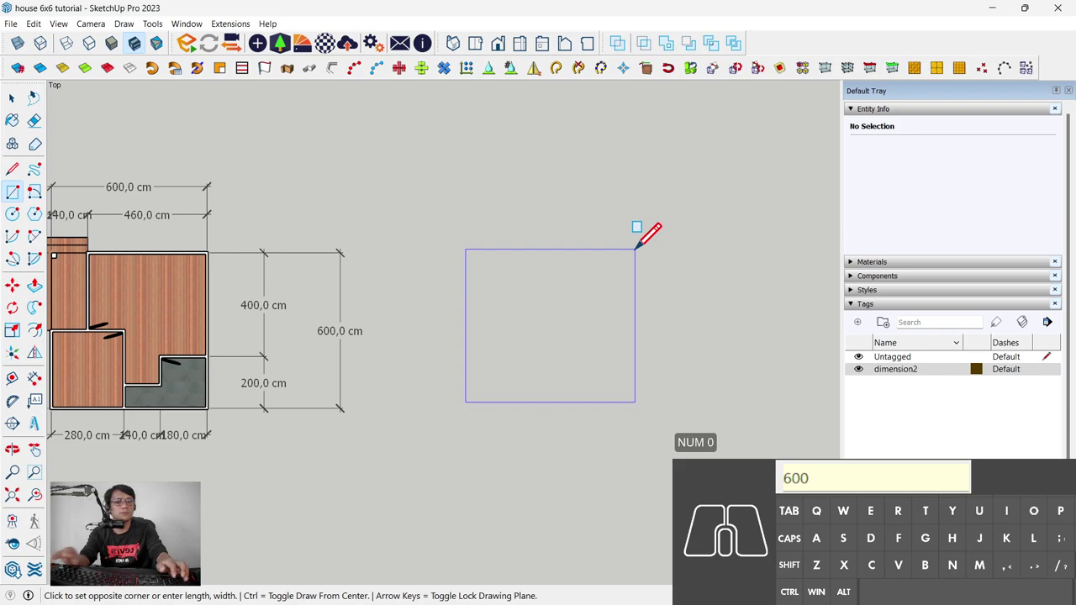
key(;)
key(KP_6)
key(KP_0)
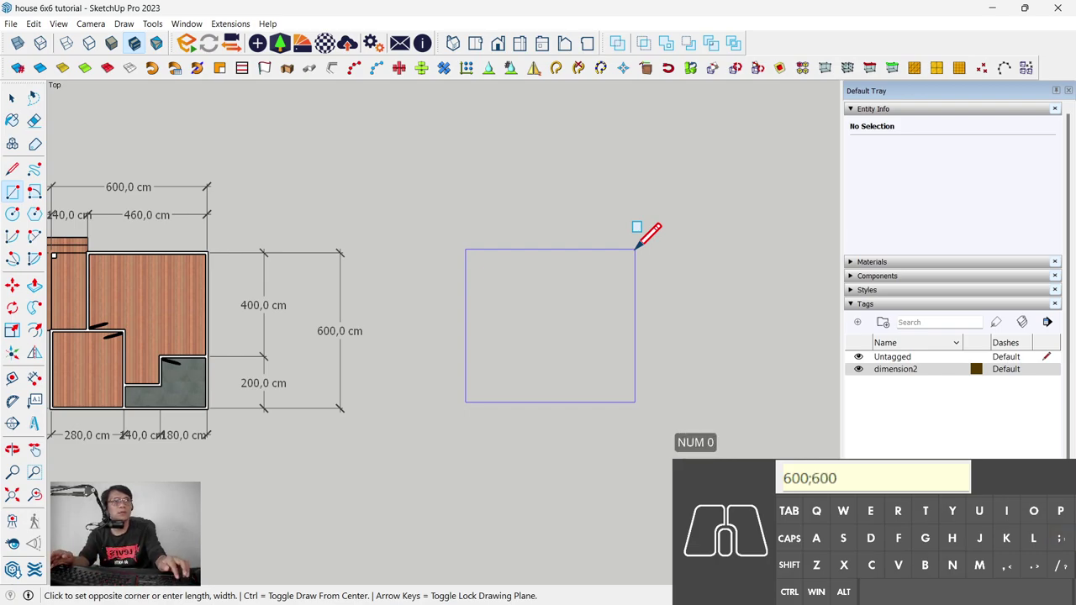
key(KP_Enter)
key(space)
Step: Select the square's bottom edge and re-centre the view on the new square
click(587, 410)
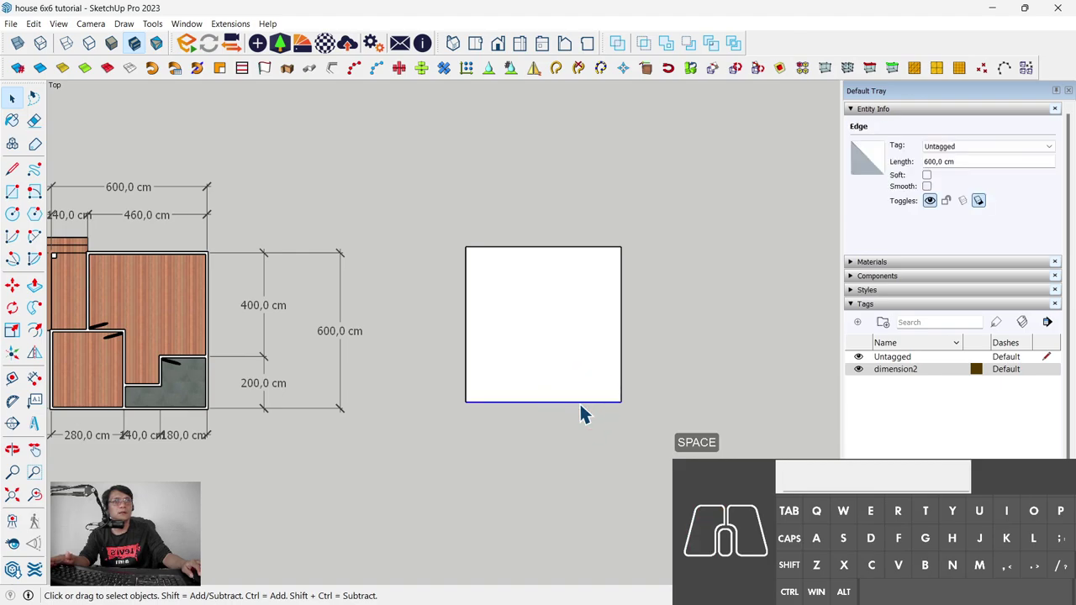
middle_click(588, 413)
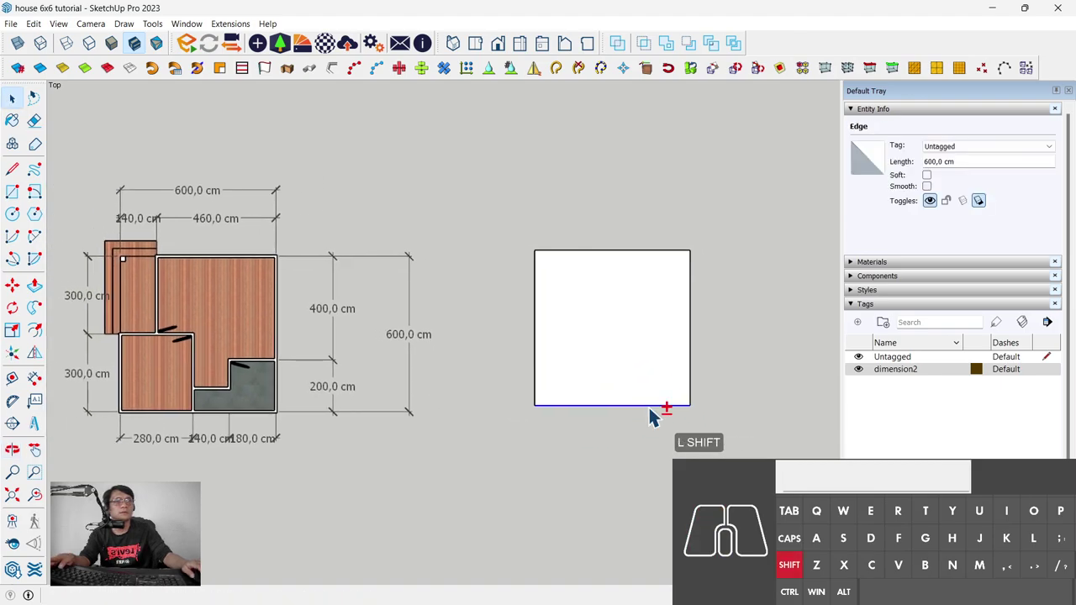
middle_click(655, 414)
Step: Copy the square's edges with Move+Ctrl to form the first dividing lines
key(m)
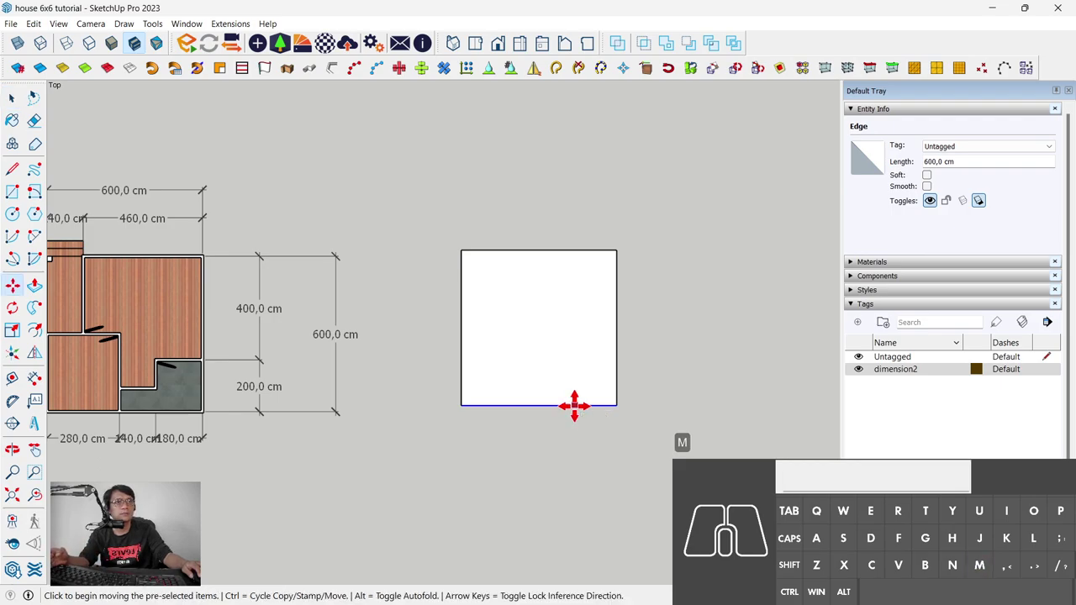
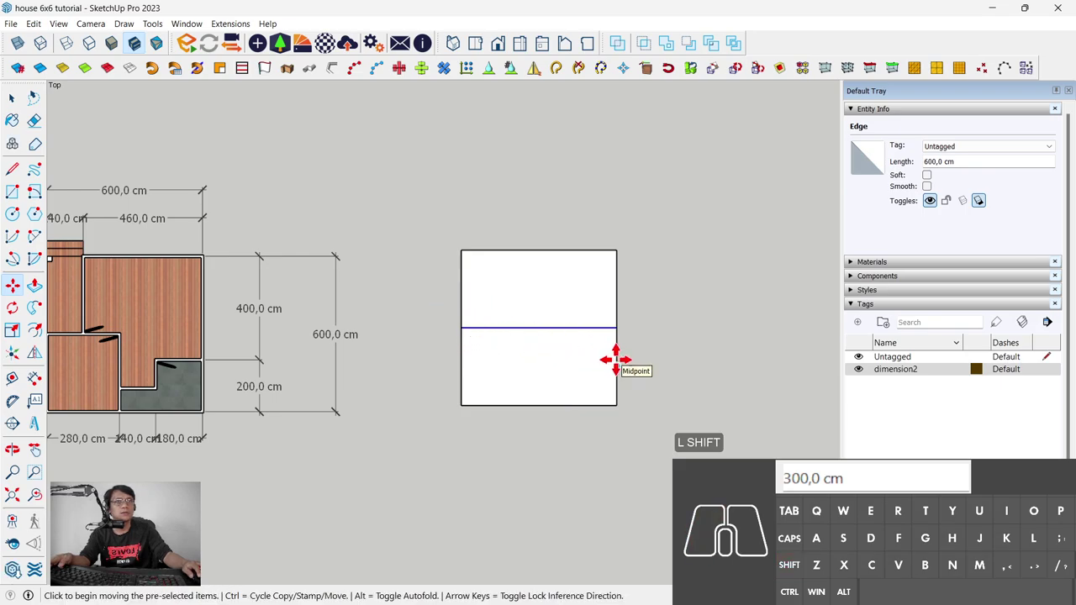
key(Escape)
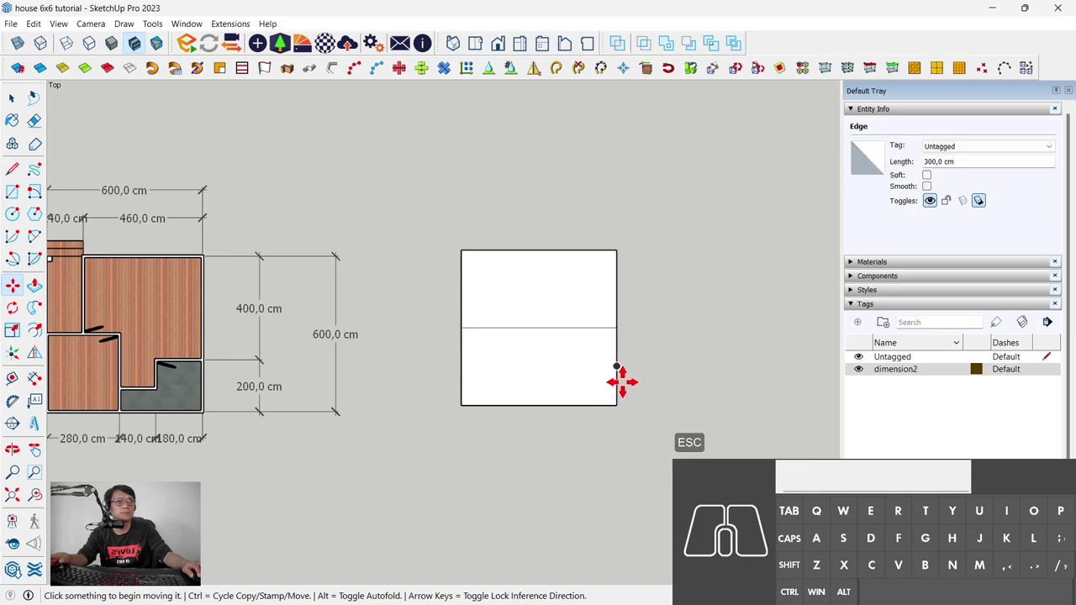
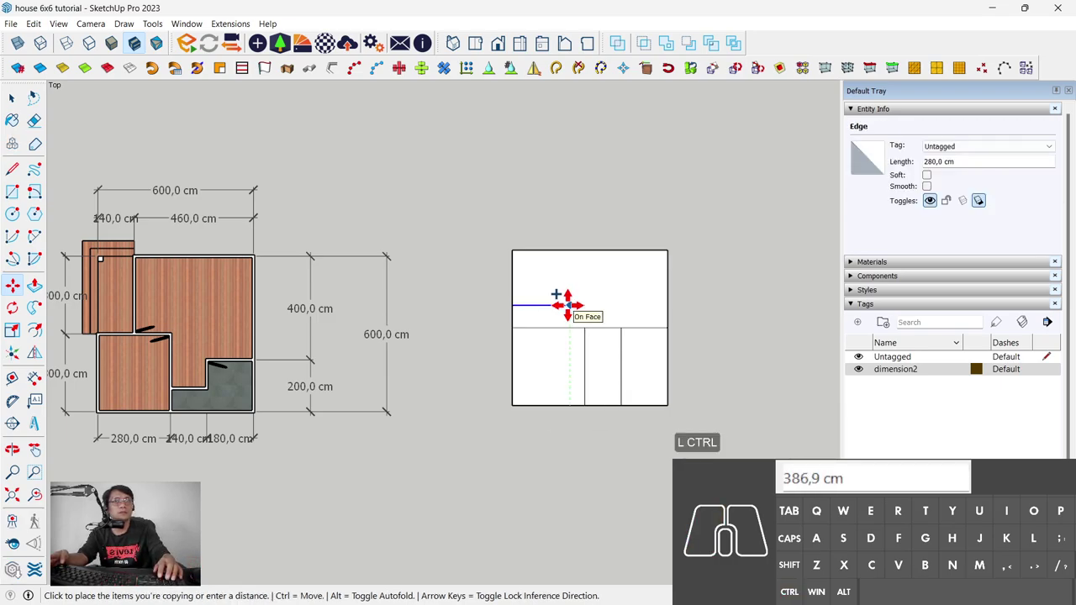
key(Escape)
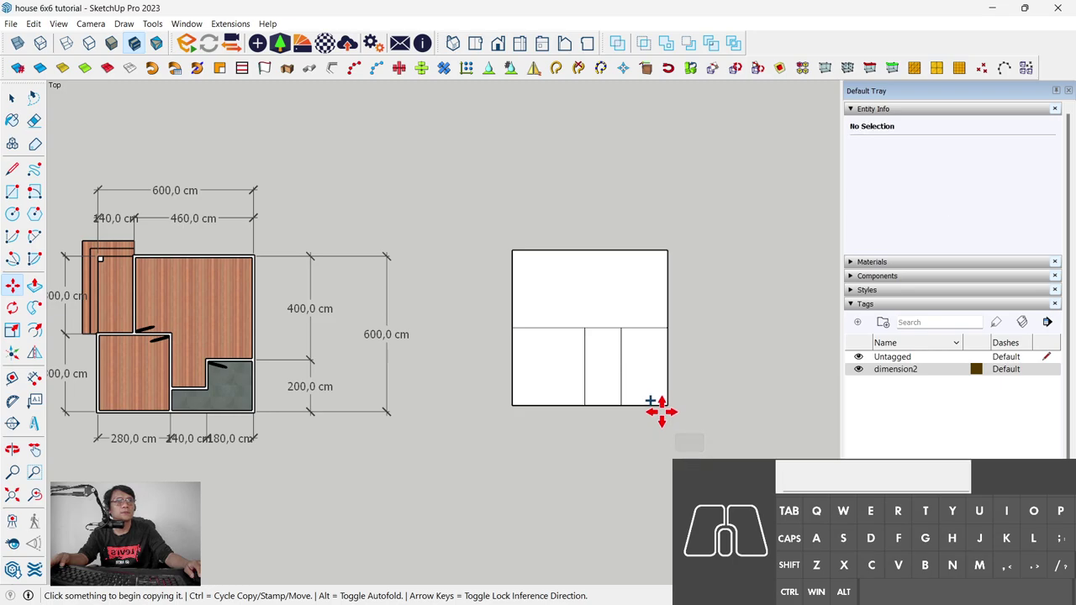
Step: Copy the 180 cm edge inward at the entered offset to split the lower rooms
click(313, 397)
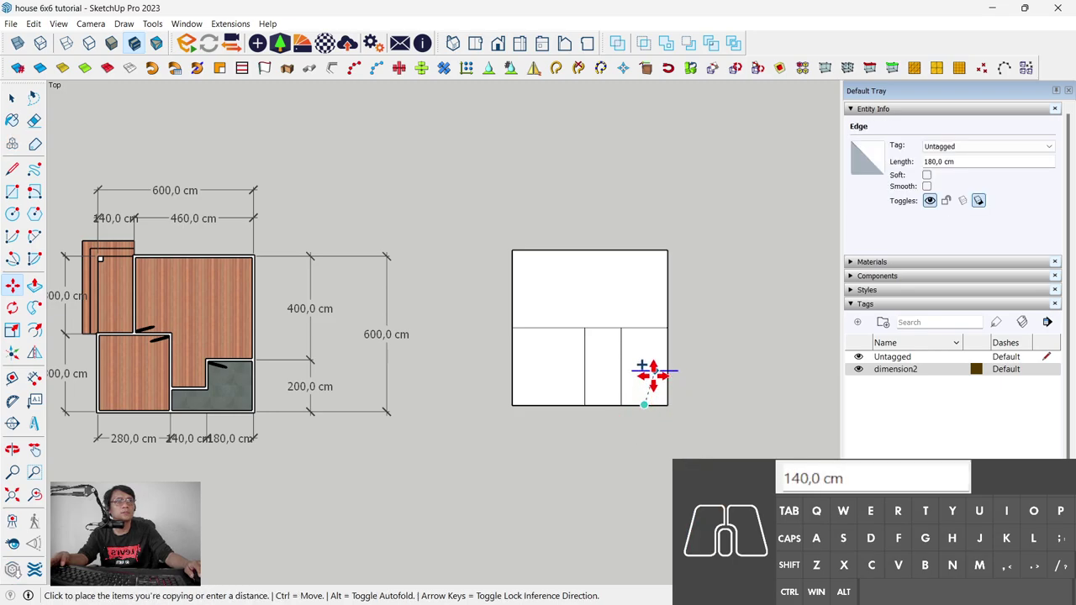
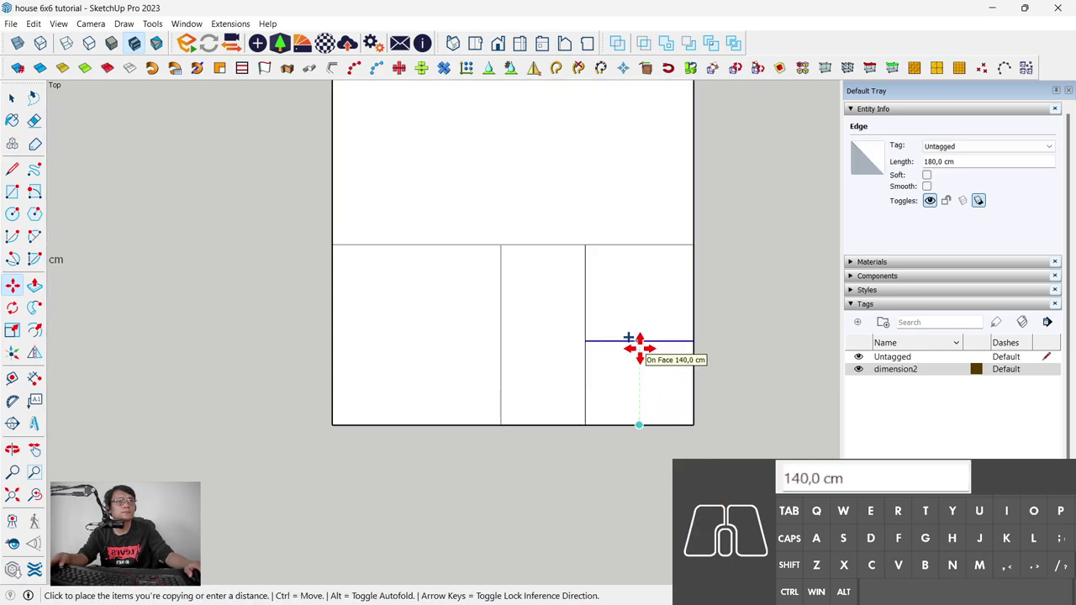
key(KP_2)
key(KP_0)
key(KP_Enter)
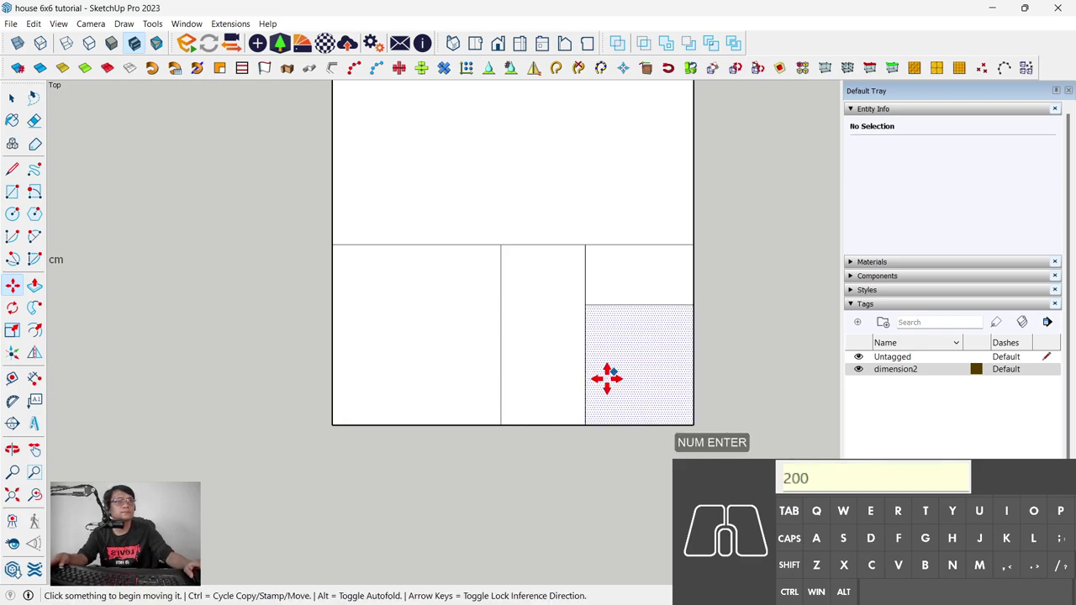
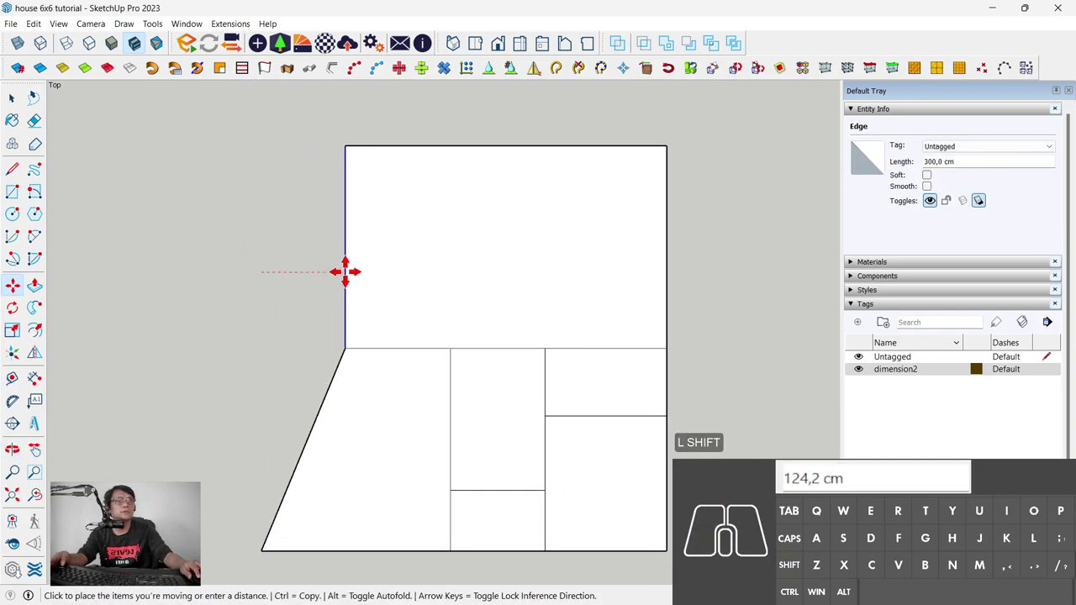
Step: Place the copied edge 140 cm in from the left to continue the partitions
key(KP_1)
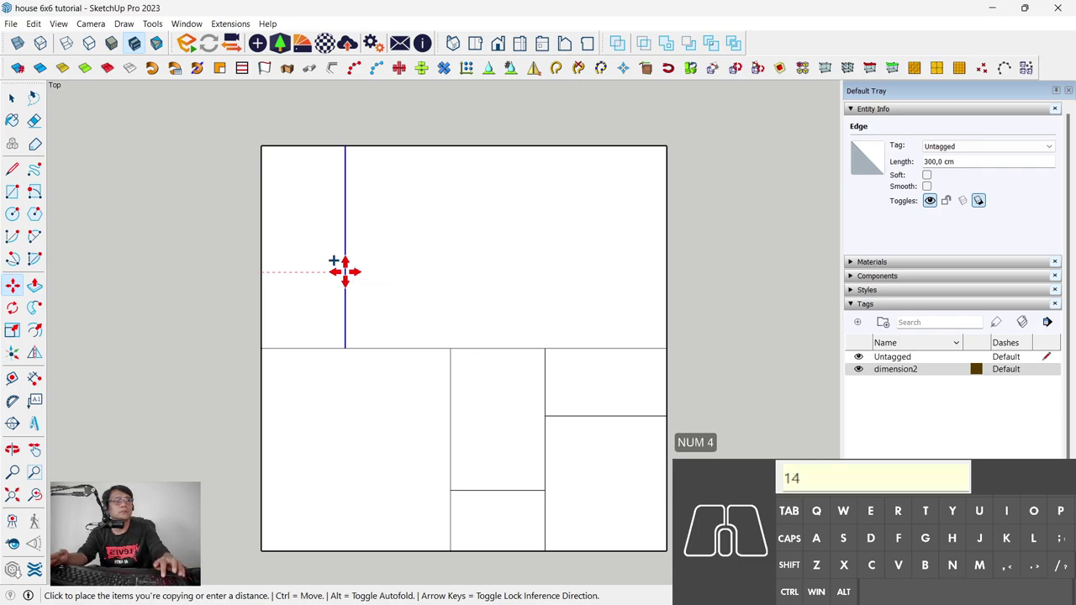
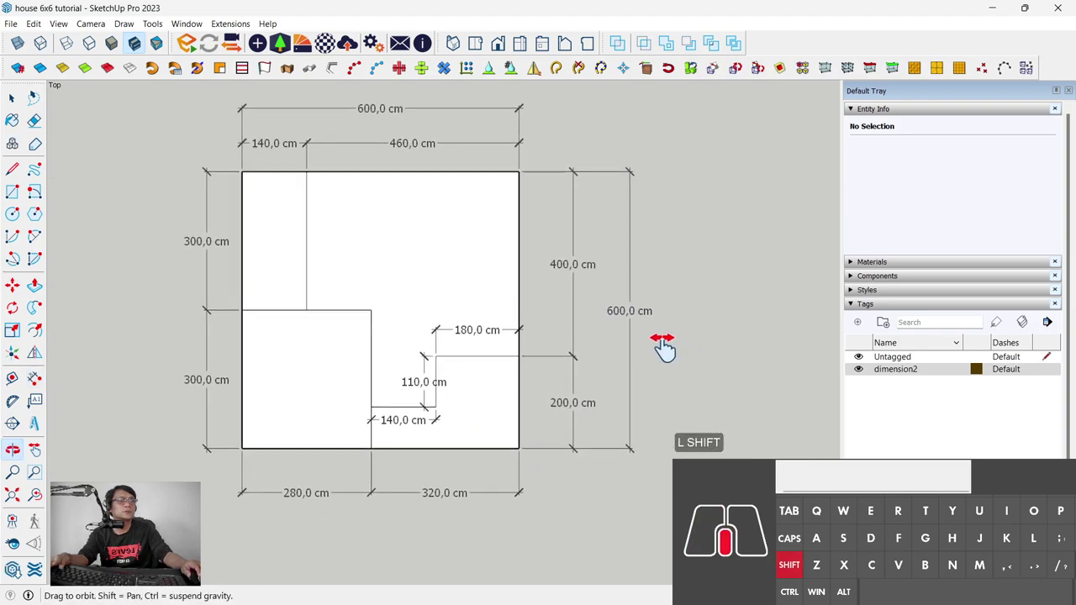
Step: Return to the Select tool, clear the selection and nudge the plan toward centre
key(space)
click(697, 280)
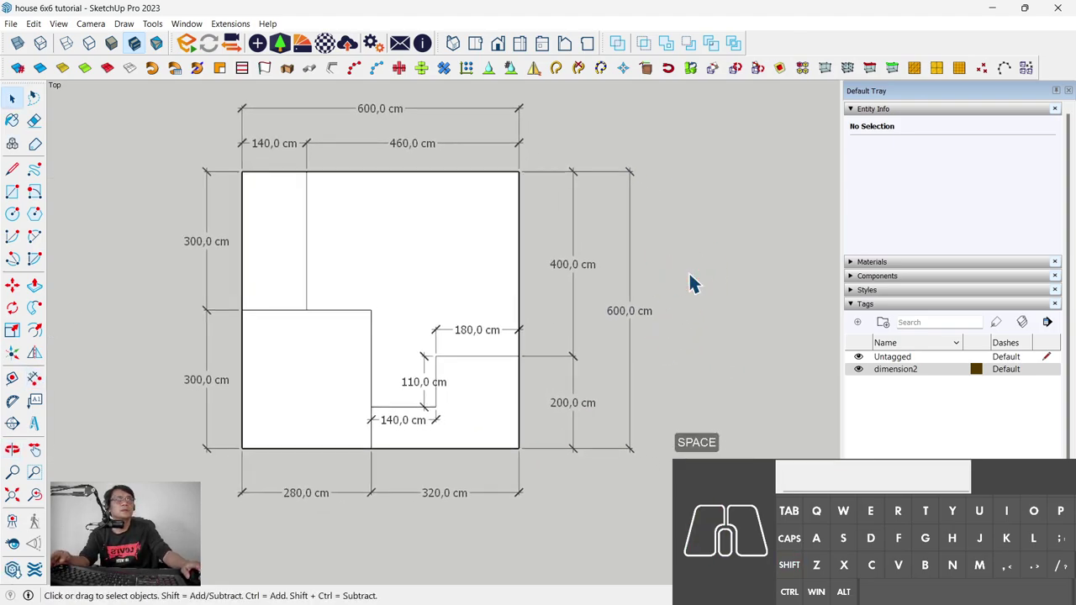
drag(697, 279, 719, 281)
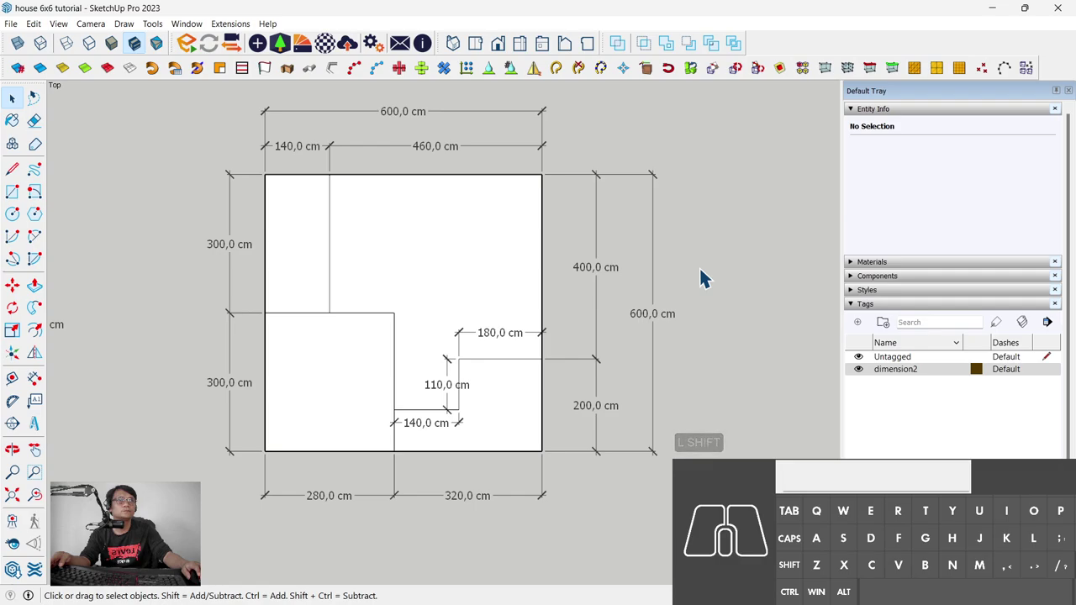
Step: Window-select the outer dimensions and Shift-add the three inner ones, selecting all 13
drag(653, 102, 215, 173)
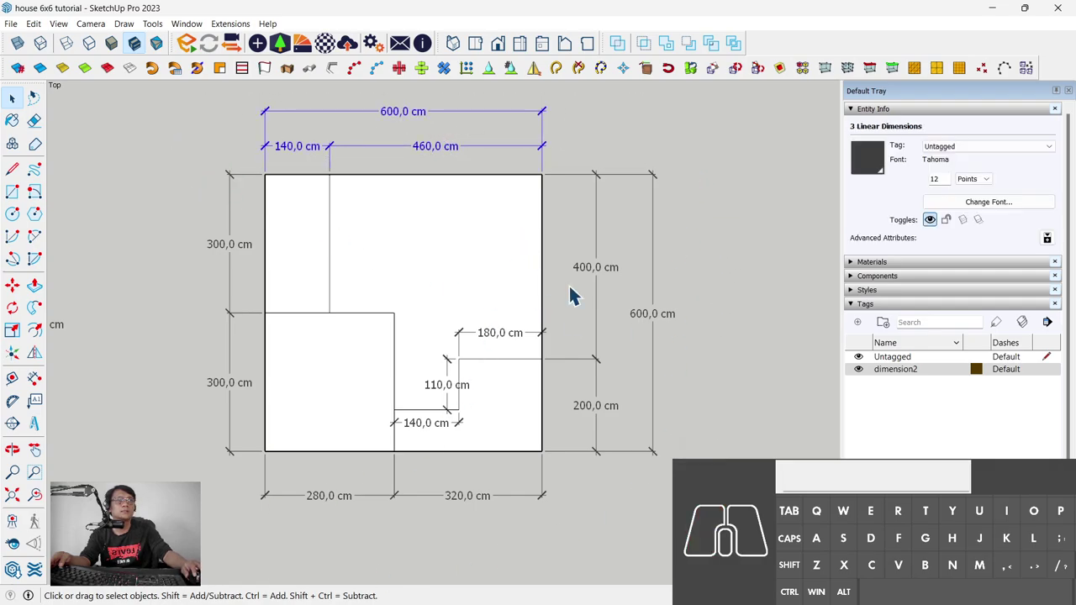
drag(710, 145, 584, 507)
drag(594, 568, 262, 487)
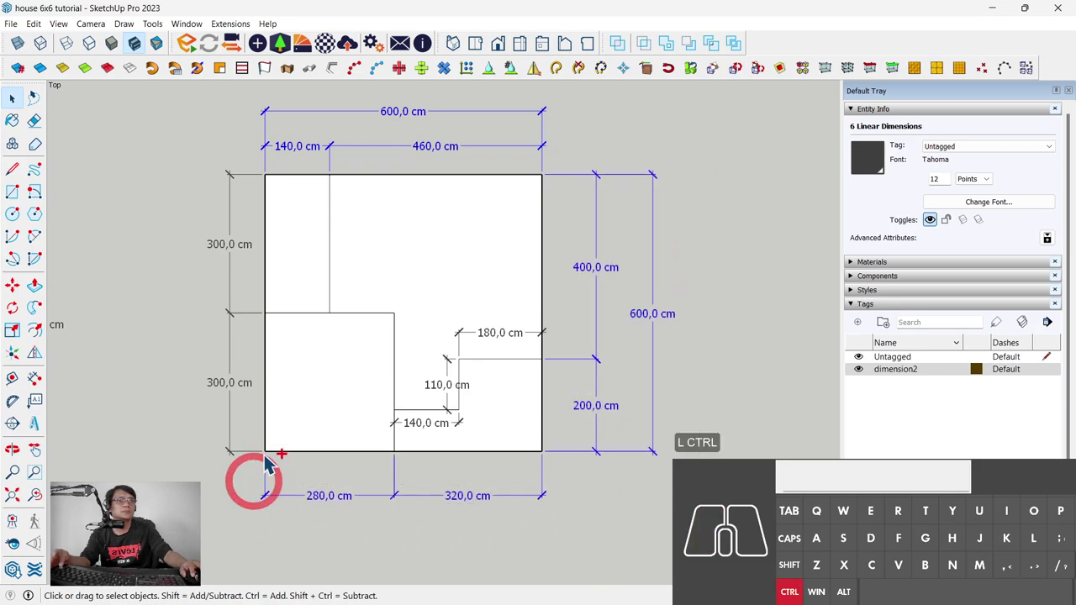
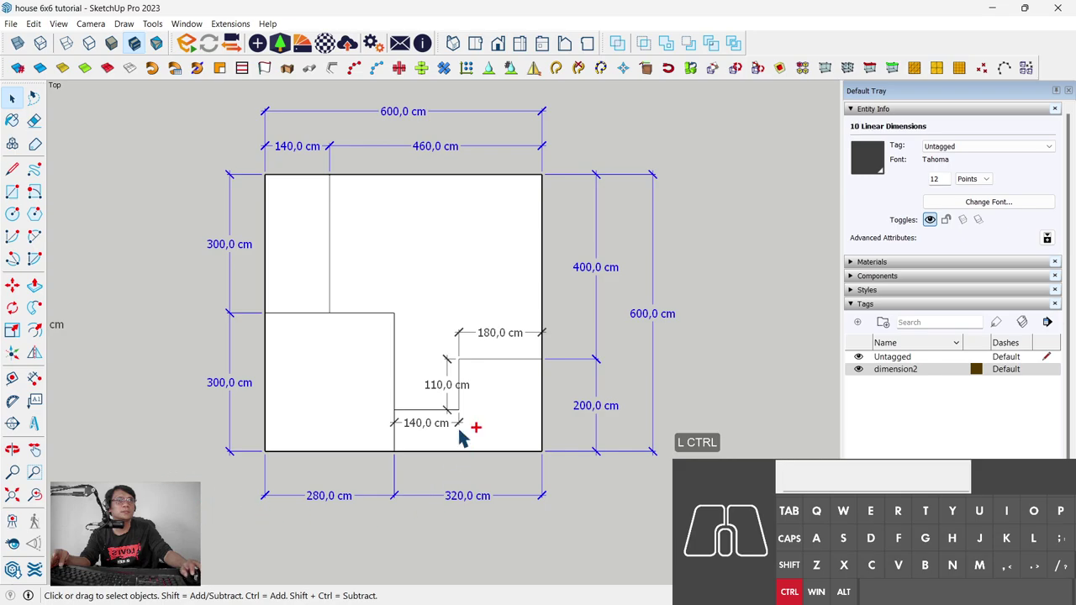
click(510, 344)
click(452, 393)
click(442, 431)
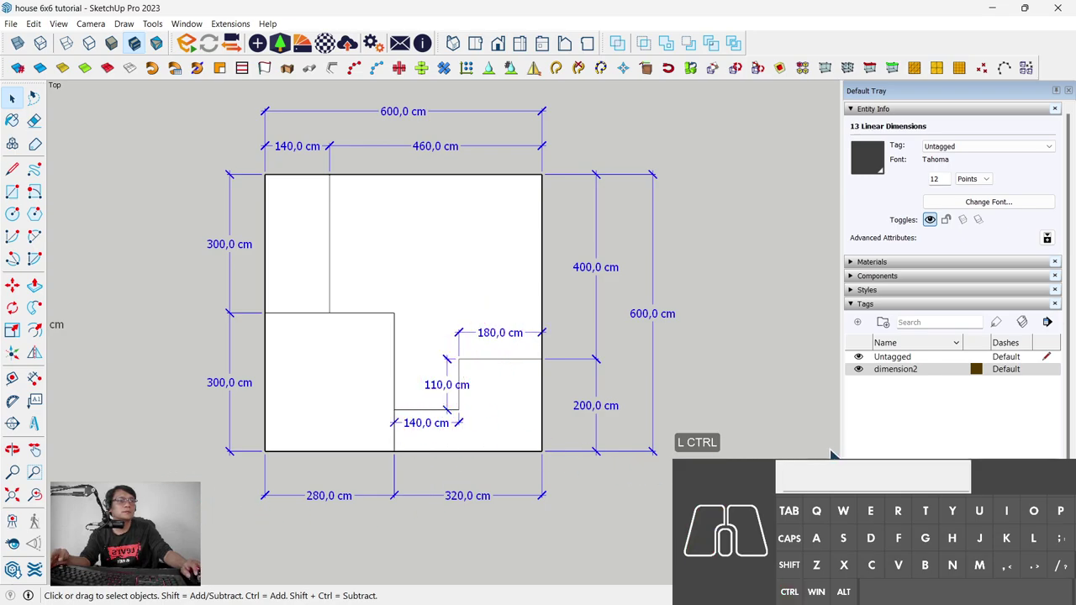
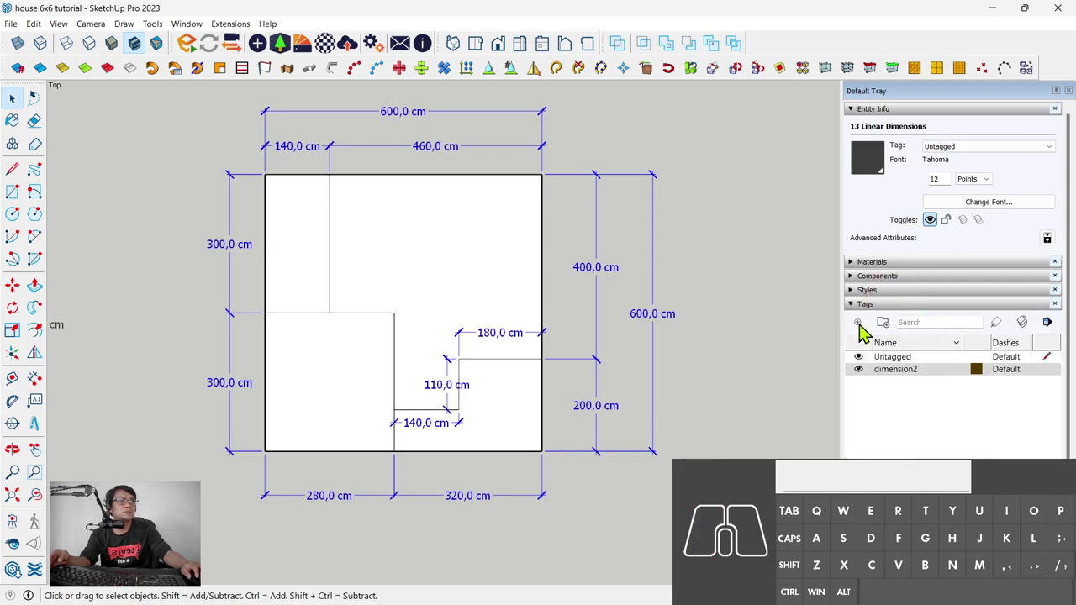
Step: Create a tag named dimension and assign the selected dimensions to it in Entity Info
click(866, 330)
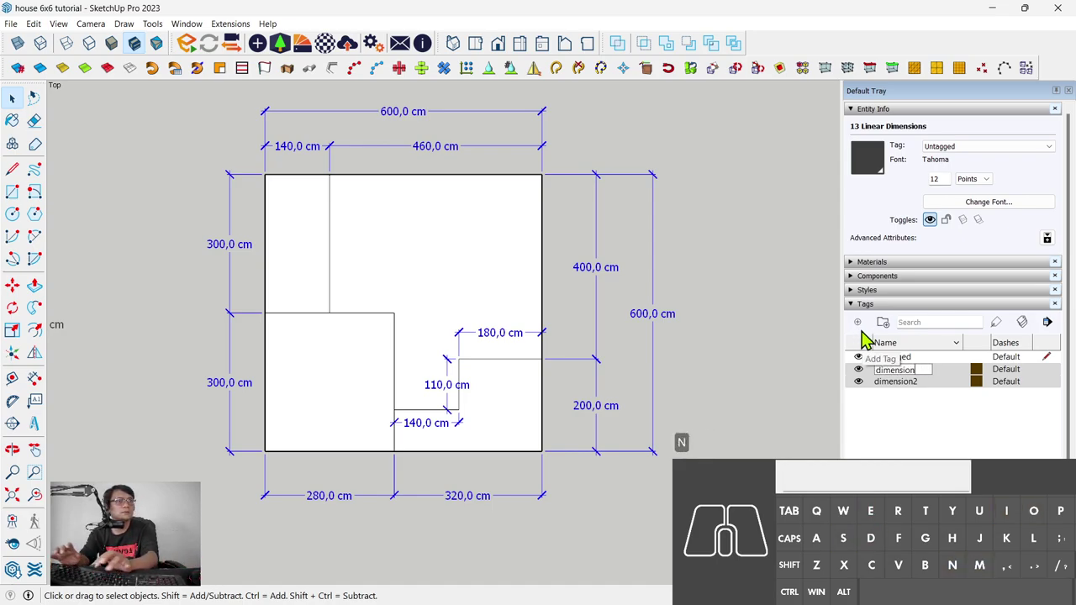
key(Return)
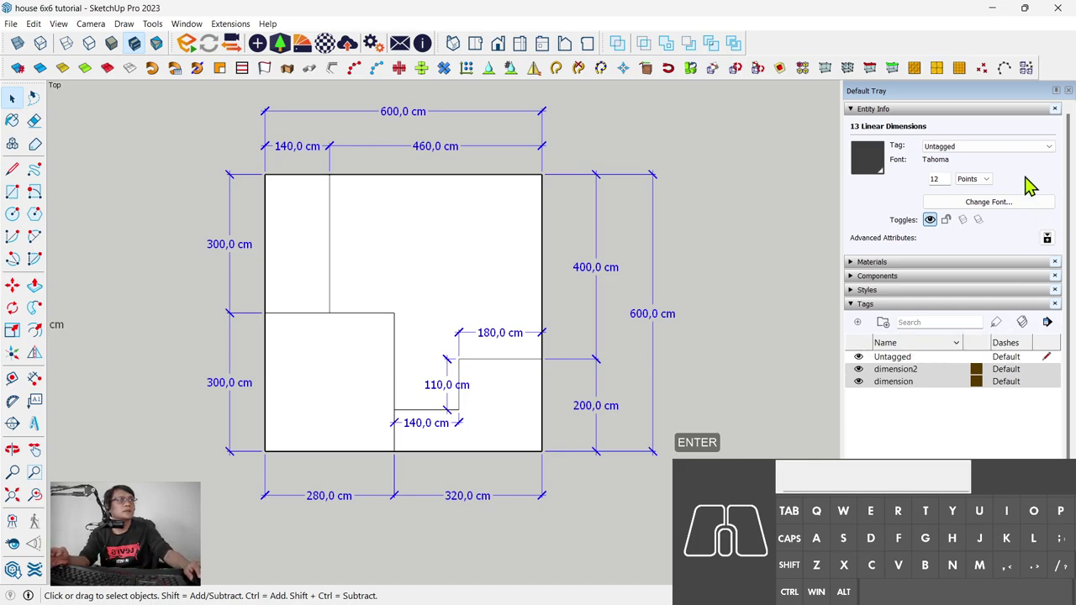
click(942, 115)
click(945, 111)
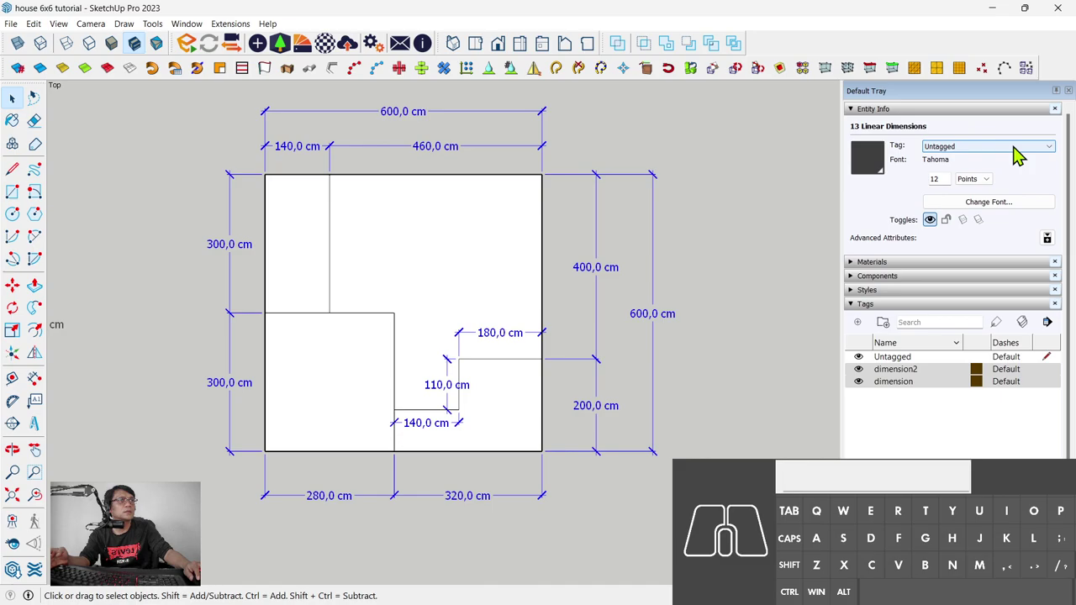
click(1022, 153)
click(1001, 173)
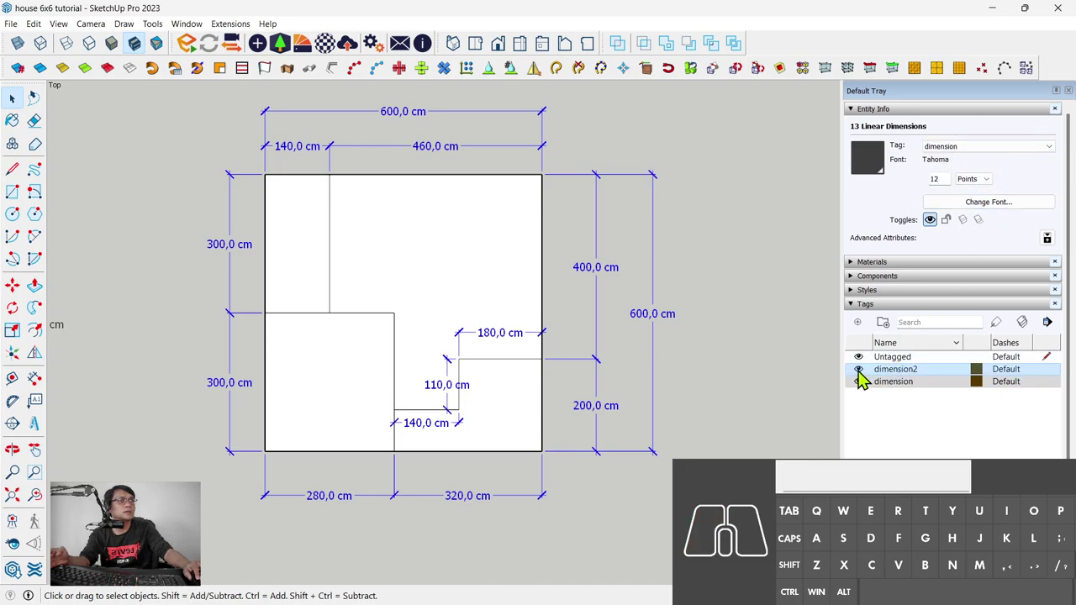
Step: Turn off visibility of the dimension2 and dimension tags so only the plan shows
click(869, 381)
click(869, 381)
click(868, 381)
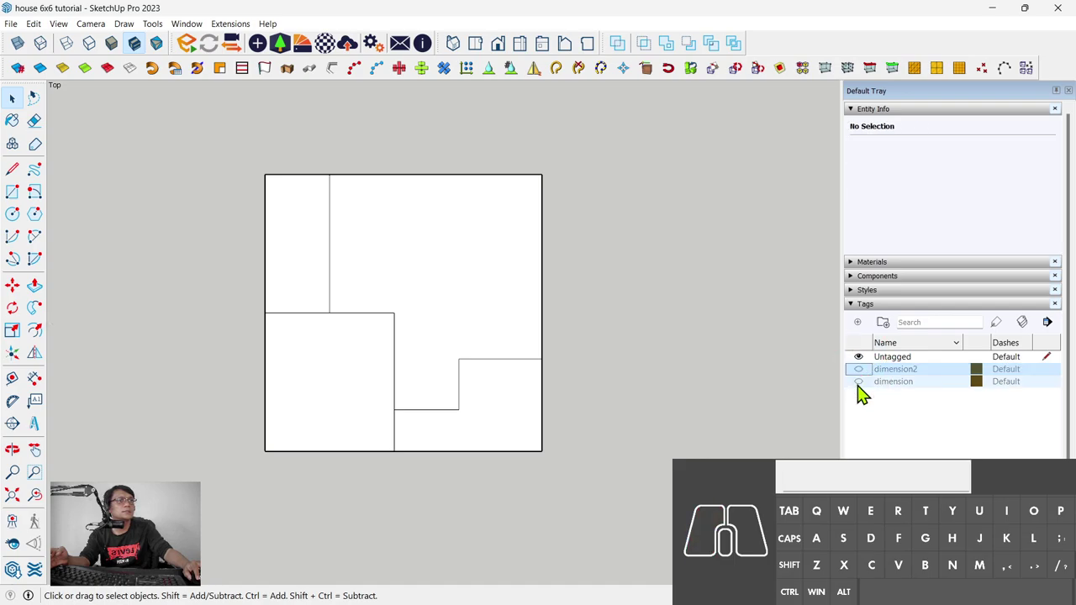
click(867, 395)
click(868, 393)
click(868, 393)
click(868, 393)
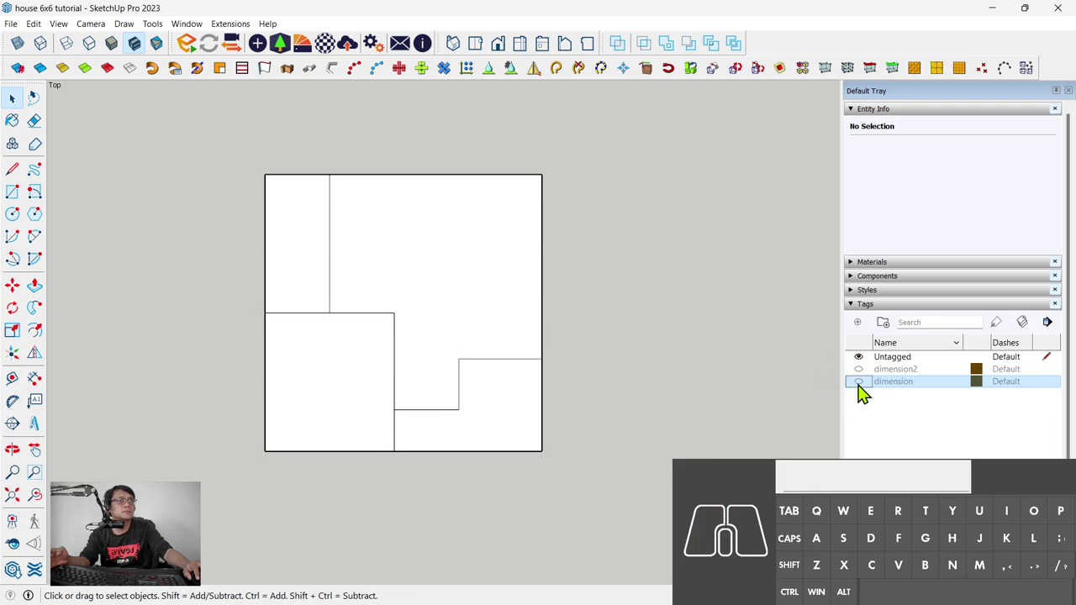
Step: Select the large L-shaped room floor, reporting 18.54 m²
click(438, 251)
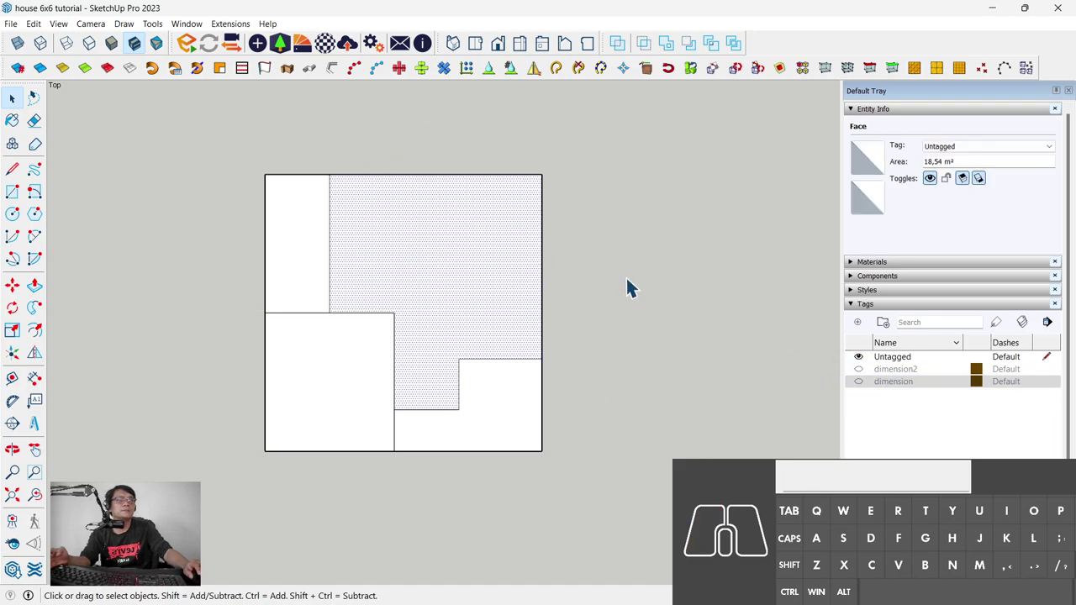
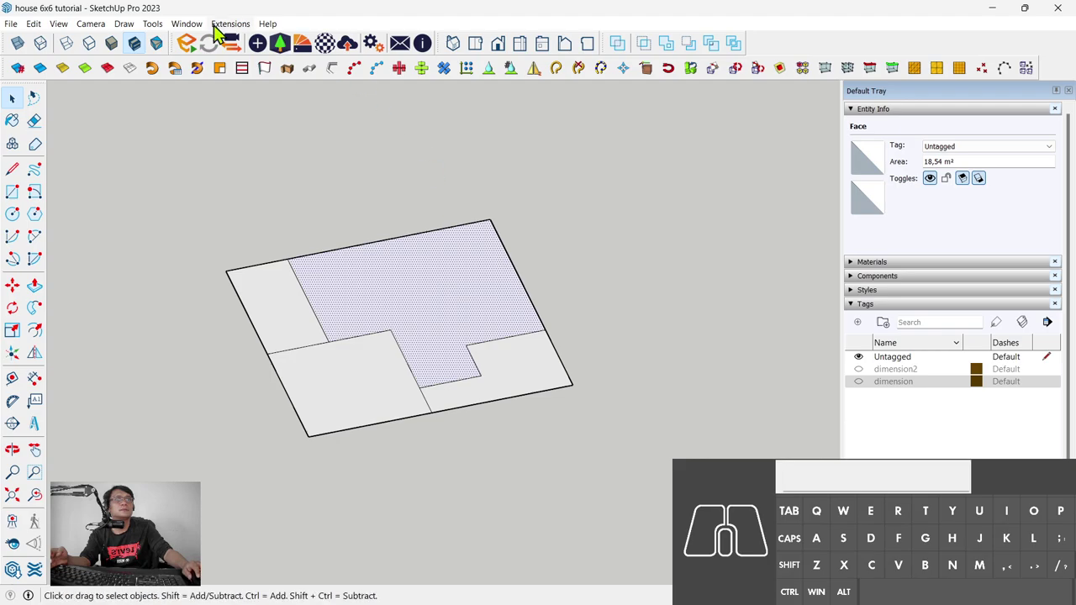
Step: Extrude 10 cm thick, 300 cm high walls along the L-shaped room outline with Extrude Along Path
double_click(431, 278)
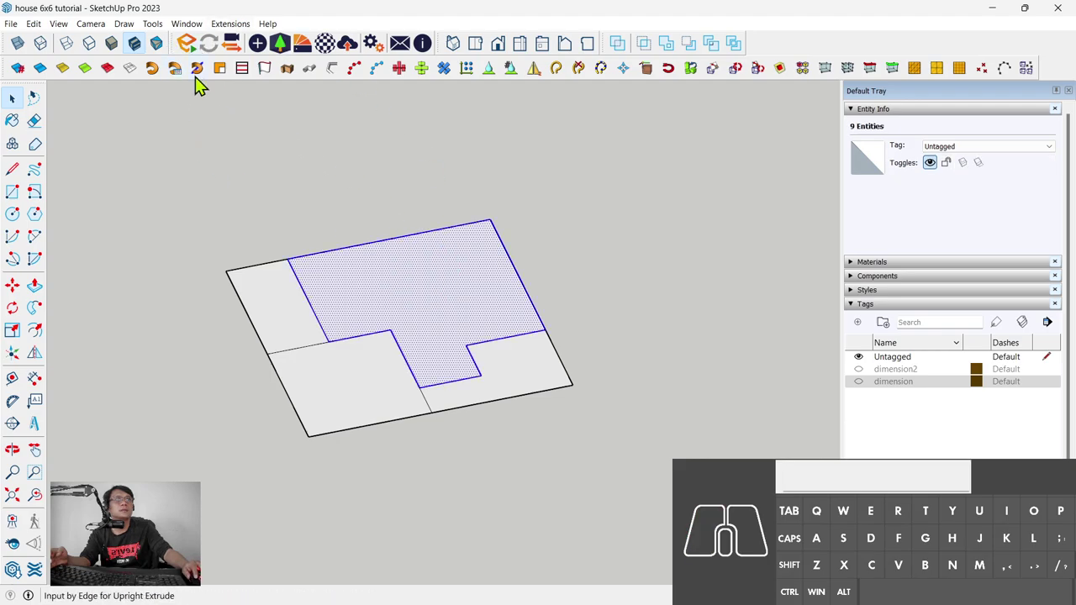
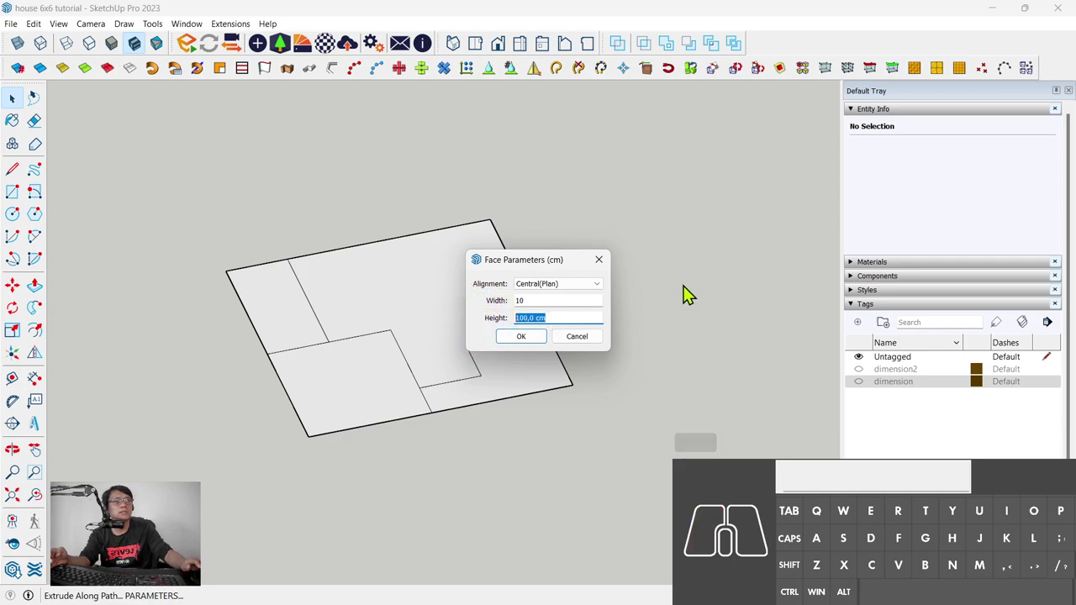
key(KP_3)
key(KP_0)
click(531, 349)
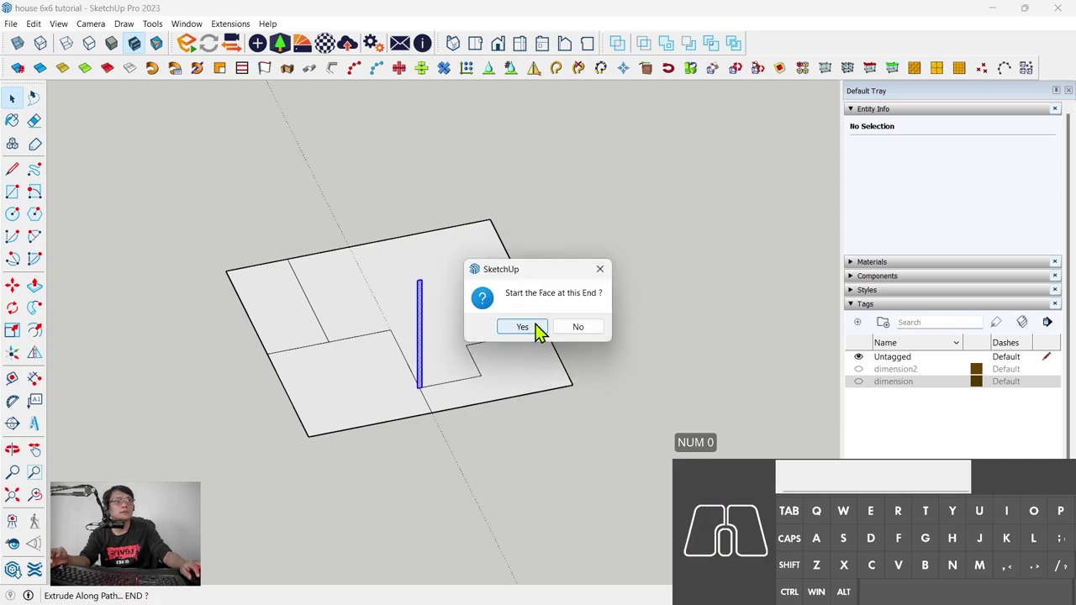
click(545, 333)
drag(400, 337, 201, 328)
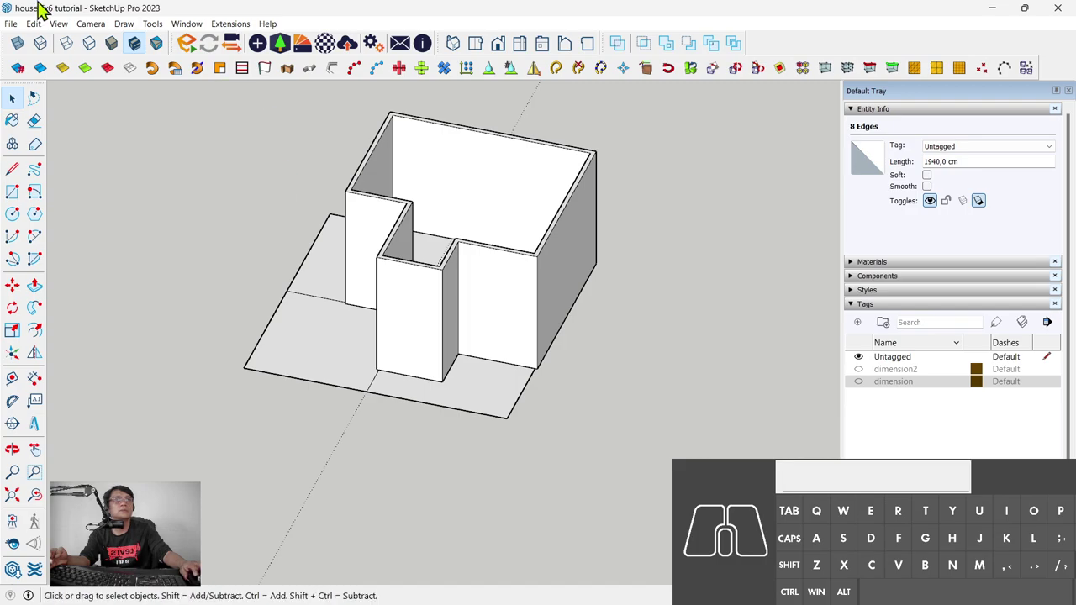
click(85, 27)
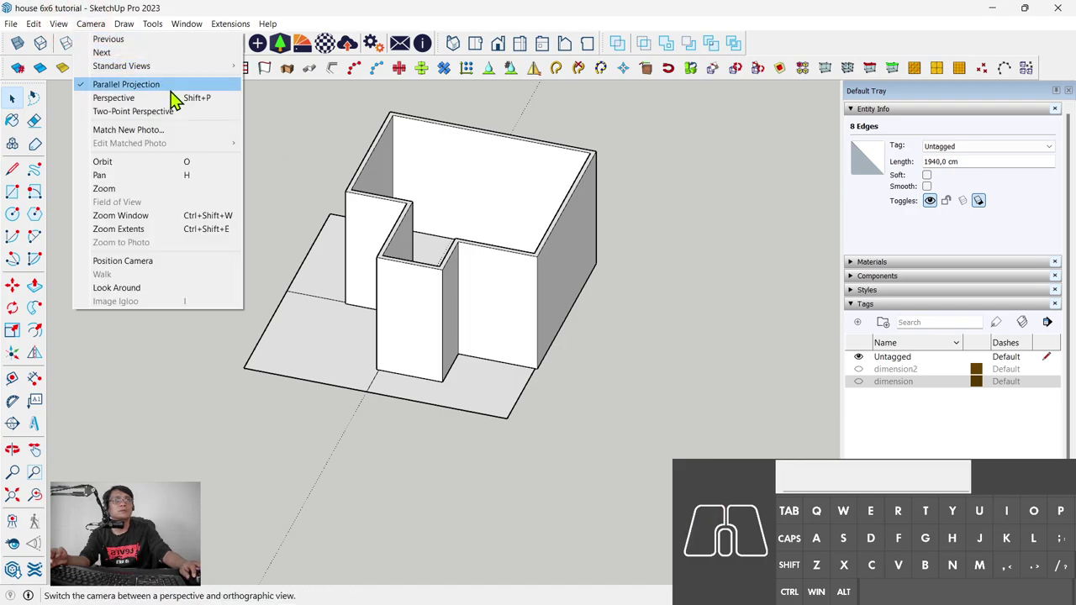
Step: Switch to perspective, orbit and select the small corner room floor with its edges
click(194, 101)
drag(371, 347, 621, 410)
double_click(566, 380)
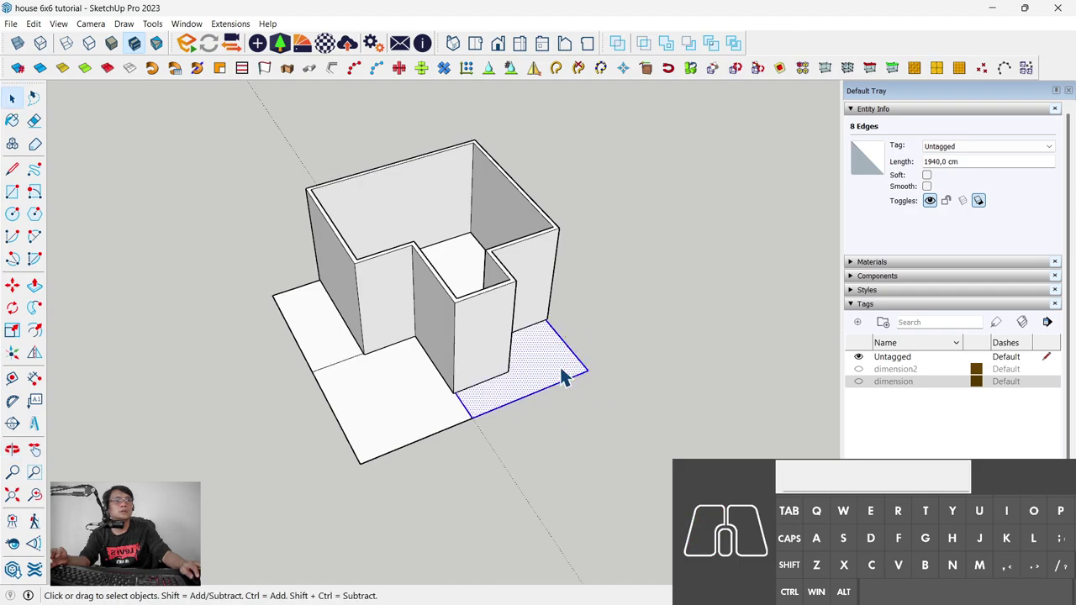
Step: Run Extrude Along Path with 10 cm width and 300 cm height to wall the corner room
click(297, 73)
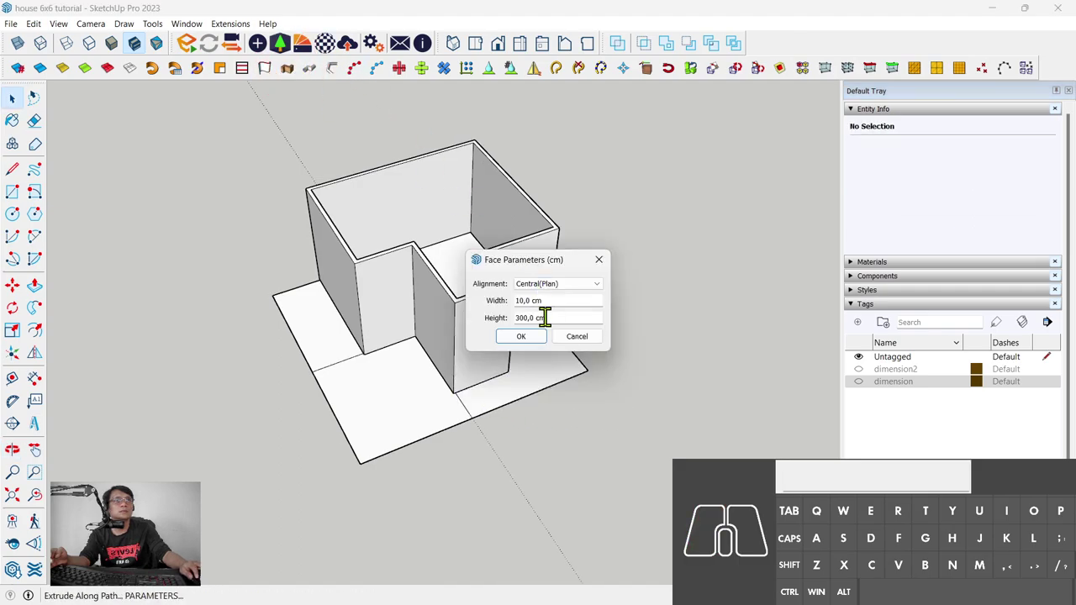
click(542, 352)
click(528, 336)
double_click(401, 413)
click(293, 72)
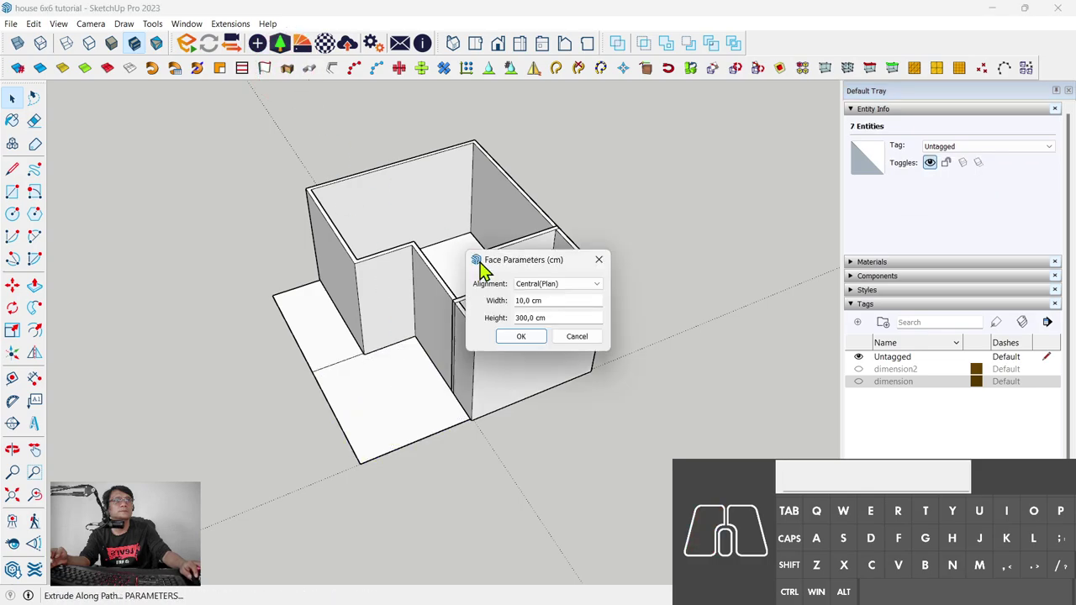
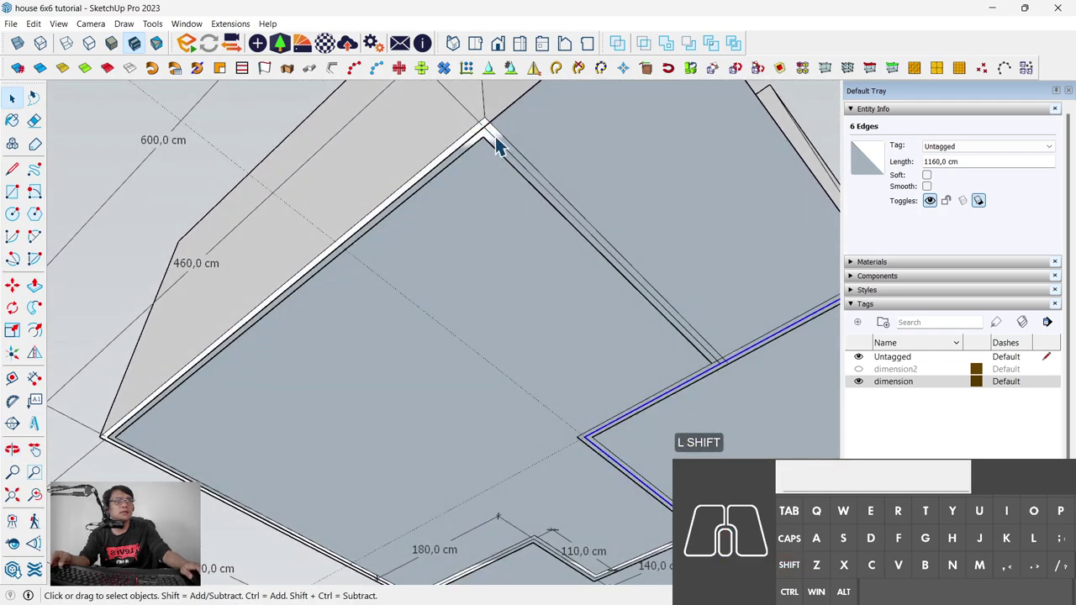
Step: Zoom into the wall corner for the 5 cm guides, then back out to view the house
scroll(up, 3)
middle_click(532, 163)
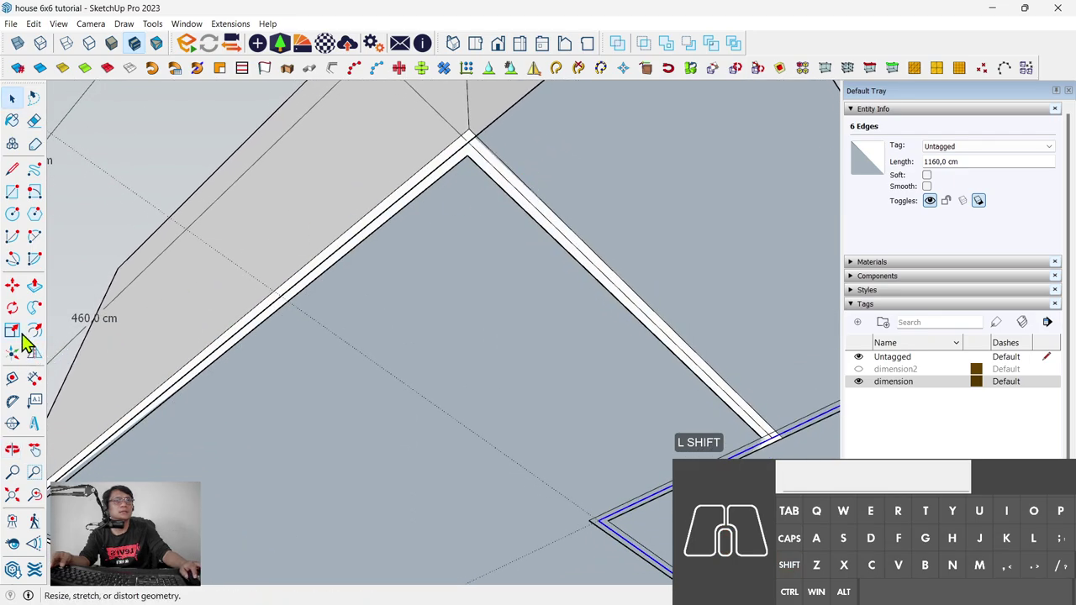
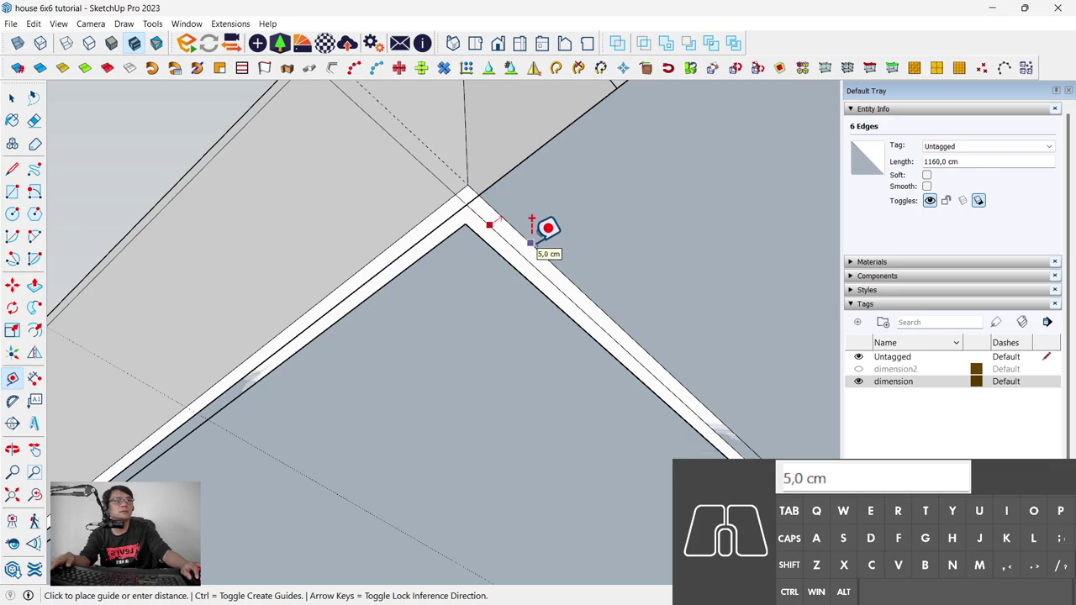
scroll(down, 3)
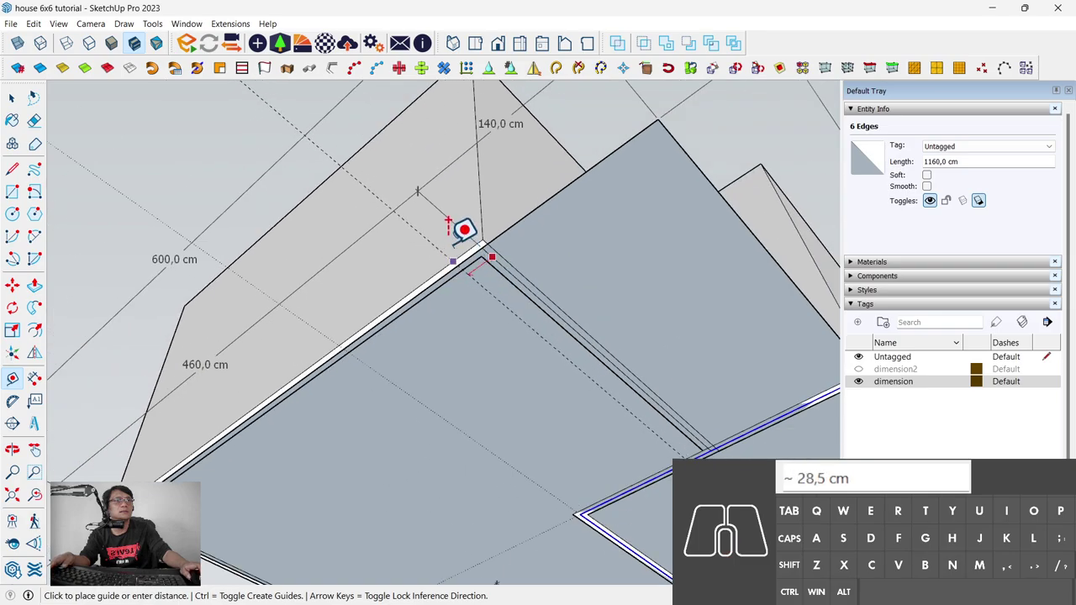
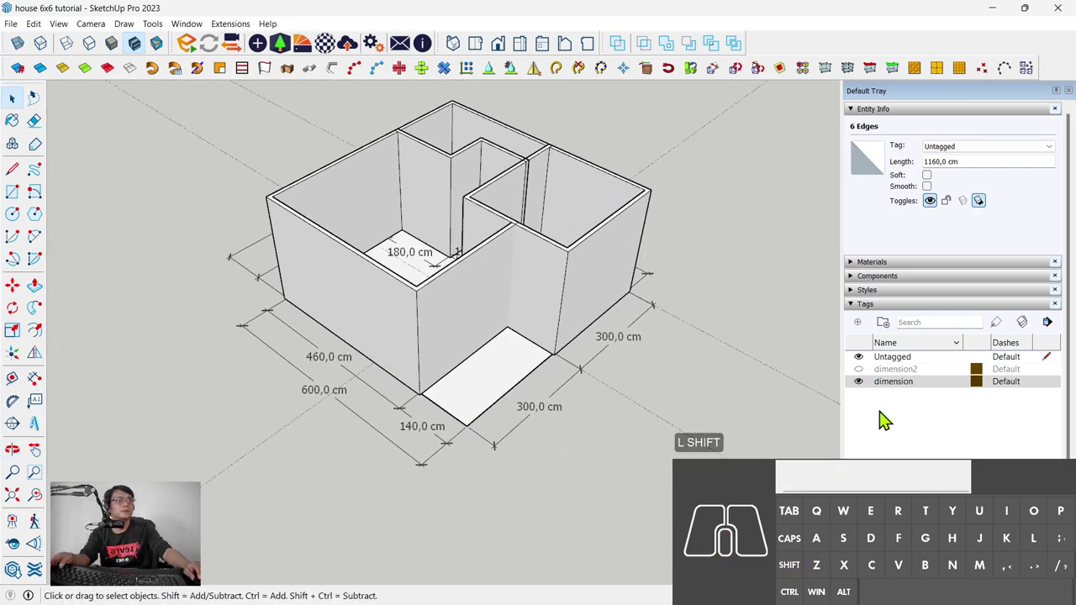
Step: Select all three wall groups together, orbiting around the house to reach each
click(873, 393)
middle_click(558, 352)
click(611, 299)
click(432, 297)
click(565, 291)
click(518, 156)
click(478, 320)
click(610, 298)
middle_click(594, 247)
Step: Enable the Solid Tools toolbar and merge the walls into one 9.75 m³ outer shell
right_click(812, 47)
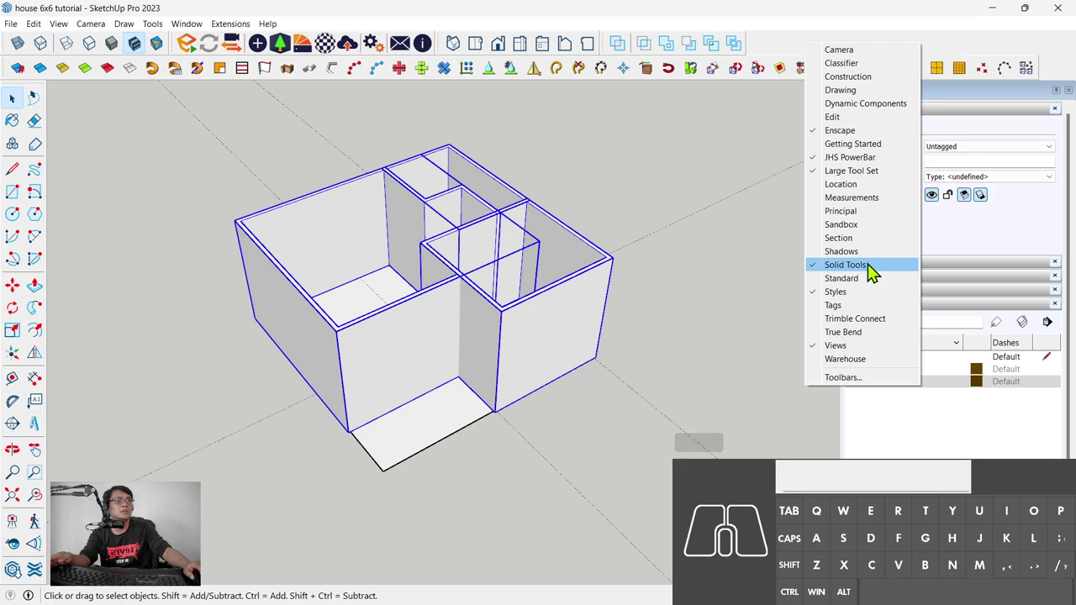
click(770, 53)
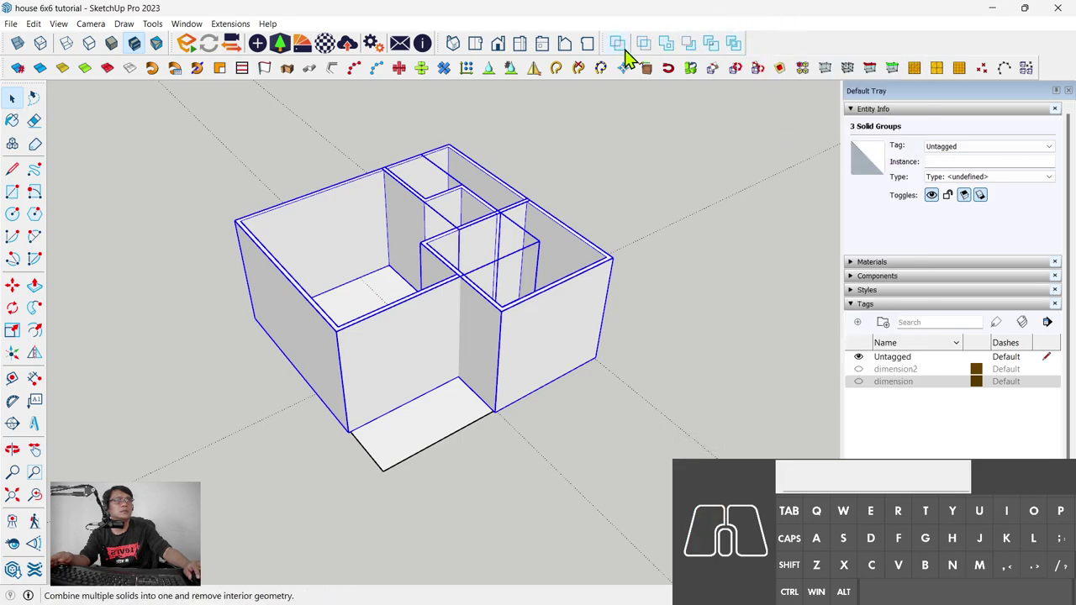
click(621, 54)
middle_click(515, 322)
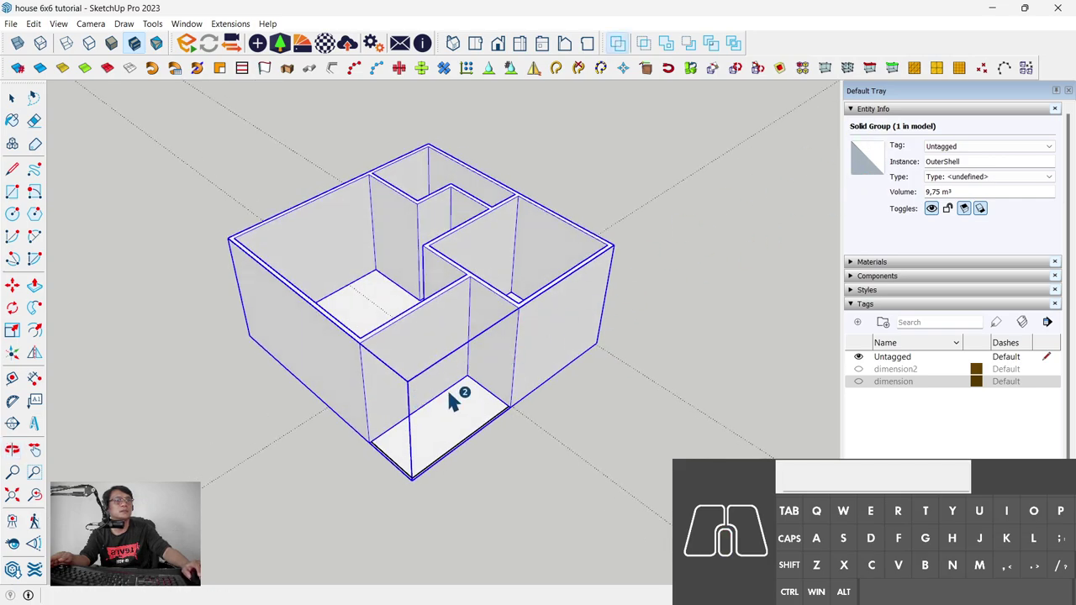
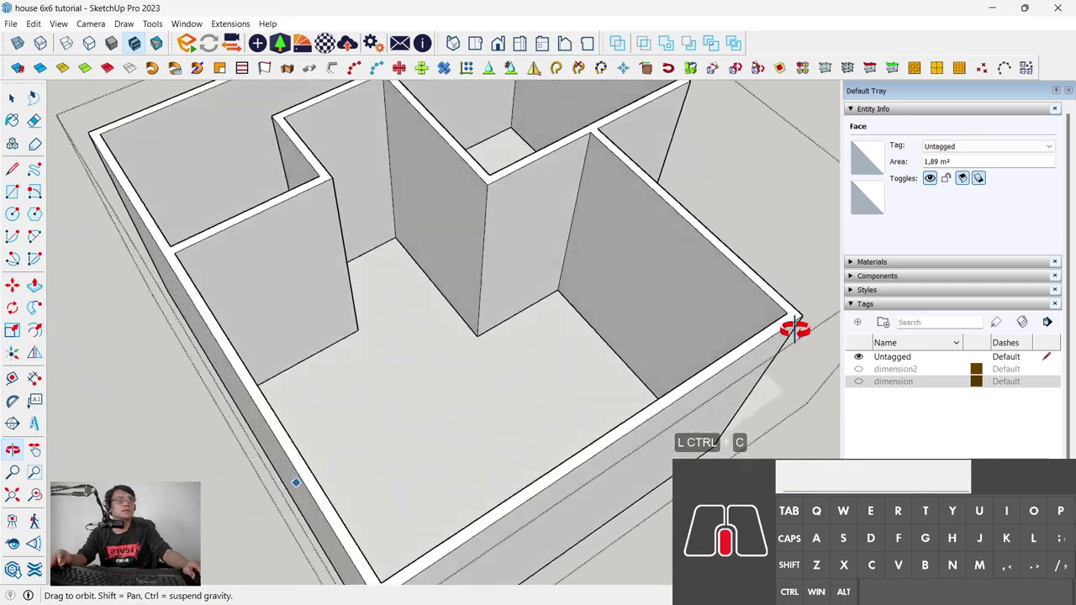
Step: Paste door rectangles onto the interior walls and Push/Pull them through as doorways
key(ctrl+v)
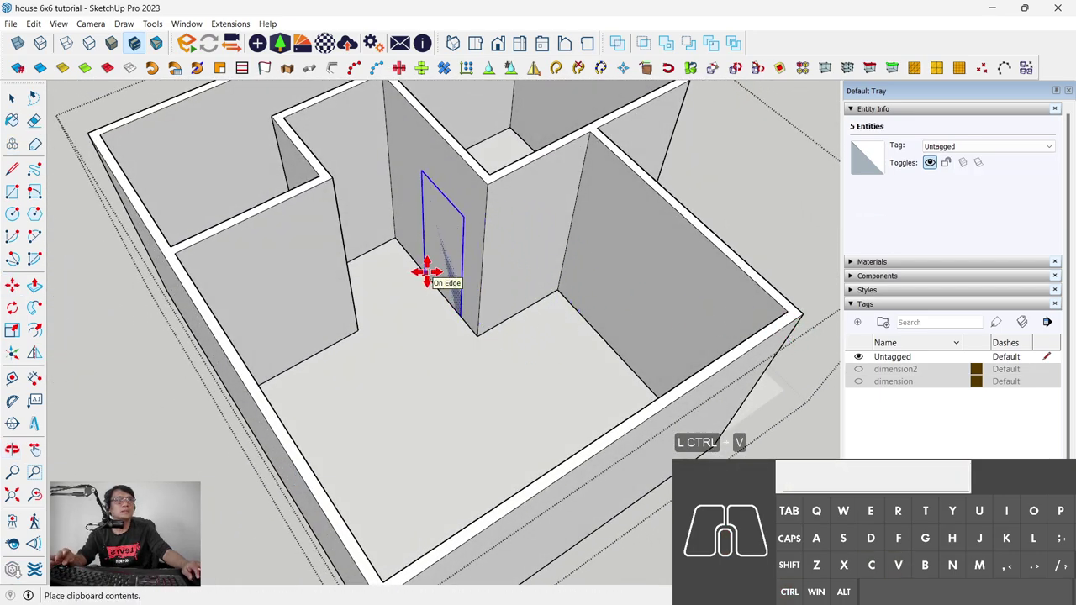
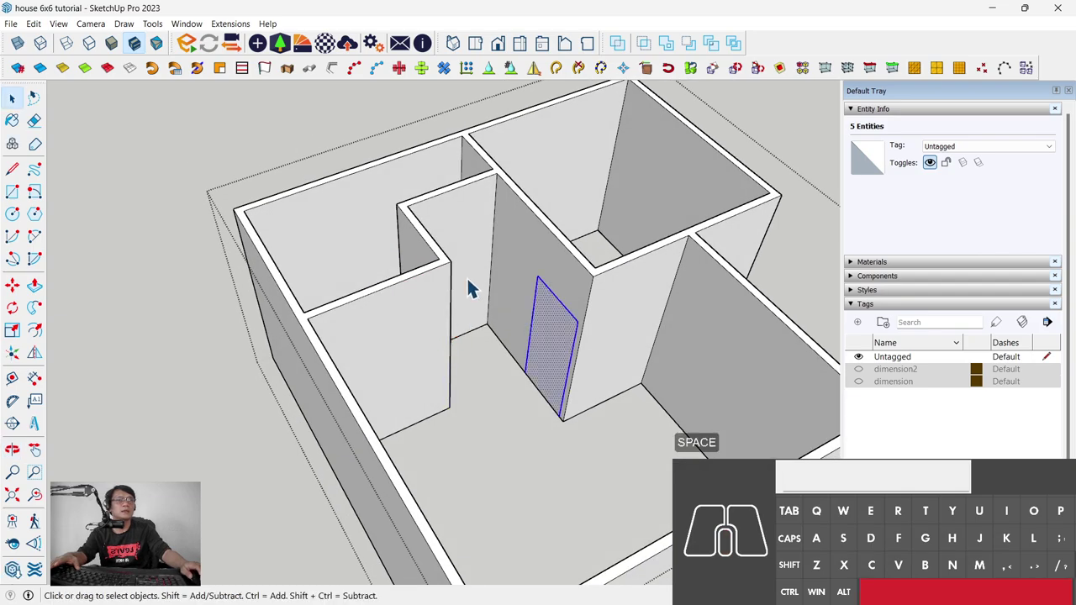
middle_click(406, 379)
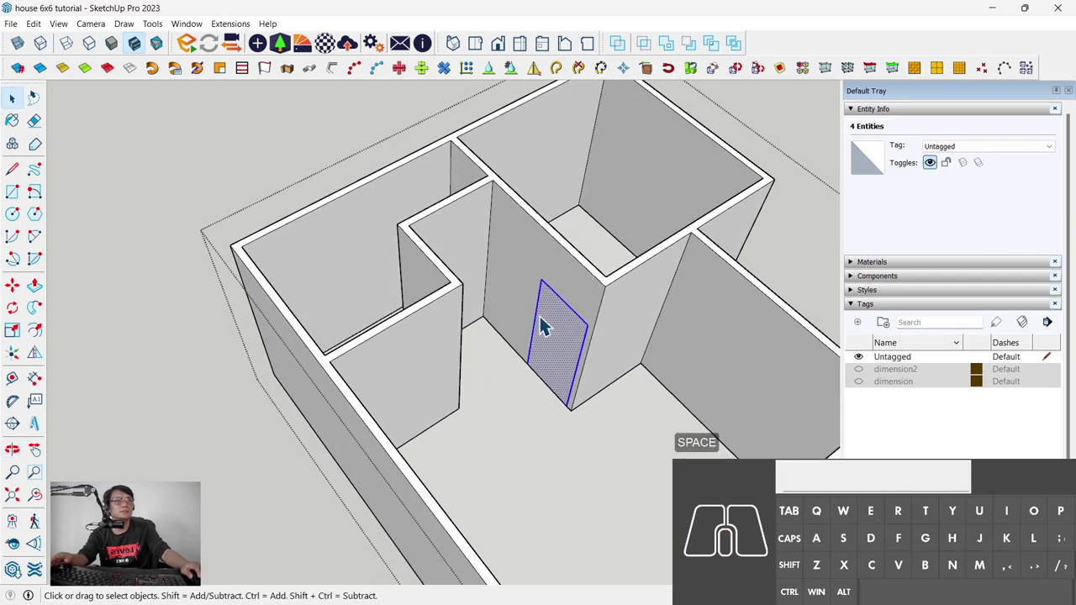
middle_click(404, 411)
key(ctrl+v)
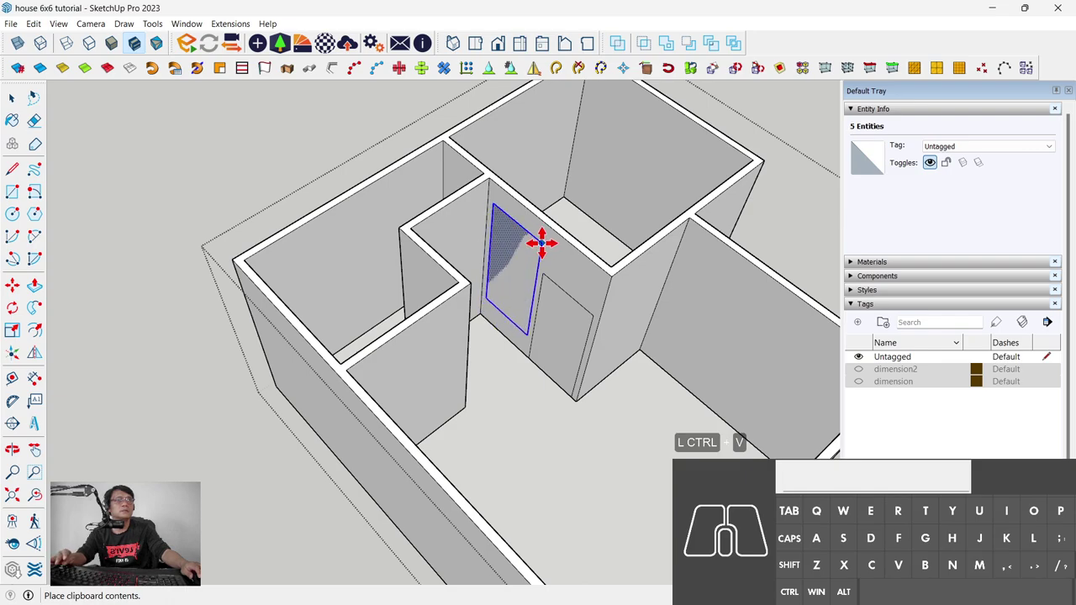
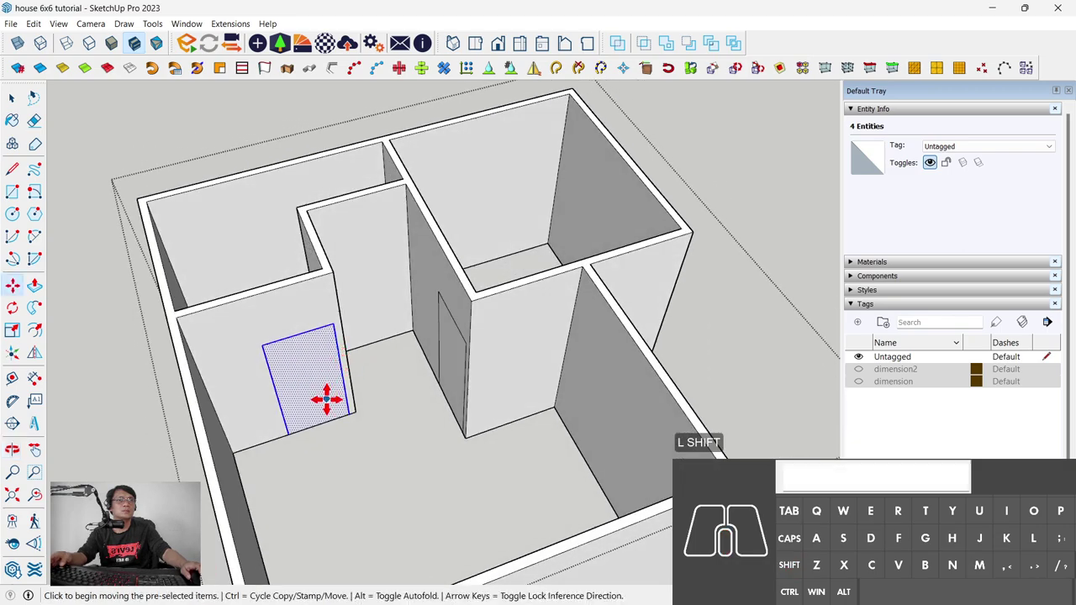
key(p)
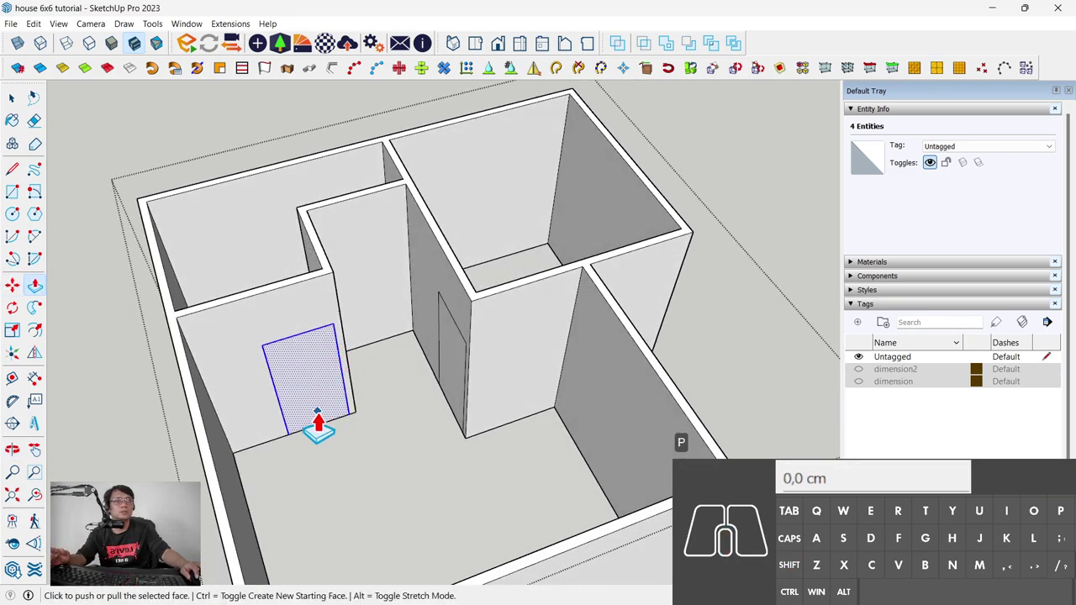
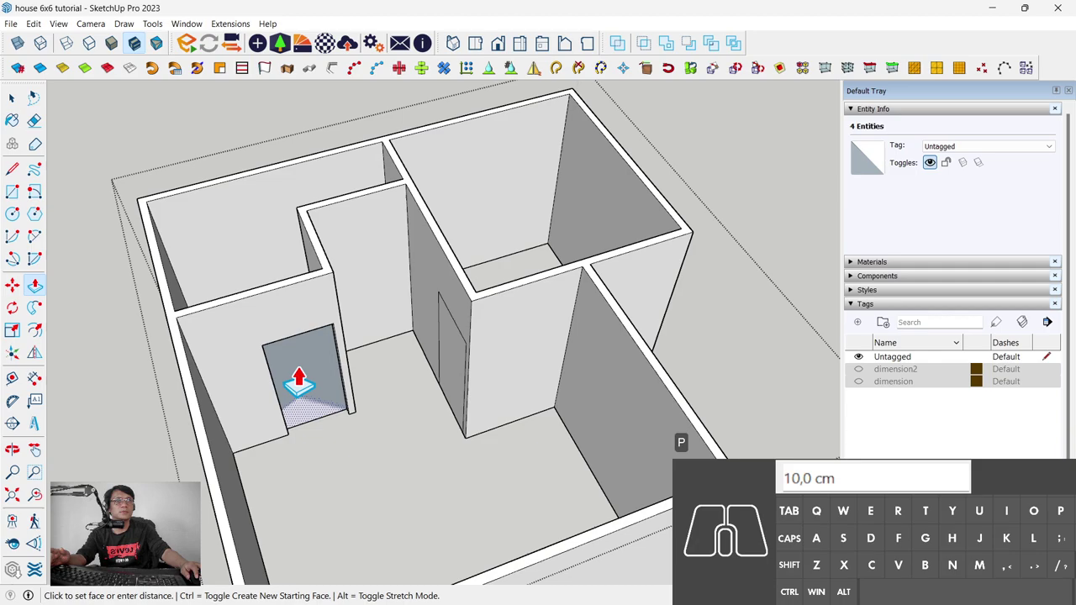
scroll(up, 3)
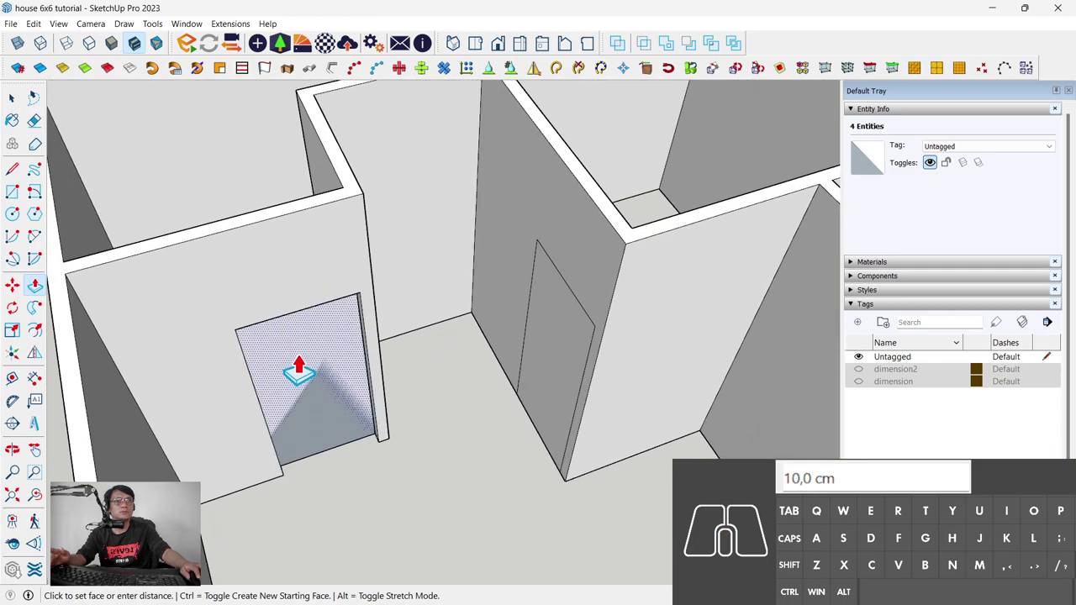
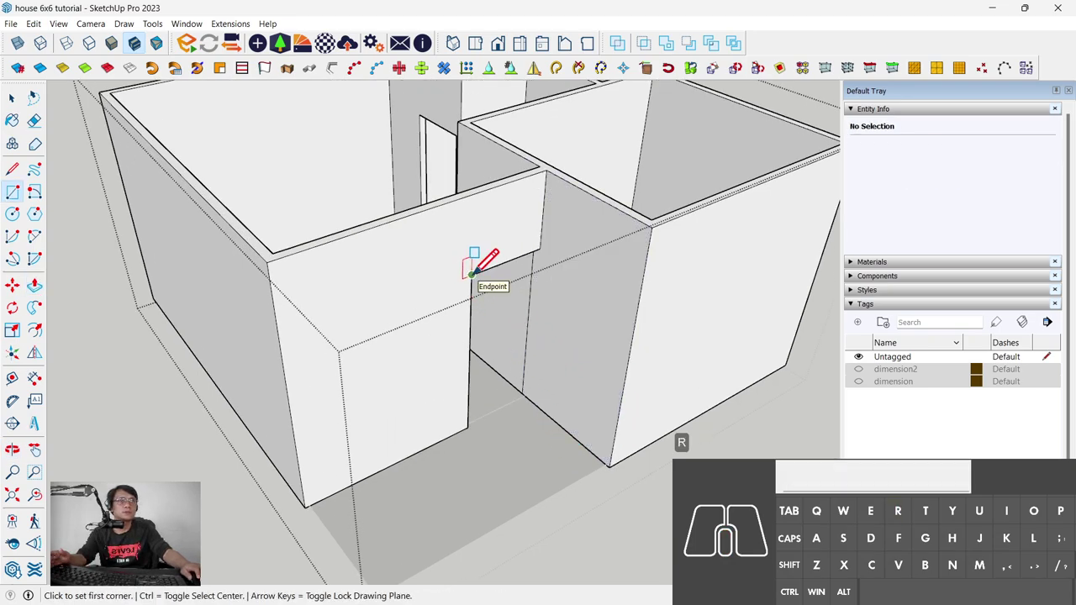
Step: Zoom in on the doorway to redraw the wall faces around the opening
scroll(up, 3)
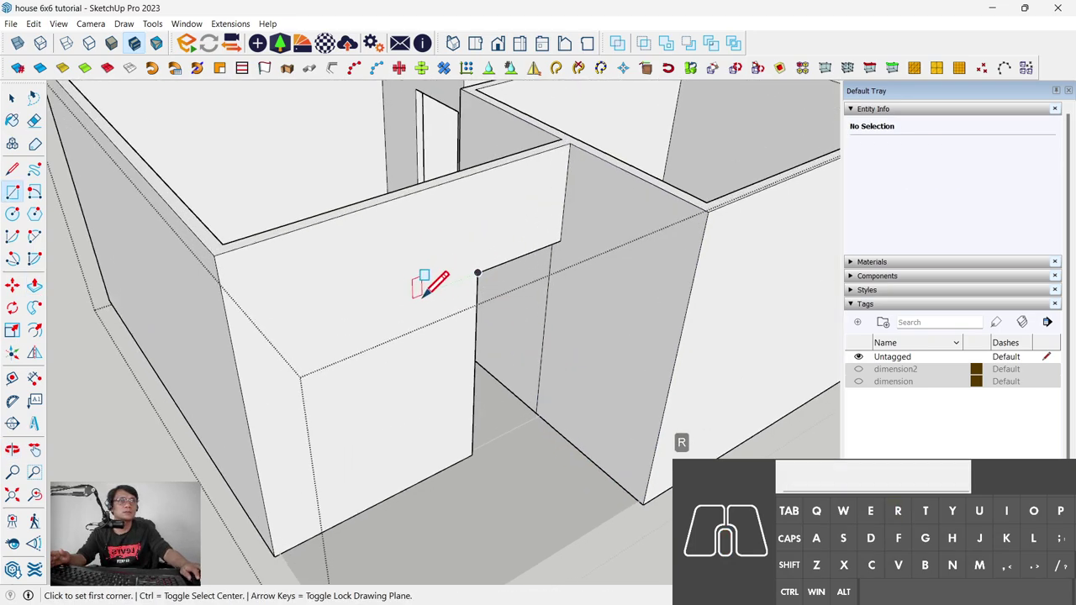
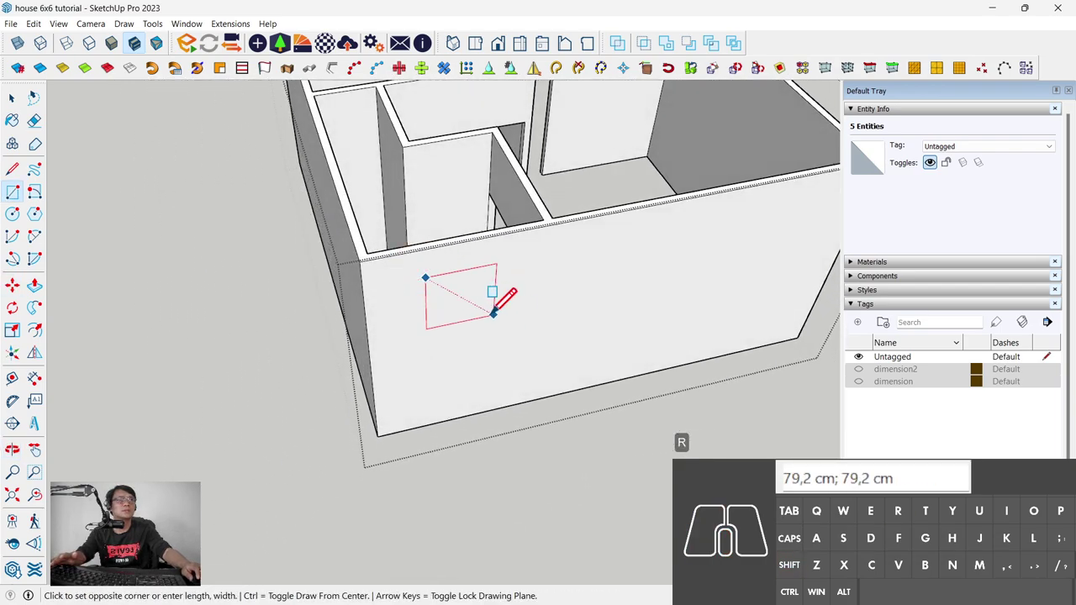
Step: Draw a 70;40 window rectangle on the outer wall
key(KP_7)
key(KP_0)
key(;)
key(KP_4)
key(KP_0)
key(KP_Enter)
key(space)
Step: Move the window rectangle into place using a guide 50 from the wall top
click(459, 298)
scroll(up, 3)
key(m)
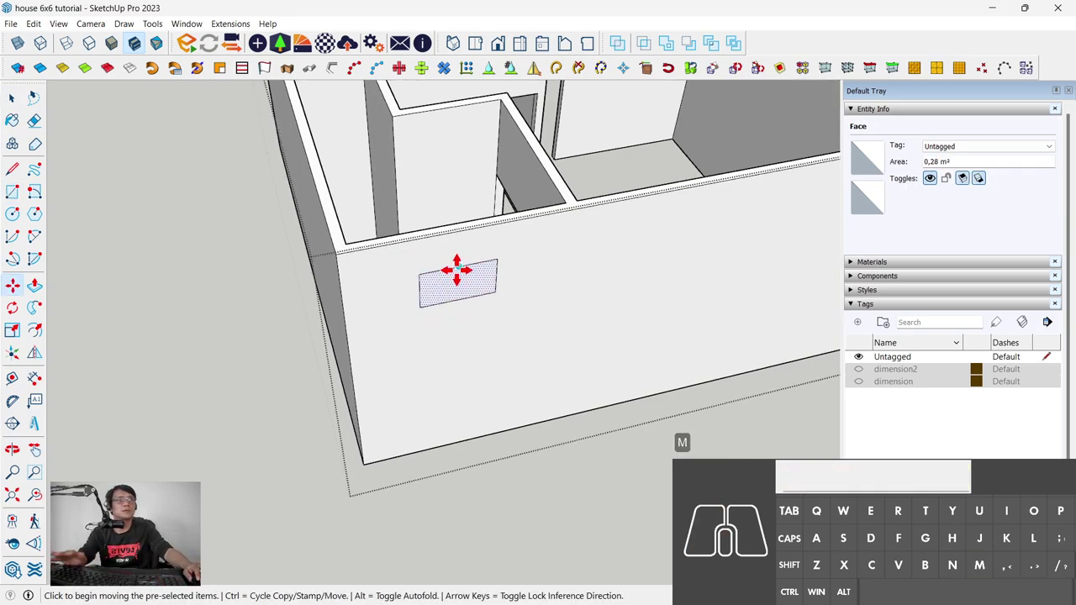
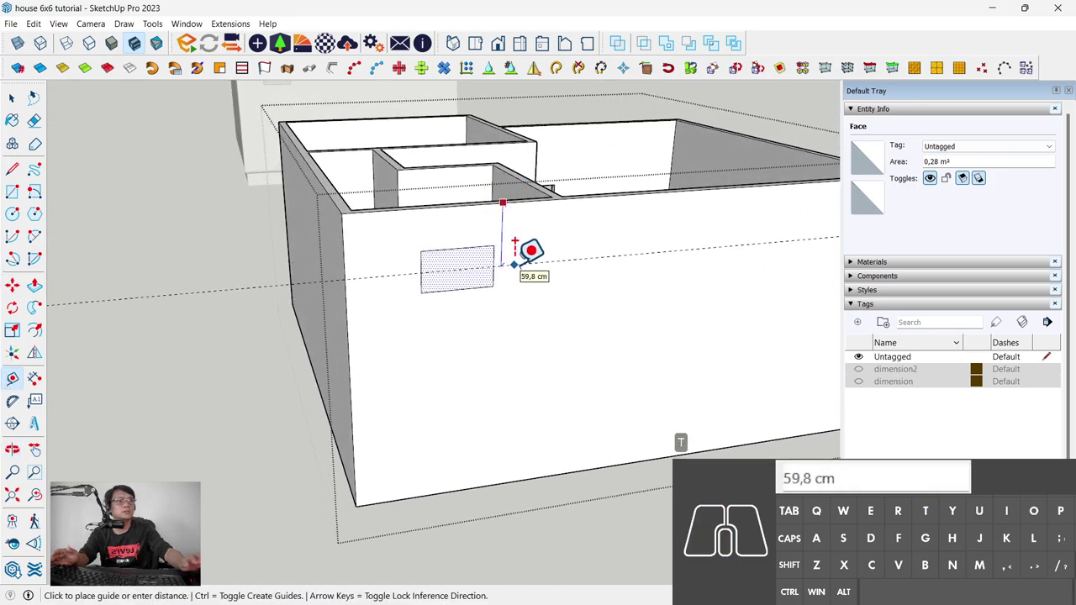
key(KP_5)
key(KP_0)
key(KP_Enter)
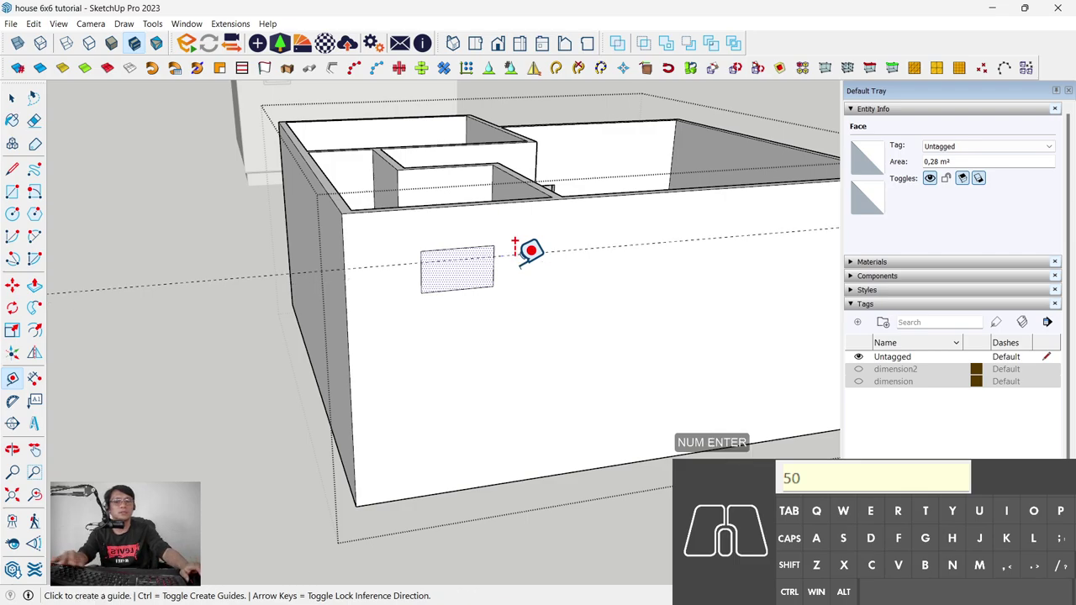
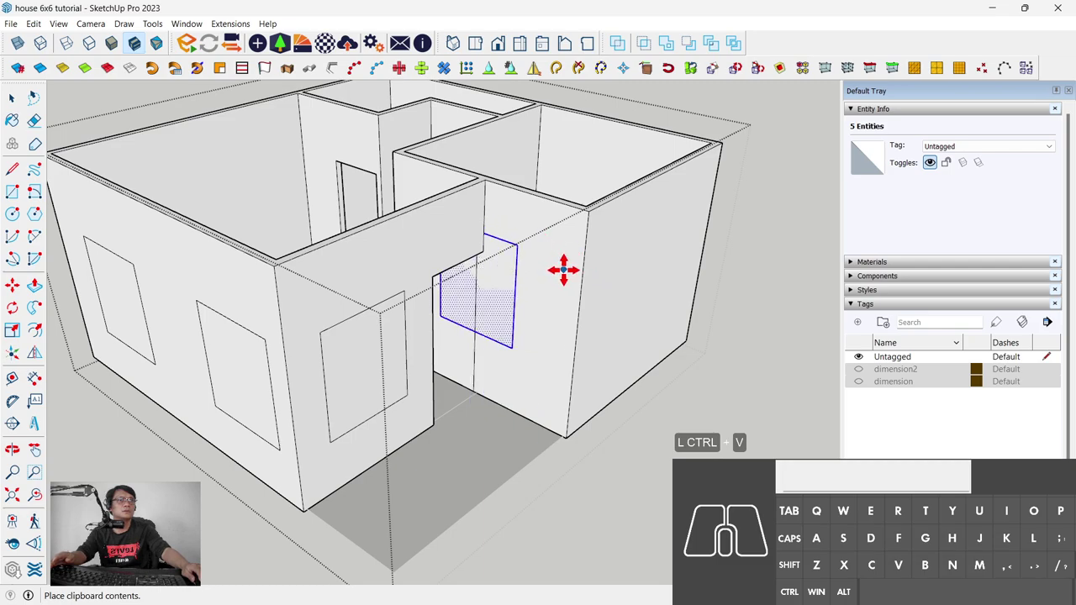
Step: Copy the window rectangle onto the front wall and paste further copies for other walls
key(Escape)
key(space)
click(373, 378)
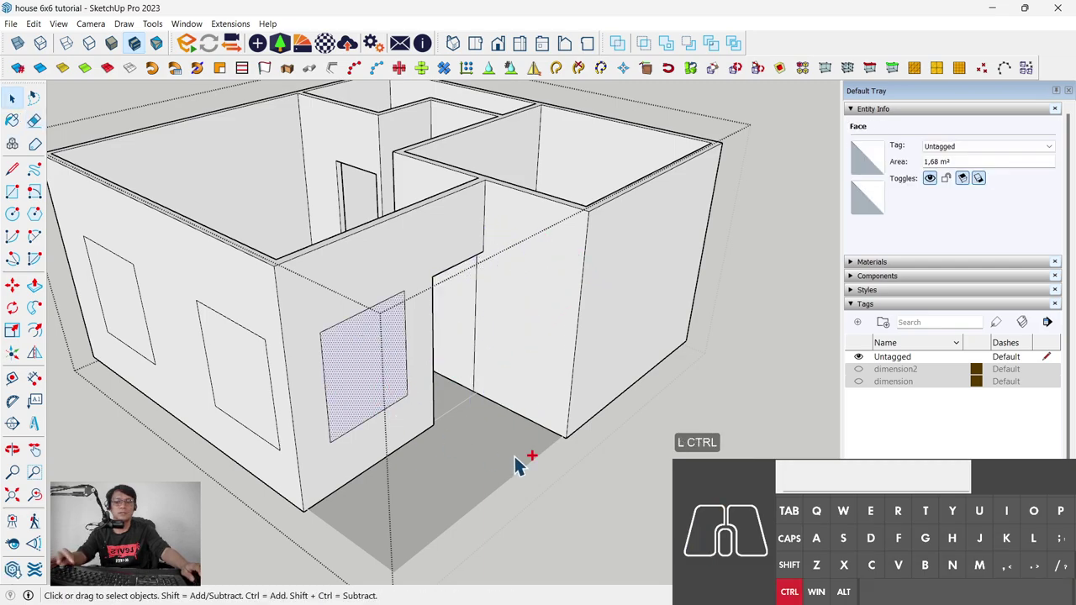
key(ctrl+c)
key(ctrl+v)
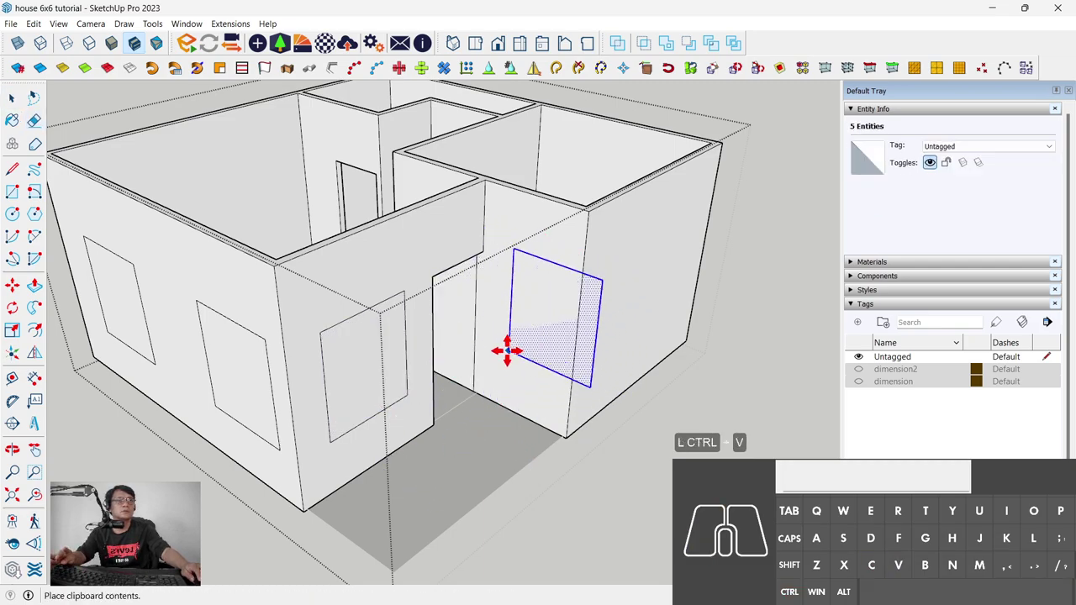
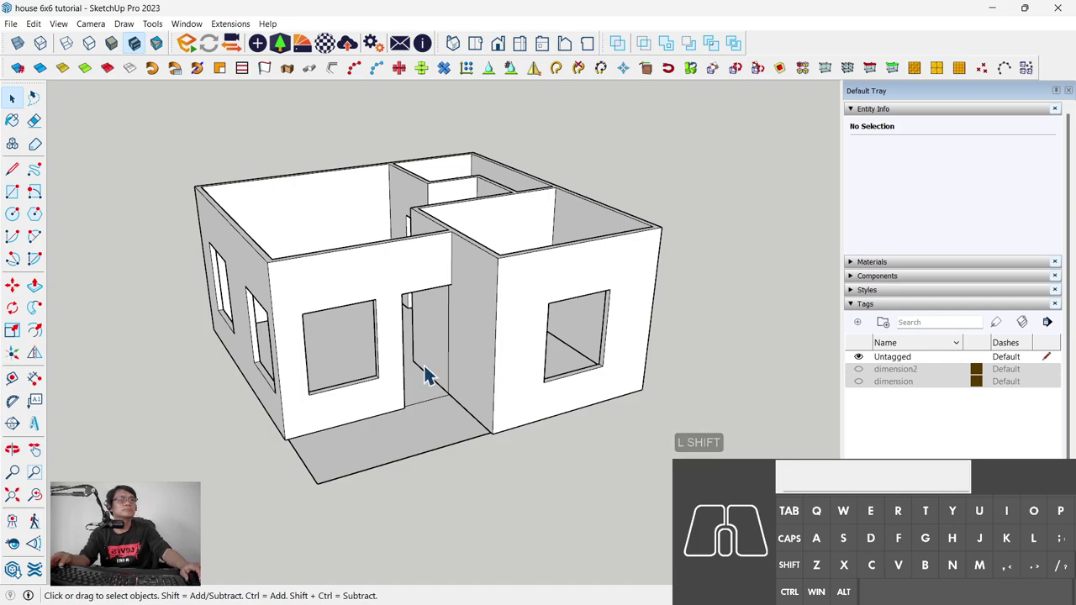
Step: Orbit and zoom in toward the front doorway to view the openings
middle_click(472, 385)
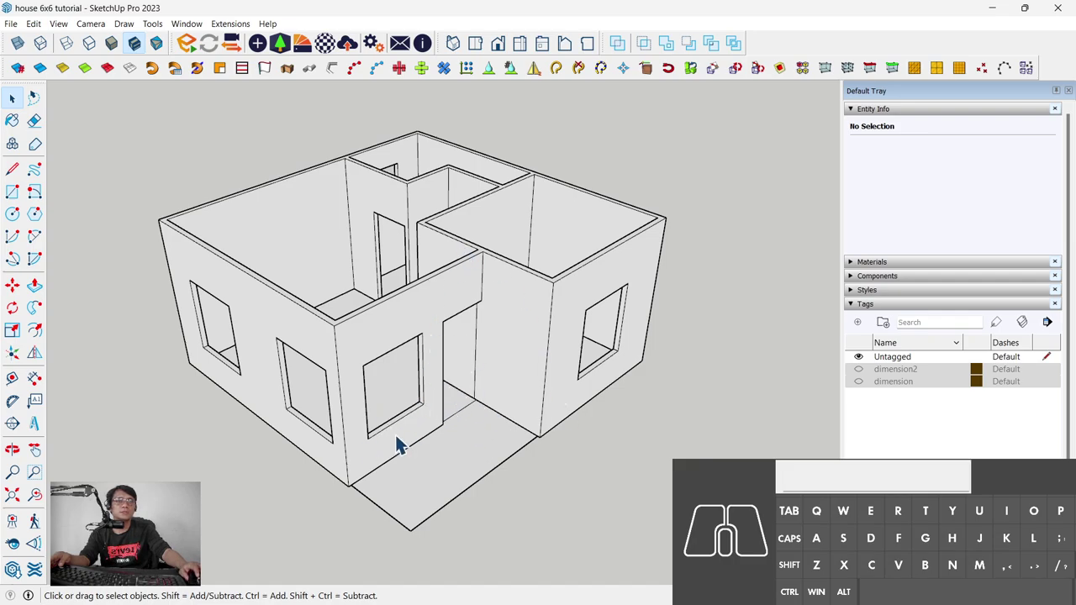
drag(504, 437, 422, 437)
scroll(up, 3)
middle_click(446, 435)
scroll(up, 3)
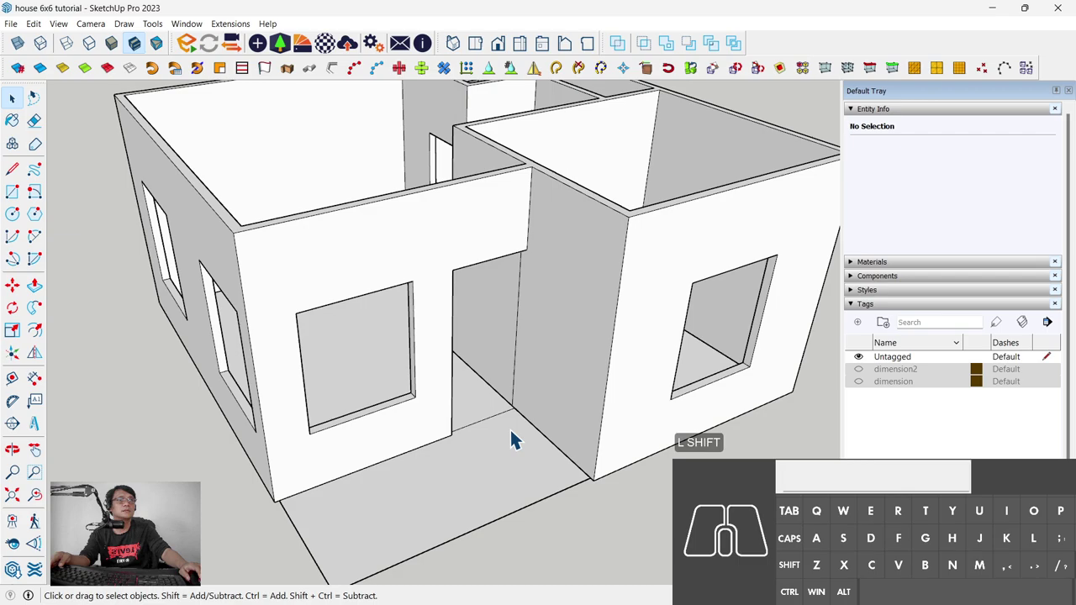
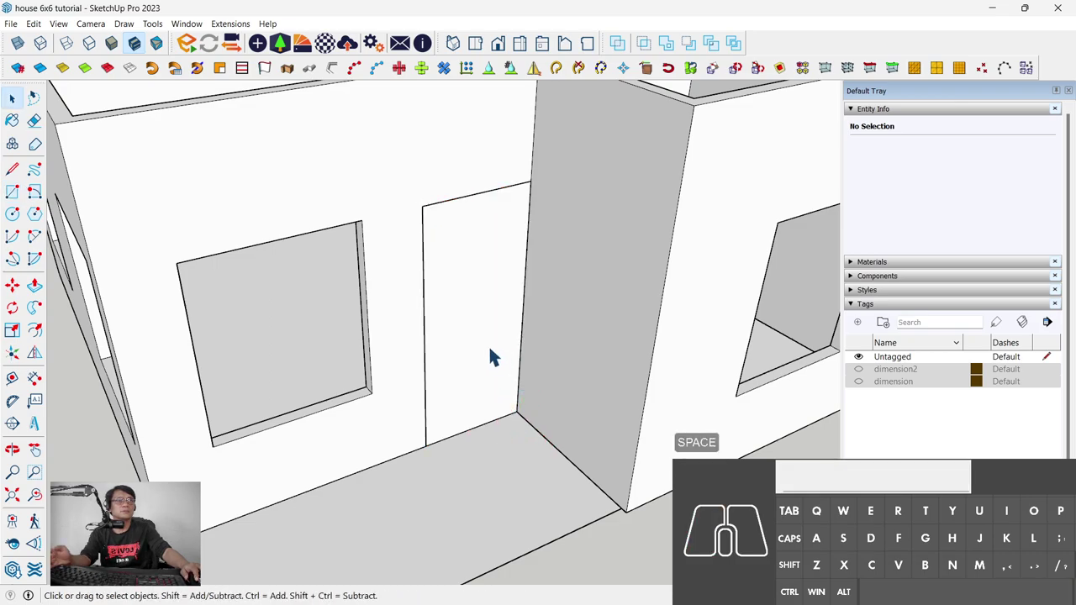
Step: Select the door panel group at the front doorway
double_click(497, 355)
drag(497, 355, 553, 420)
click(574, 455)
Step: Edit the door group and set Model Info > Components to hide the rest of the model
double_click(499, 346)
click(481, 330)
scroll(down, 3)
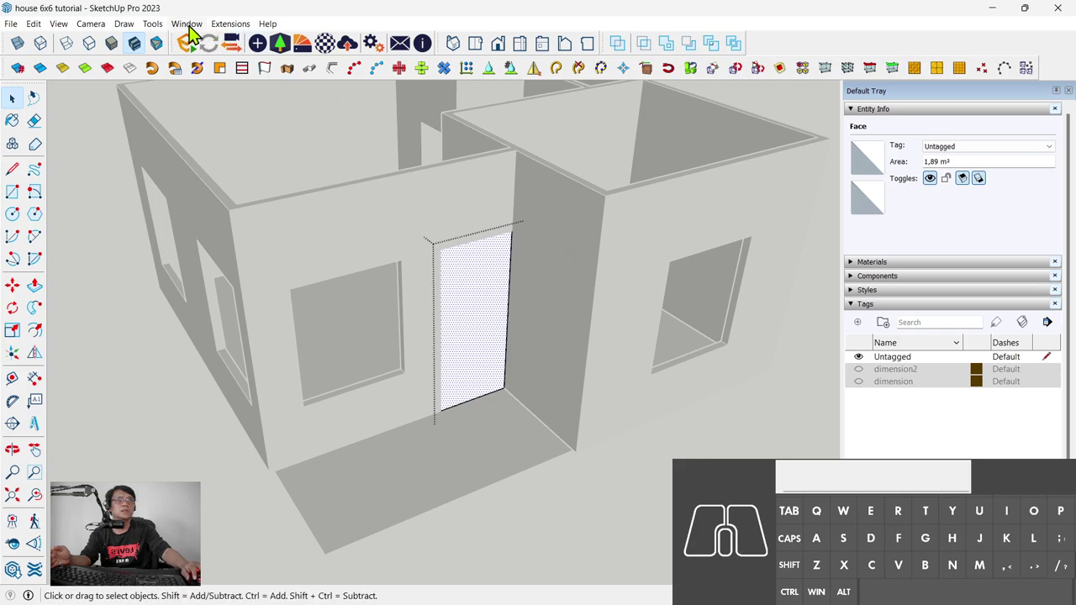
click(199, 34)
click(259, 101)
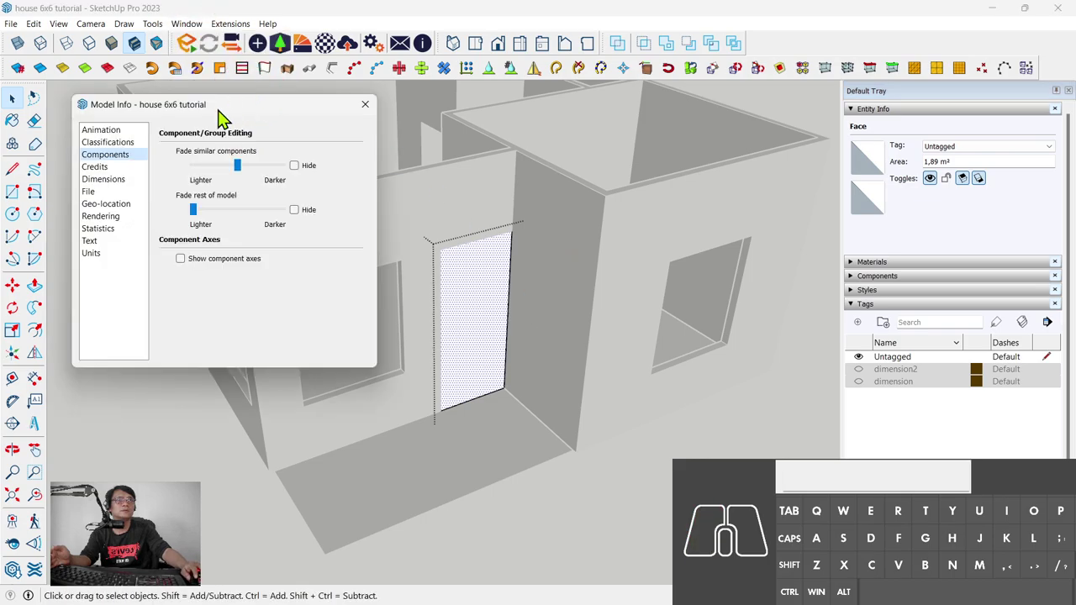
click(136, 158)
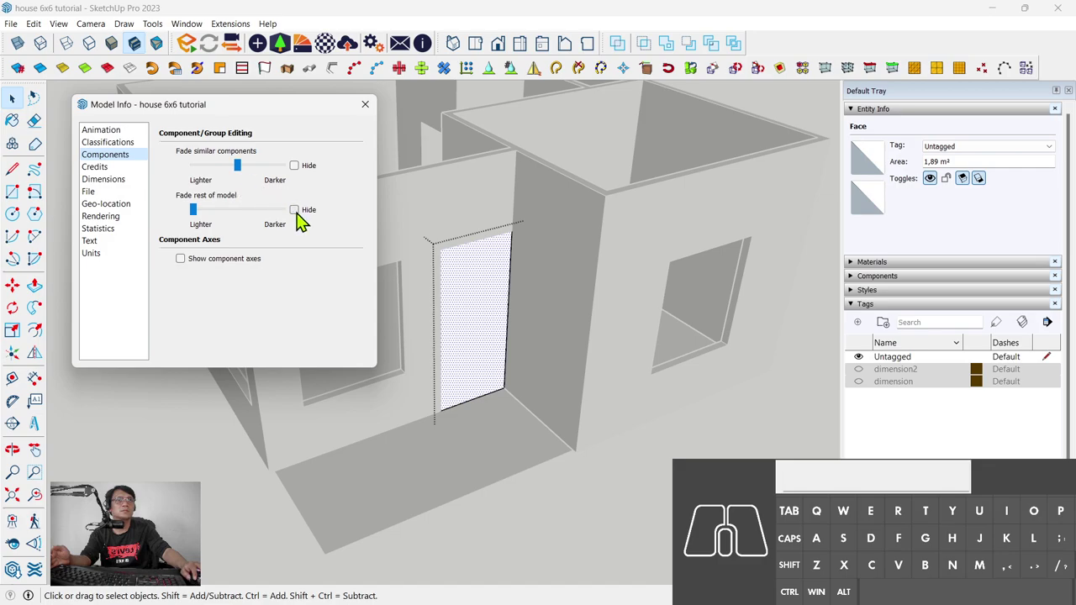
click(303, 217)
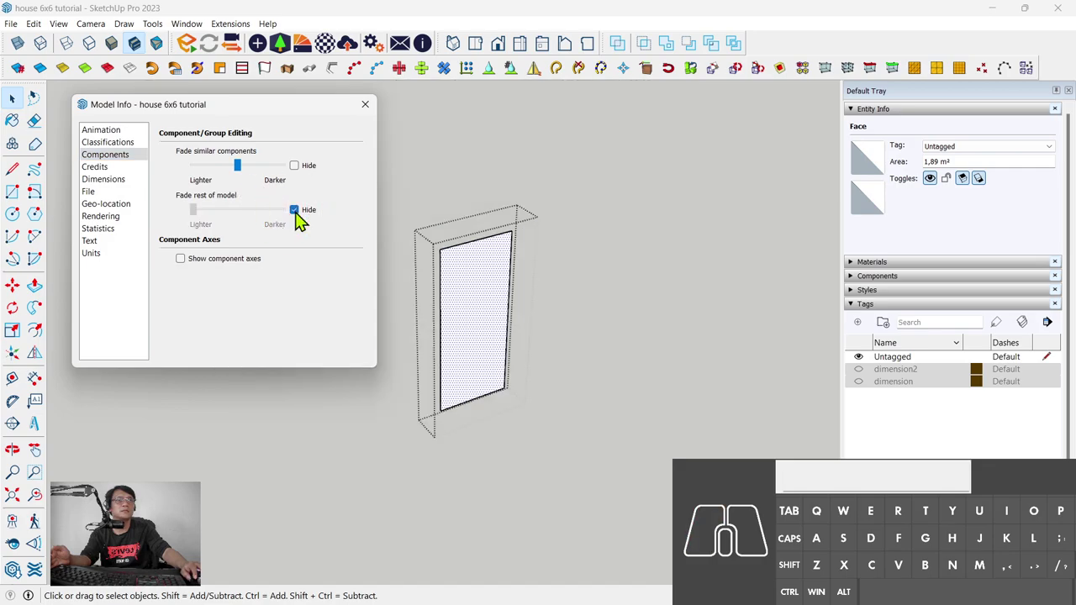
click(379, 114)
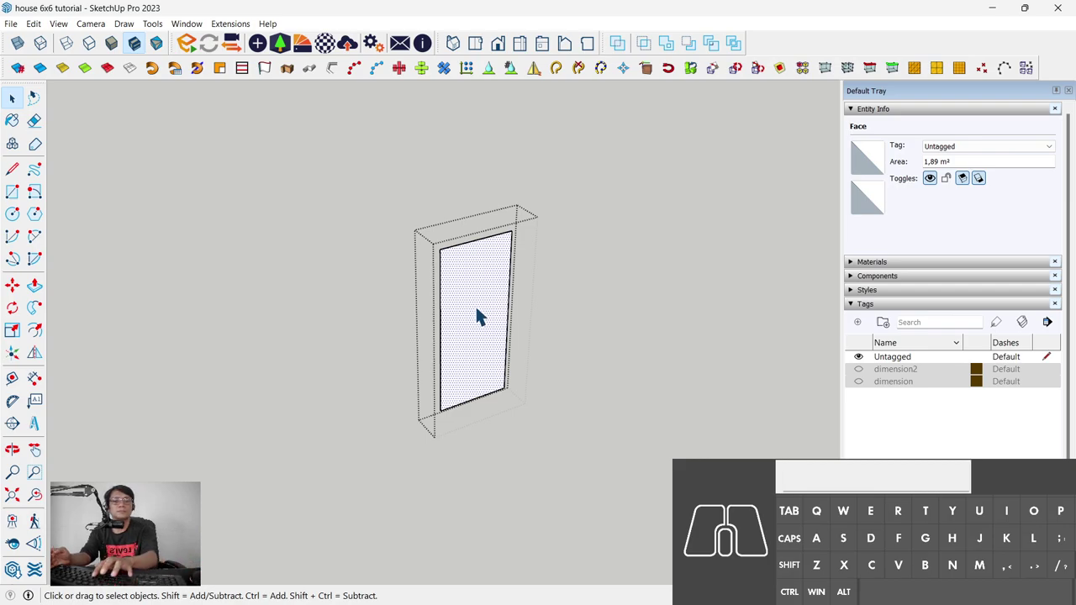
Step: Push/Pull the isolated 1.89 m² door face to thicken the door
key(u)
key(u)
key(u)
key(u)
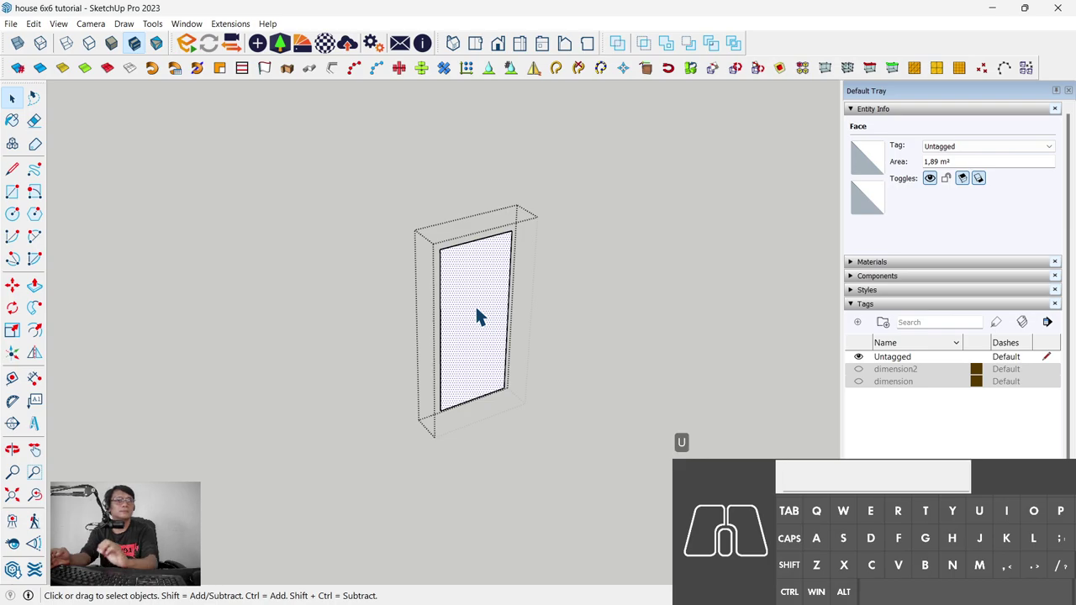
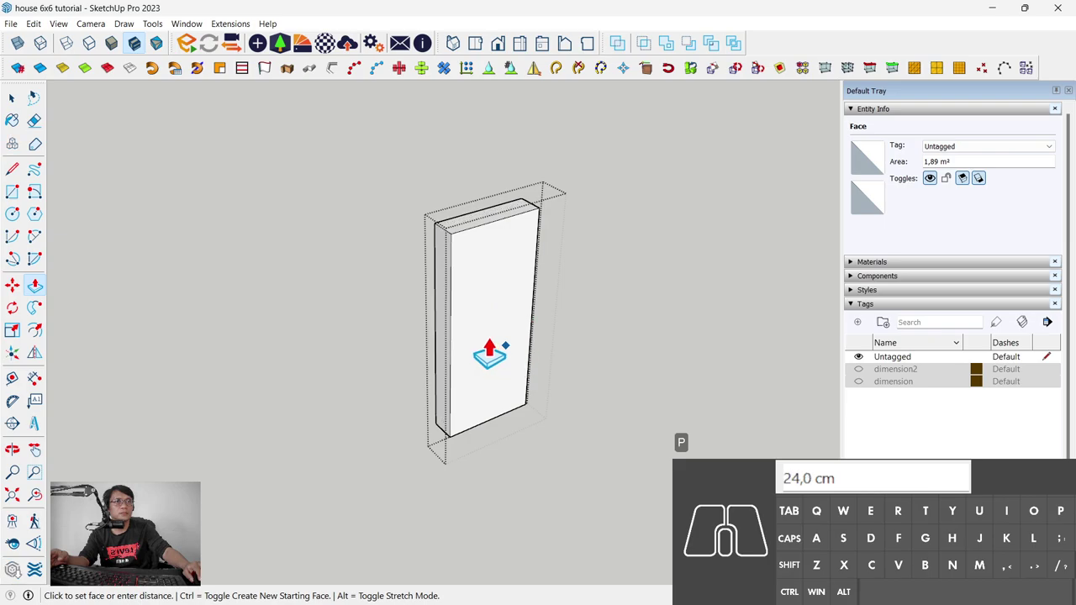
Step: Push the door face by 1 to hollow the block and select the frame geometry
key(KP_1)
key(KP_Enter)
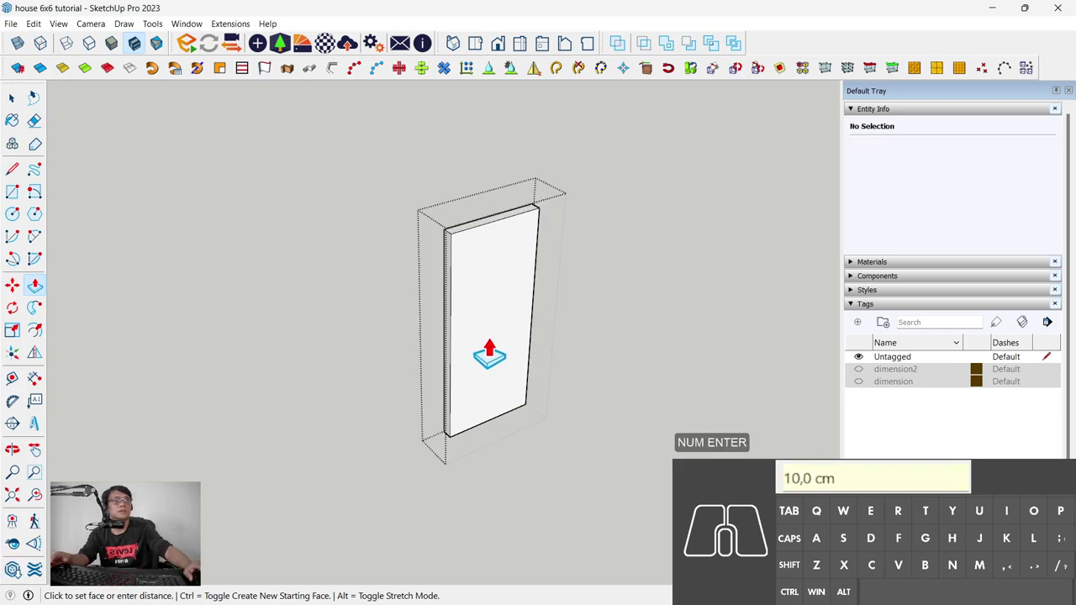
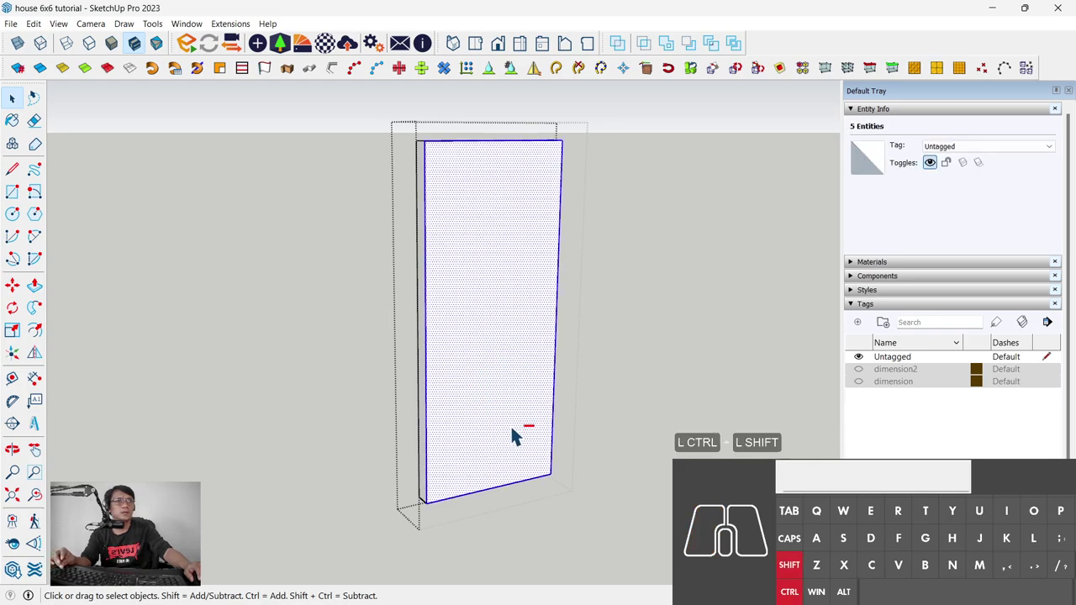
drag(521, 424, 476, 553)
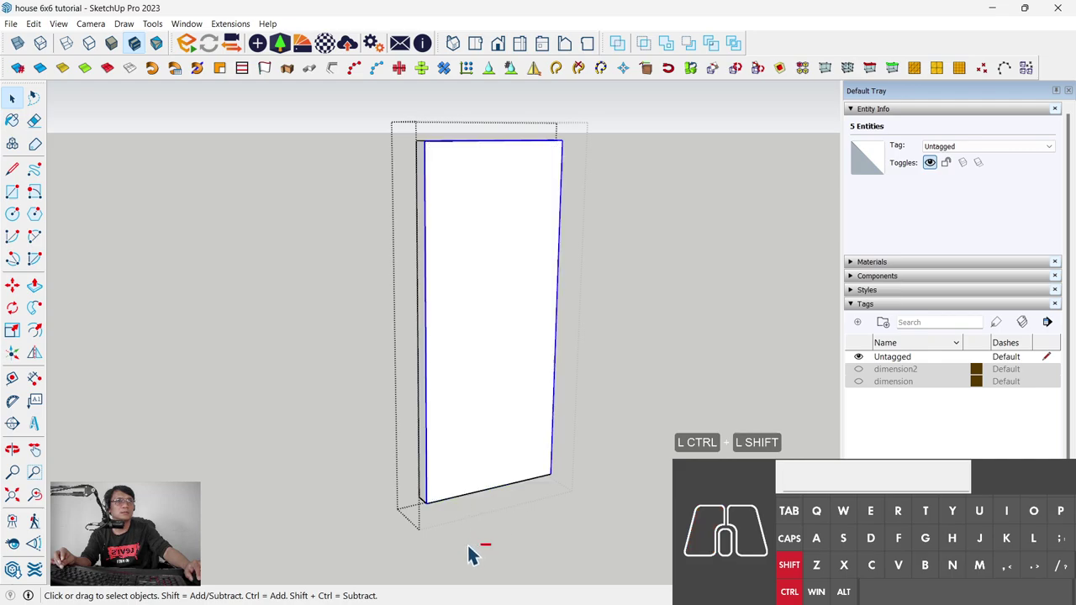
middle_click(490, 414)
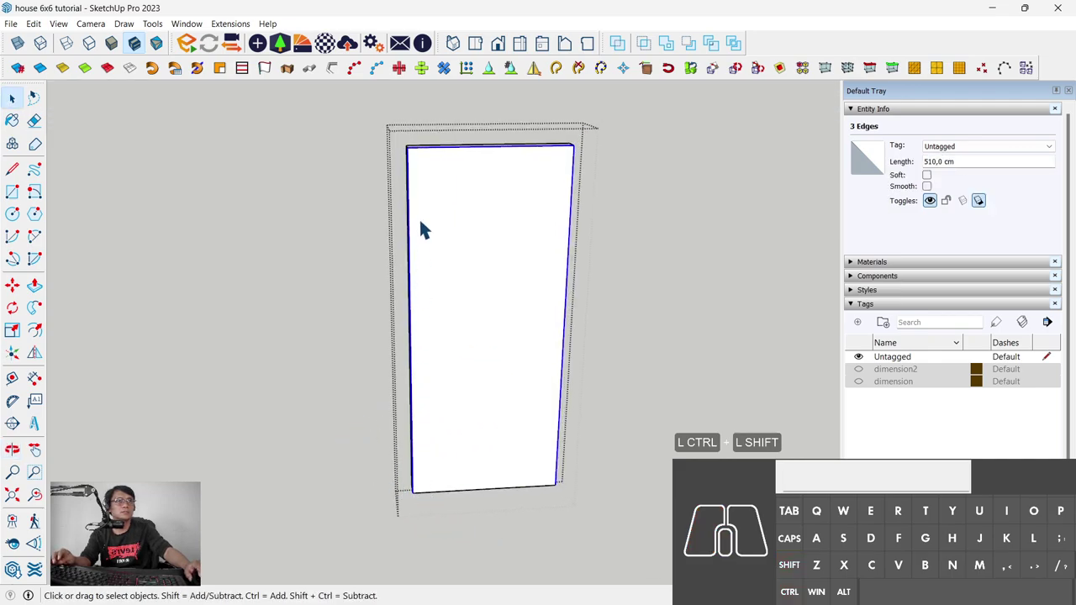
middle_click(535, 476)
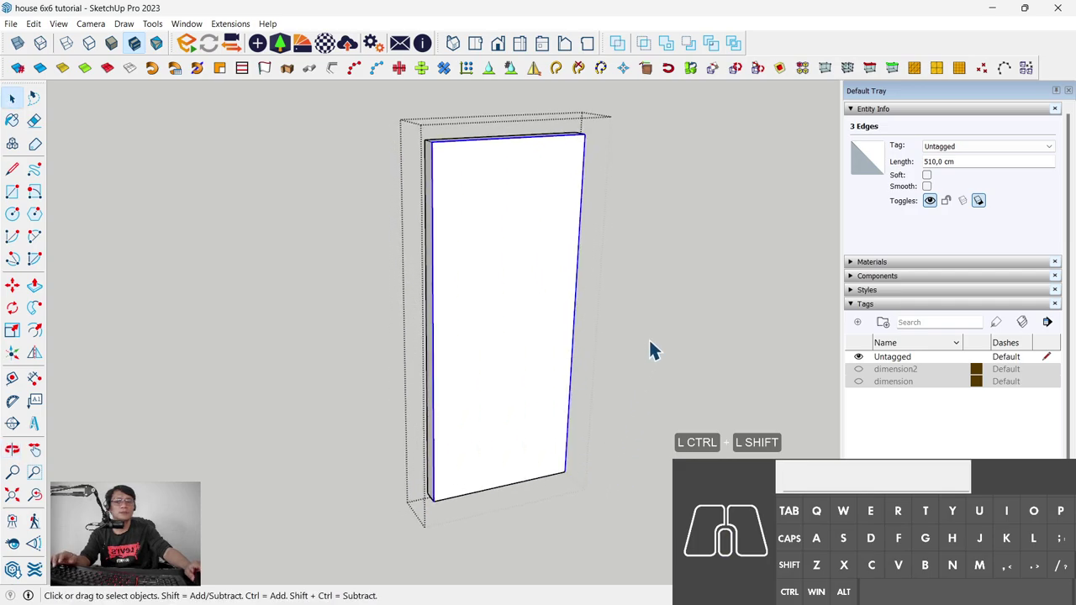
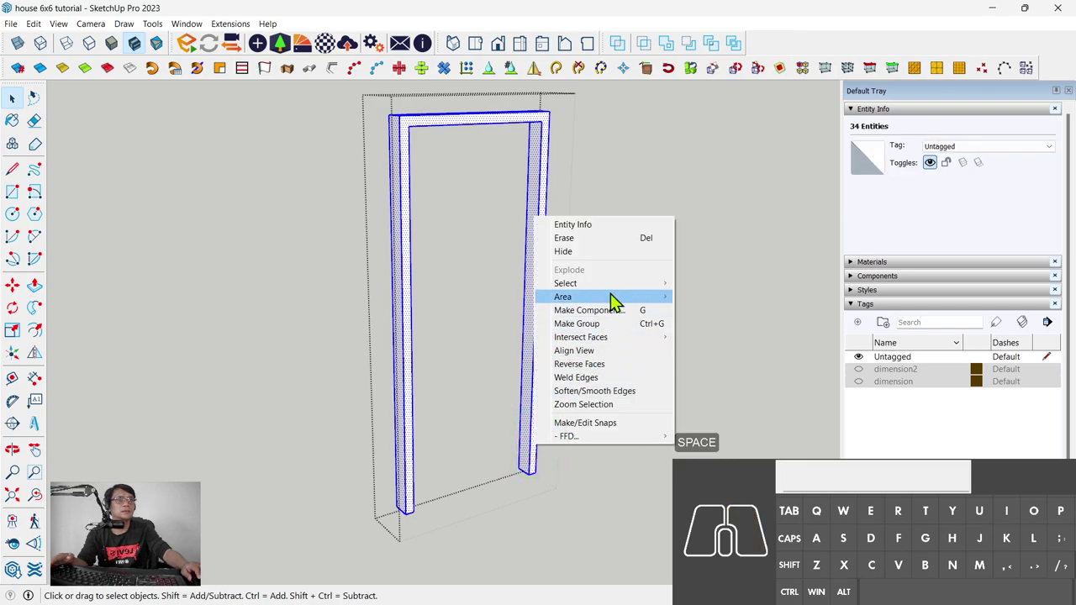
Step: Make the door frame a 0.03 m³ solid group
click(637, 332)
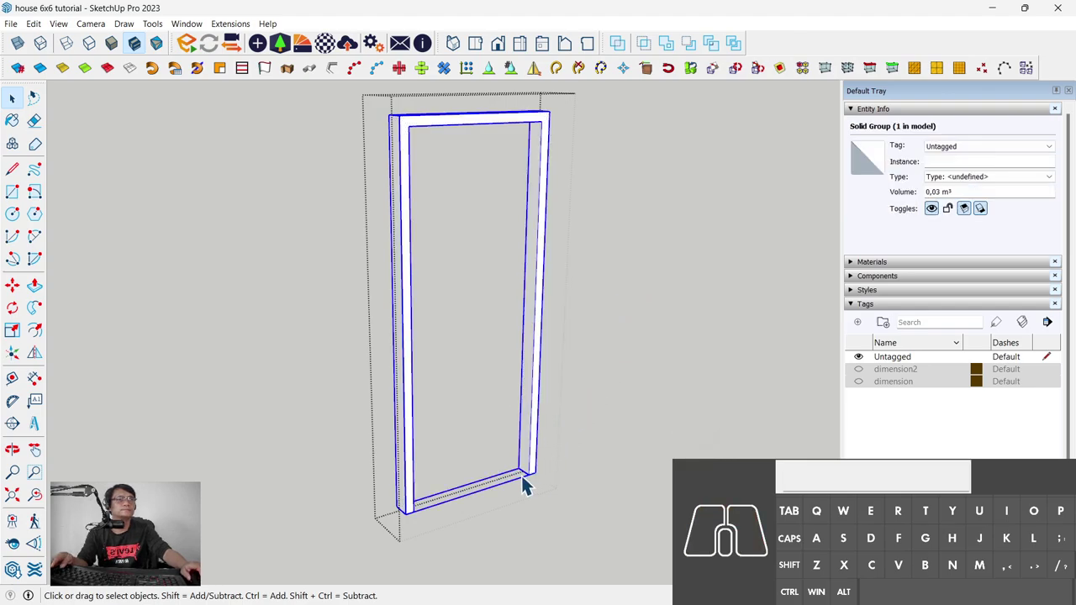
scroll(up, 3)
scroll(up, 3)
scroll(down, 3)
middle_click(528, 479)
middle_click(528, 479)
Step: Draw a rectangle across the frame opening and select the 1.64 m² door leaf face with its edges
key(r)
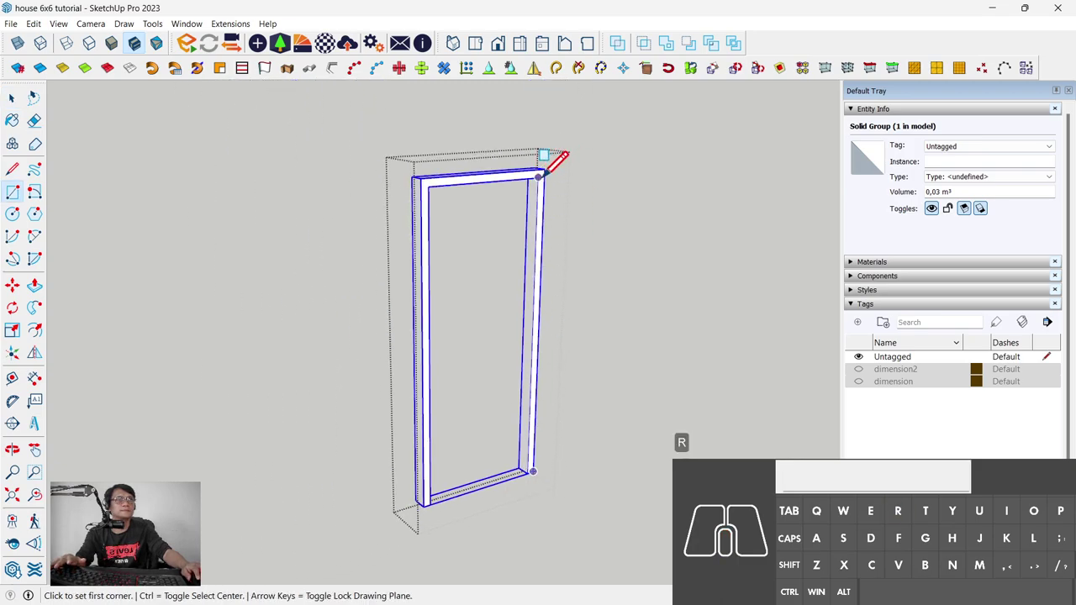
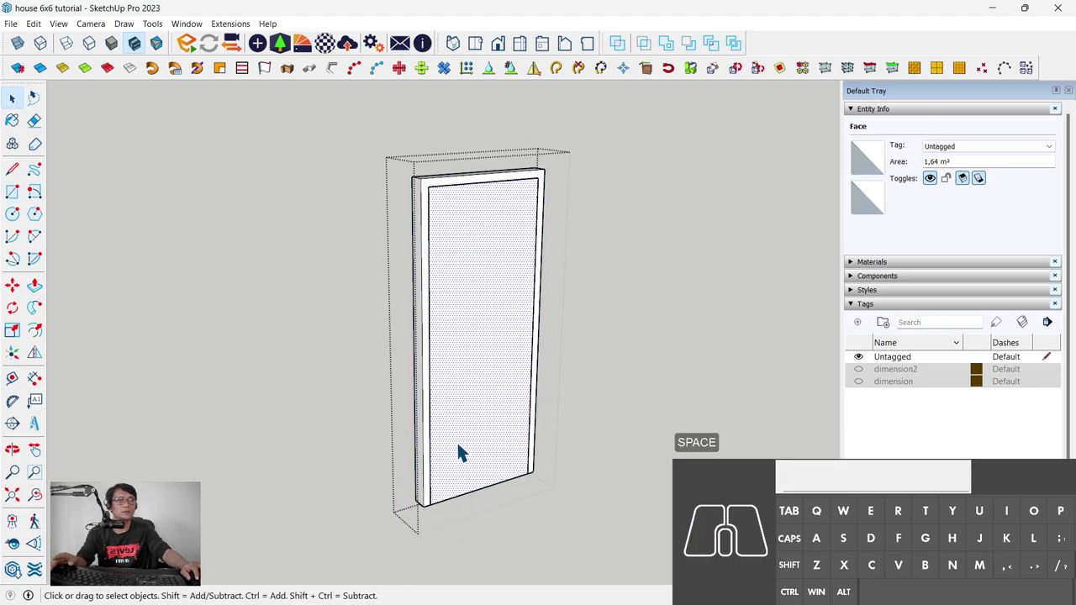
double_click(464, 449)
right_click(464, 449)
double_click(446, 441)
right_click(471, 449)
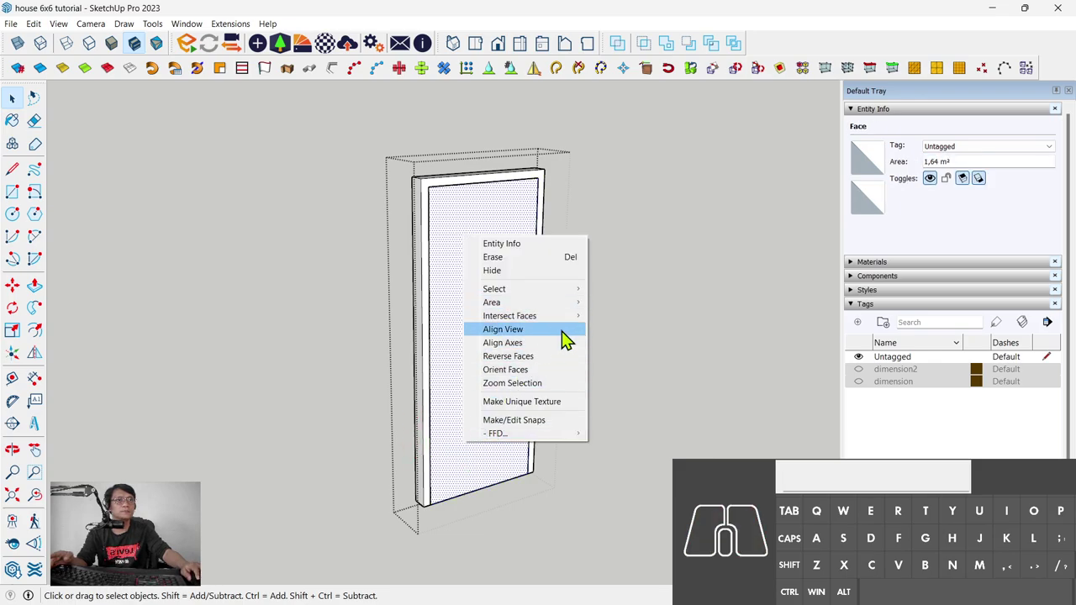
double_click(464, 276)
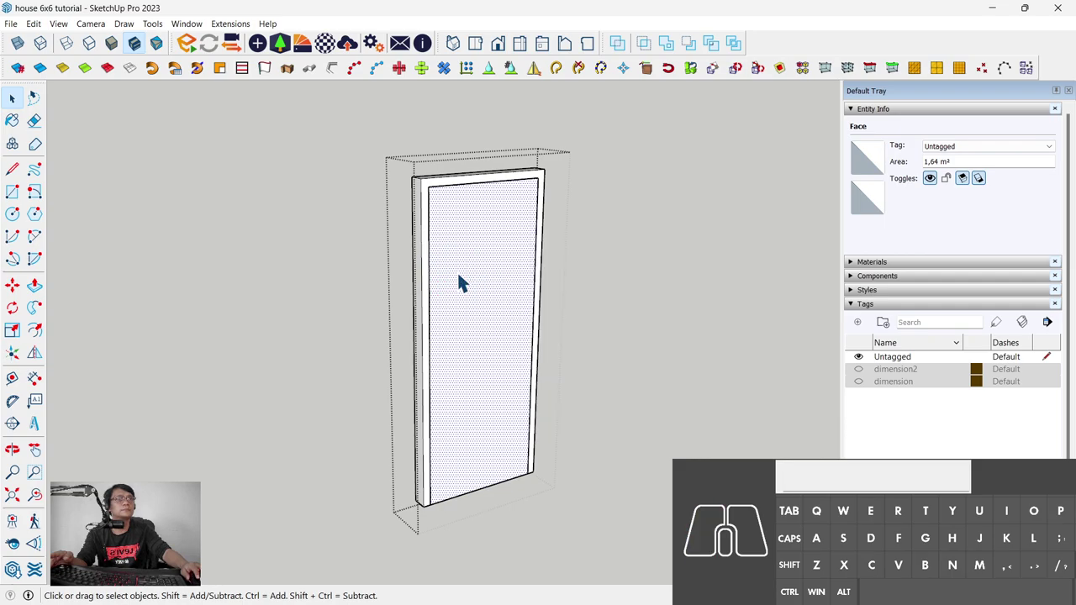
double_click(492, 404)
right_click(490, 405)
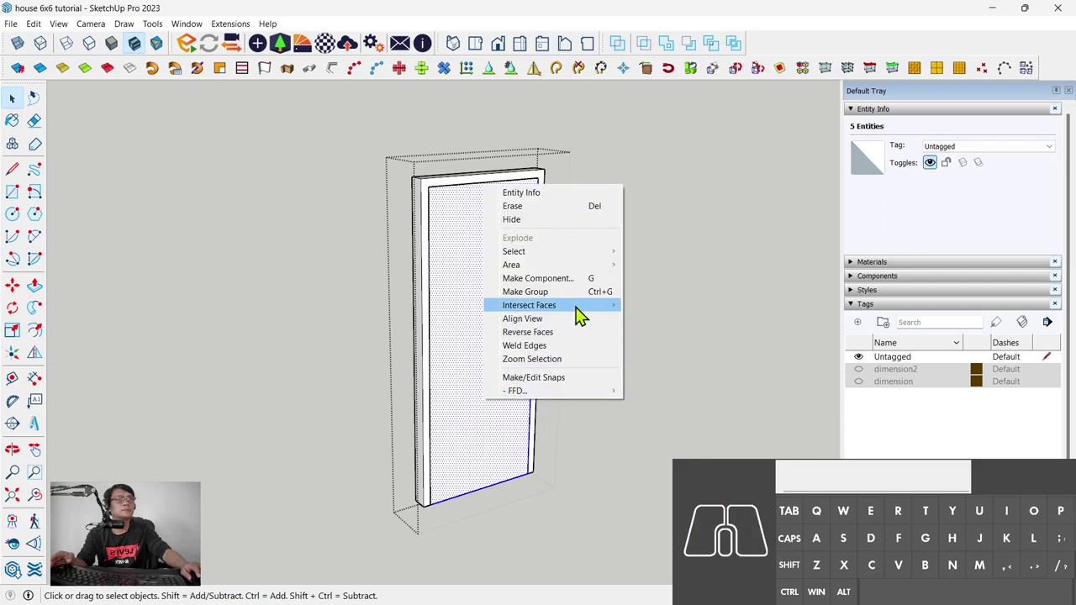
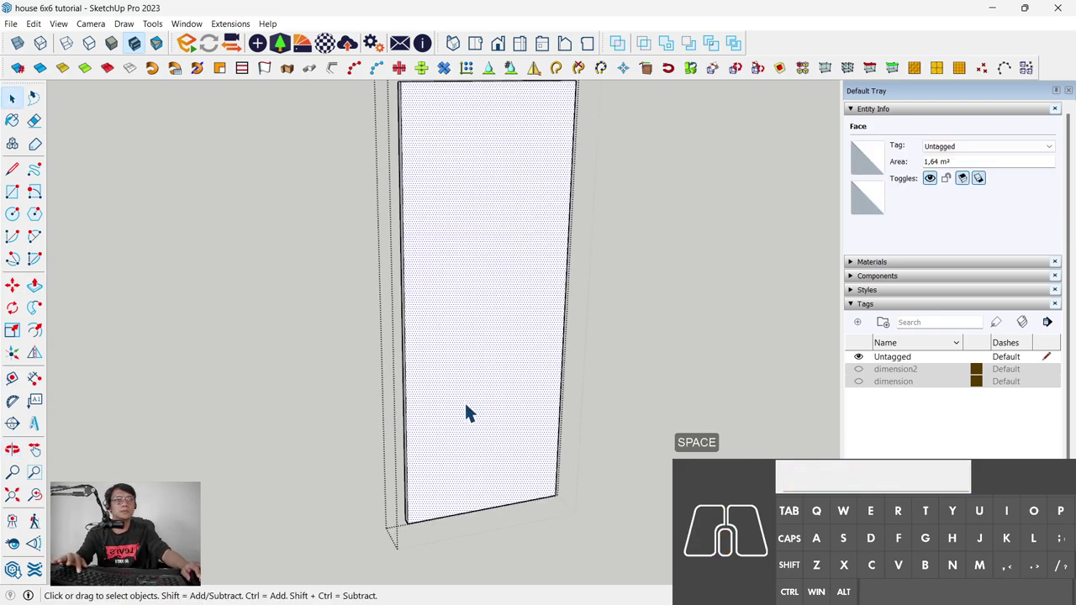
Step: Offset the door leaf face inward by 15 to form the surrounding rail
key(f)
scroll(down, 3)
middle_click(461, 349)
click(405, 297)
key(KP_1)
key(KP_5)
key(KP_Enter)
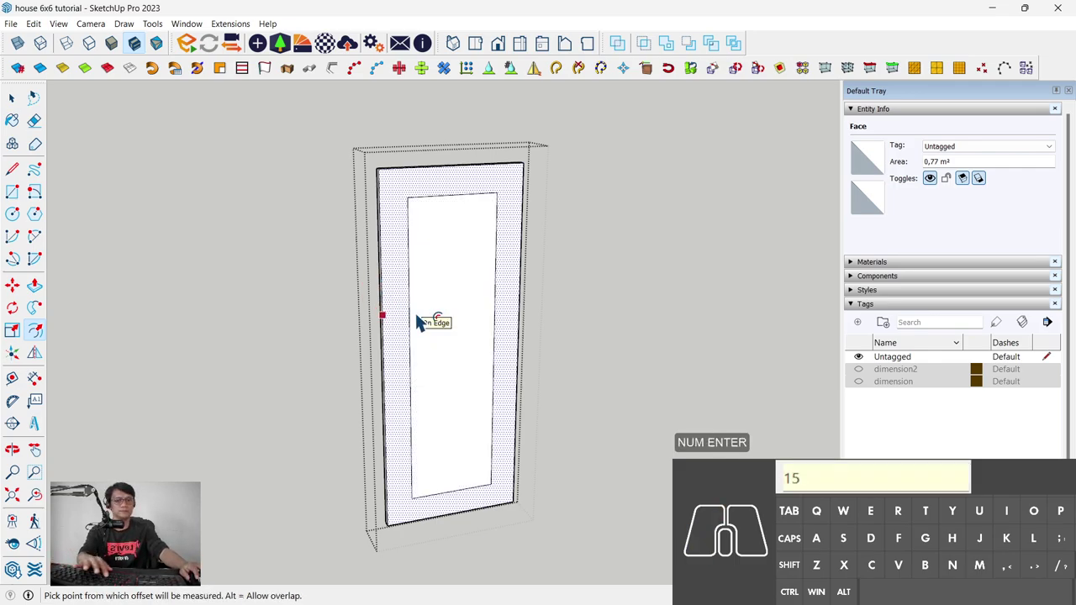
Step: Split the inset with a line and offset the upper panel's border by 2
key(l)
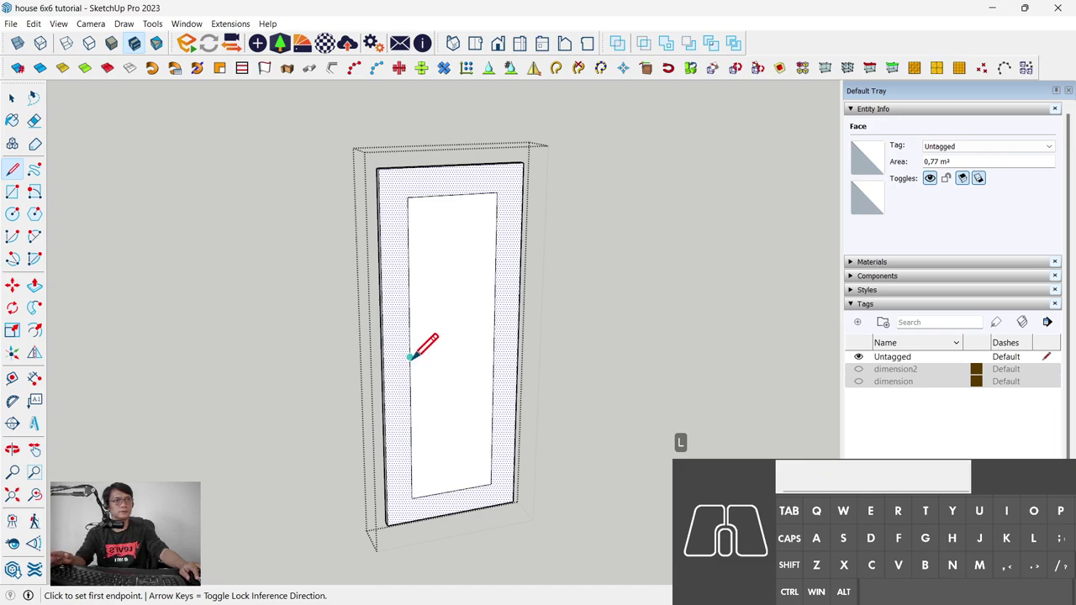
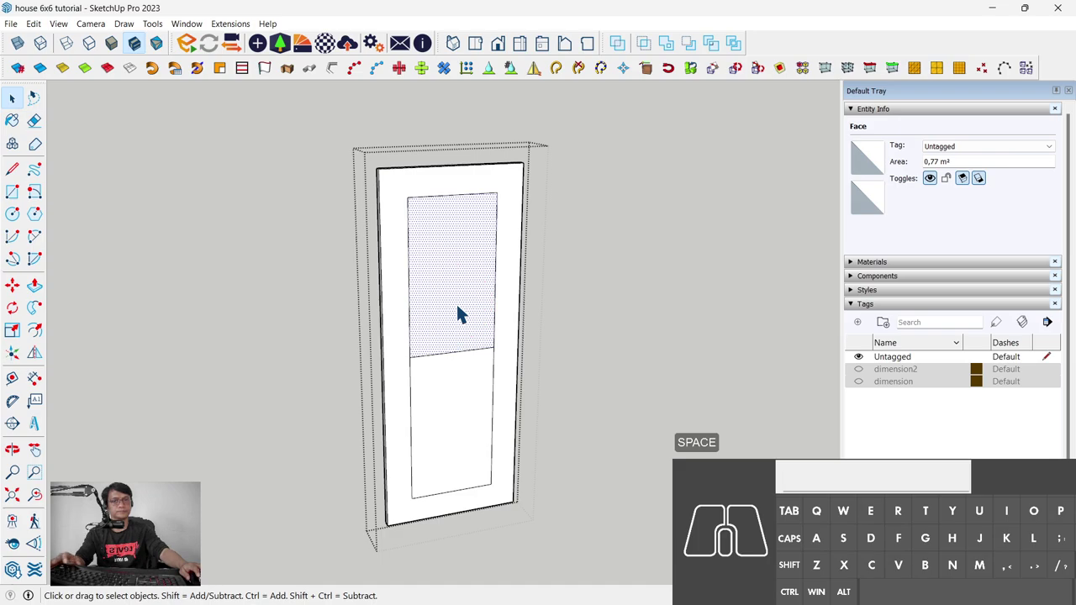
key(f)
click(436, 267)
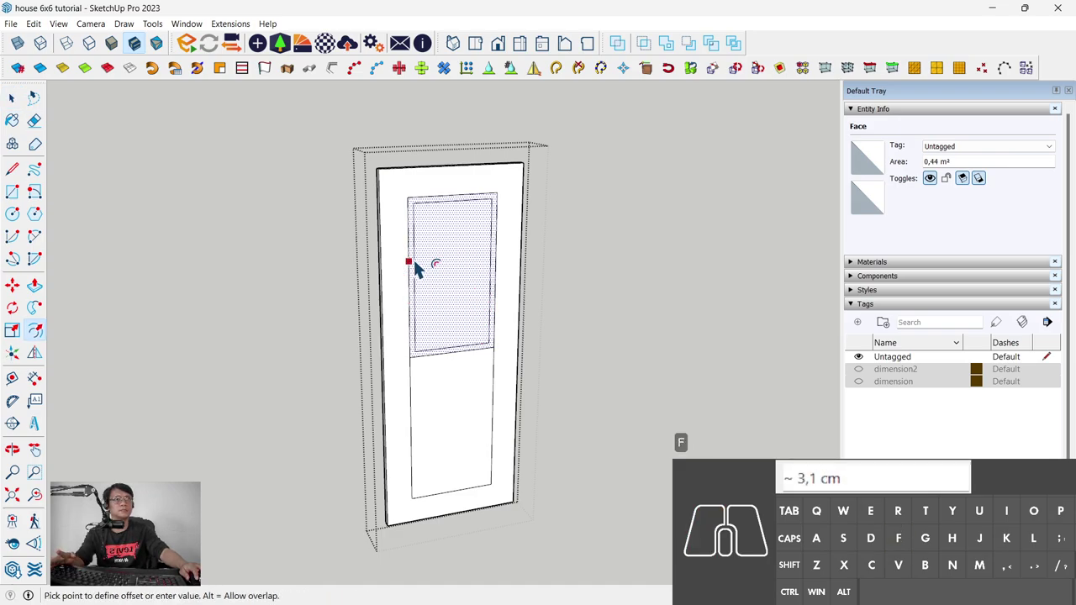
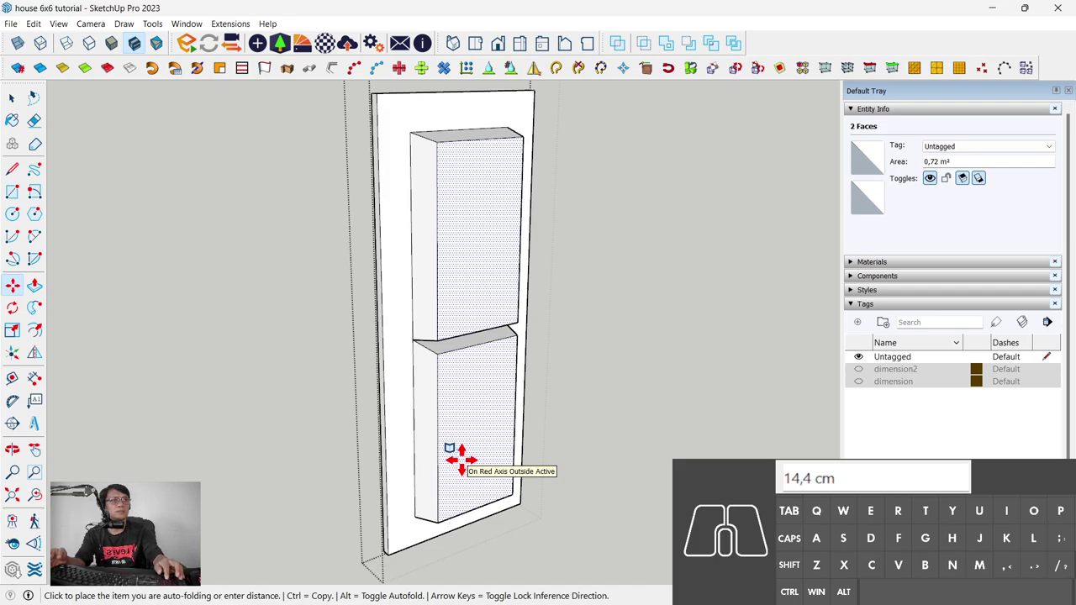
key(KP_2)
key(KP_Enter)
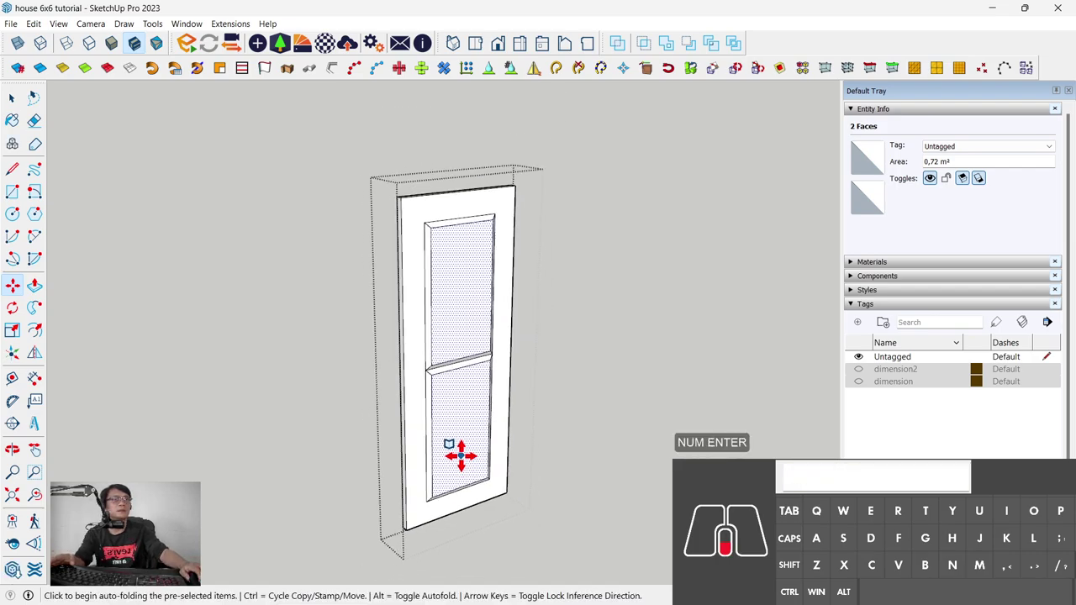
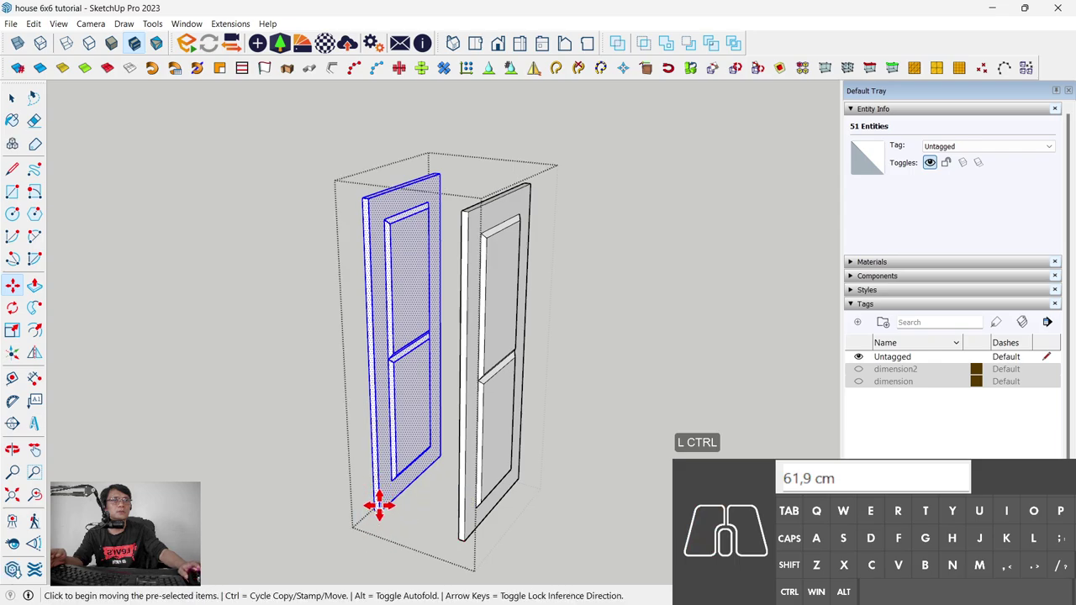
Step: Try mirroring the copied door with Flip from its context menu, then undo it
right_click(399, 445)
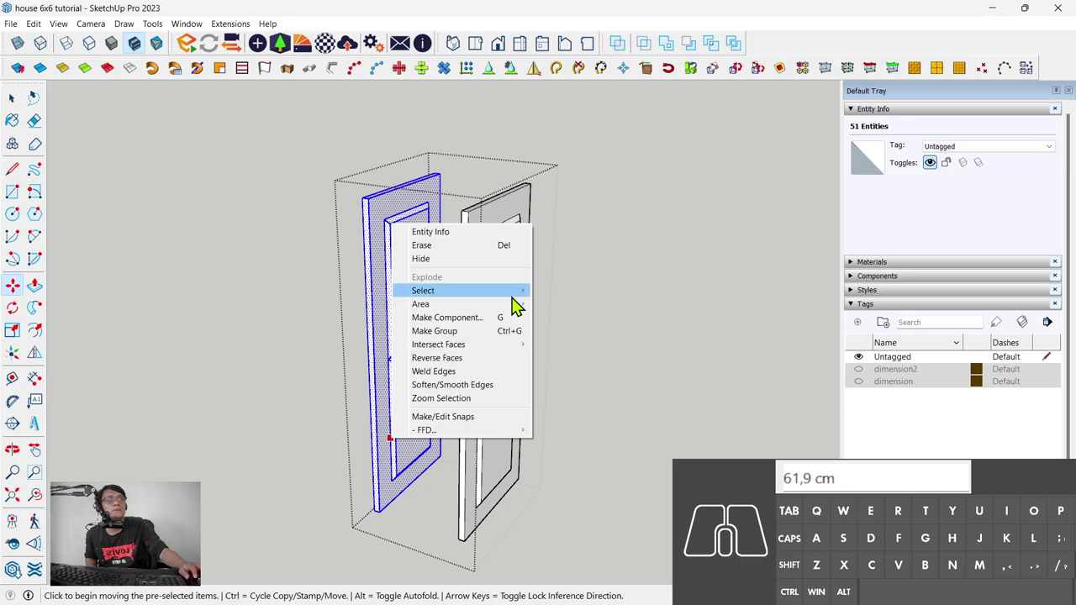
click(48, 365)
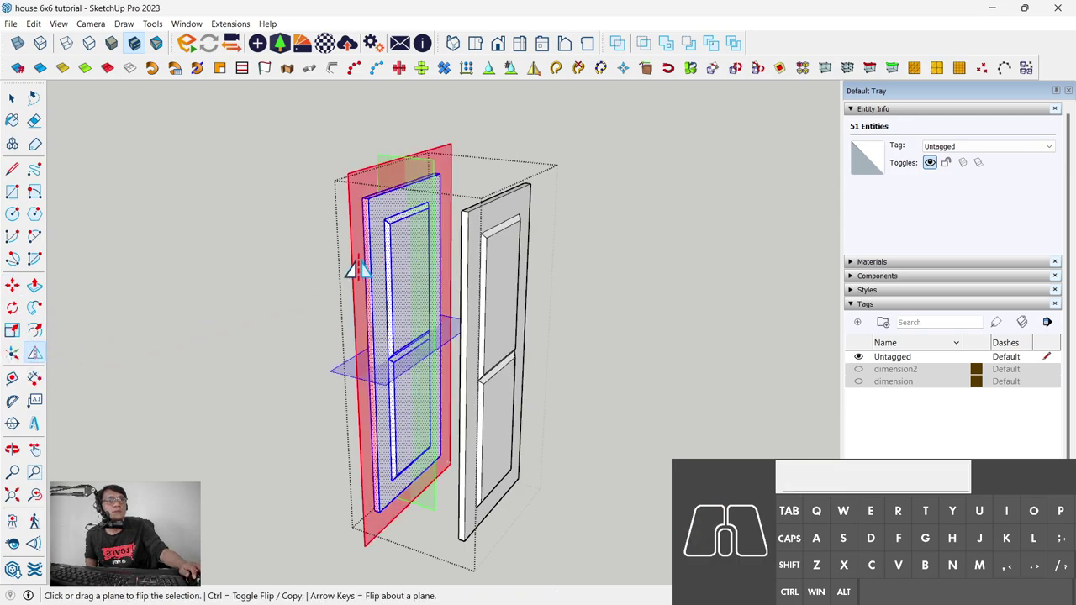
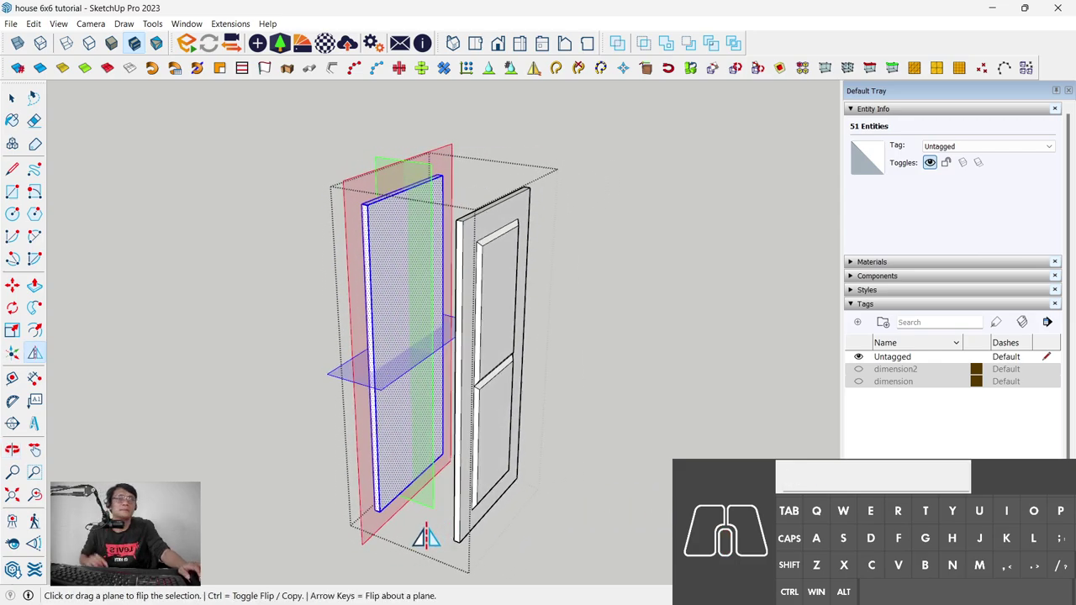
key(space)
key(ctrl+z)
Step: Reselect the copied door and scale it by -1 so it stands mirrored beside the original
click(421, 464)
double_click(420, 464)
middle_click(410, 486)
key(s)
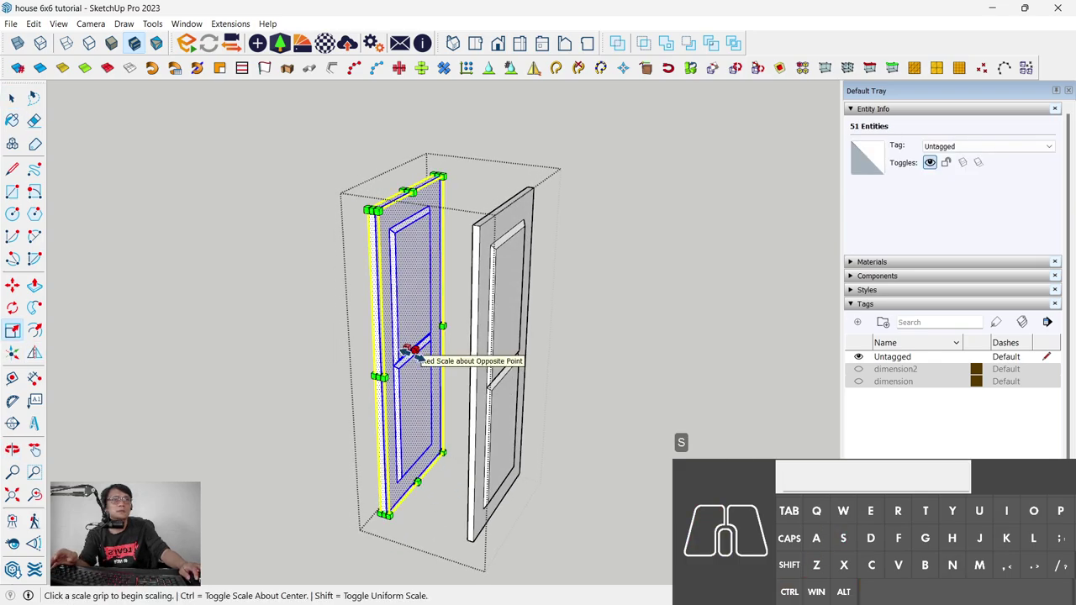
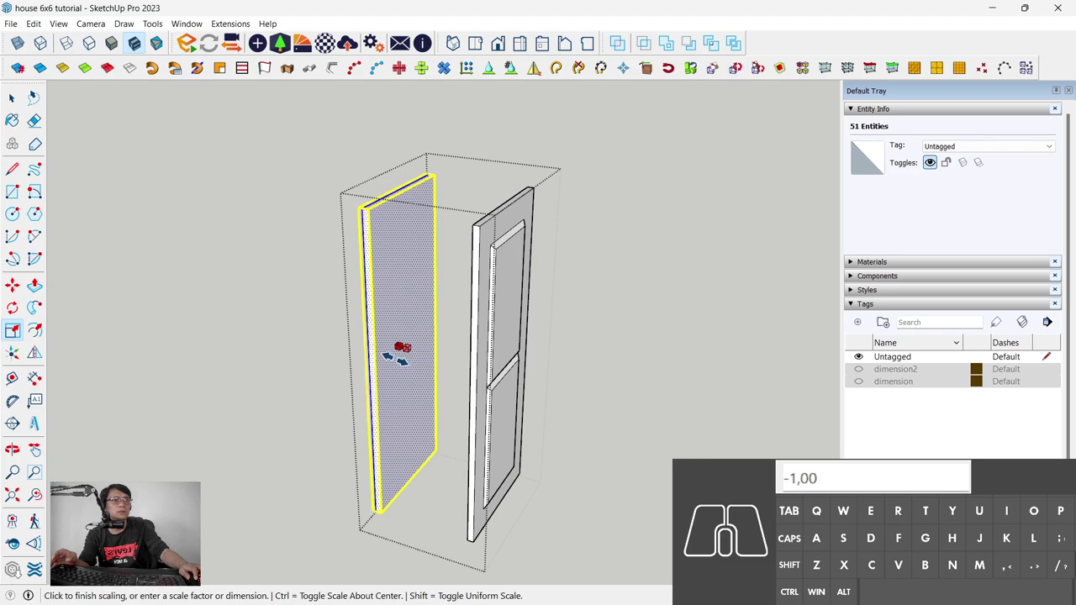
key(KP_Subtract)
key(KP_1)
key(KP_Enter)
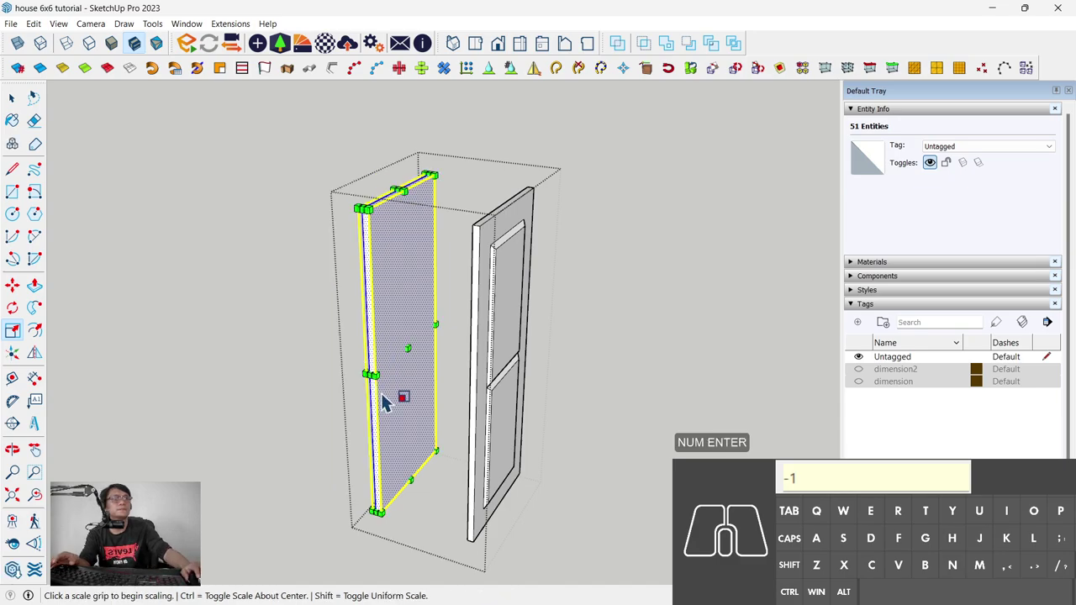
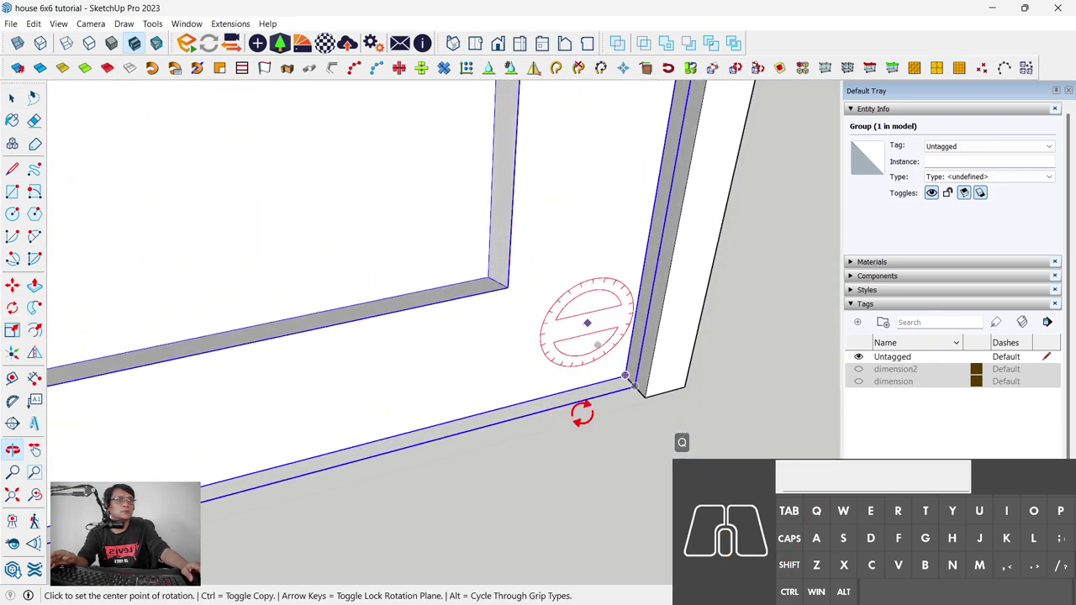
Step: Zoom onto the door's lower edge and lock the frame group's rotation to a single plane
scroll(up, 3)
scroll(up, 3)
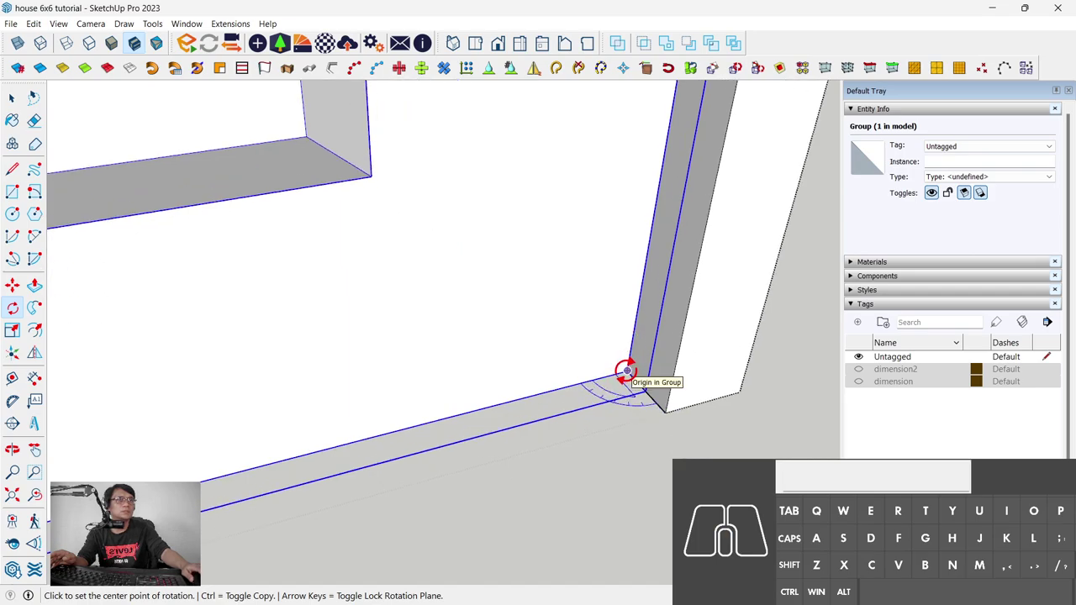
key(Up)
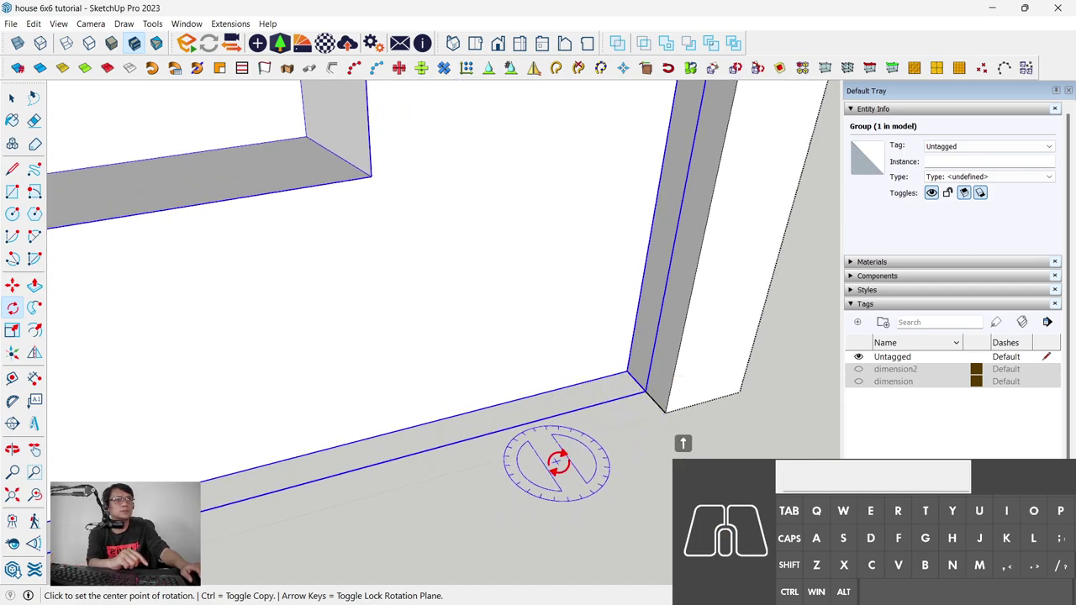
scroll(down, 3)
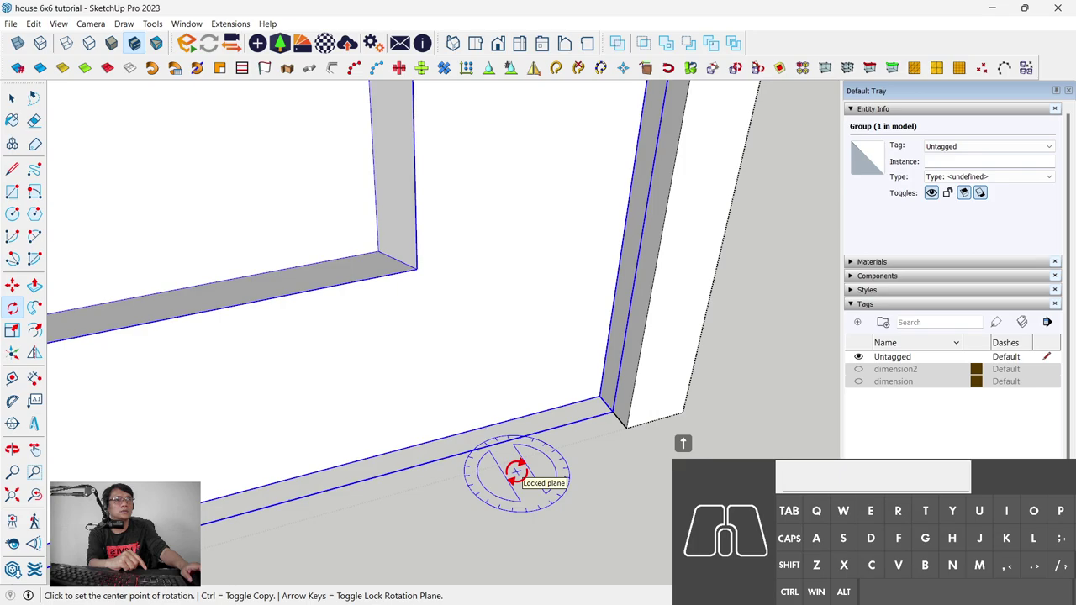
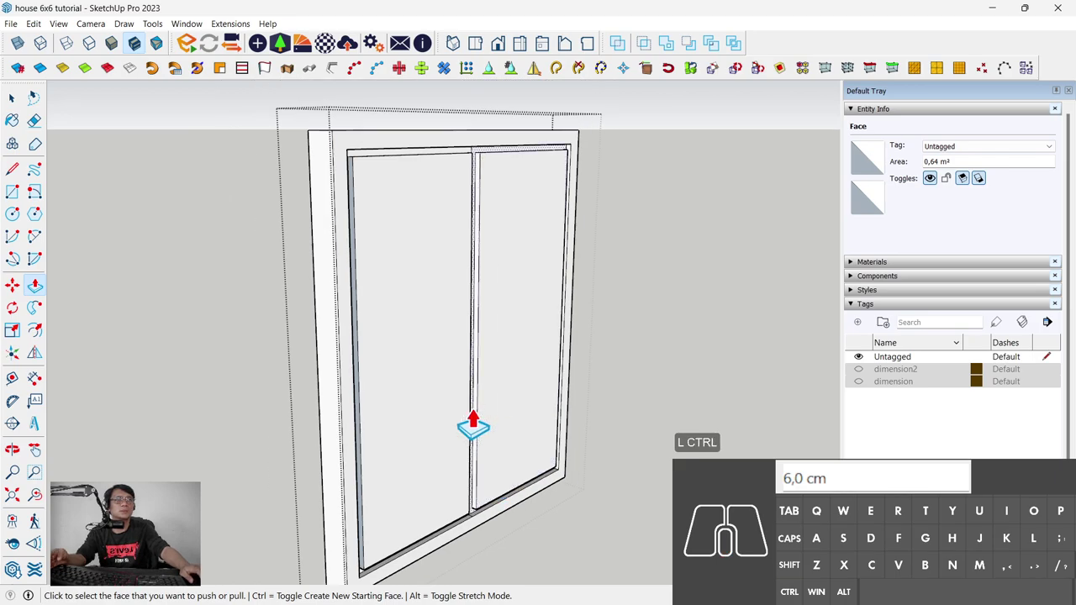
Step: Zoom out and back in on the window's two glass faces
scroll(down, 3)
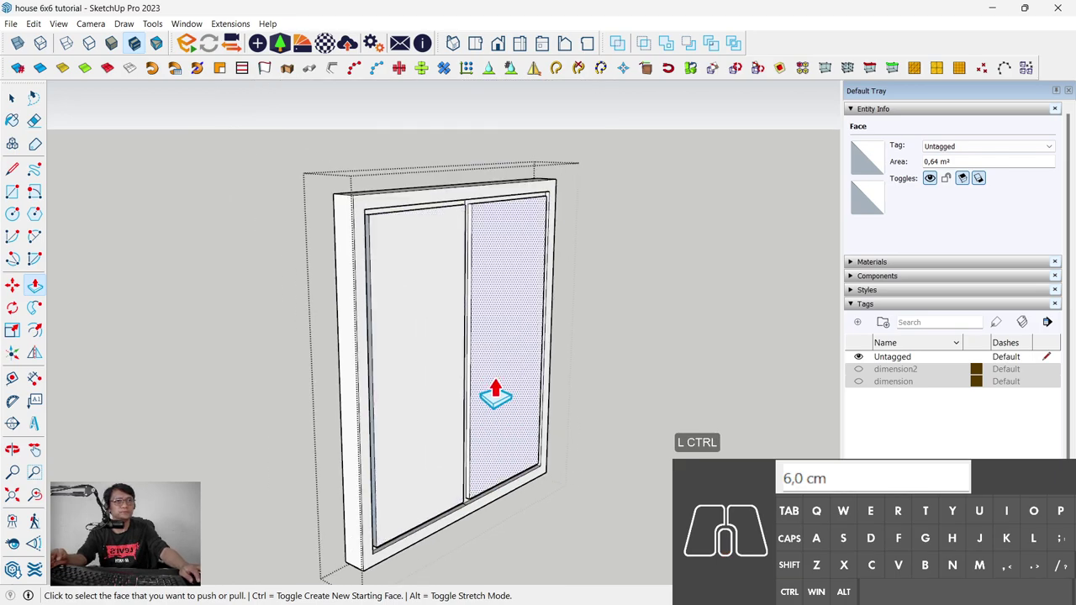
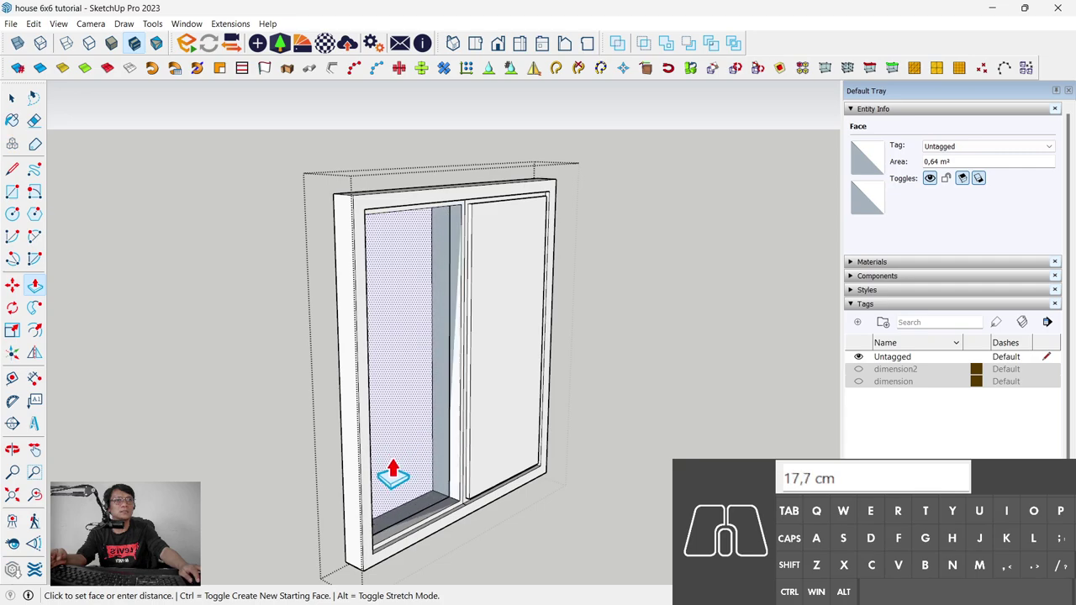
scroll(up, 3)
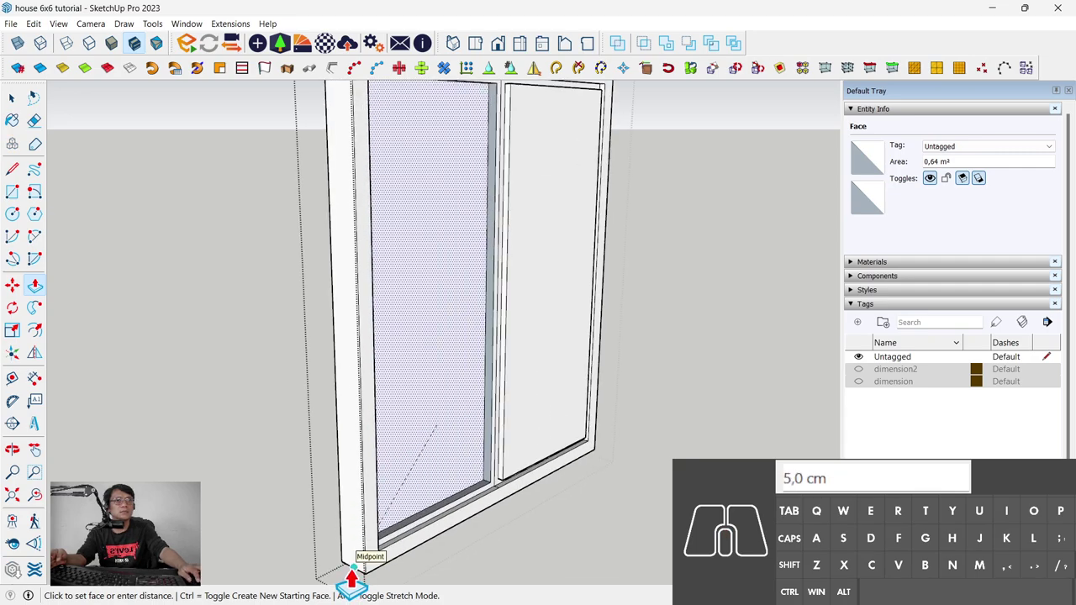
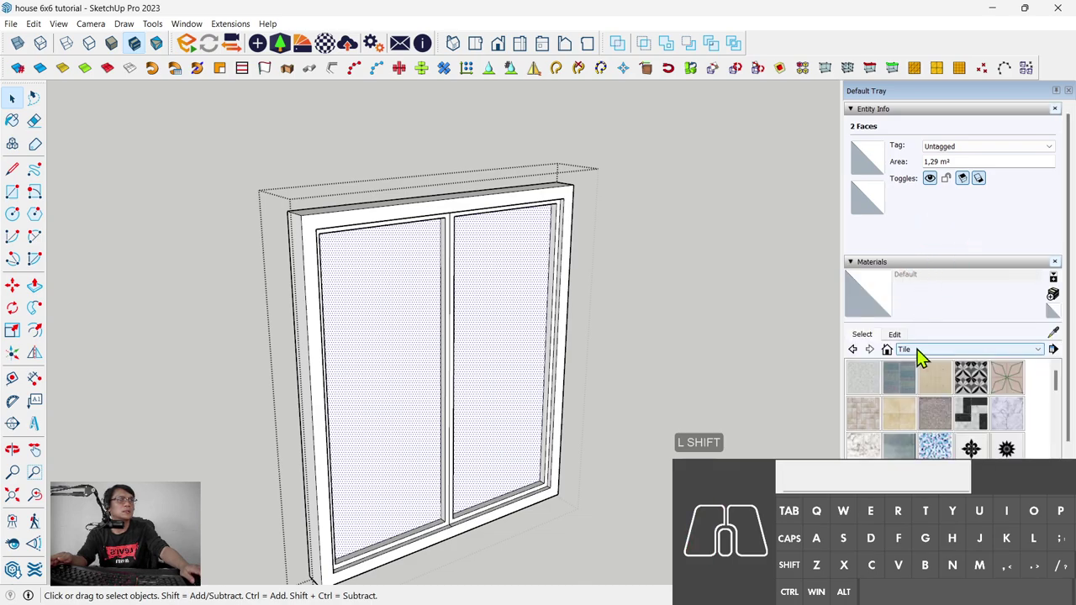
Step: Enlarge the Materials panel and choose Glass and Mirrors > Translucent Glass Gray for the panes
click(928, 363)
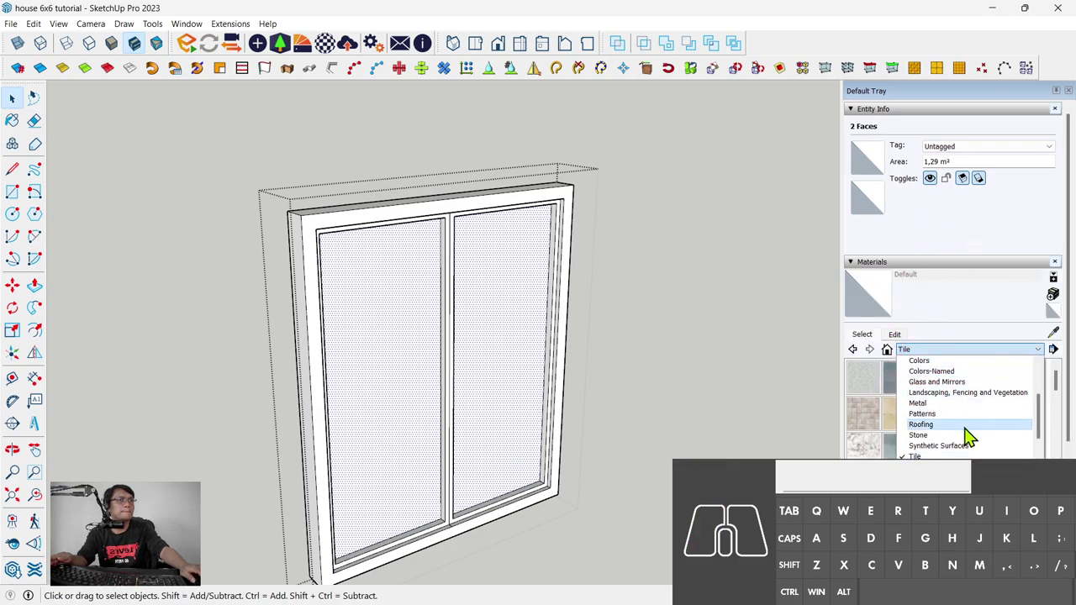
scroll(down, 3)
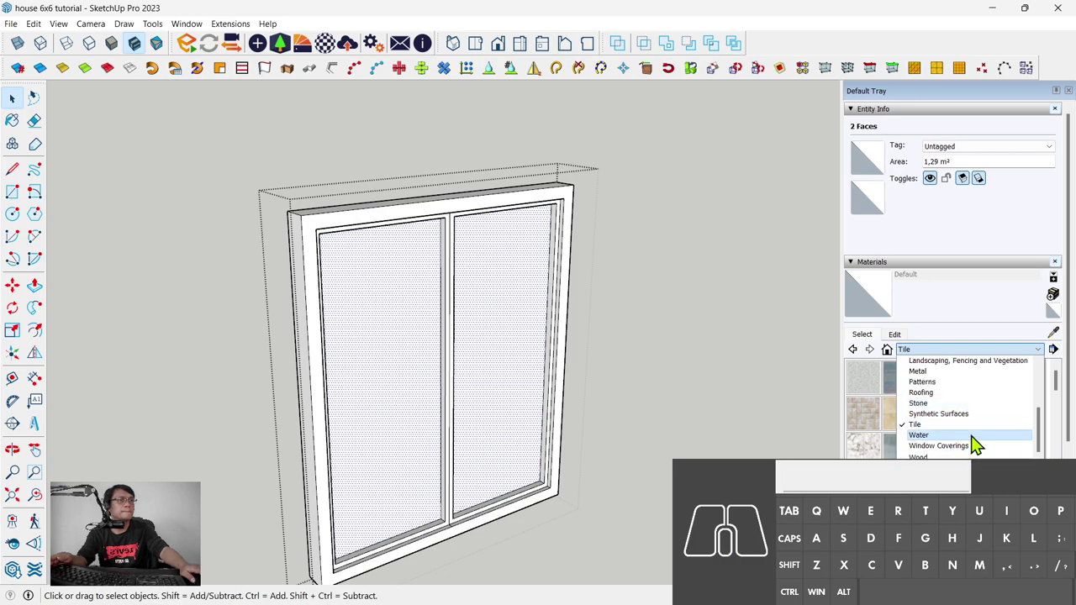
scroll(down, 3)
scroll(down, 3)
scroll(down, 3)
click(928, 117)
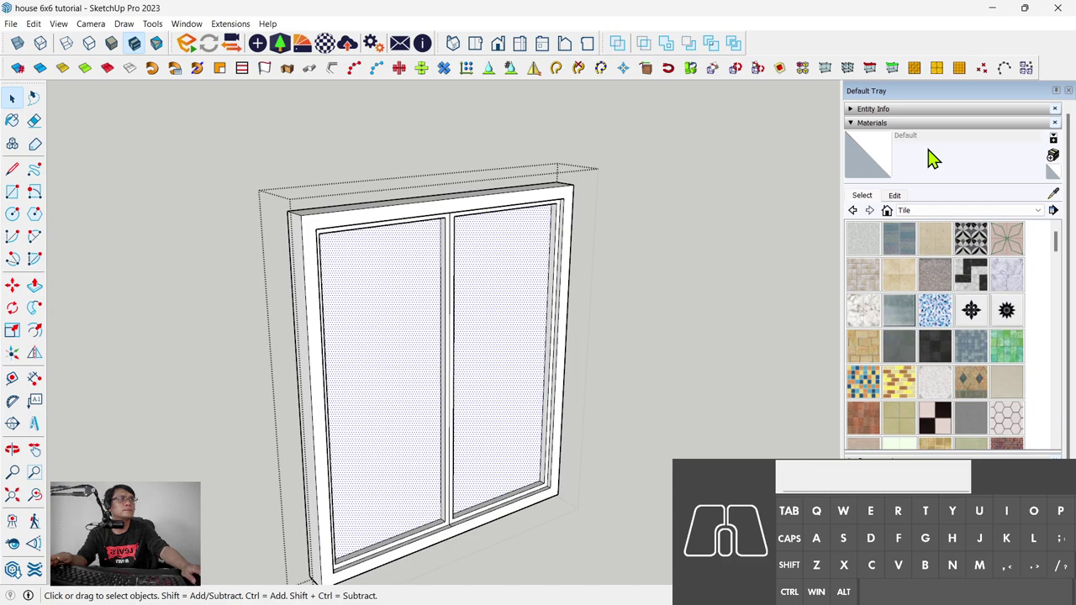
click(999, 210)
click(1004, 220)
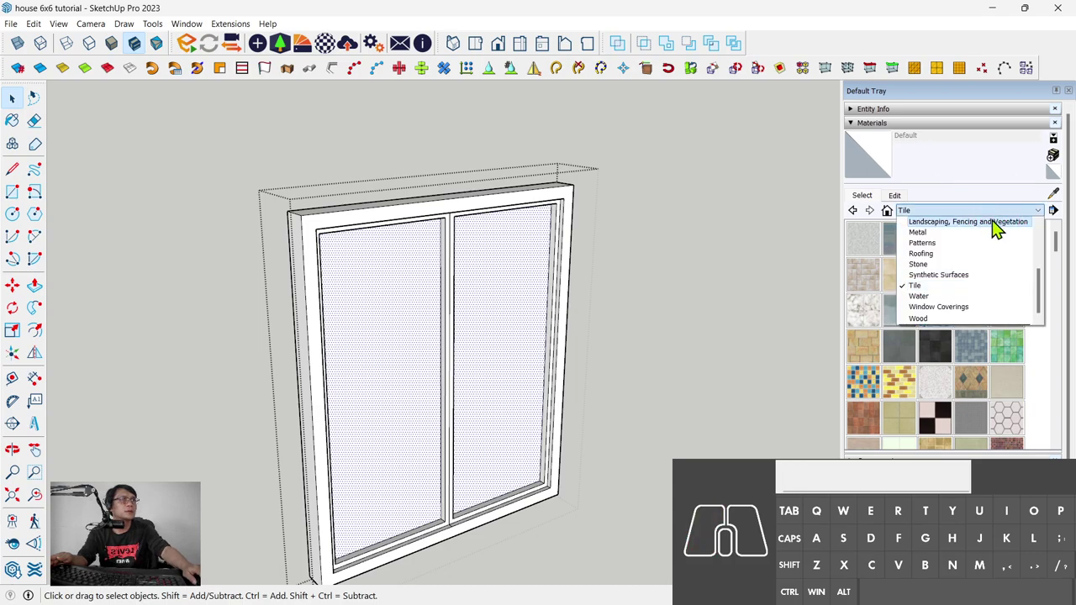
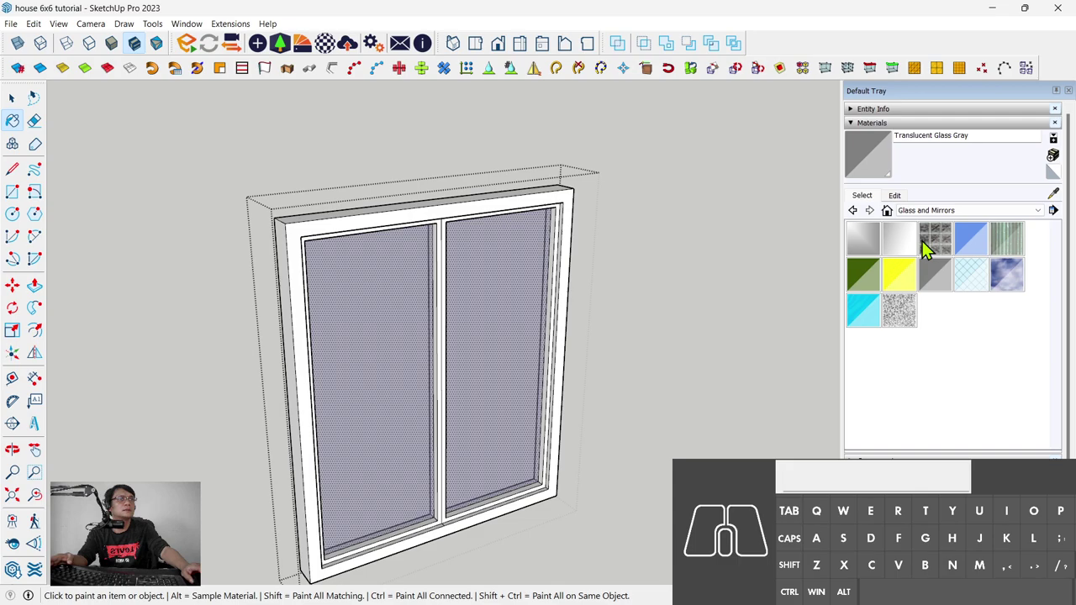
Step: Switch the library to Wood and pick the dark Wood Veneer 01 for the frames
click(983, 219)
scroll(down, 3)
click(984, 327)
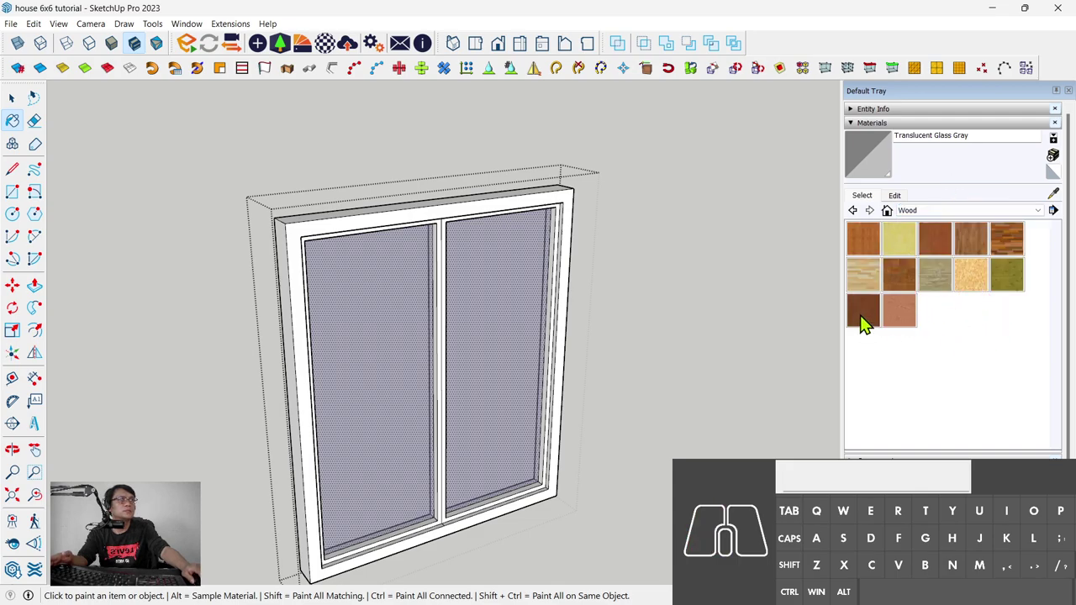
click(866, 324)
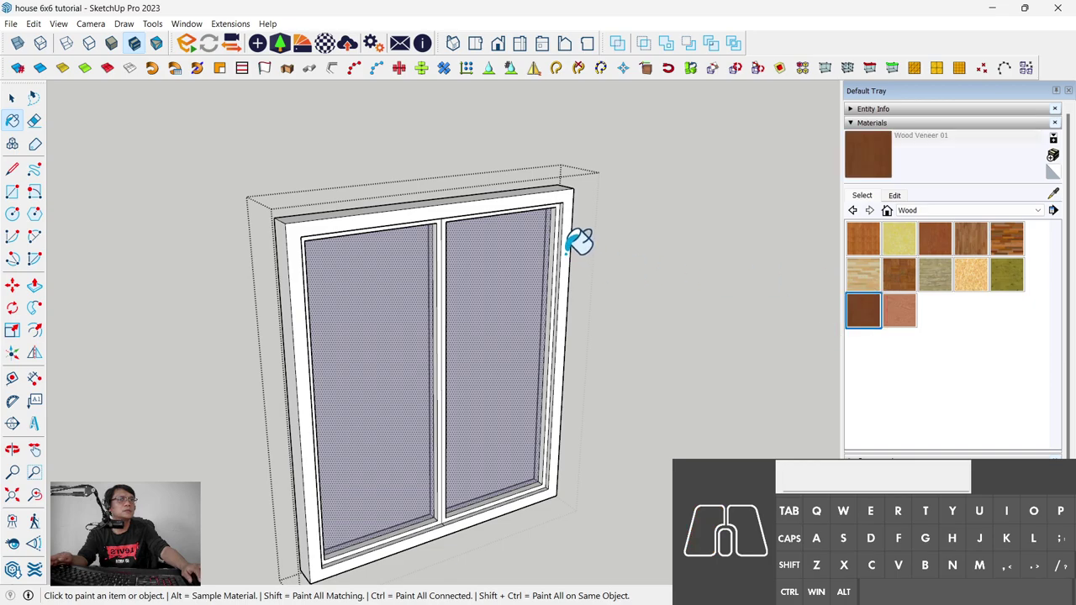
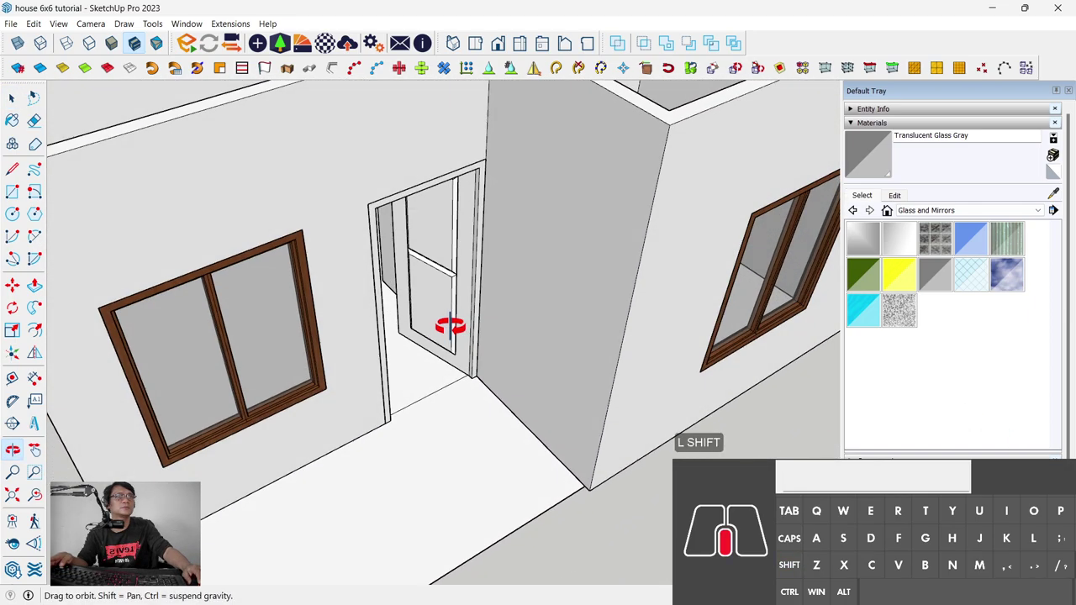
Step: Enter the door component, paint its leaf with Wood Veneer 01 and check it in the Edit tab
double_click(471, 309)
scroll(up, 3)
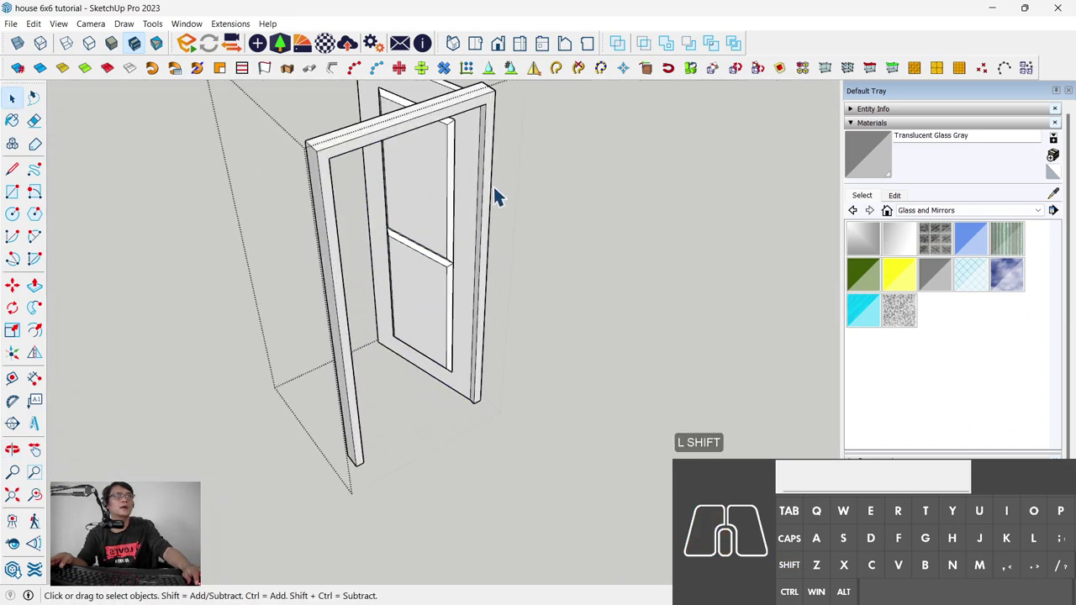
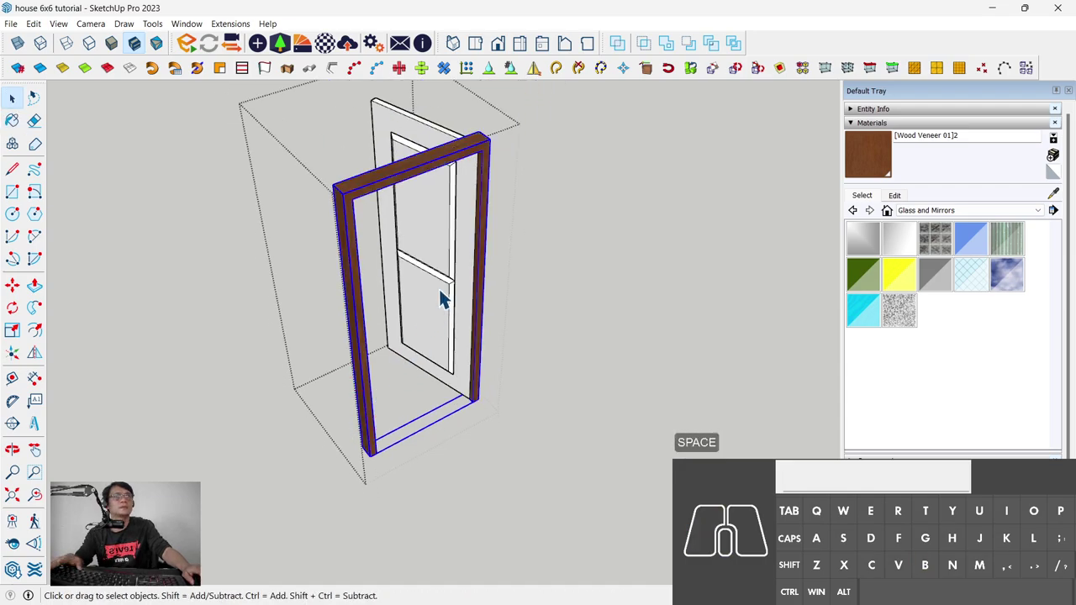
middle_click(447, 298)
middle_click(421, 341)
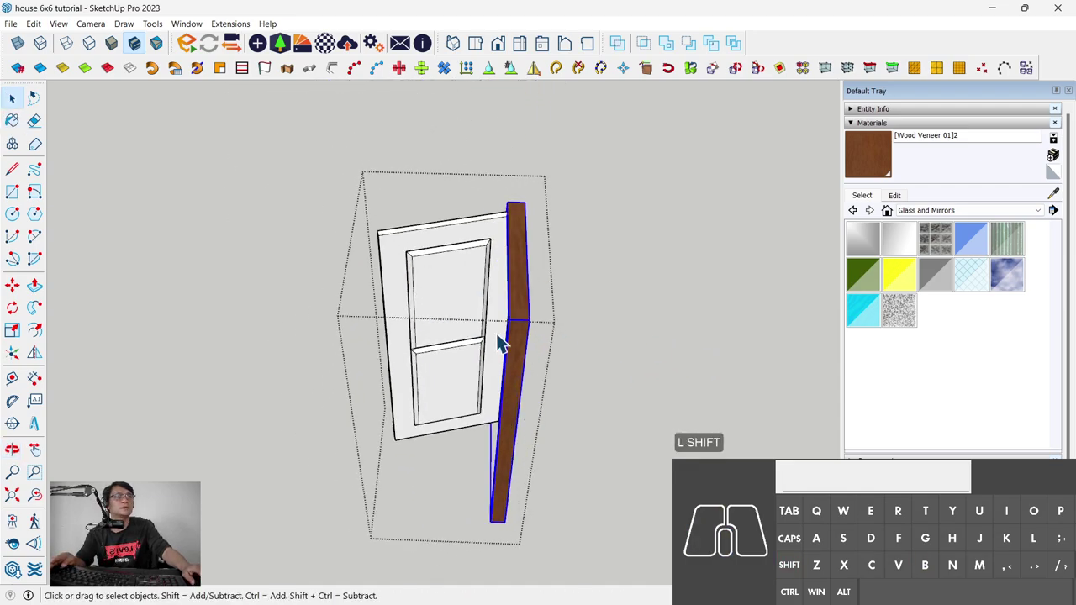
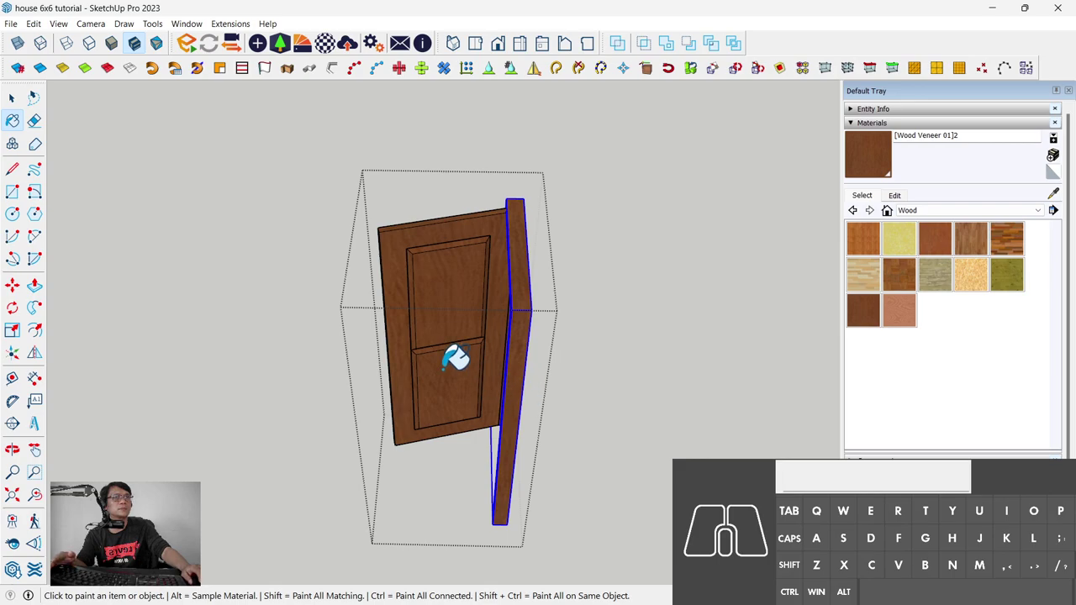
click(879, 319)
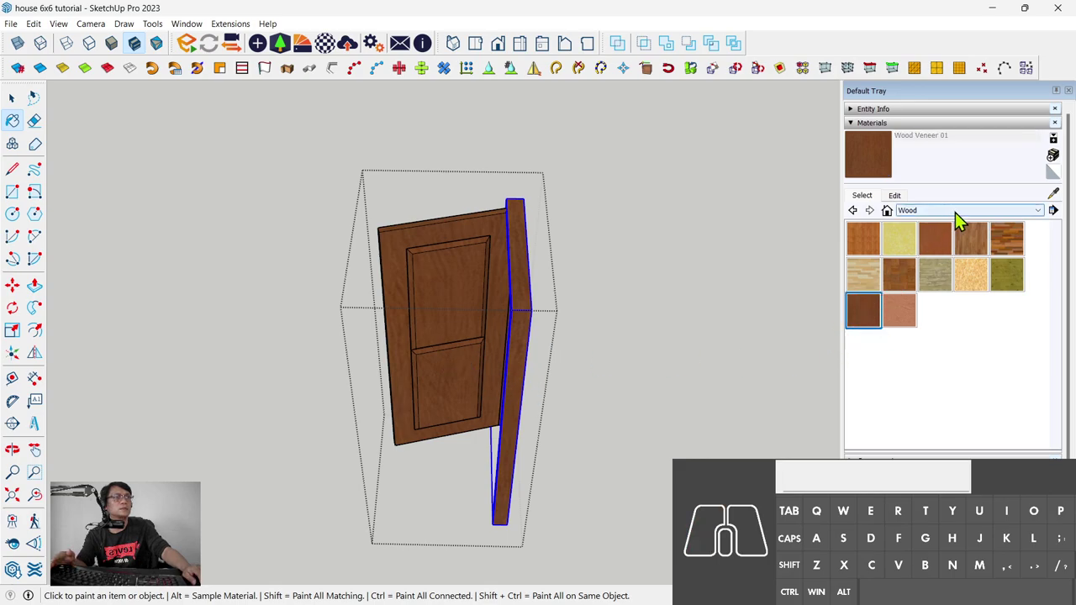
click(909, 208)
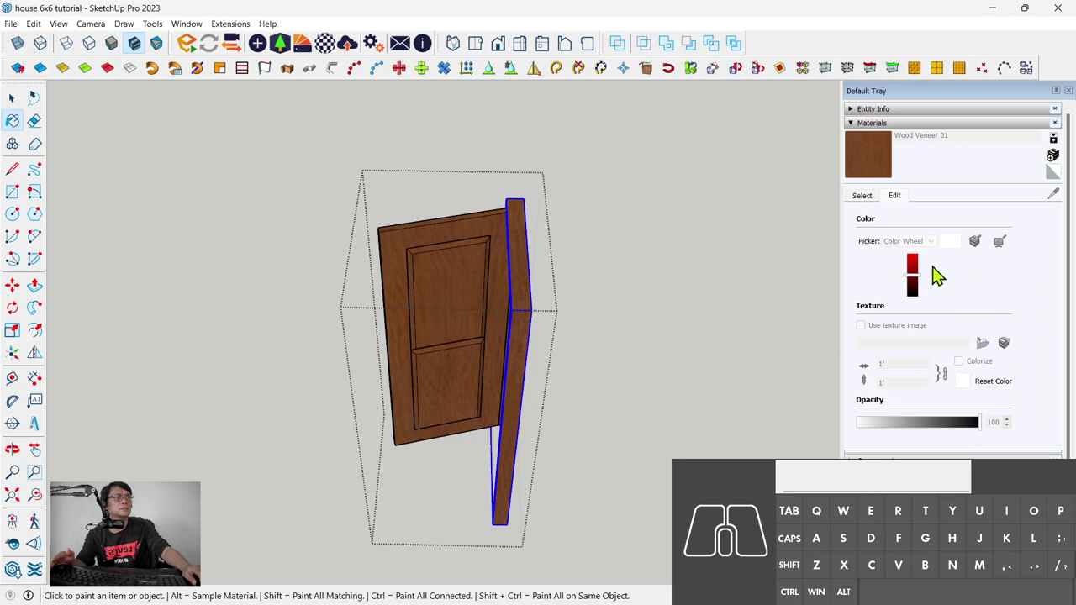
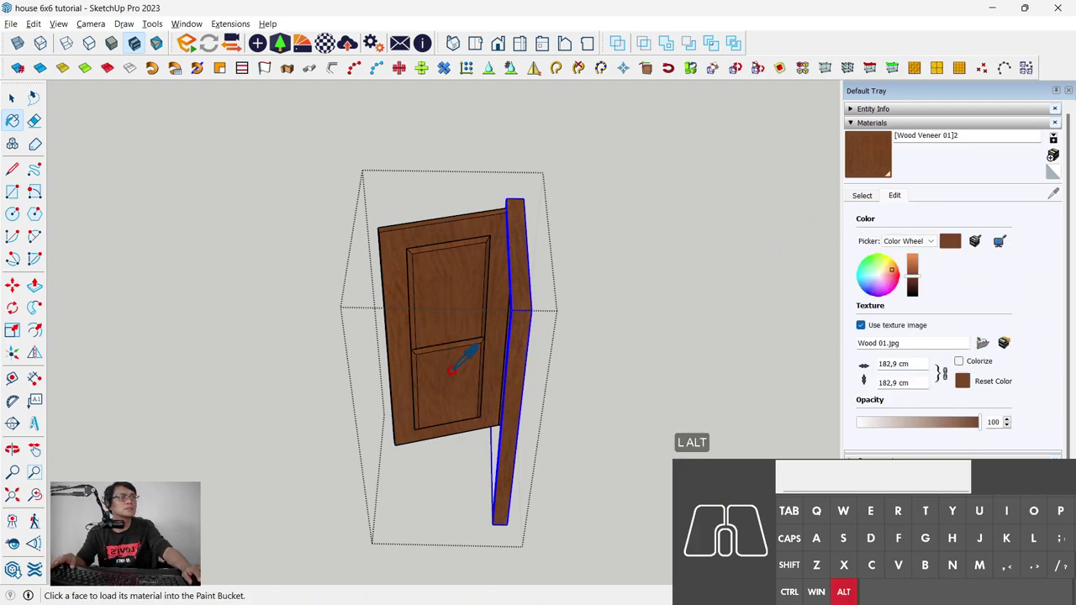
click(909, 203)
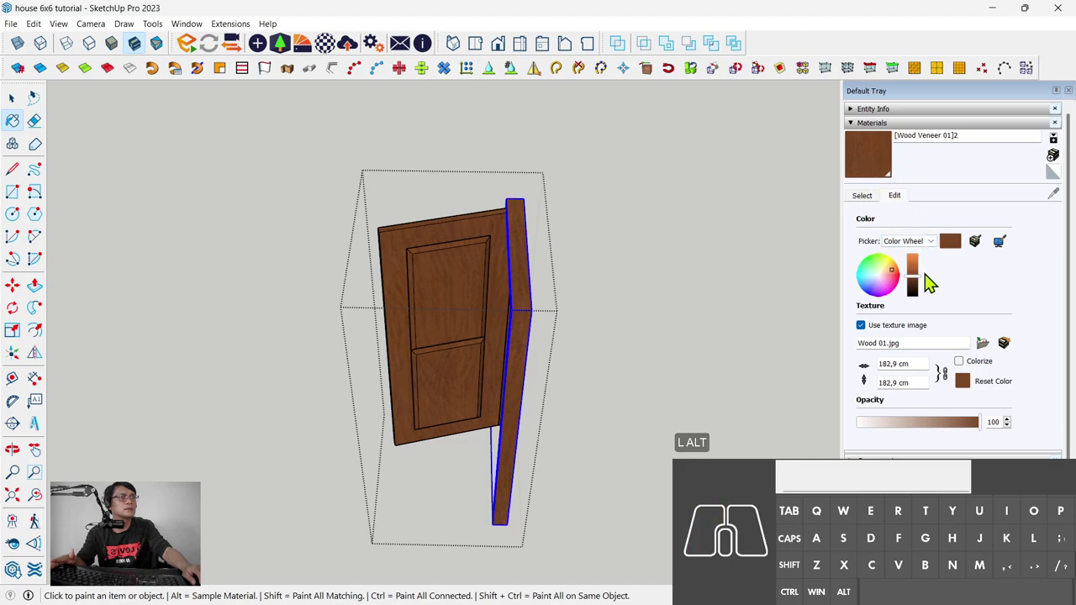
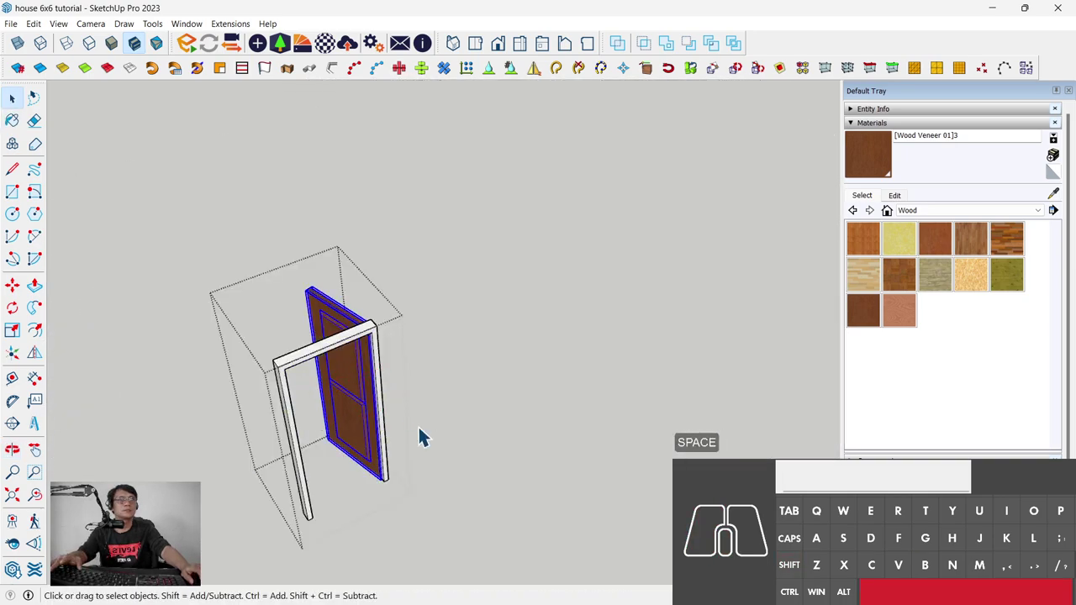
Step: Leave the door component and paint the door frame with the dark wood veneer
key(Escape)
middle_click(545, 365)
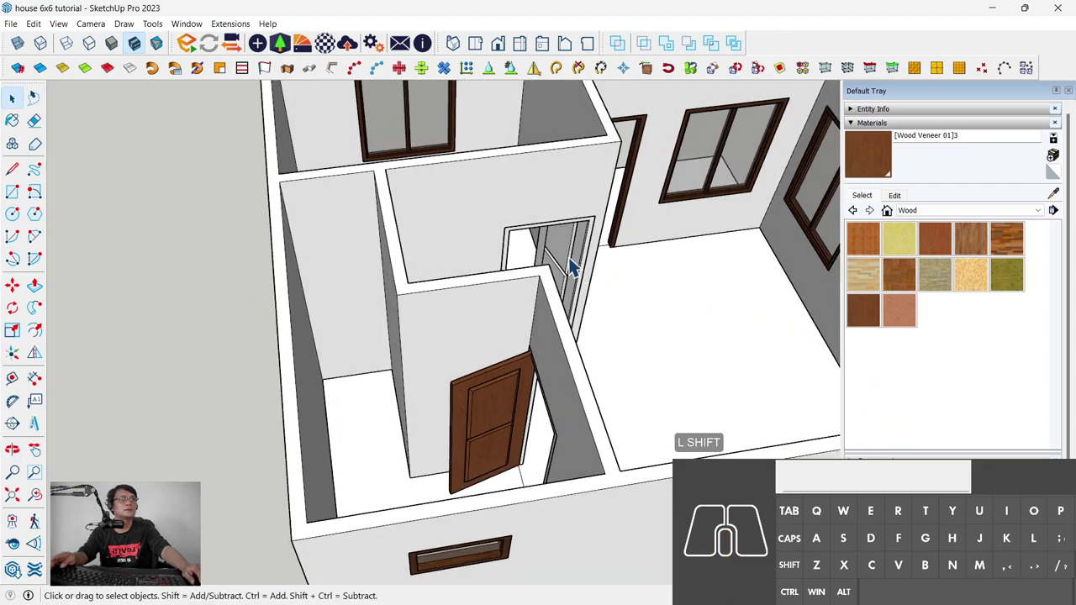
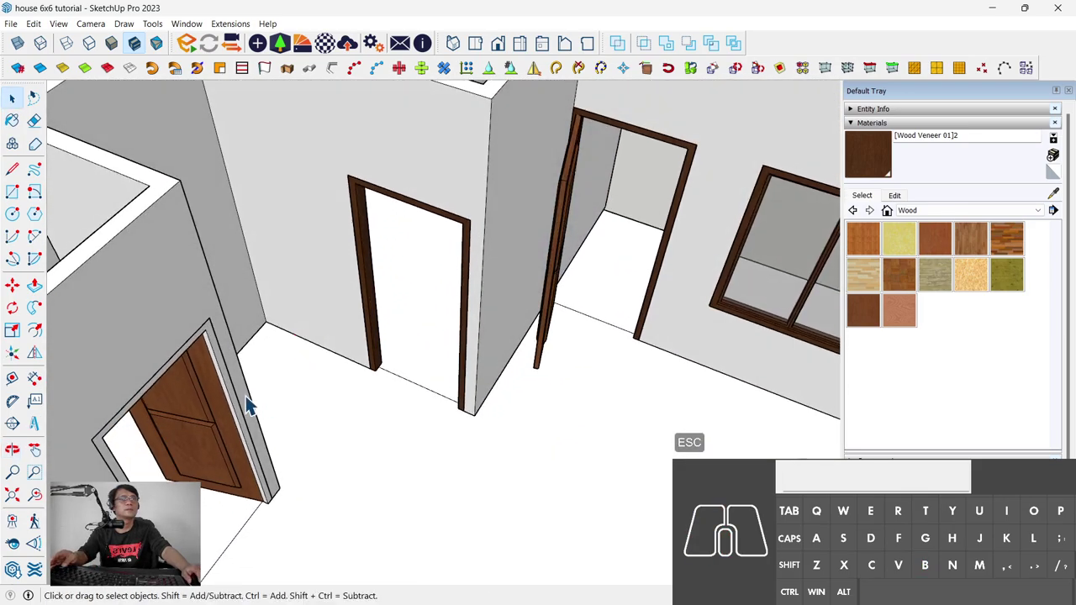
double_click(235, 397)
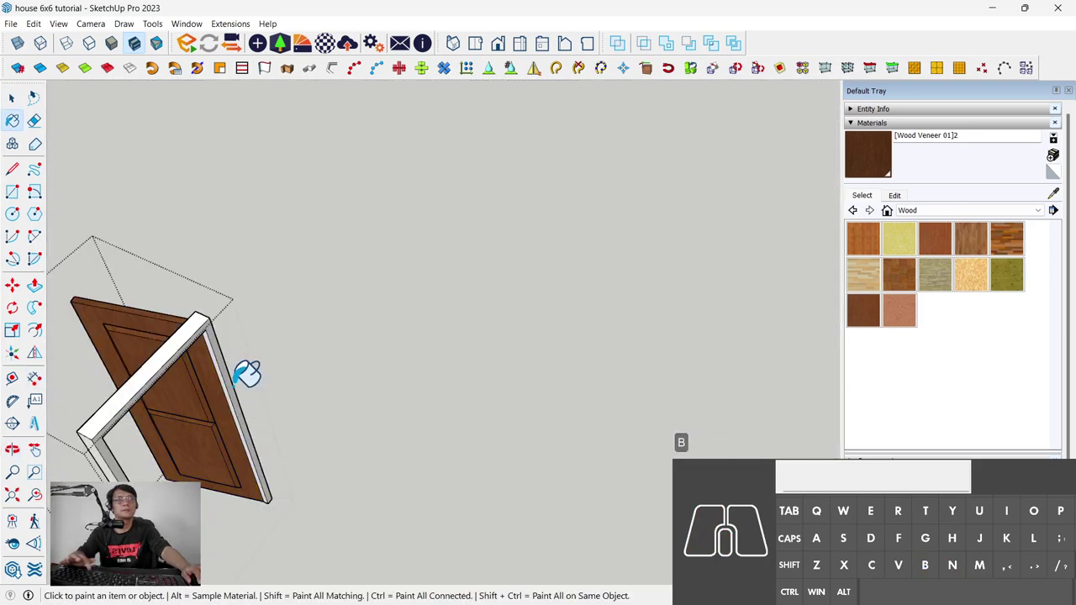
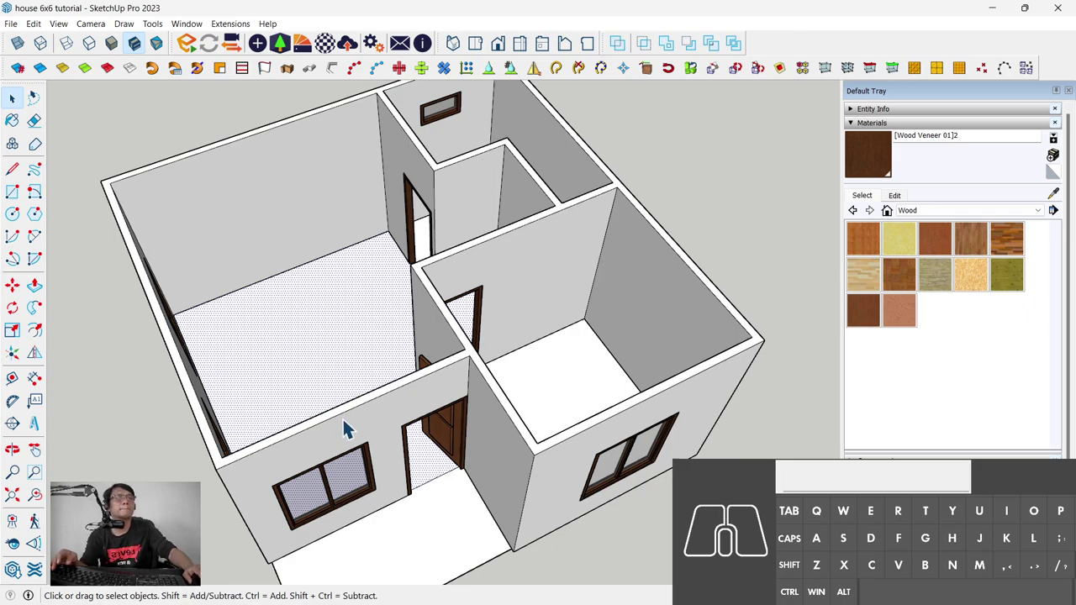
scroll(down, 3)
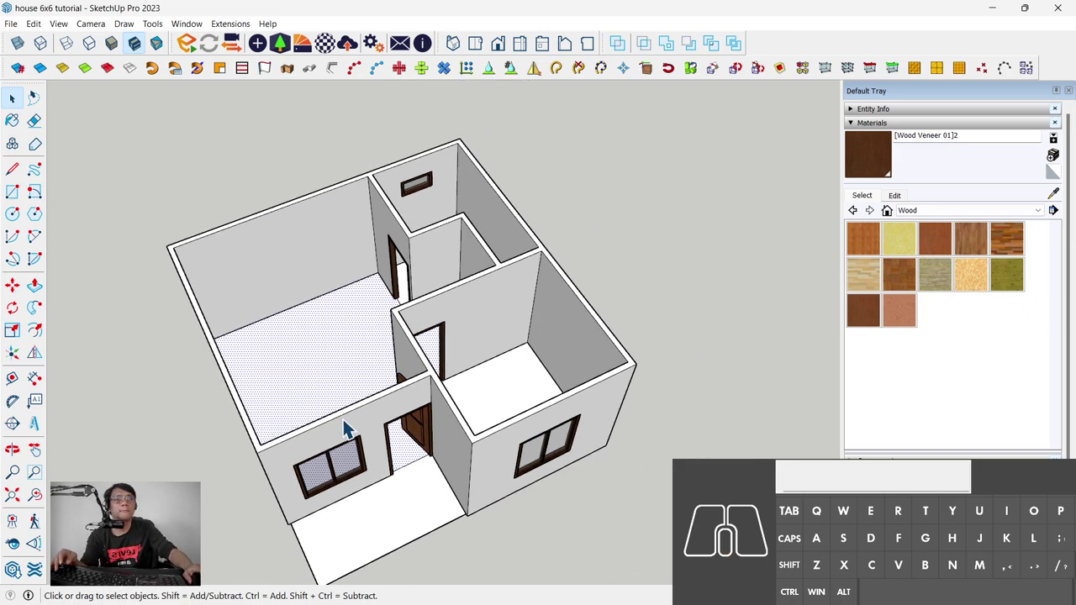
Step: Orbit out to view the whole house and its front with the finished doors and windows
middle_click(351, 426)
middle_click(448, 344)
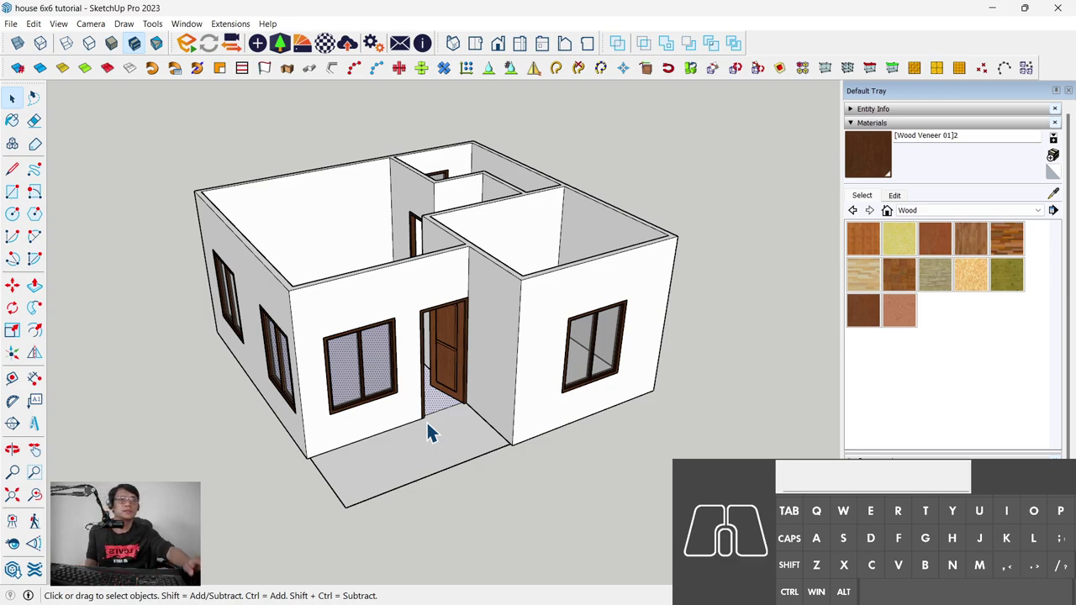
scroll(down, 3)
middle_click(428, 382)
middle_click(421, 400)
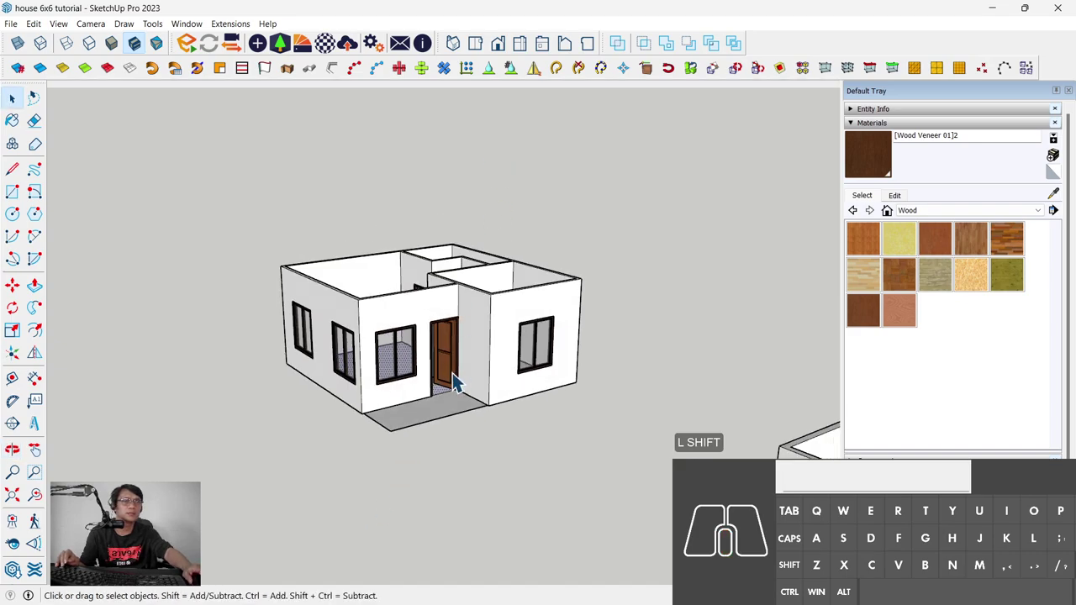
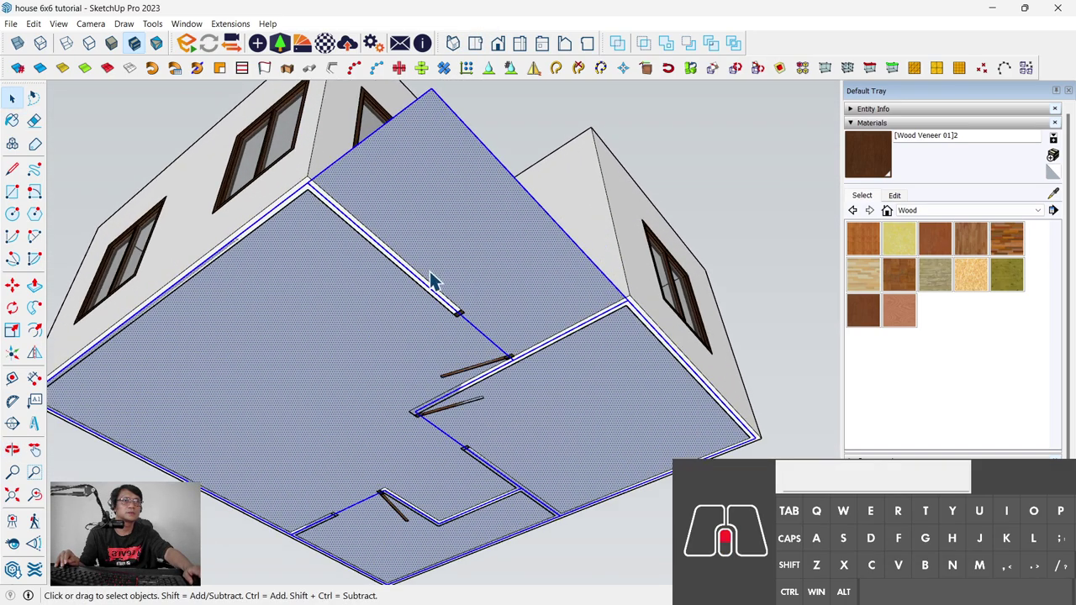
Step: Select the house floor with its edges and orbit underneath to view its bottom face
click(479, 263)
double_click(479, 263)
drag(479, 263, 565, 374)
click(565, 374)
middle_click(482, 320)
scroll(down, 3)
key(r)
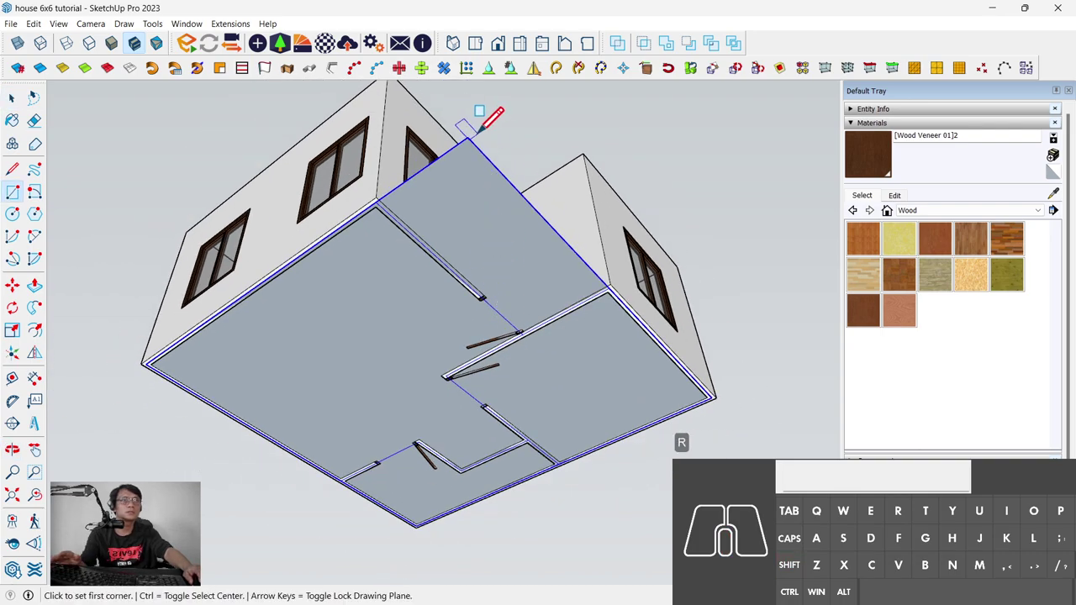
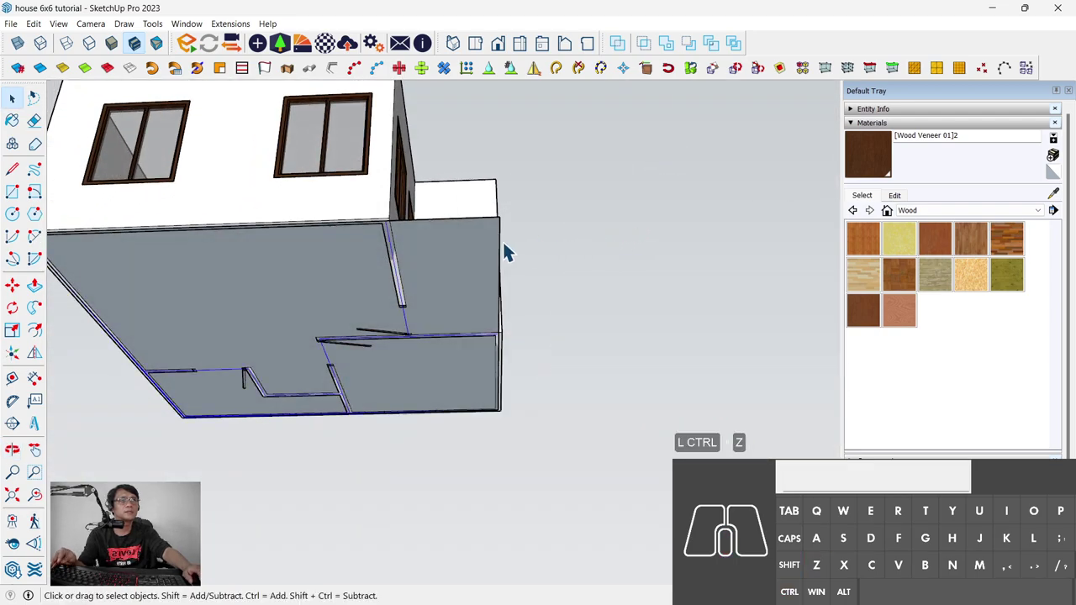
Step: Select the porch slab's front edge and bottom faces from below, ready to pull the base down
click(483, 264)
middle_click(458, 292)
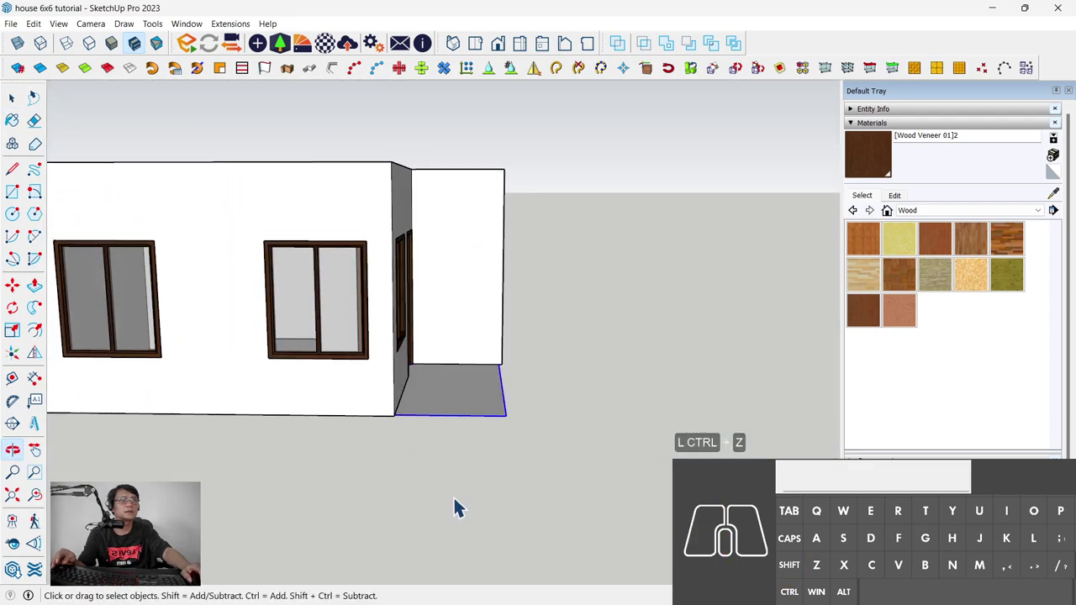
click(465, 401)
middle_click(485, 440)
click(419, 308)
middle_click(420, 321)
key(p)
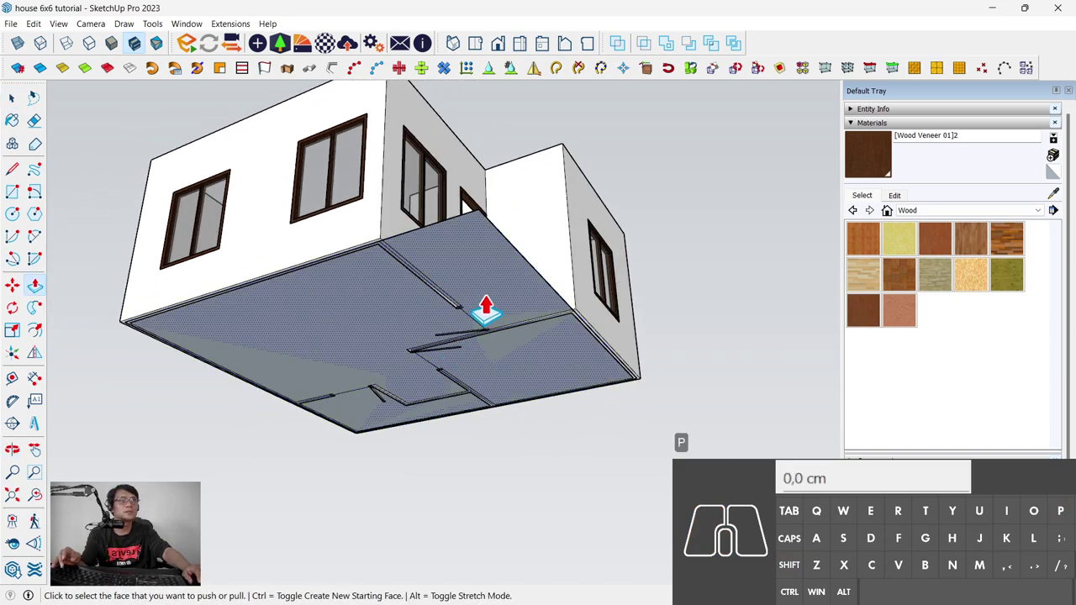
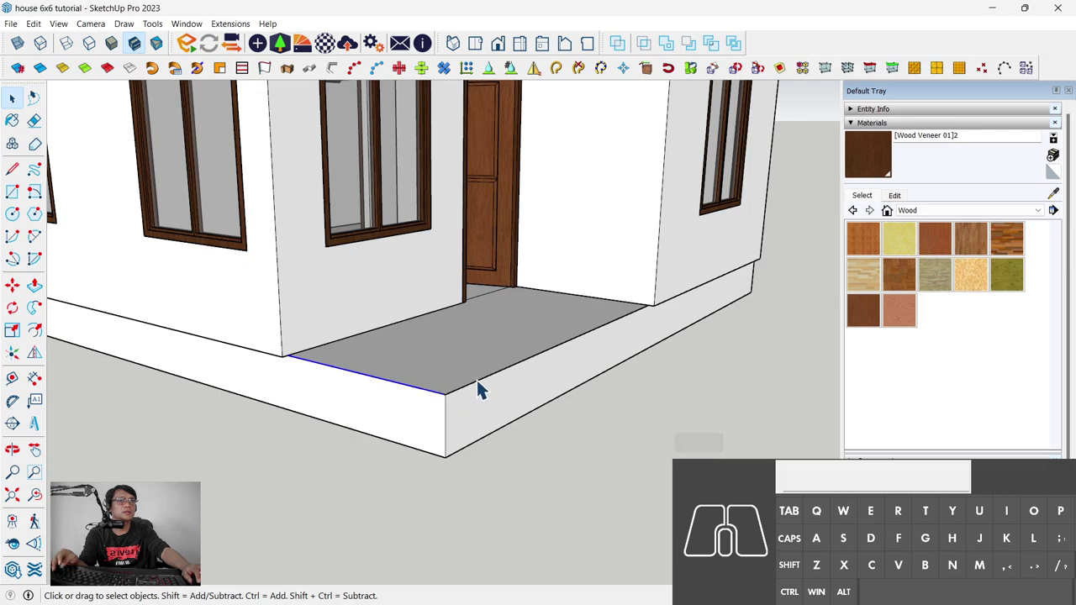
Step: Copy the porch's front edges downward onto the base face with Move to mark step heights
click(489, 388)
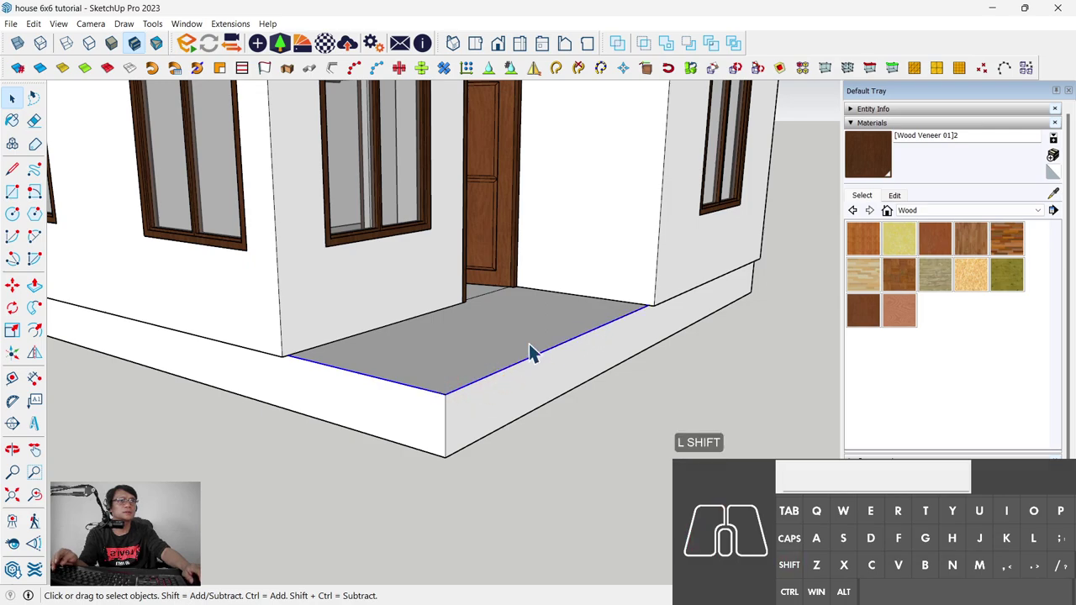
key(m)
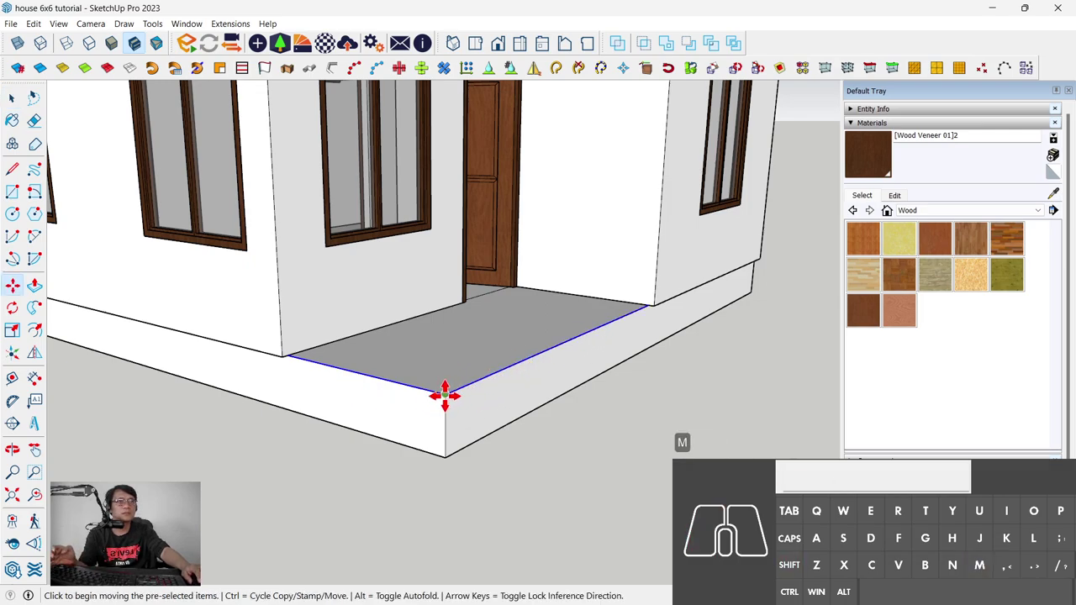
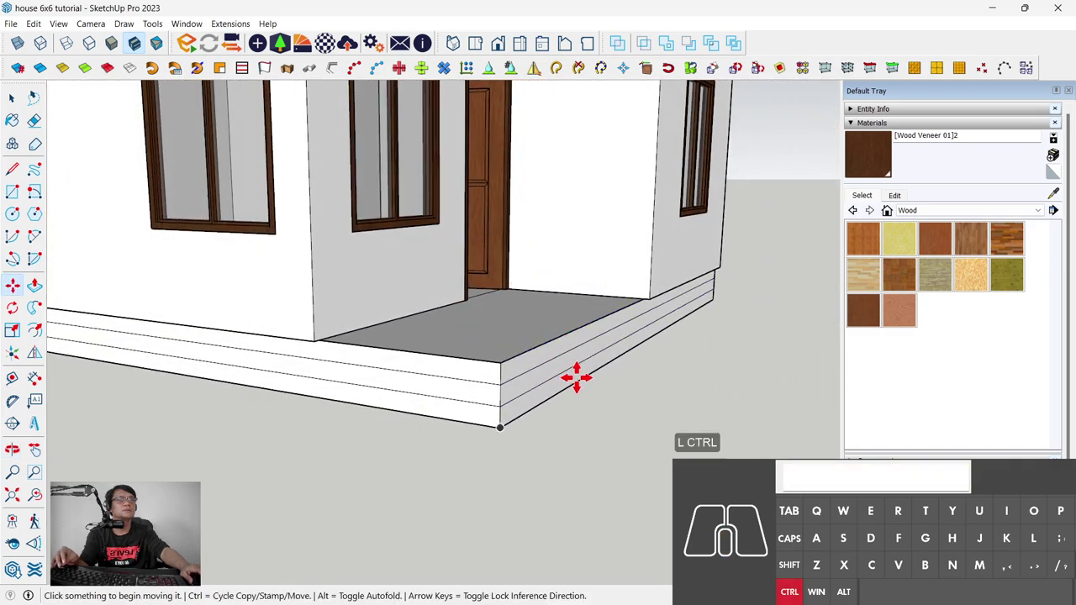
key(ctrl+z)
key(space)
click(570, 362)
click(559, 344)
drag(573, 348, 637, 286)
Step: Select the lower face of the porch base and bring its front closer into view
click(508, 298)
scroll(up, 3)
drag(476, 300, 399, 409)
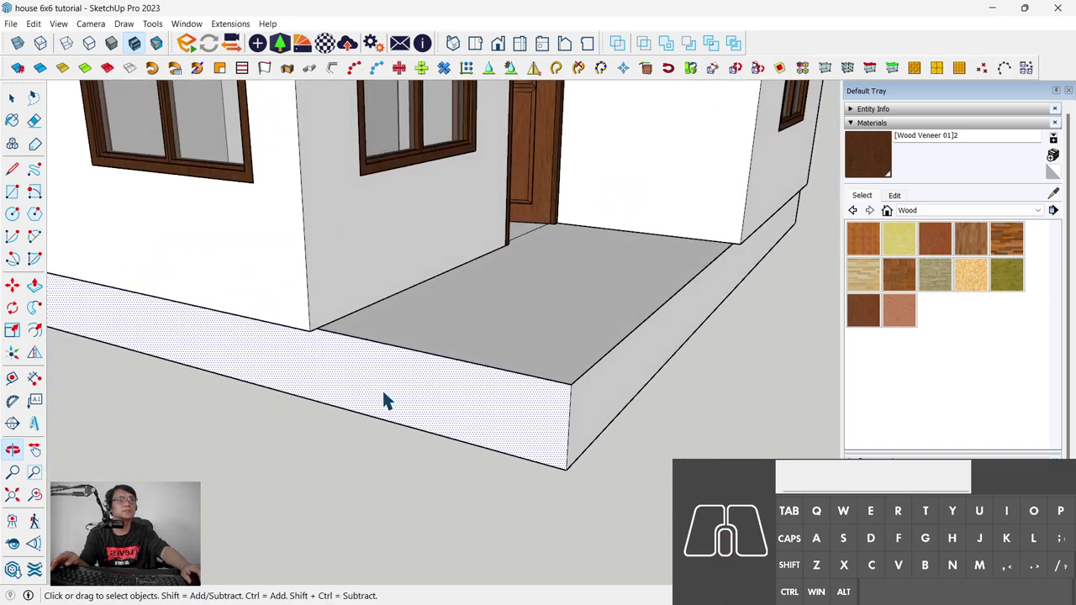
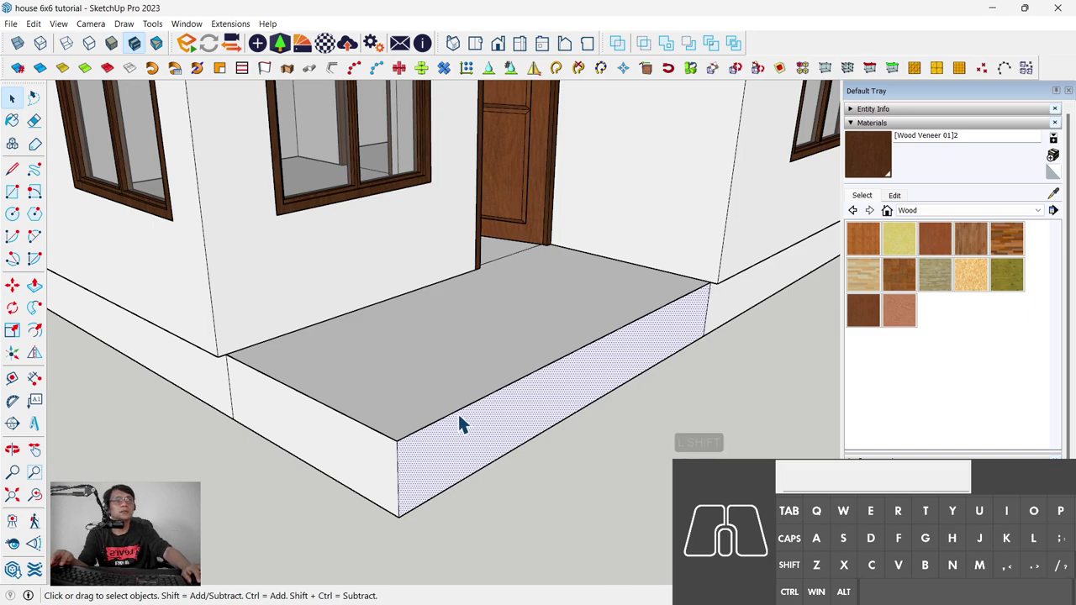
Step: Select the porch's front edge strip and start Push/Pull to form the front steps
click(467, 417)
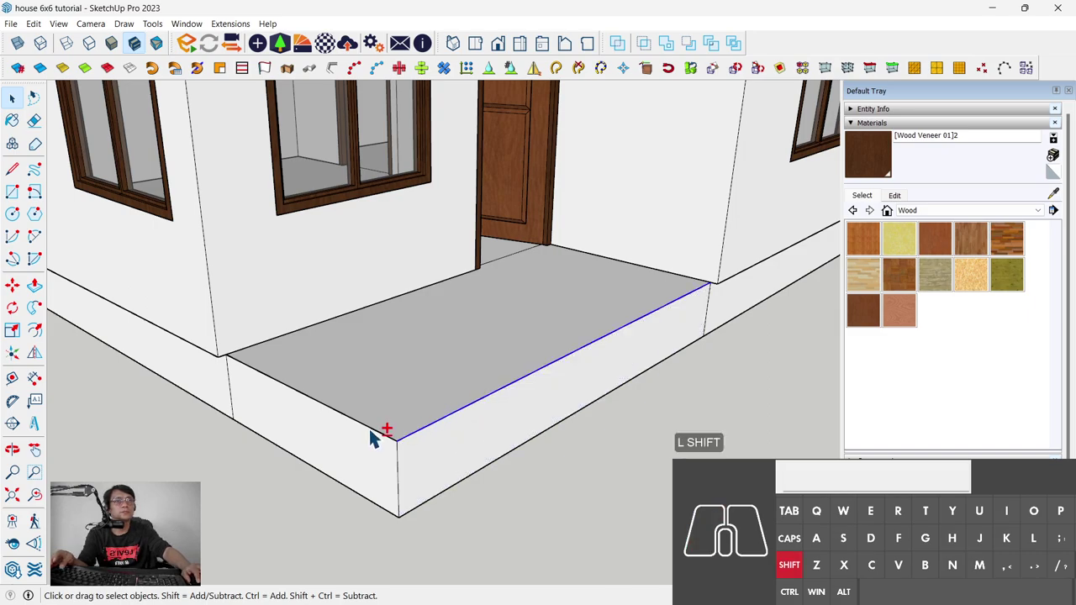
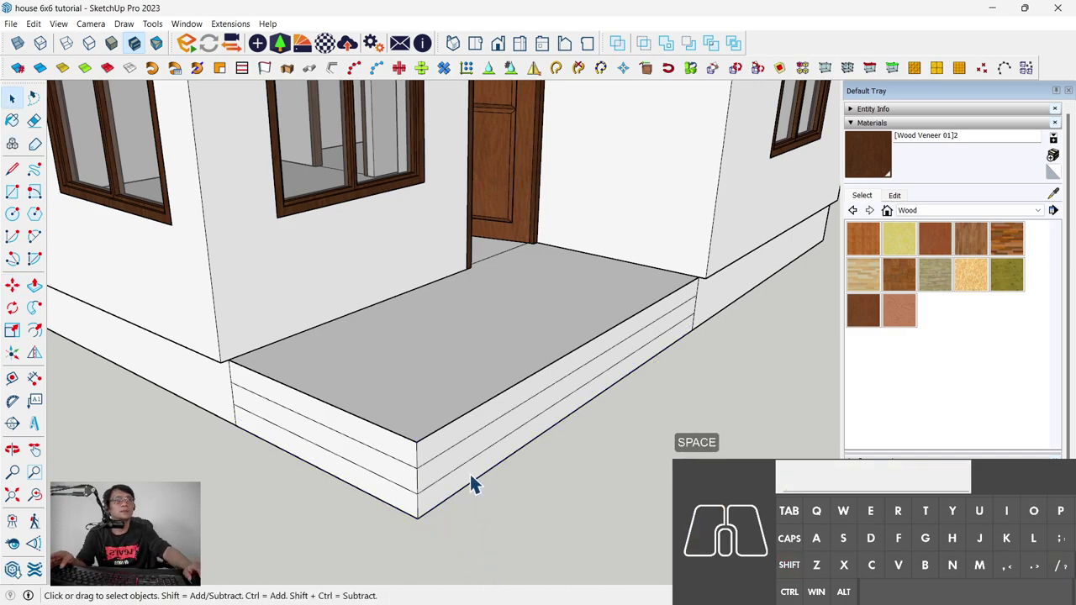
key(p)
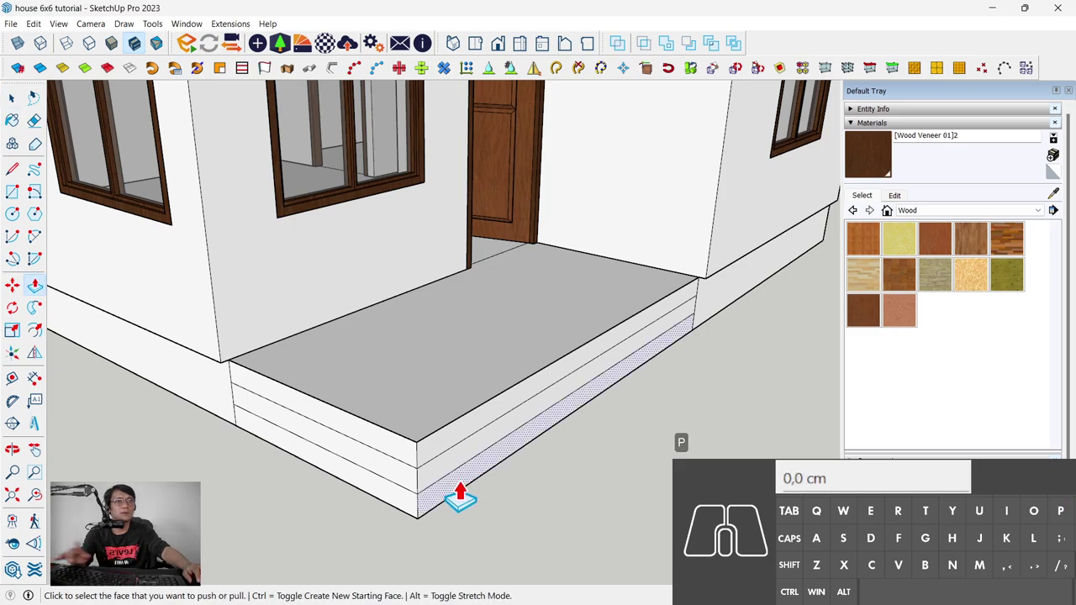
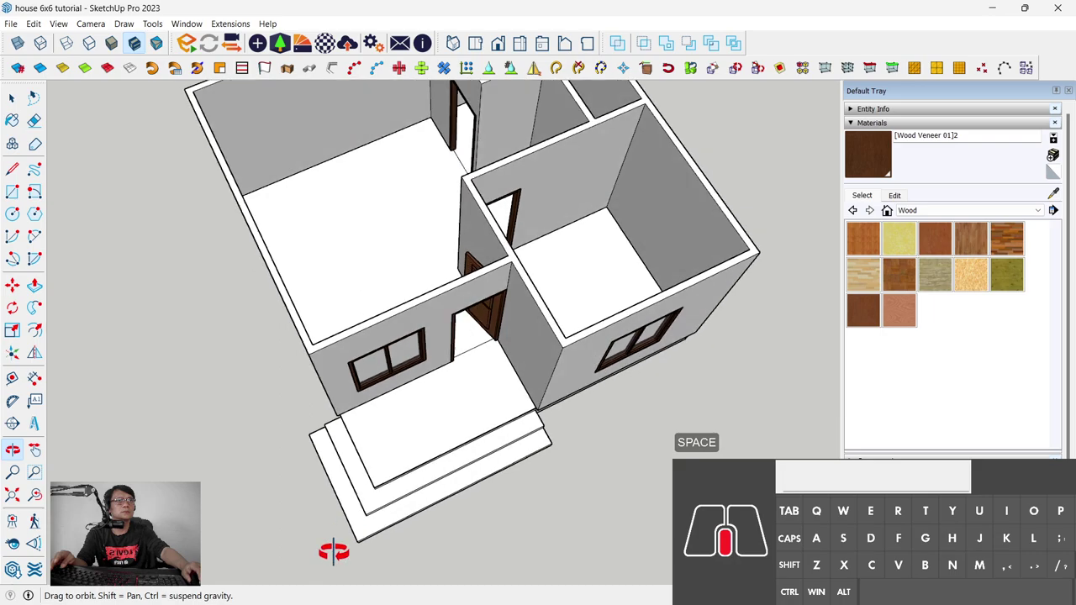
Step: From above, select the floor-plan geometry and cut it, then orbit under the house
middle_click(459, 406)
click(290, 254)
middle_click(411, 273)
click(380, 280)
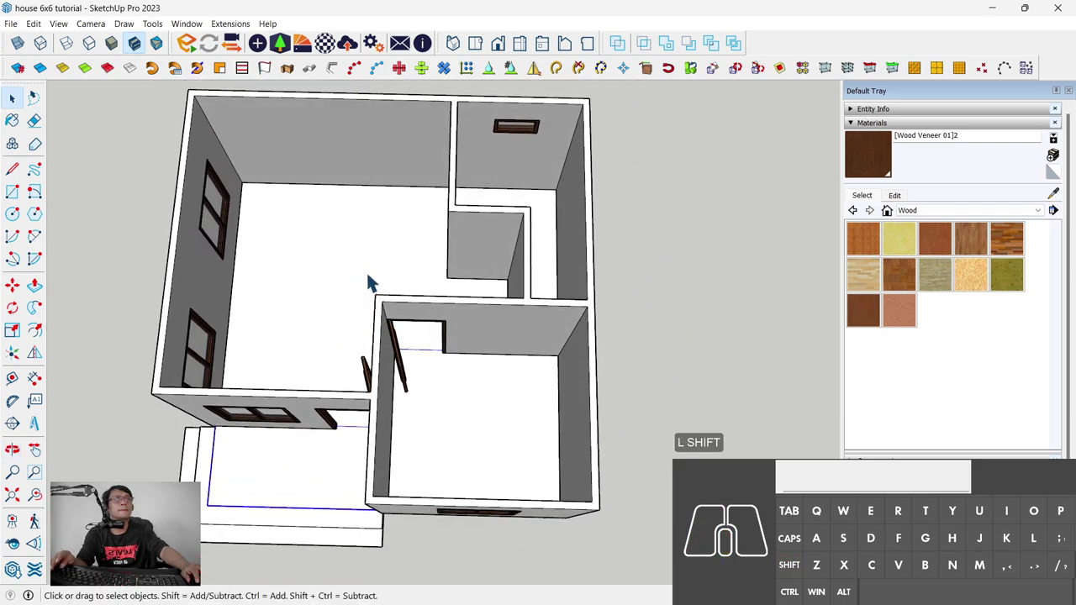
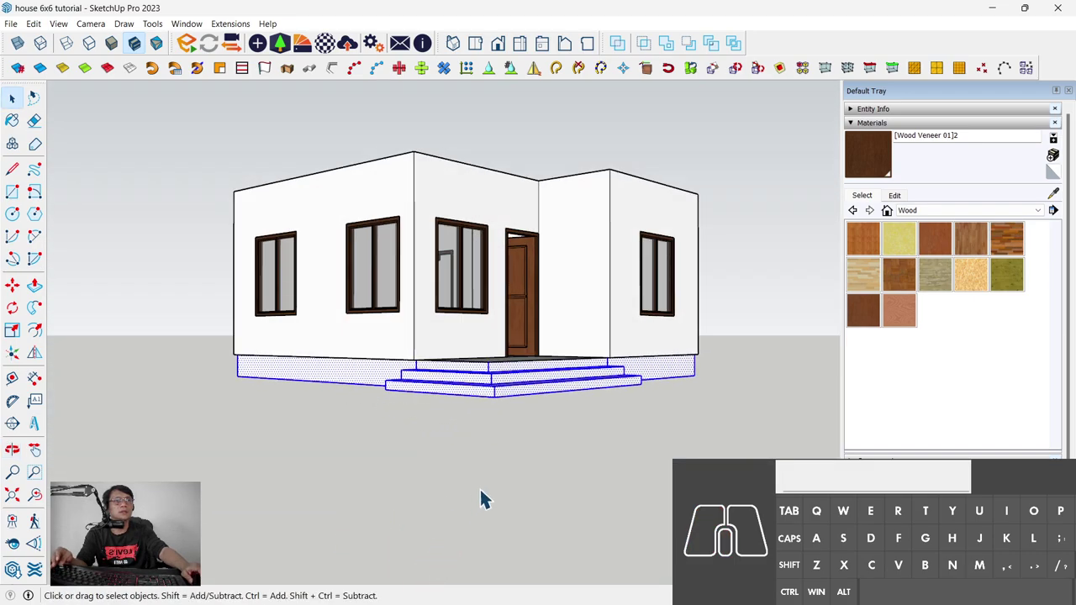
key(ctrl+x)
middle_click(489, 315)
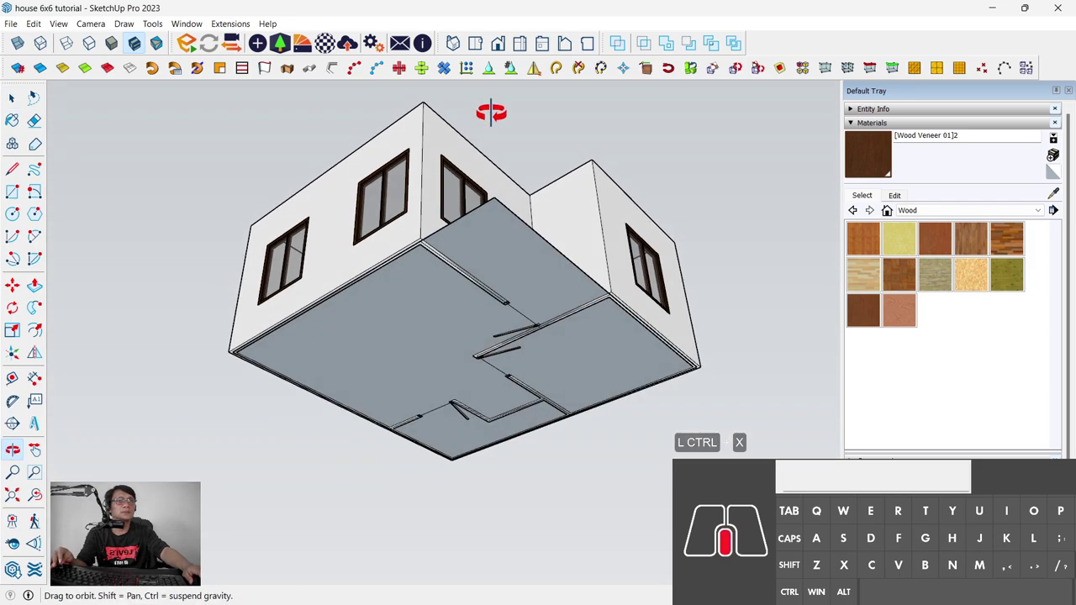
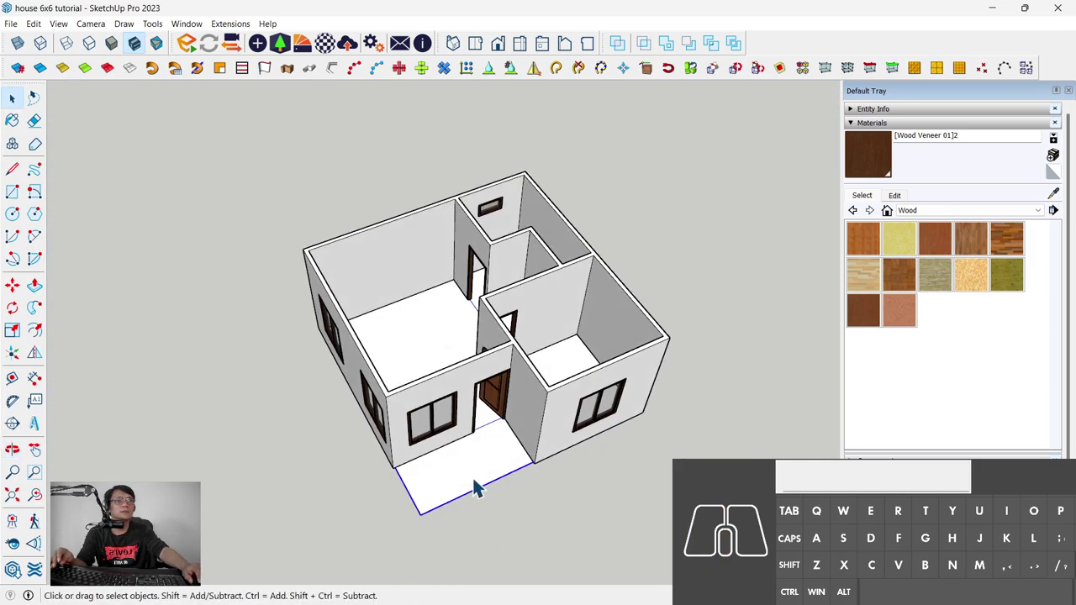
Step: Inside the house group, select the floor base faces and steps and paste them in place
double_click(480, 486)
click(454, 393)
click(565, 416)
click(490, 461)
click(561, 434)
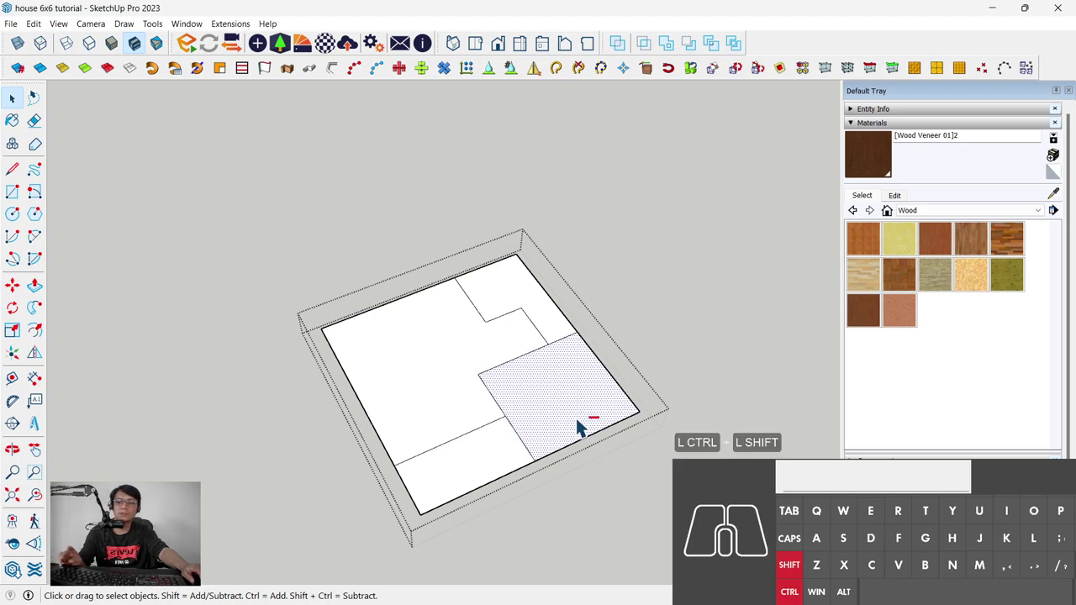
key(ctrl+shift+v)
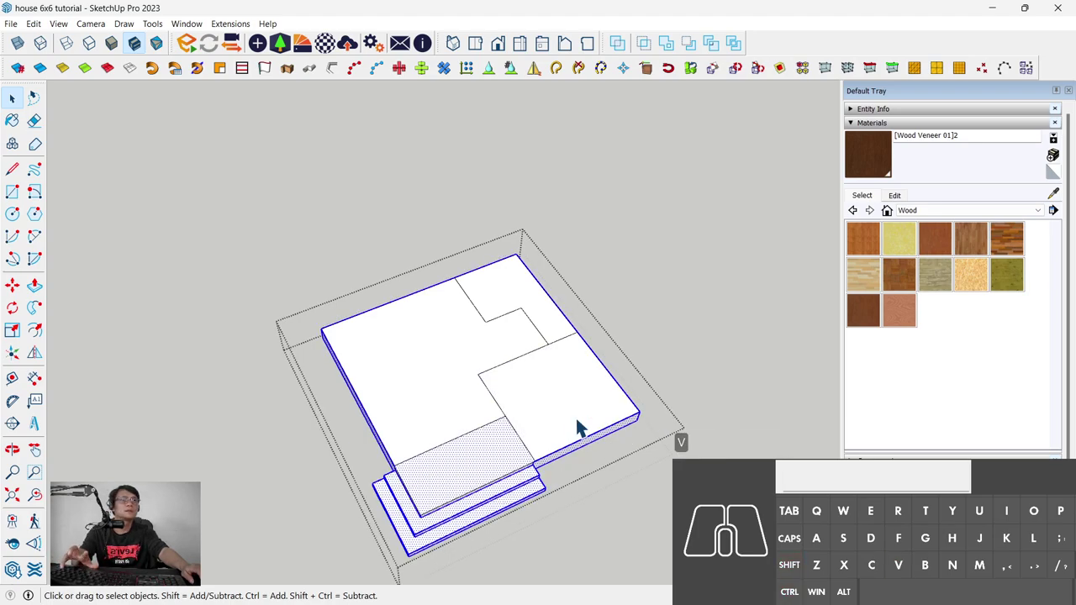
Step: Use Edit > Paste In Place to restore the base at its original position, then exit the group
middle_click(518, 453)
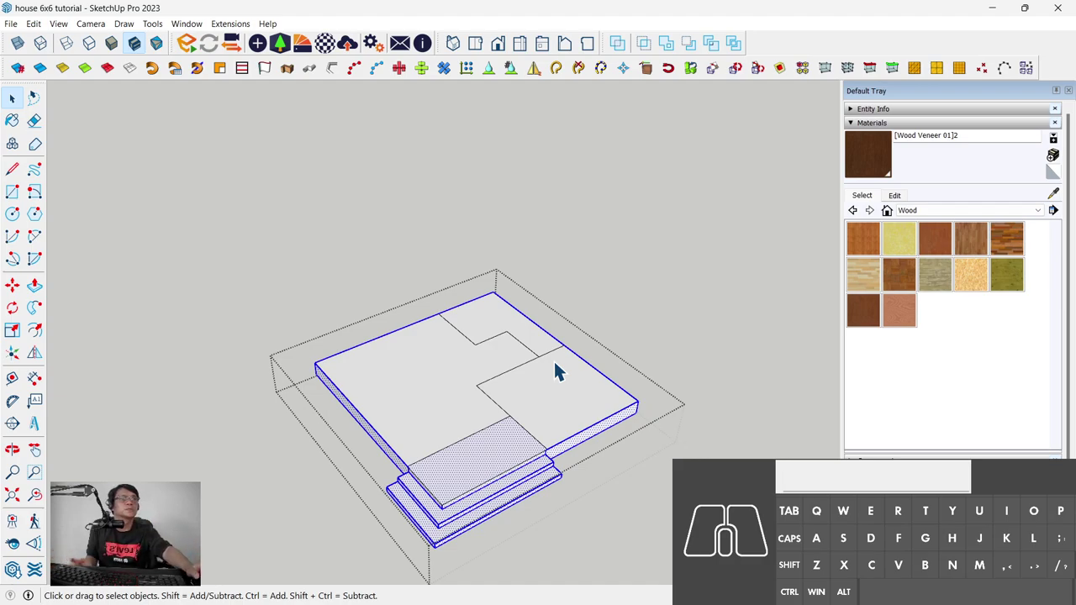
click(46, 30)
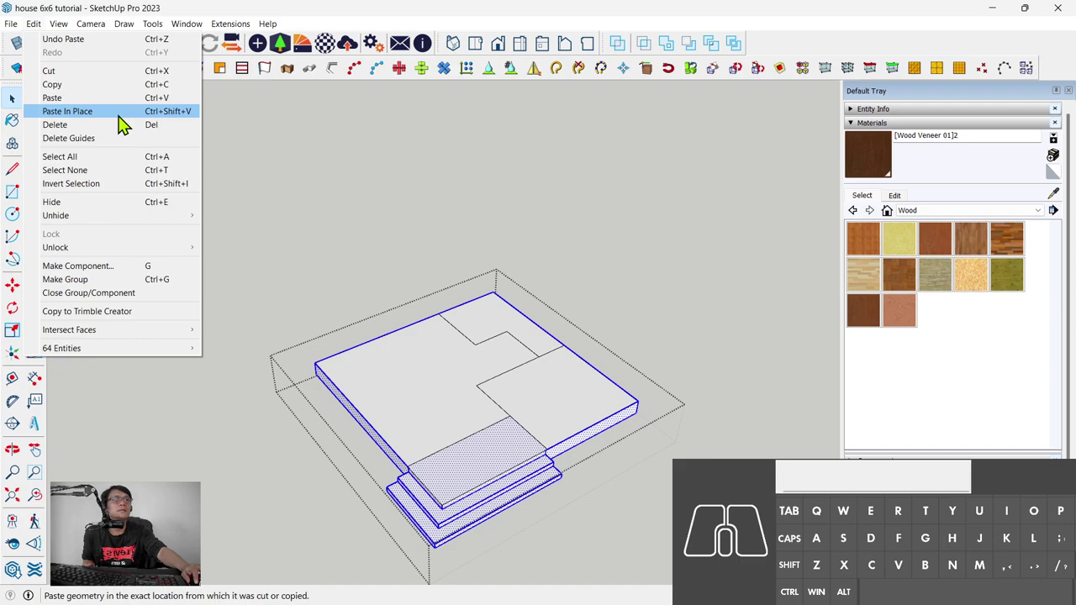
click(484, 462)
click(457, 426)
scroll(up, 3)
middle_click(479, 449)
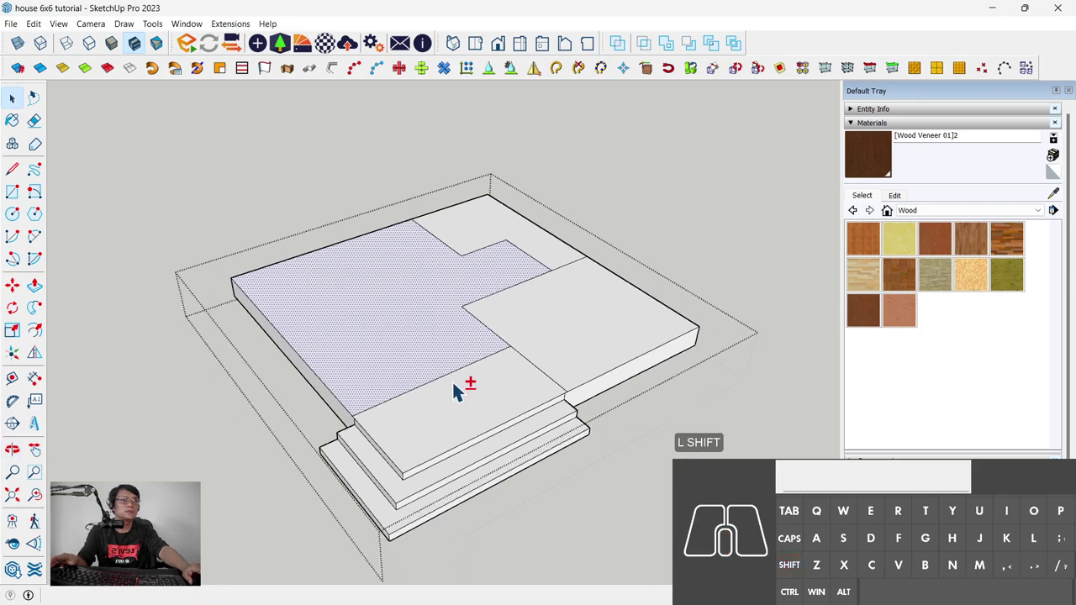
scroll(down, 3)
key(space)
key(Escape)
Step: From a top-down view, enter the house group and select its floor-plan faces one by one
middle_click(532, 394)
click(417, 278)
middle_click(448, 290)
double_click(423, 285)
click(451, 251)
click(559, 391)
click(449, 405)
click(451, 314)
click(614, 231)
click(564, 376)
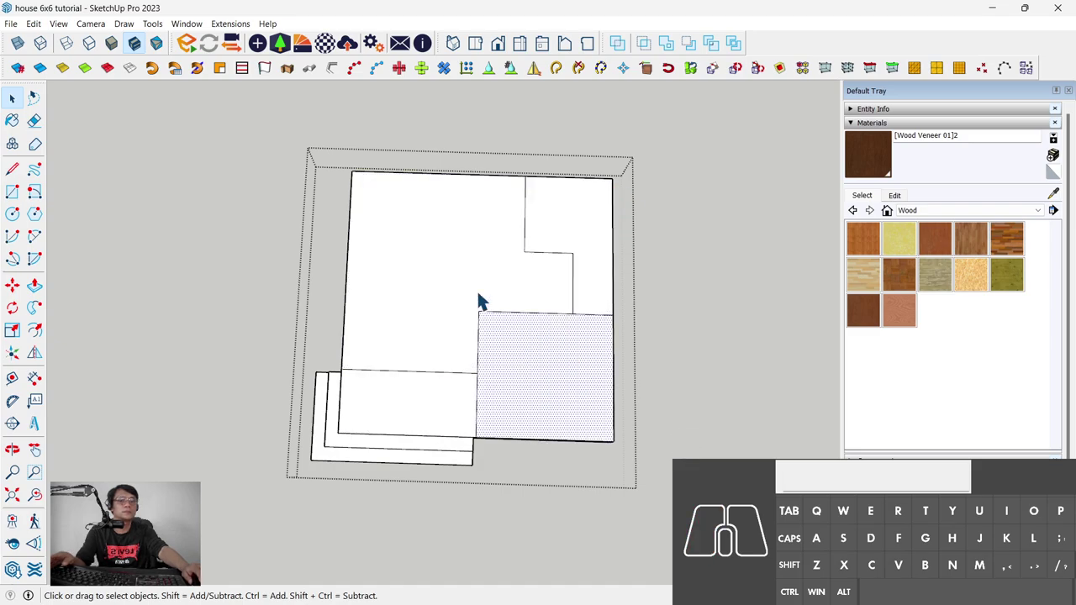
key(u)
middle_click(478, 270)
click(451, 246)
middle_click(484, 314)
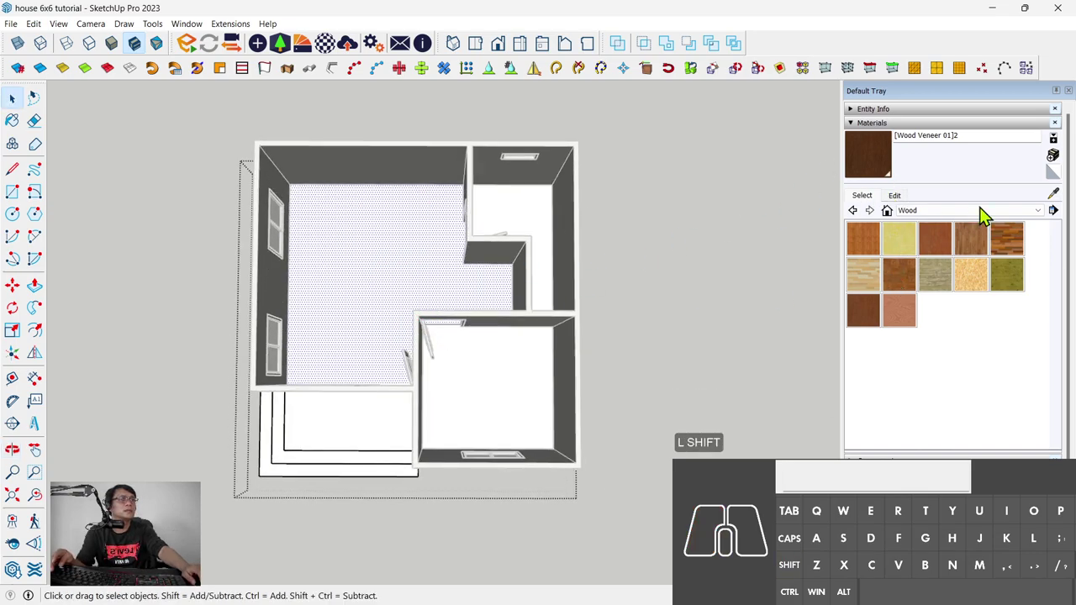
Step: Paint the floors with Wood Square Tile 02 at 50 cm, then pick Modern Siding for the porch steps
click(986, 216)
scroll(down, 3)
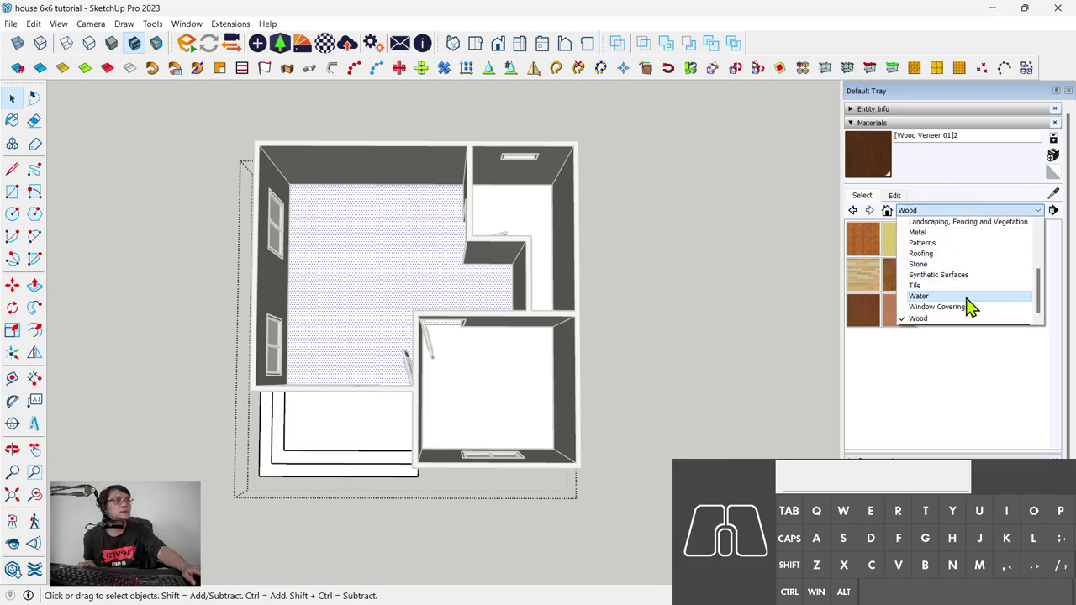
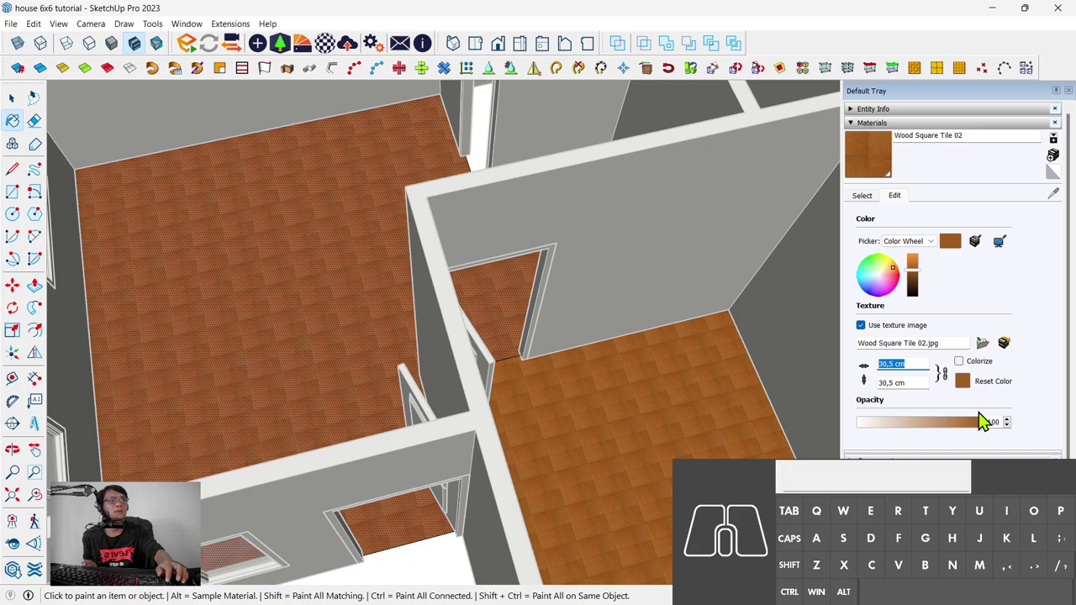
key(KP_5)
key(KP_0)
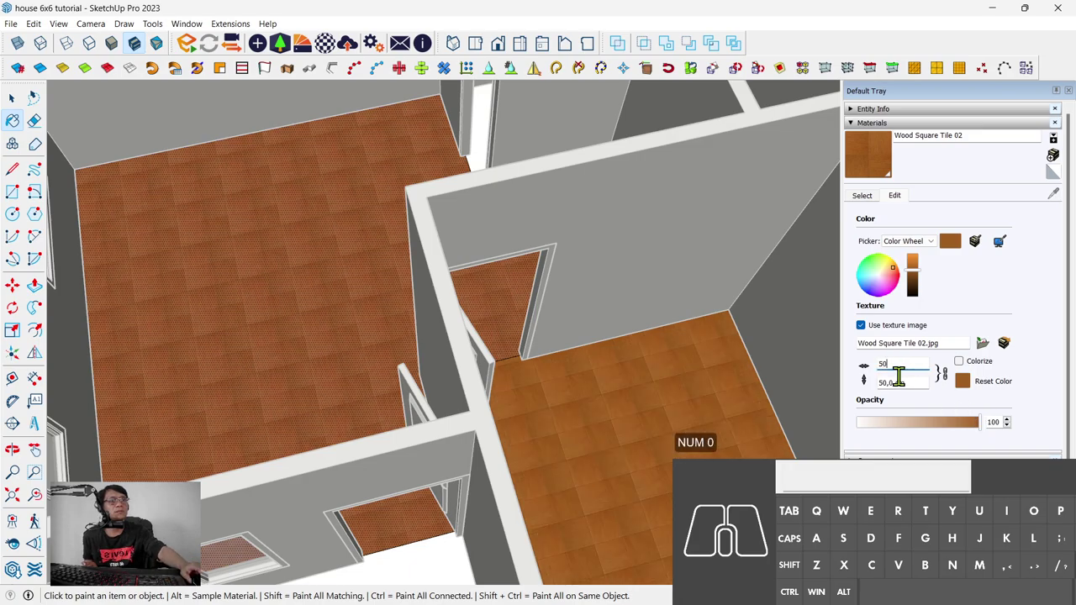
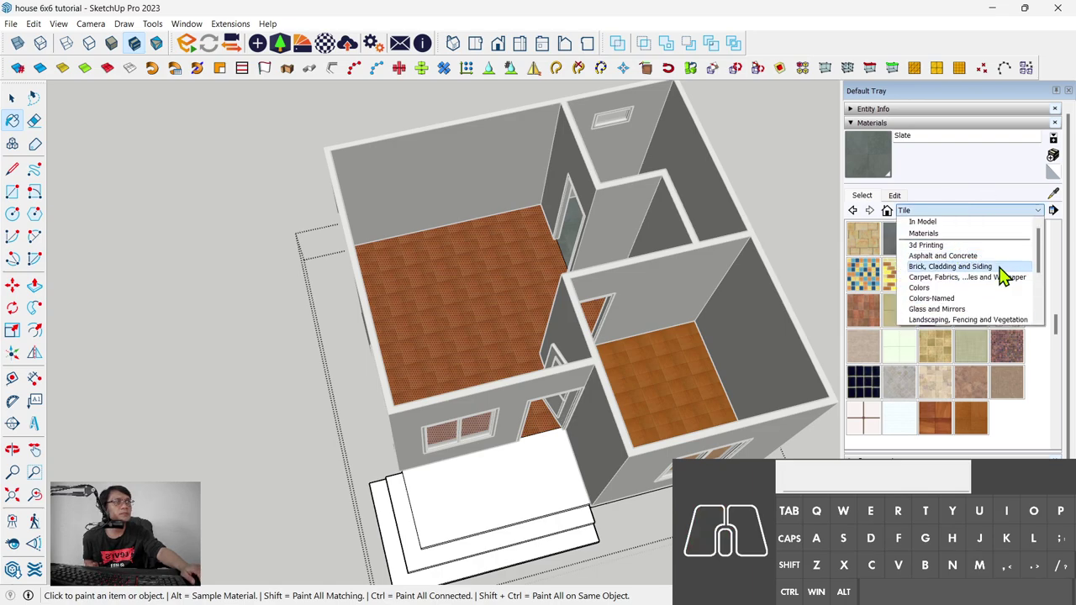
click(1010, 275)
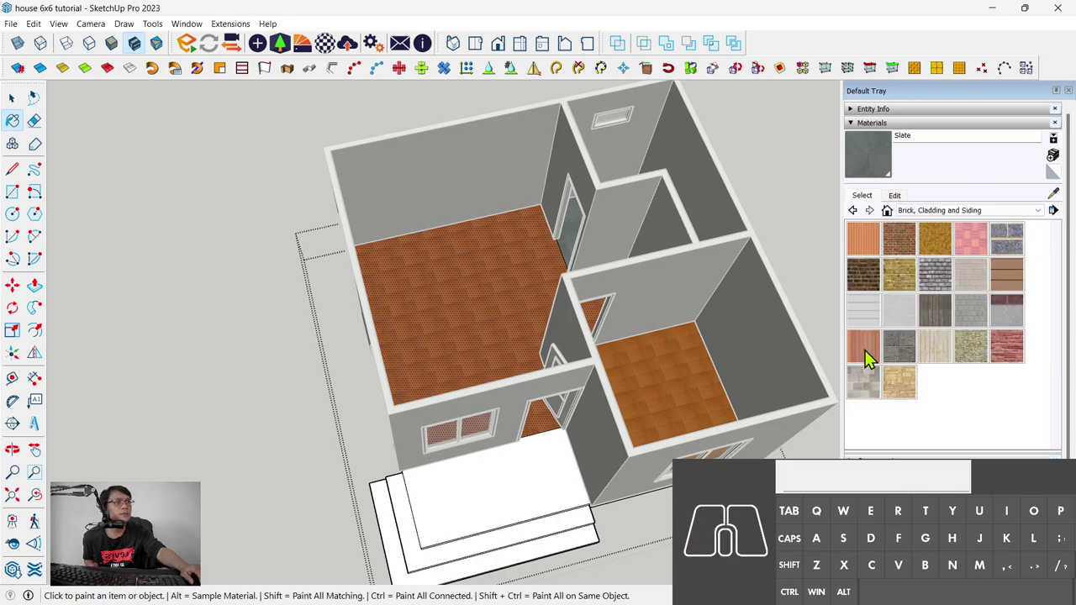
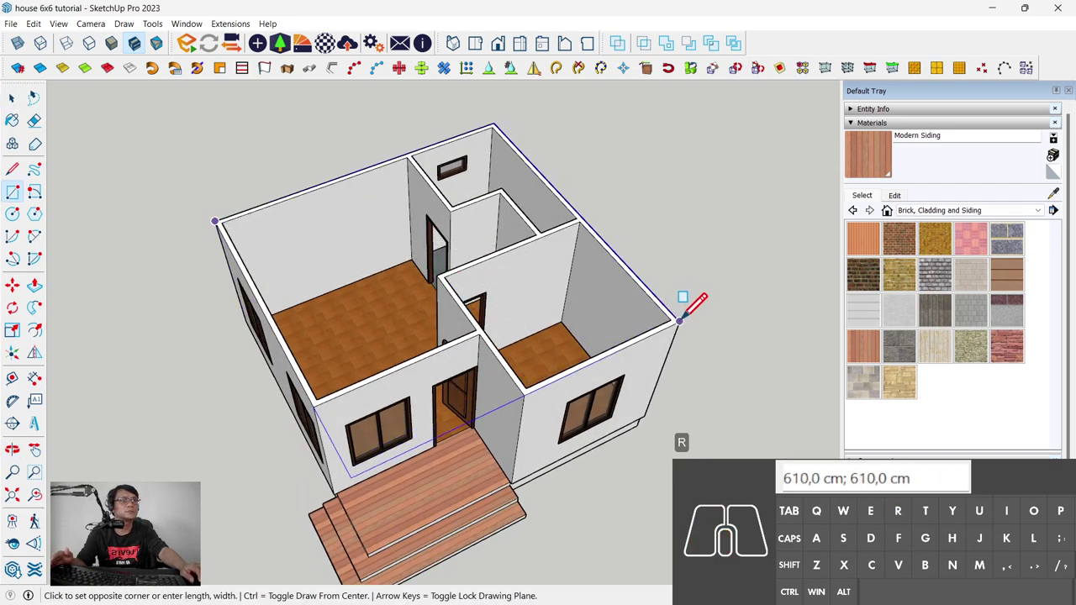
Step: Draw a roof rectangle over the walls and offset its edge outward by 2
key(Up)
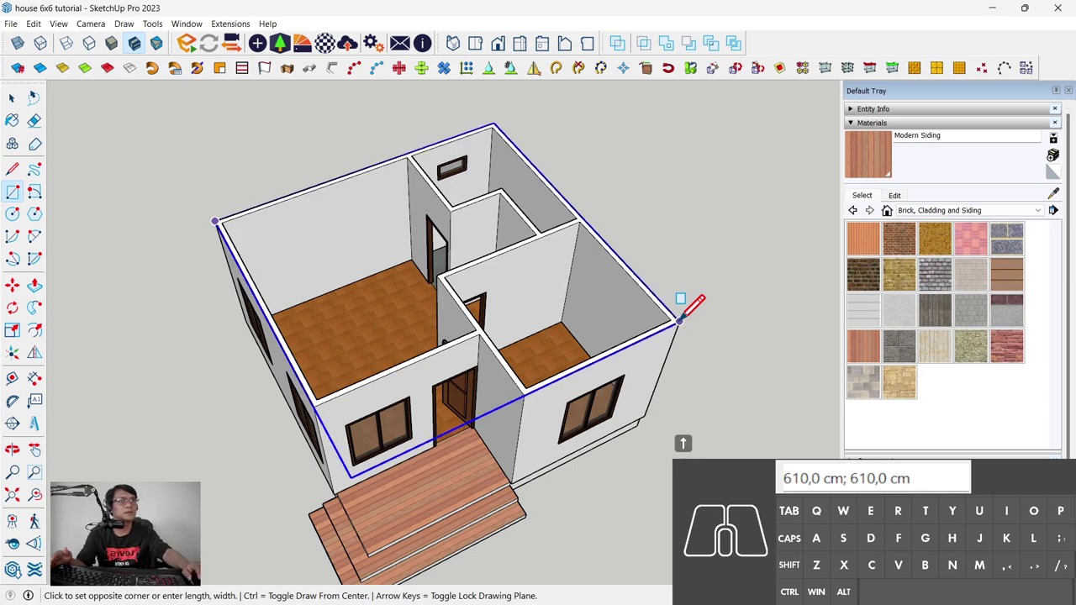
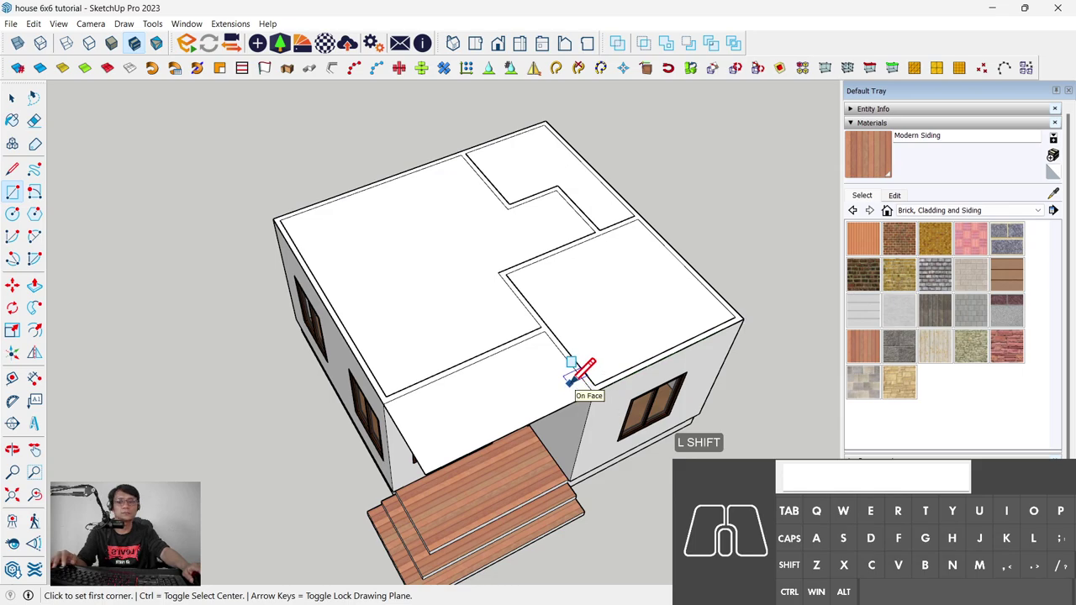
key(f)
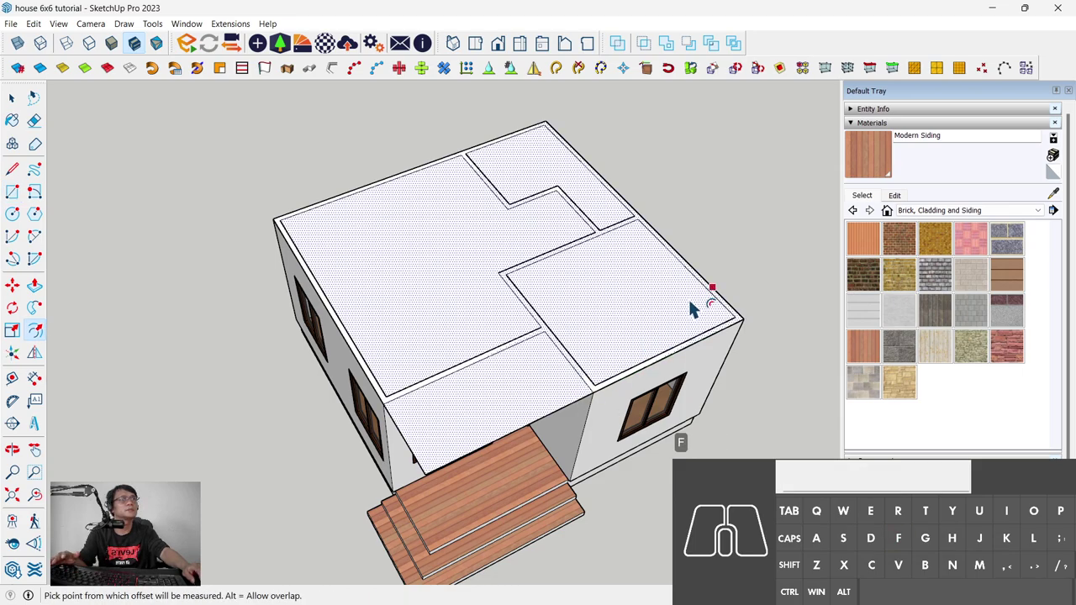
click(696, 305)
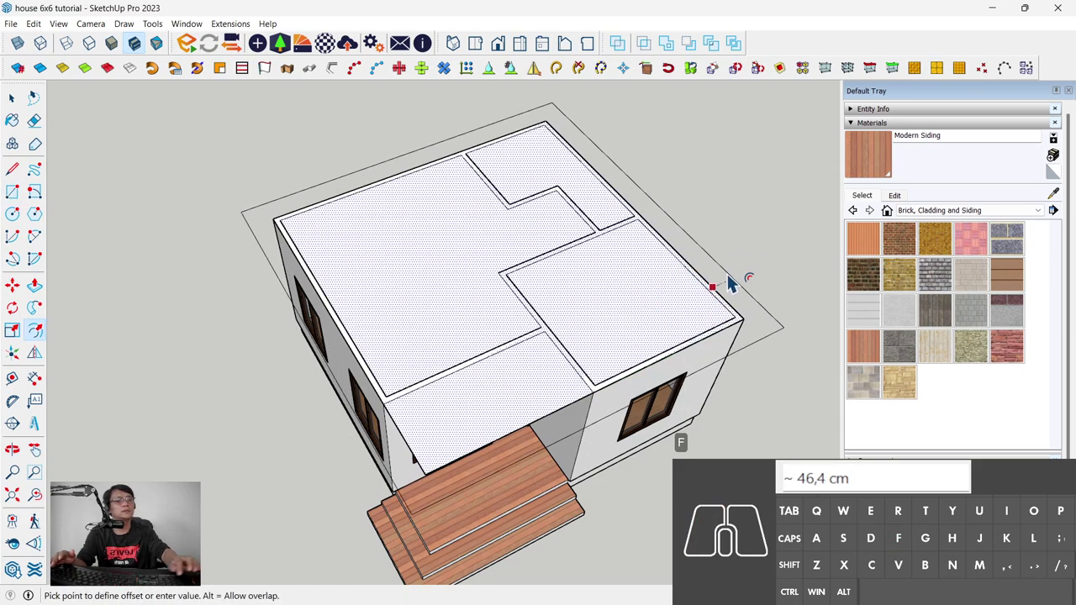
key(KP_2)
key(KP_Enter)
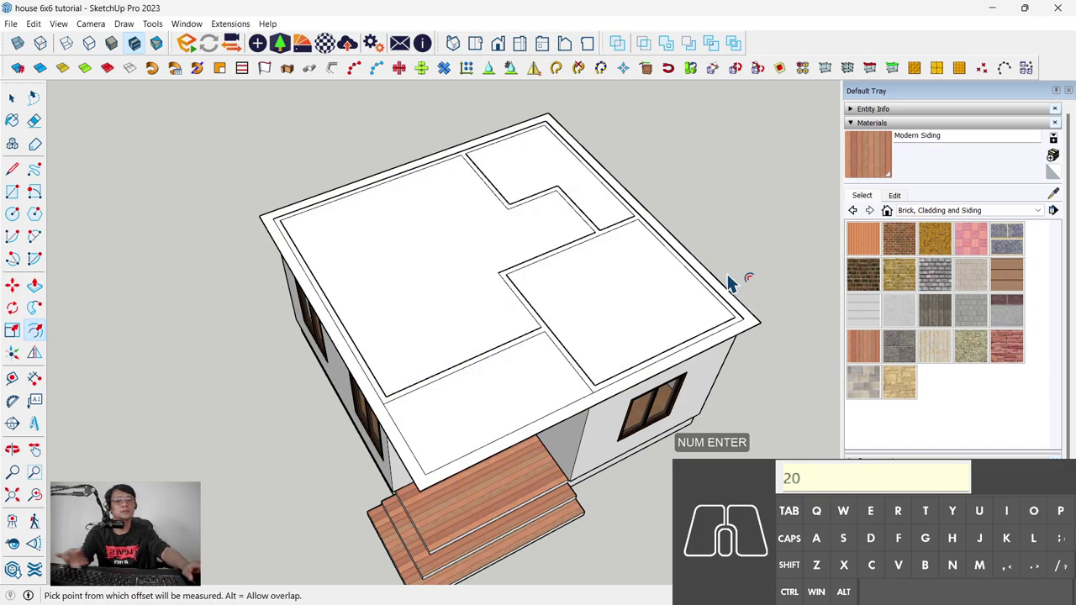
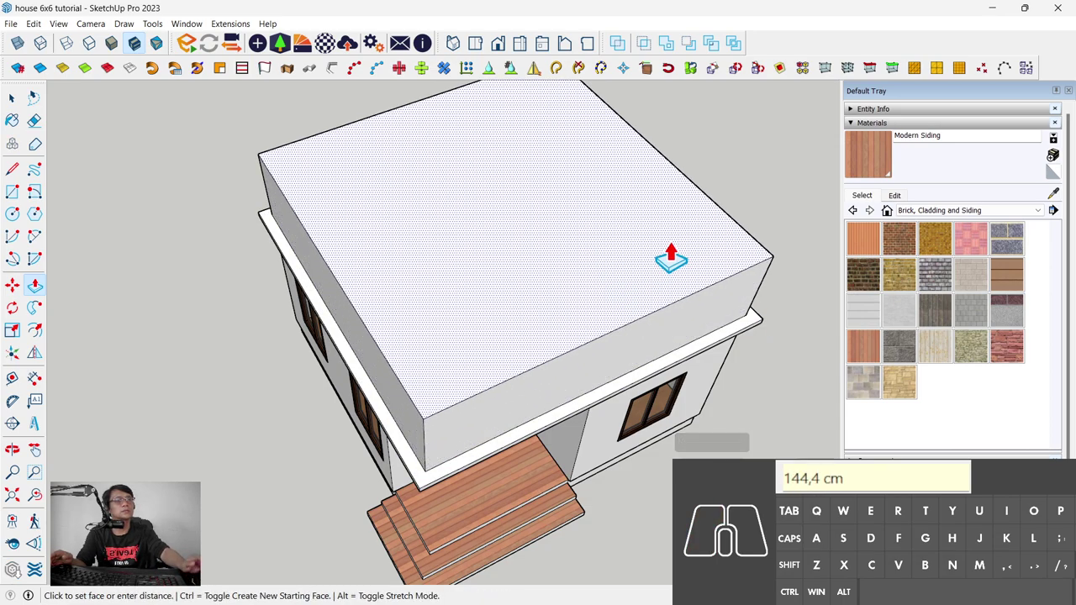
Step: Push/Pull the roof slab up 40 and offset its top face by 2 for a second layer
key(KP_4)
key(KP_0)
key(KP_Enter)
key(f)
click(702, 262)
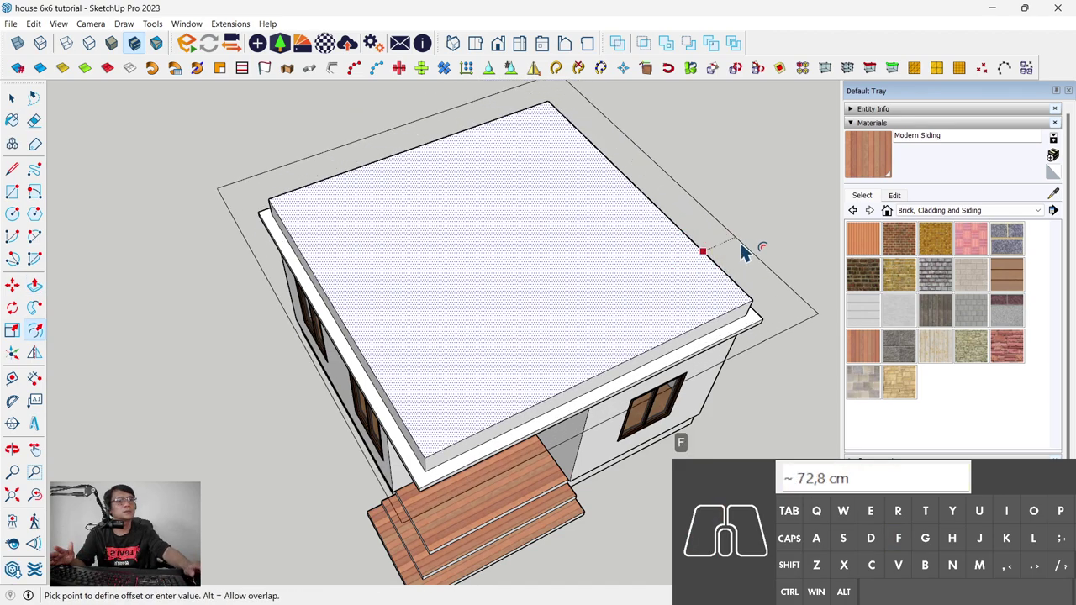
key(KP_2)
key(KP_Enter)
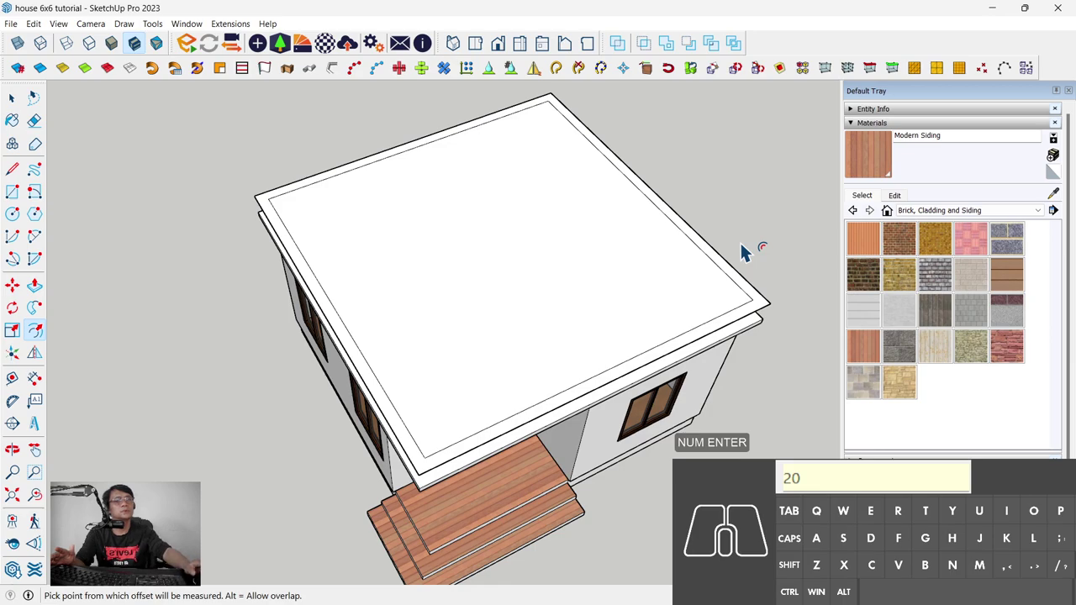
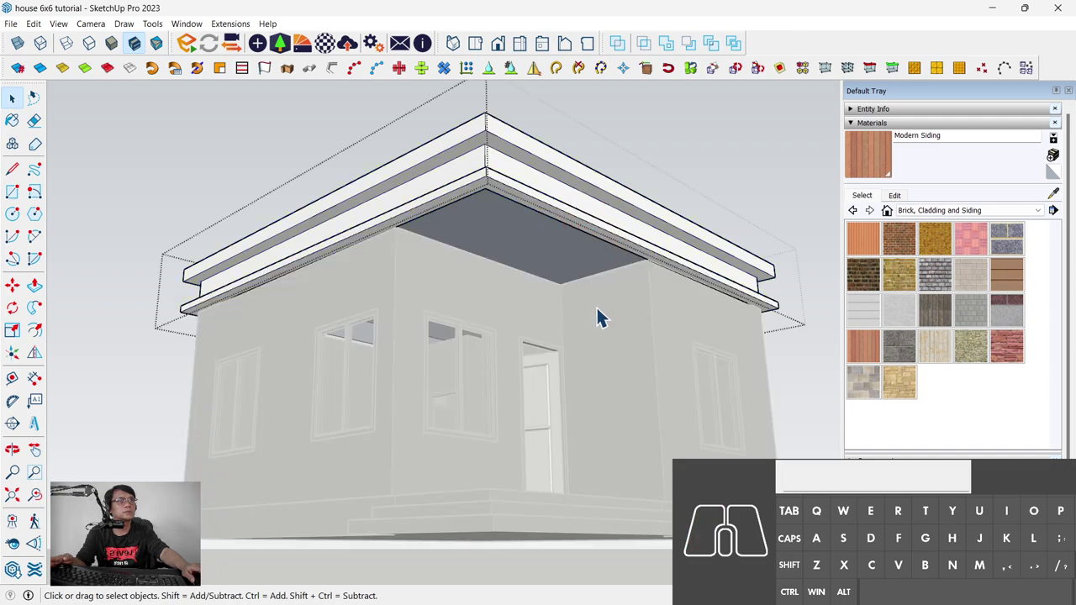
Step: Orbit under the roof and draw the post's square footprint (20;2) at the porch step corner
key(u)
drag(604, 314, 639, 274)
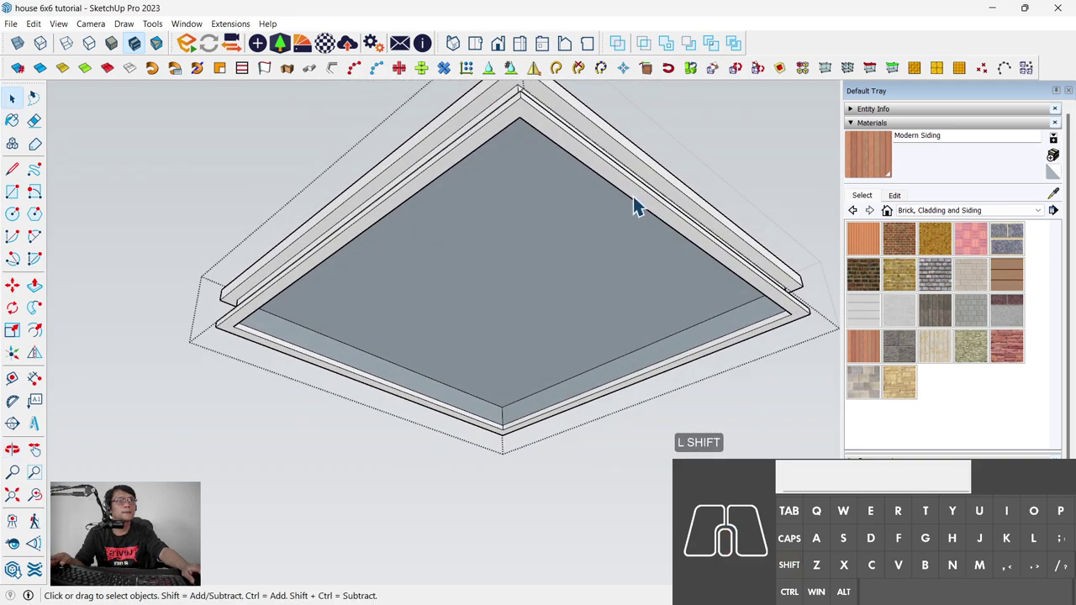
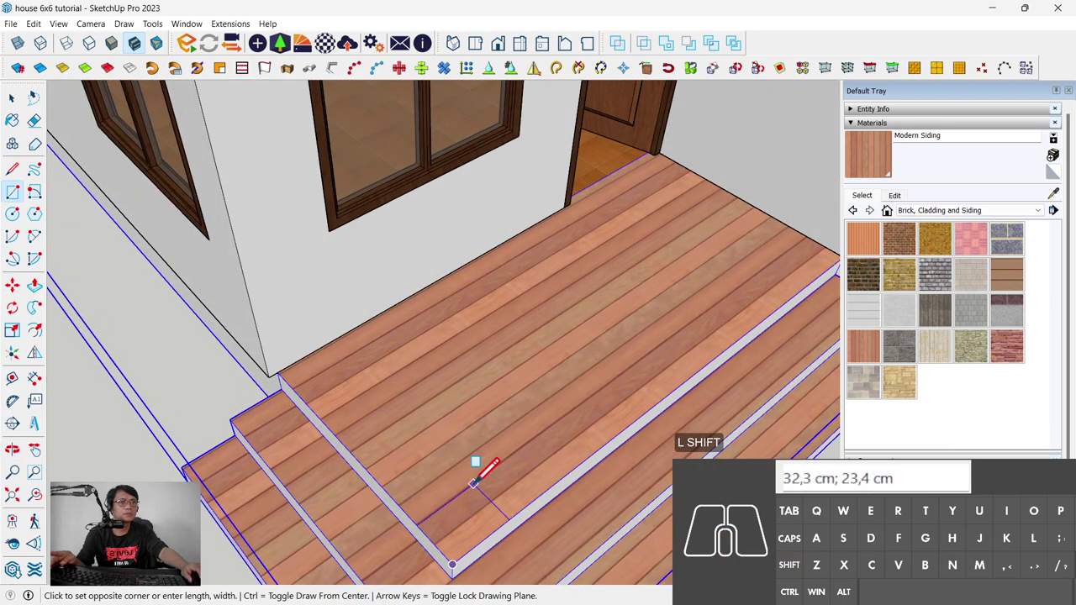
key(KP_2)
key(KP_0)
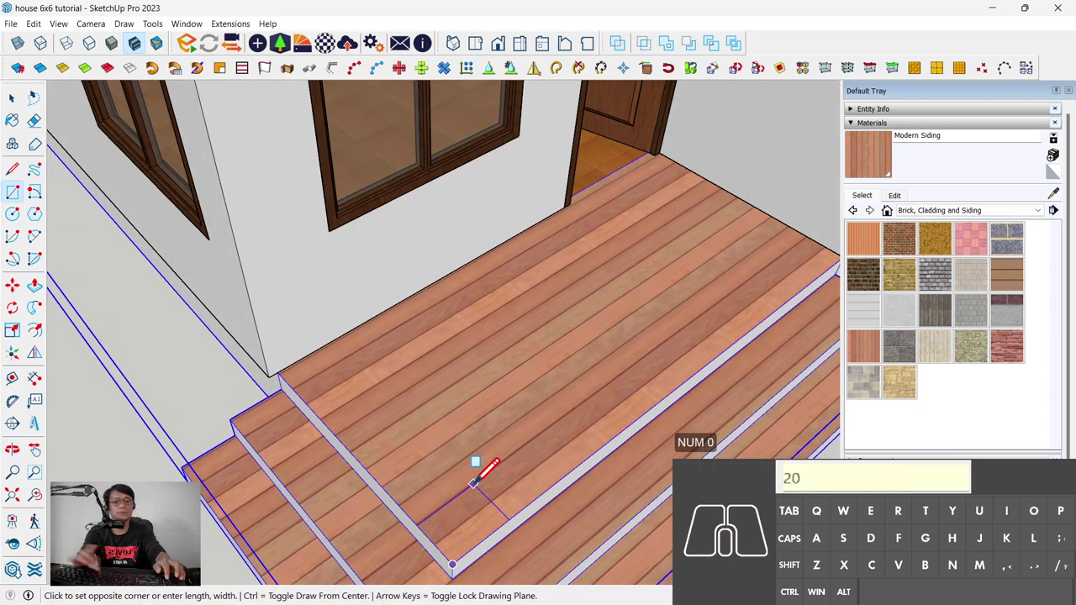
key(;)
key(KP_2)
key(KP_Enter)
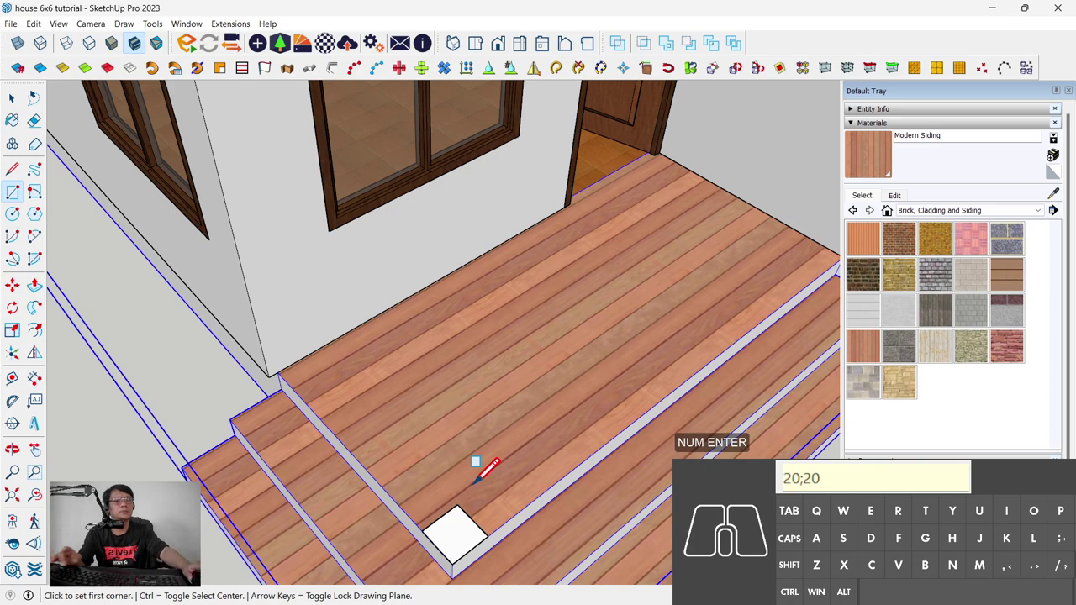
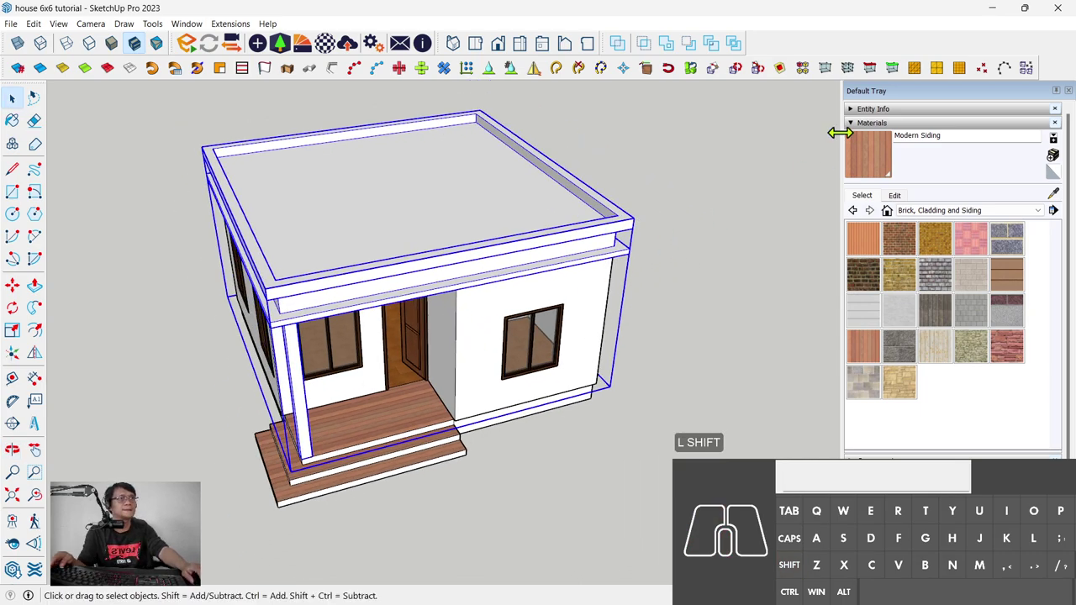
Step: Collapse Materials, expand the Tags panel and add a new tag
click(912, 136)
click(892, 179)
click(687, 263)
click(473, 240)
middle_click(613, 260)
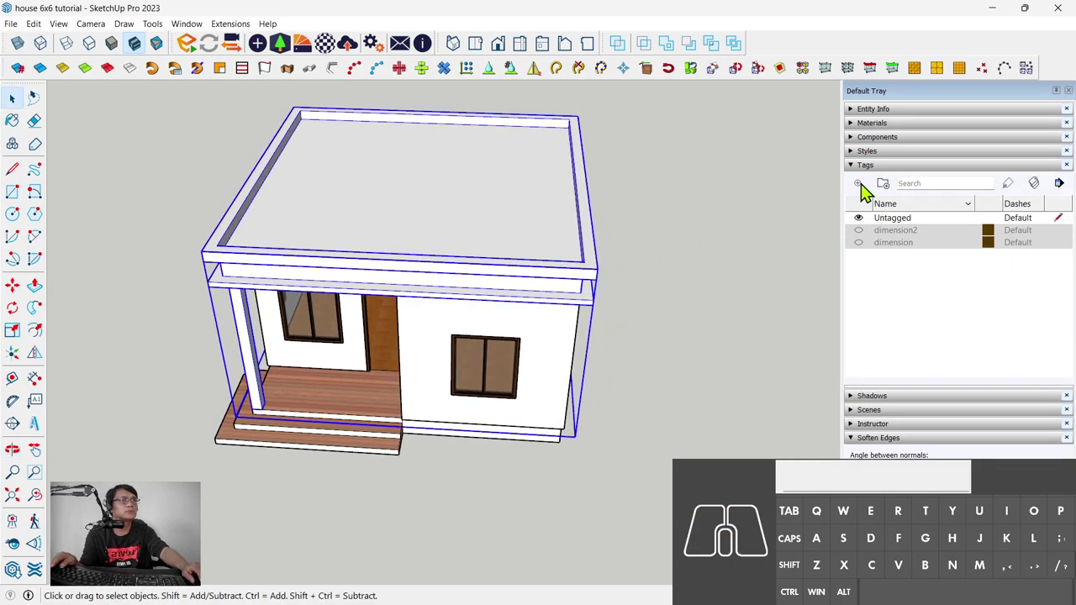
click(870, 192)
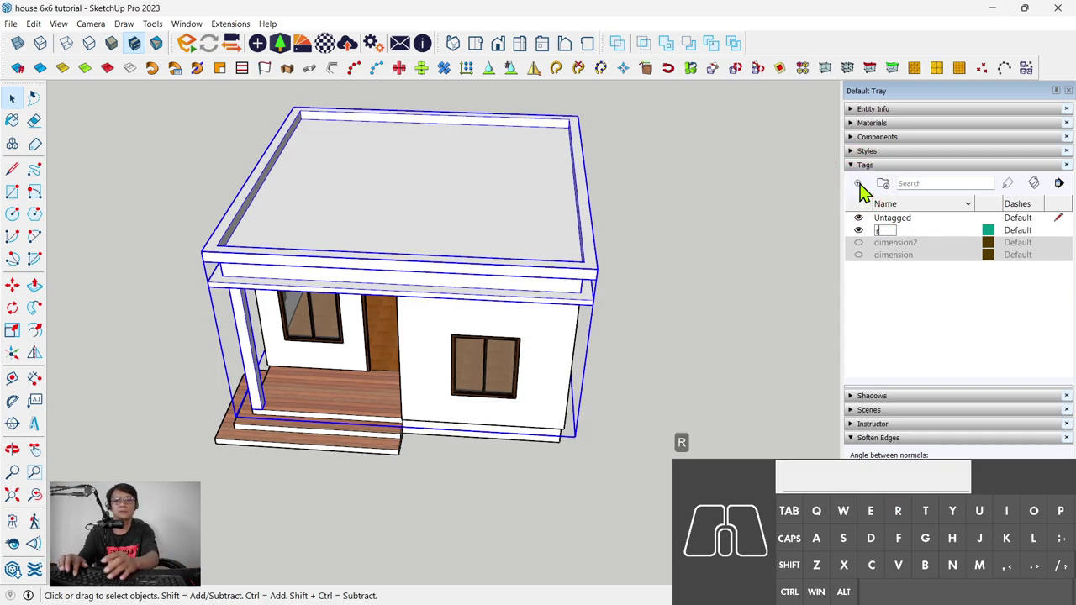
Step: Name the tag roof, assign the roof group to it in Entity Info, hide it and look down into the rooms
key(Return)
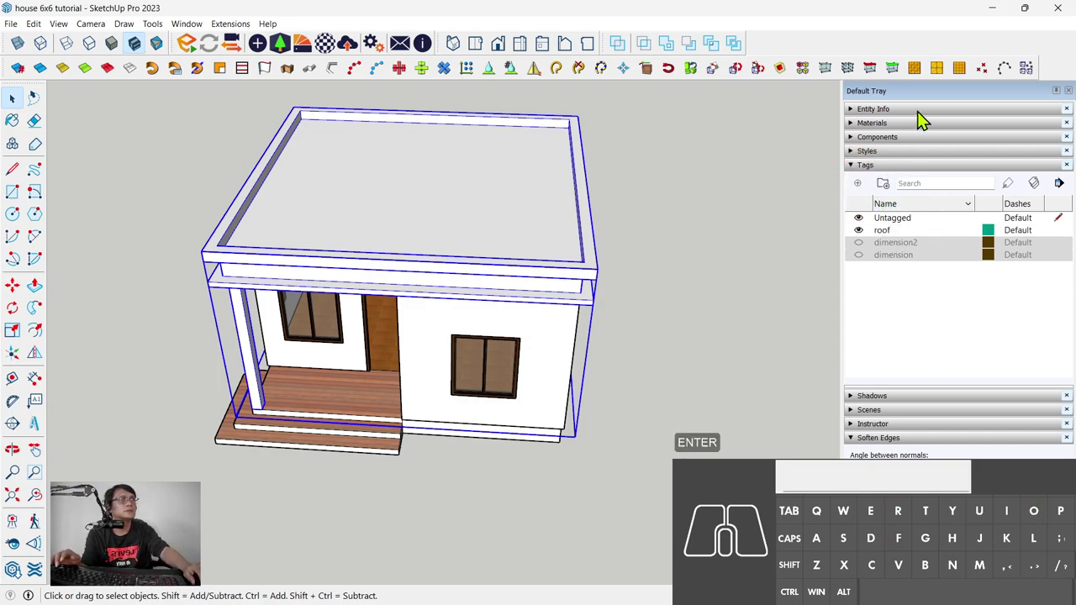
click(932, 115)
click(976, 156)
click(965, 193)
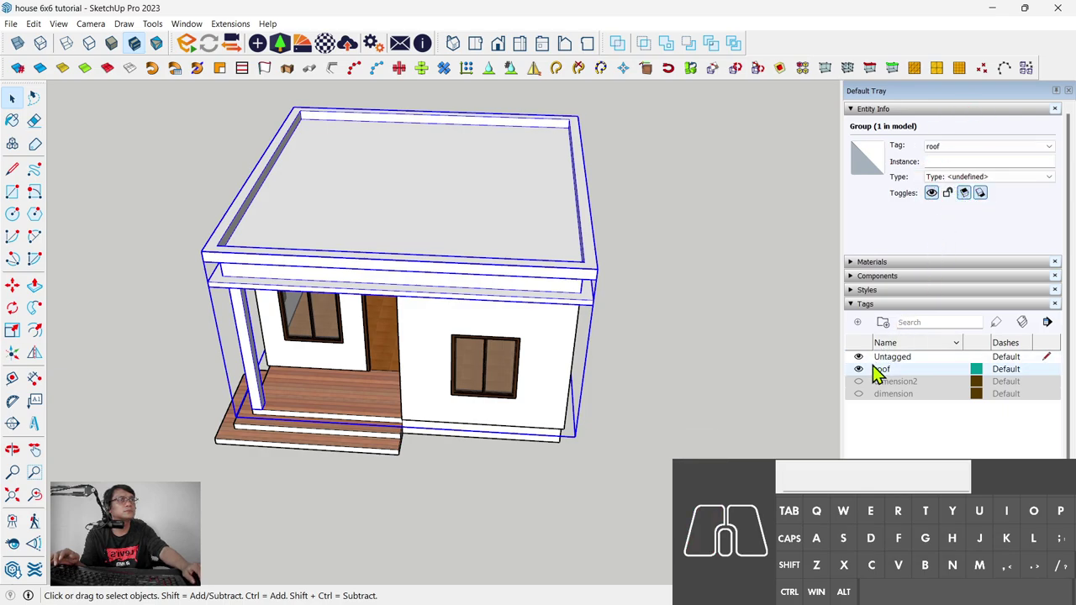
click(867, 380)
drag(481, 196, 496, 494)
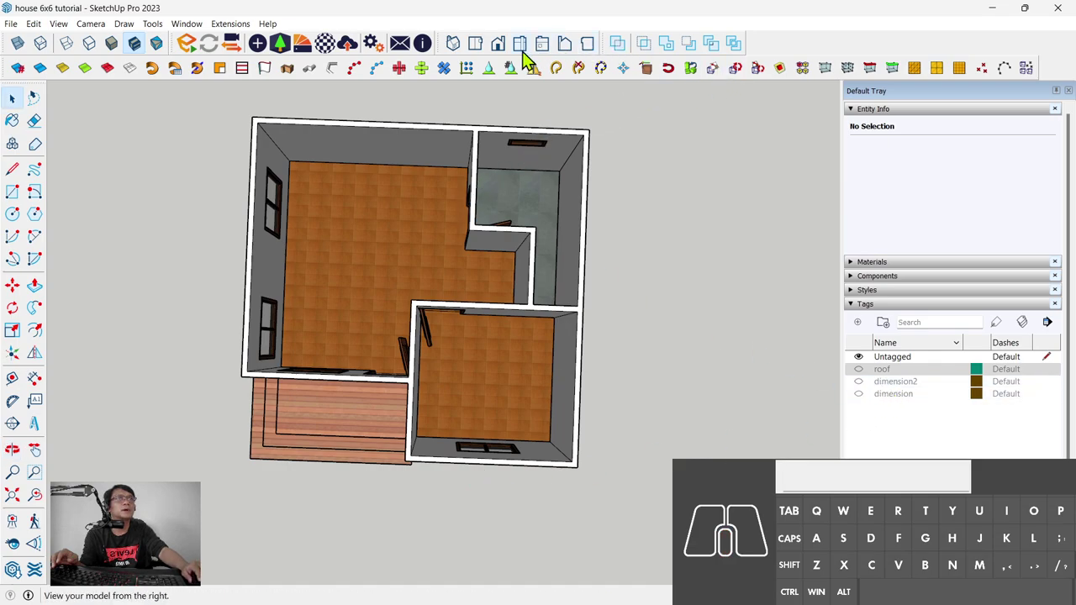
Step: Set the Top view with Parallel Projection and show the dimension tag
click(490, 55)
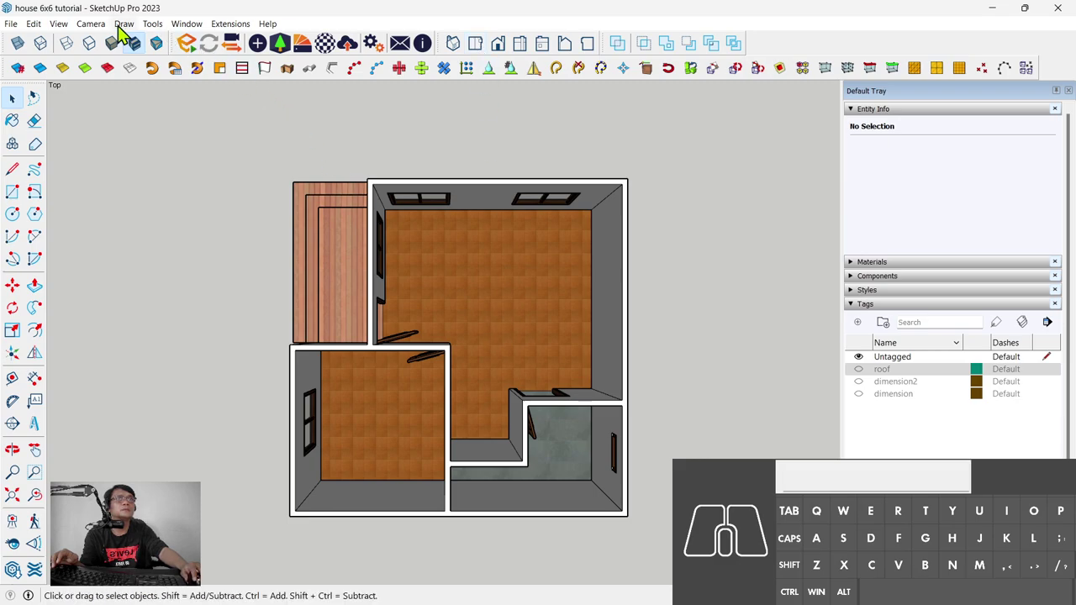
click(105, 35)
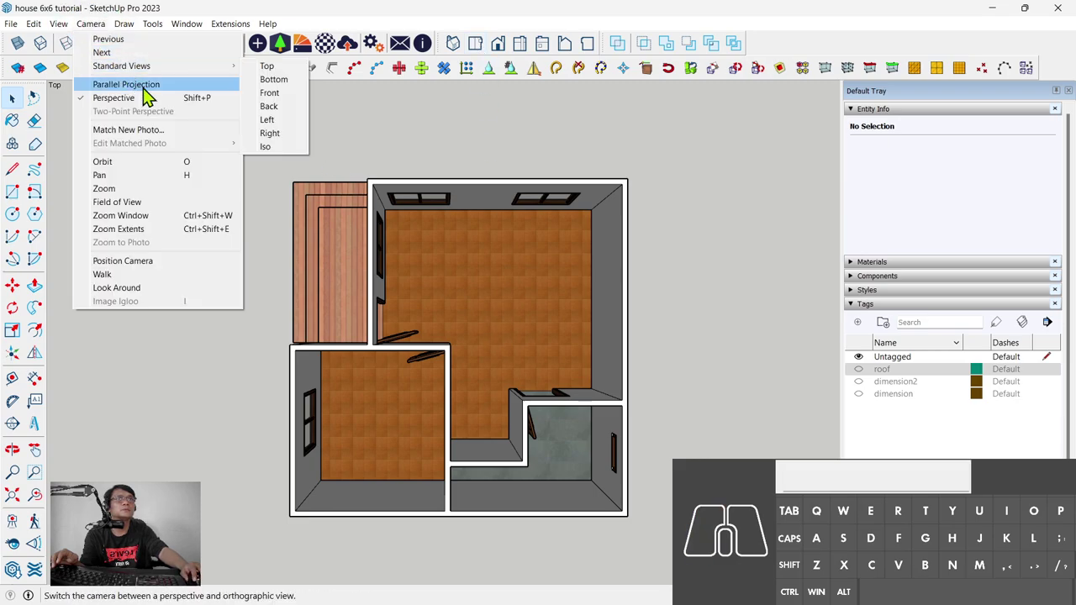
click(167, 98)
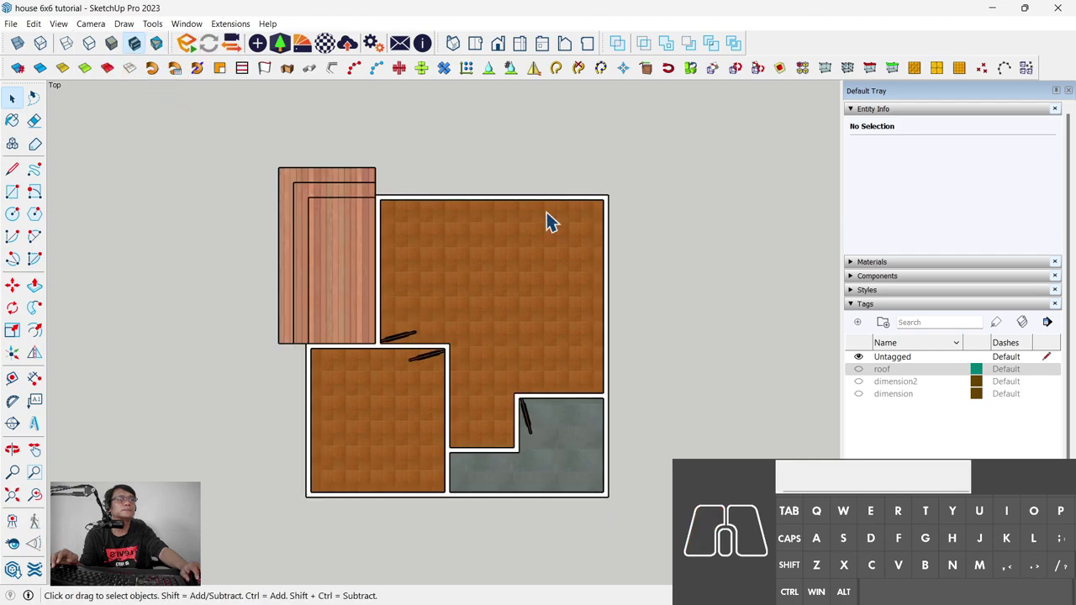
click(869, 403)
middle_click(653, 305)
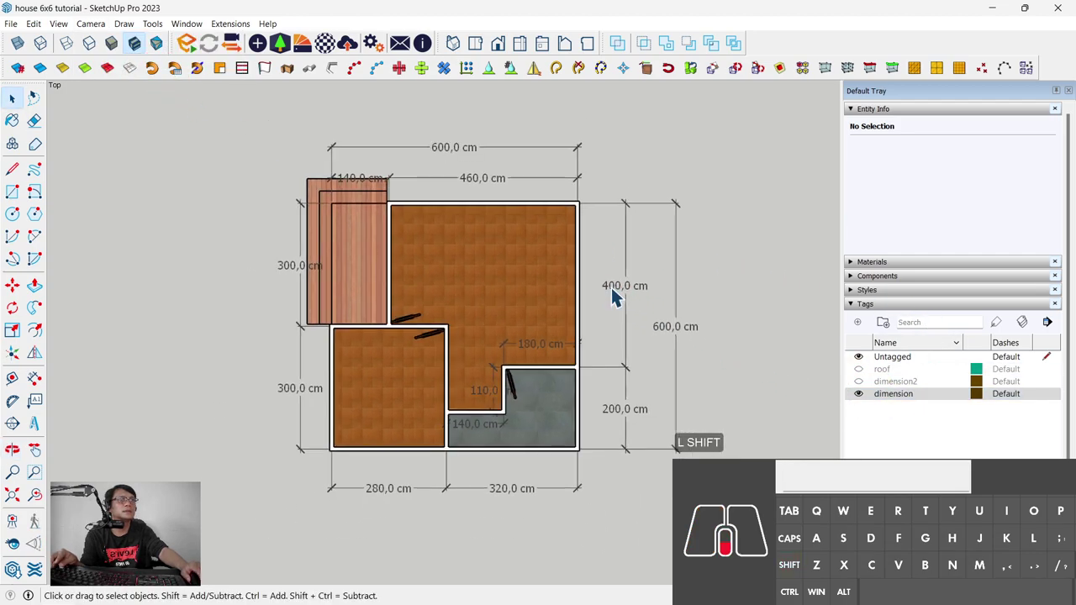
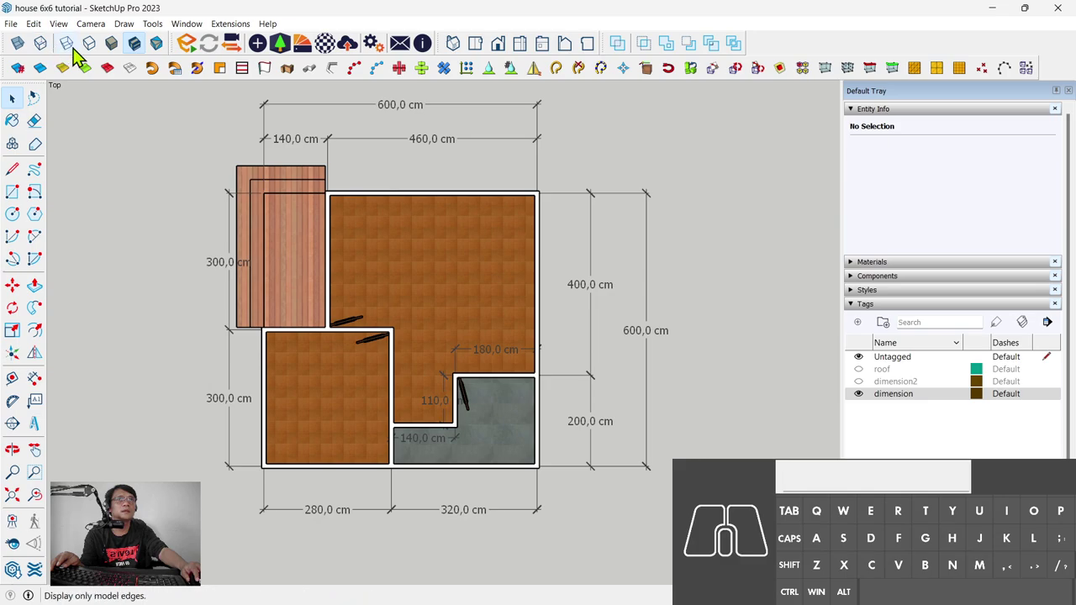
Step: Switch to an edges-only face style and save the floor plan as Scene 1
click(103, 51)
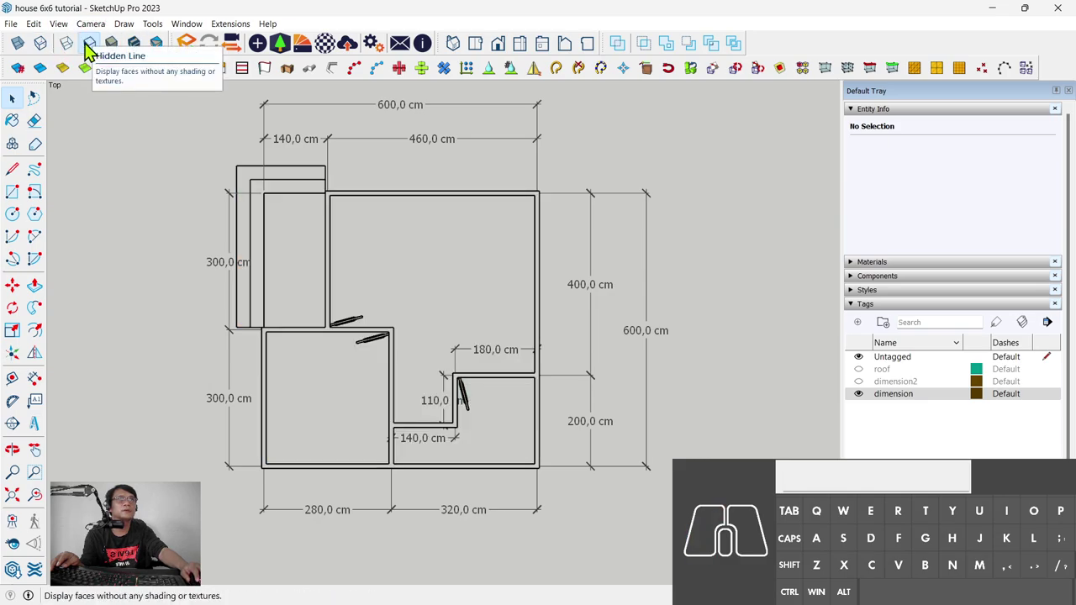
click(74, 47)
drag(408, 294, 402, 306)
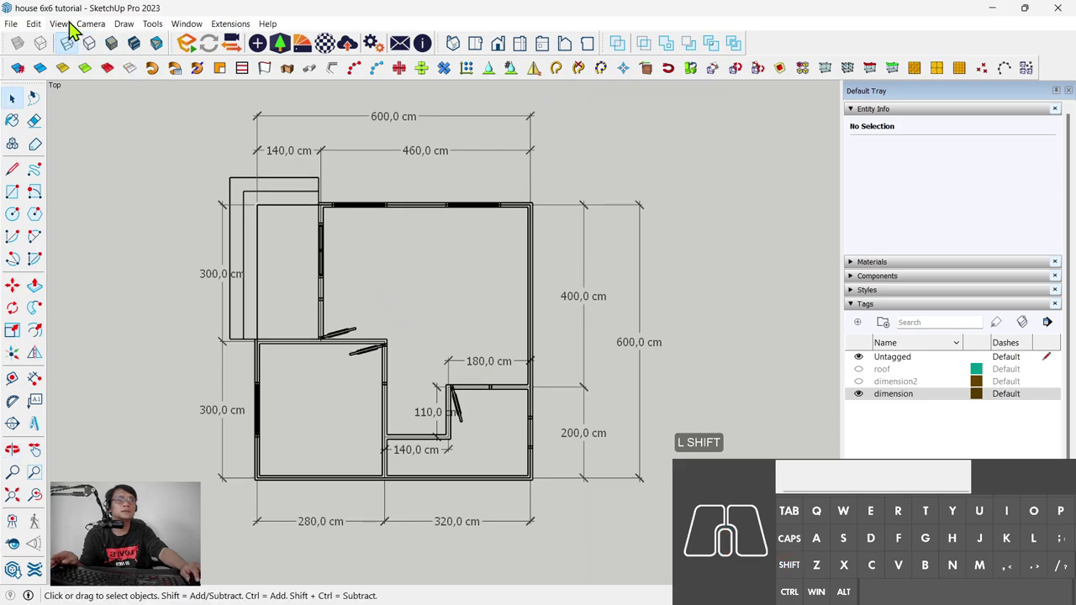
click(69, 30)
click(104, 260)
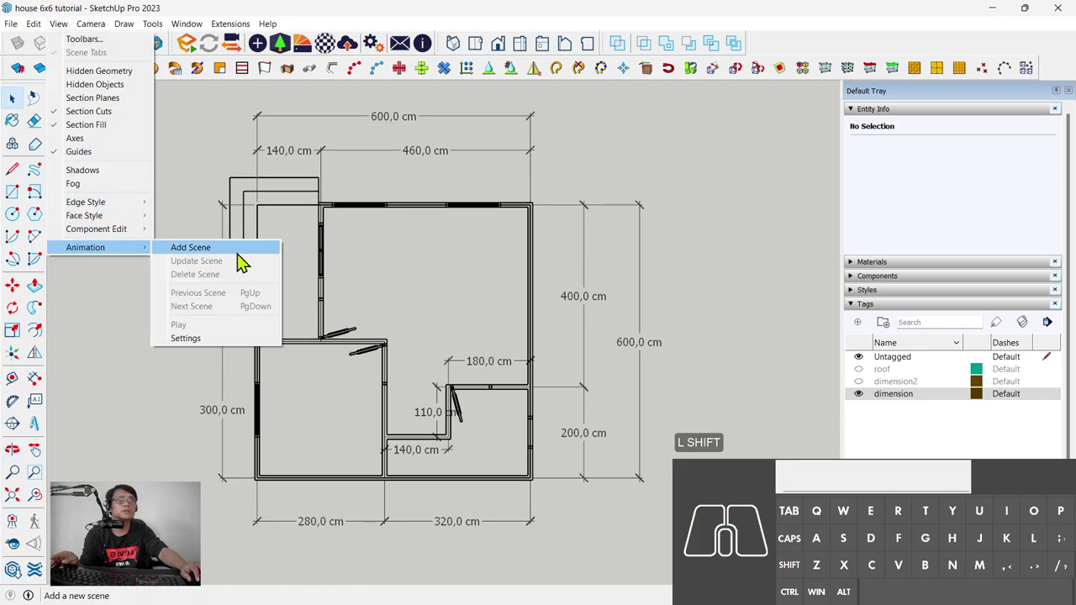
click(247, 261)
click(578, 369)
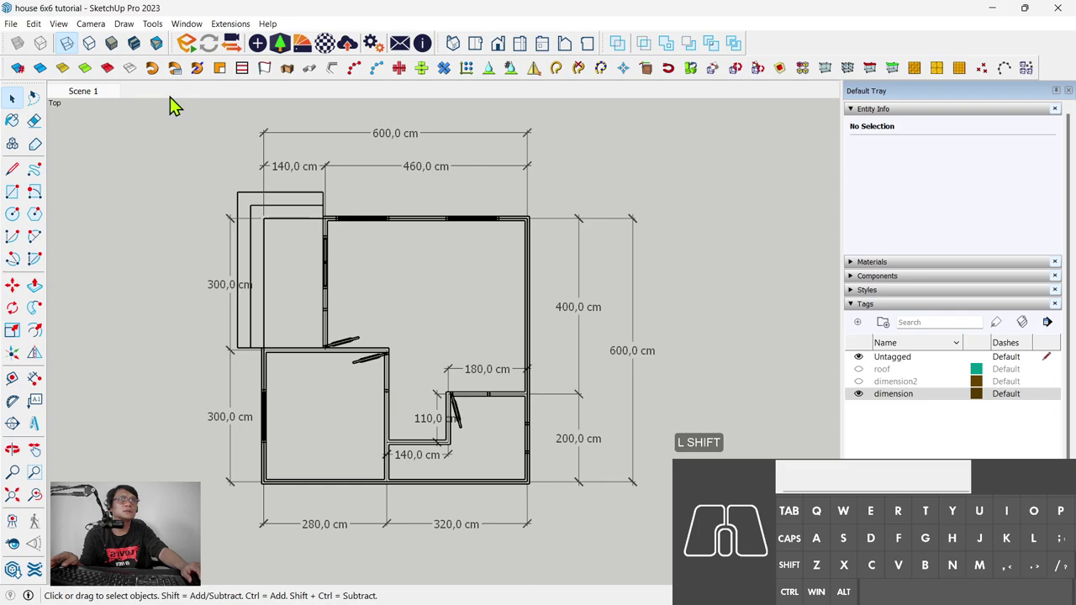
Step: Restore textured display and set the flat Left elevation view of the roofed house
click(145, 54)
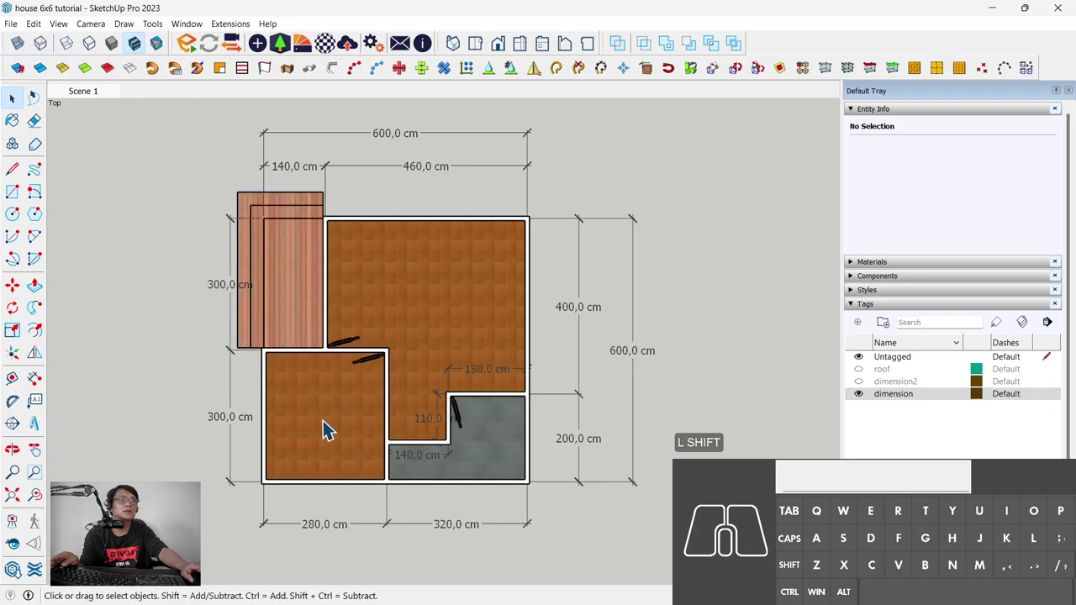
middle_click(333, 384)
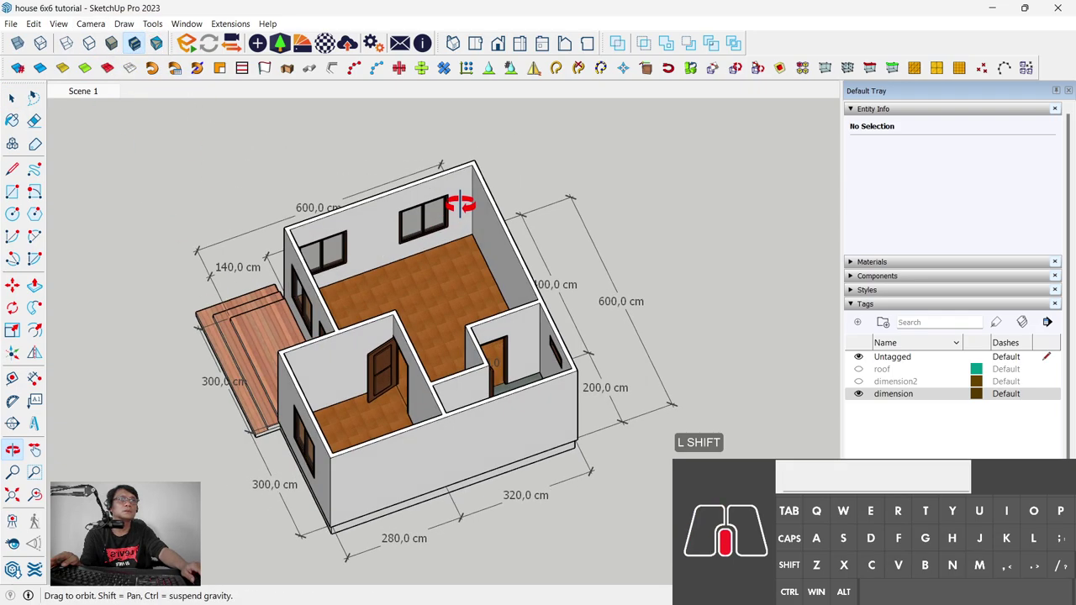
middle_click(269, 384)
scroll(up, 3)
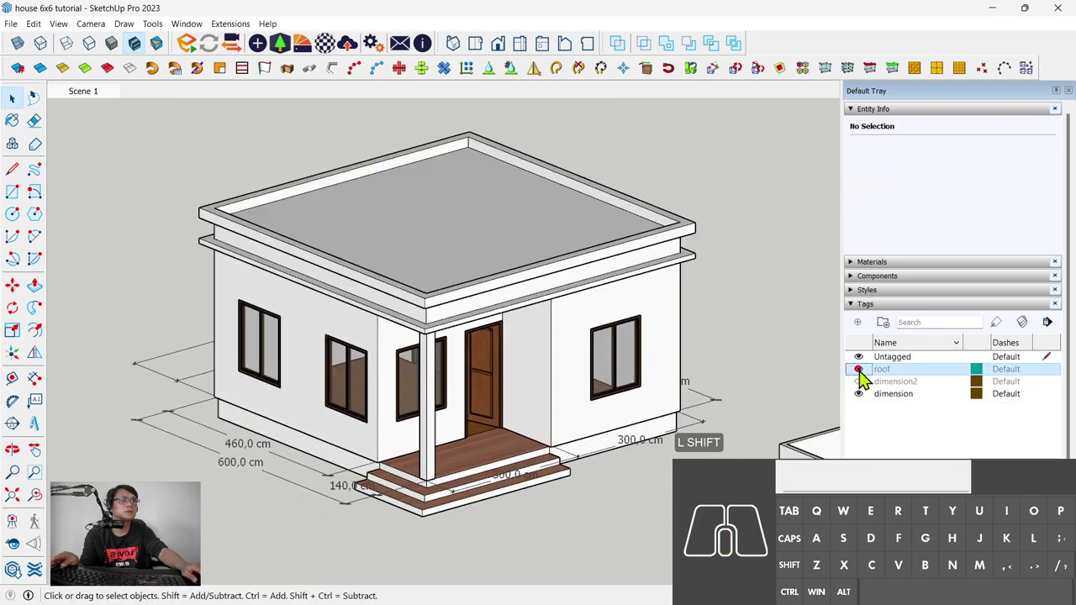
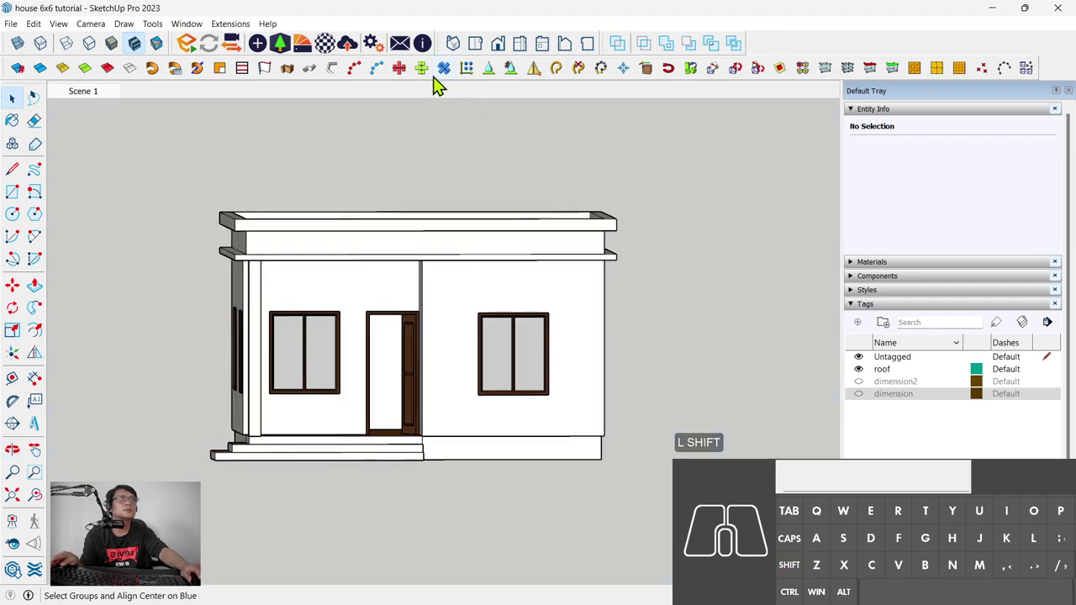
click(507, 57)
click(534, 54)
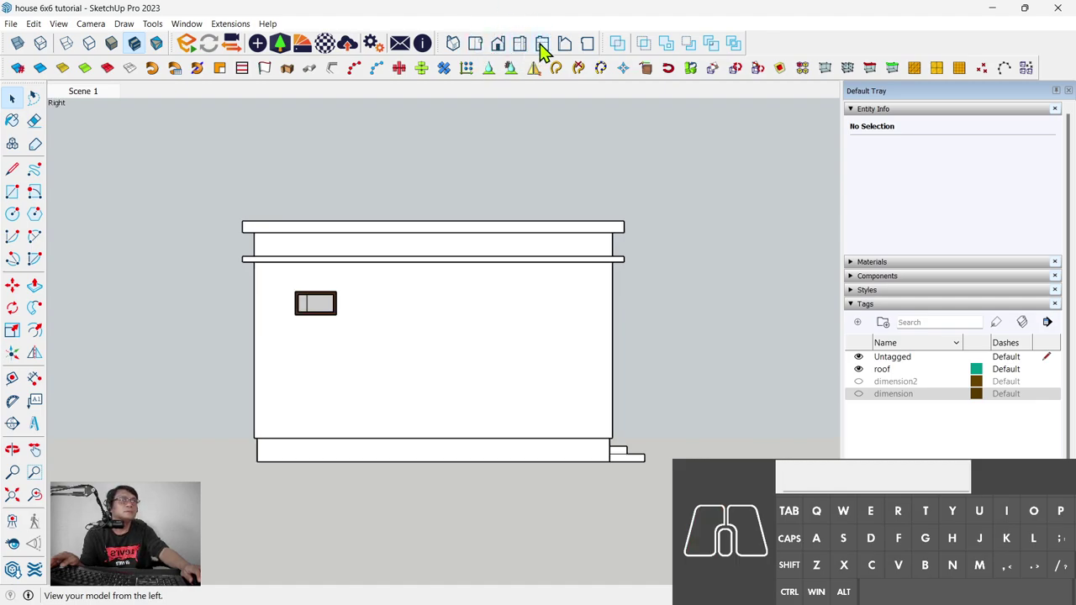
click(550, 51)
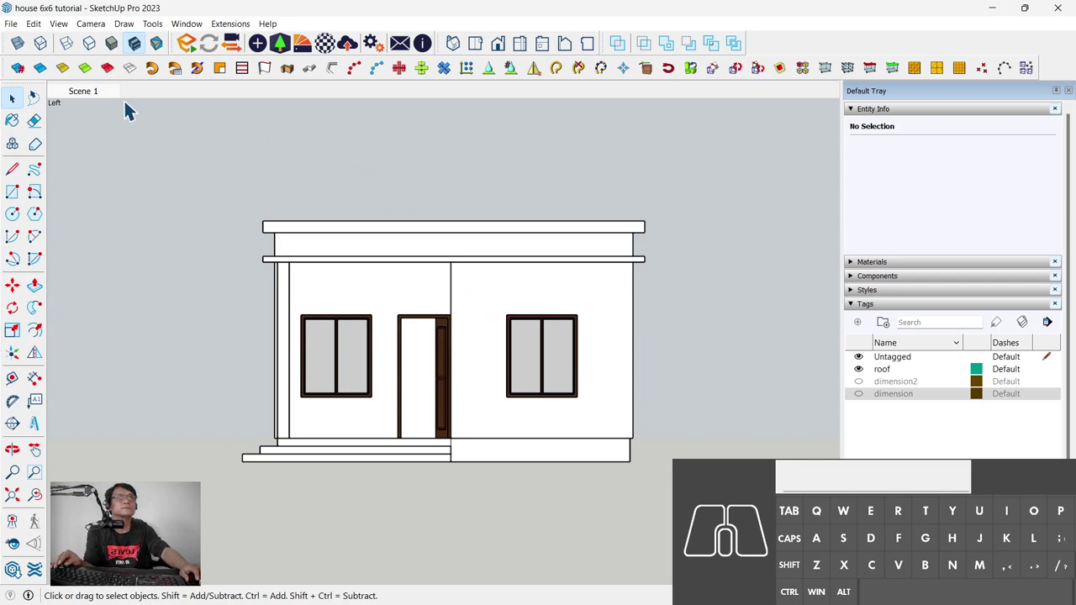
Step: Save the left elevation as Scene 2 and recall the Scene 1 floor plan
right_click(110, 99)
click(169, 138)
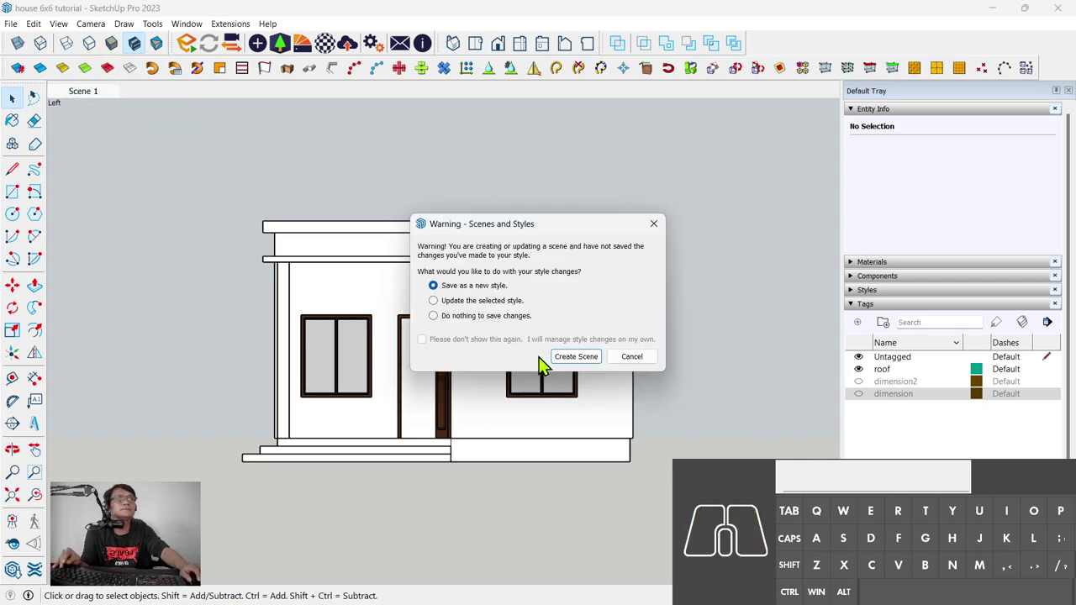
click(591, 366)
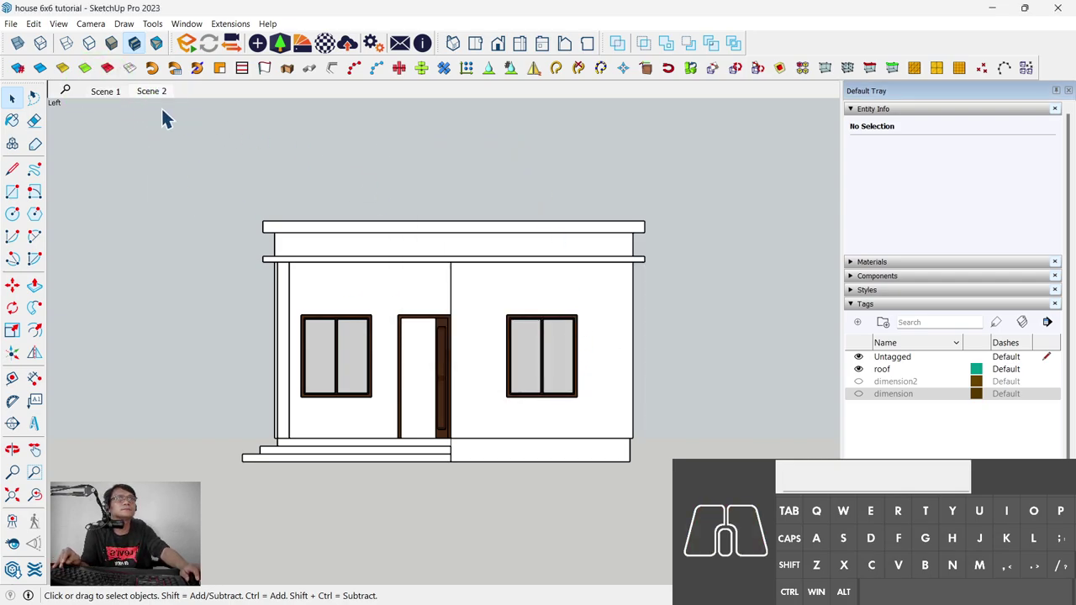
click(121, 106)
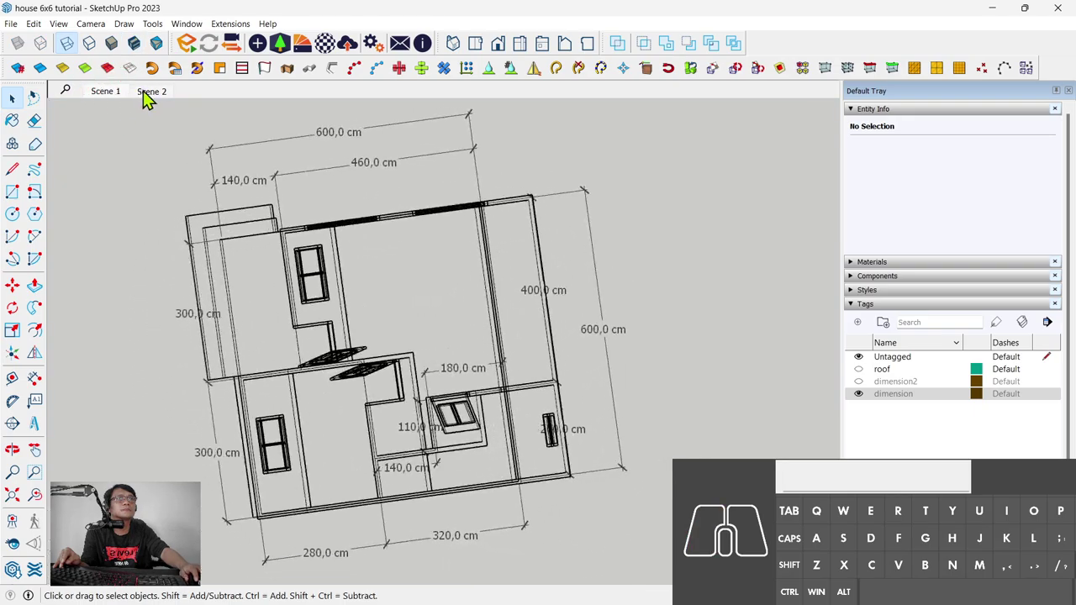
Step: Save the textured top-down floor view with the roof hidden as Scene 3
click(153, 98)
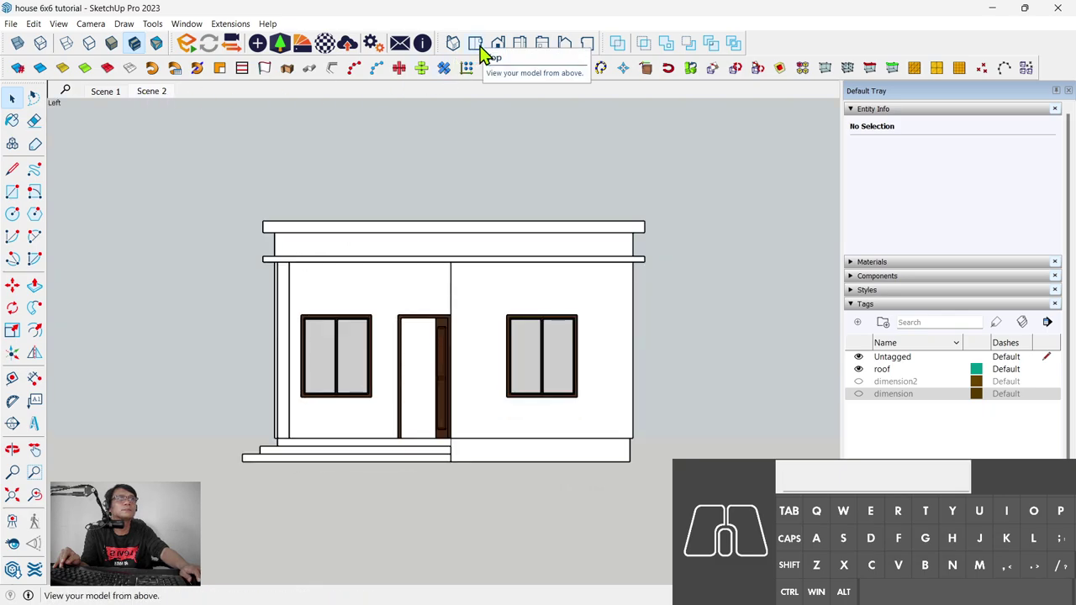
click(490, 55)
click(496, 247)
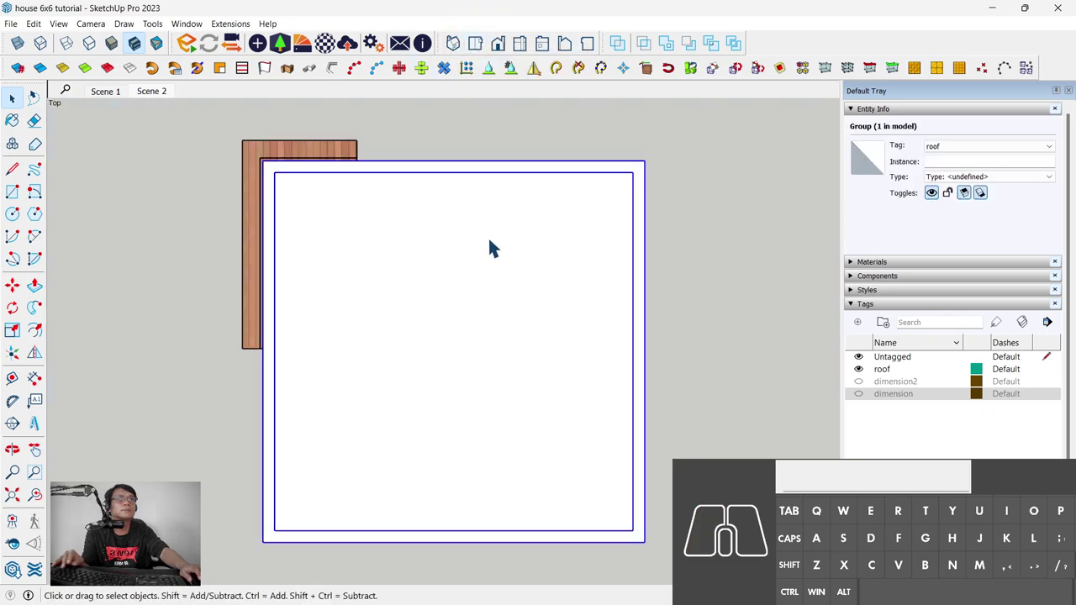
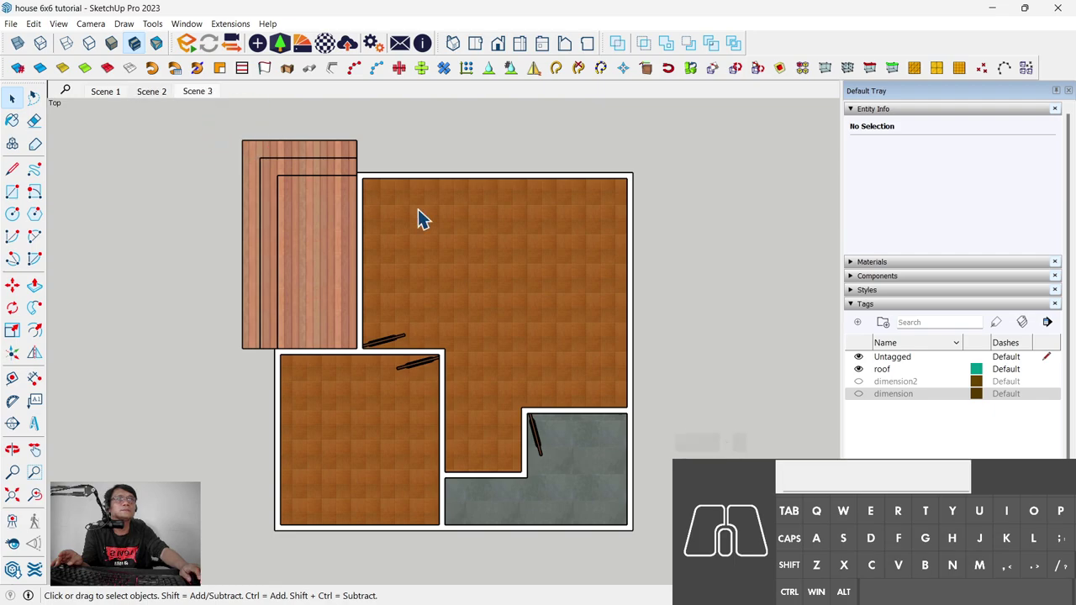
click(173, 101)
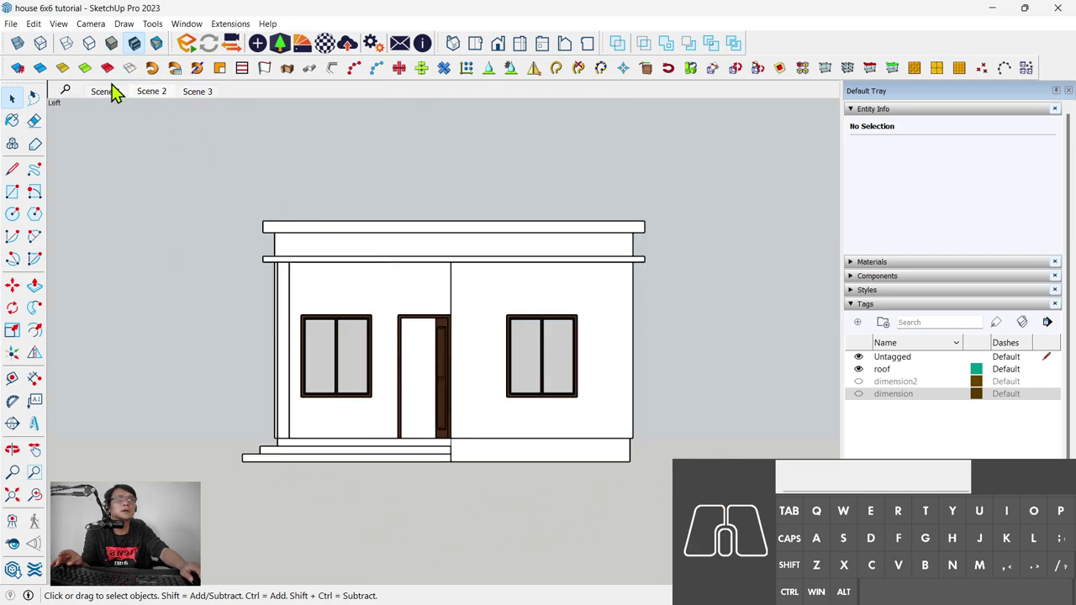
Step: Switch the camera to Perspective and orbit to a three-quarter view of the porch
click(94, 33)
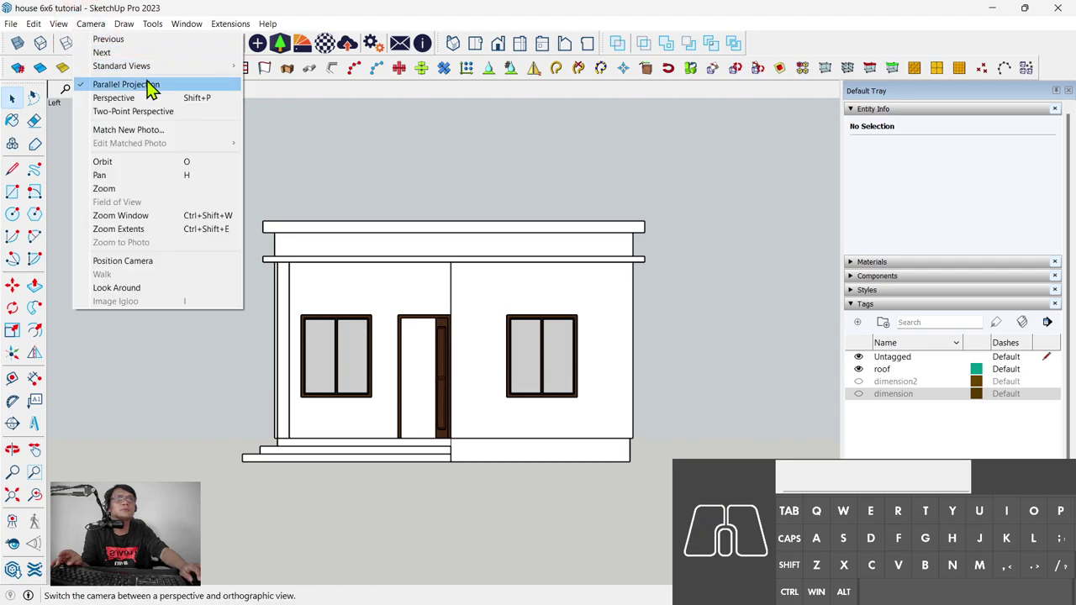
click(185, 107)
drag(299, 379, 526, 425)
drag(519, 421, 495, 382)
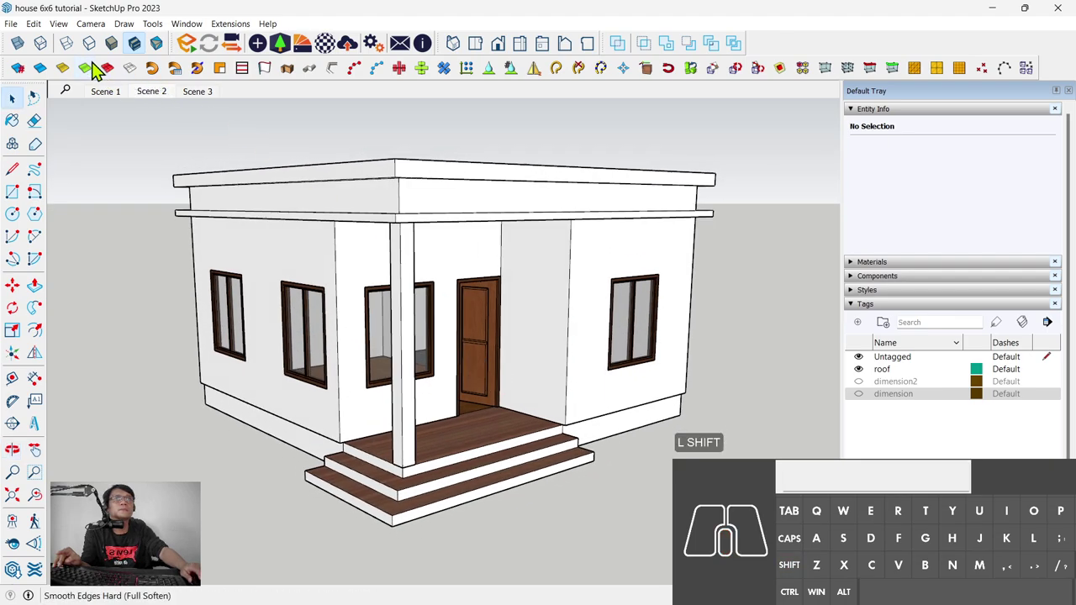
Step: Save the perspective porch view as Scene 4 and review Scenes 3 and 4
right_click(214, 106)
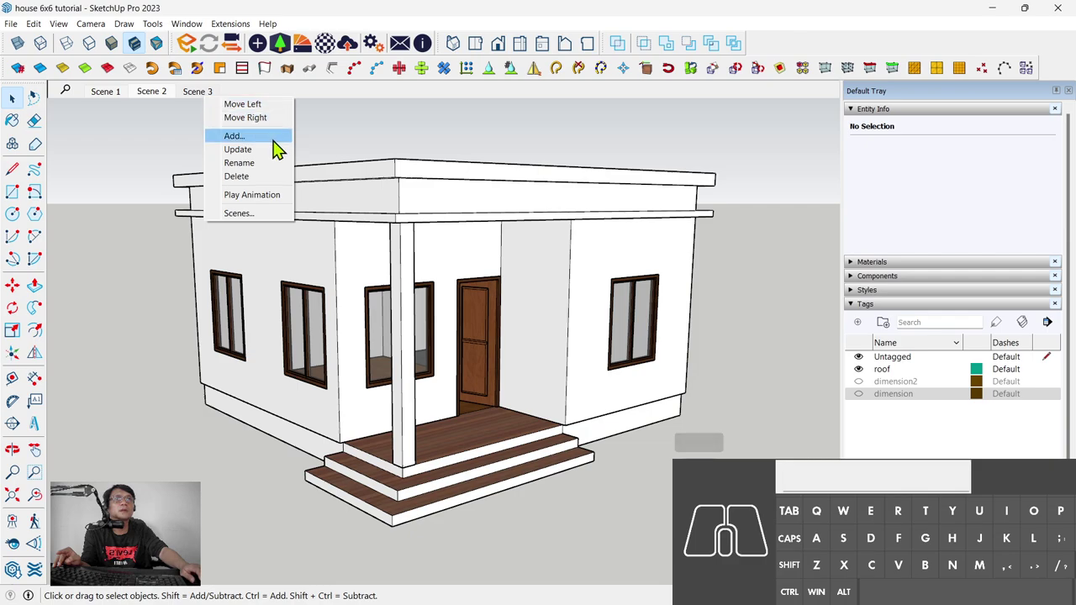
click(283, 150)
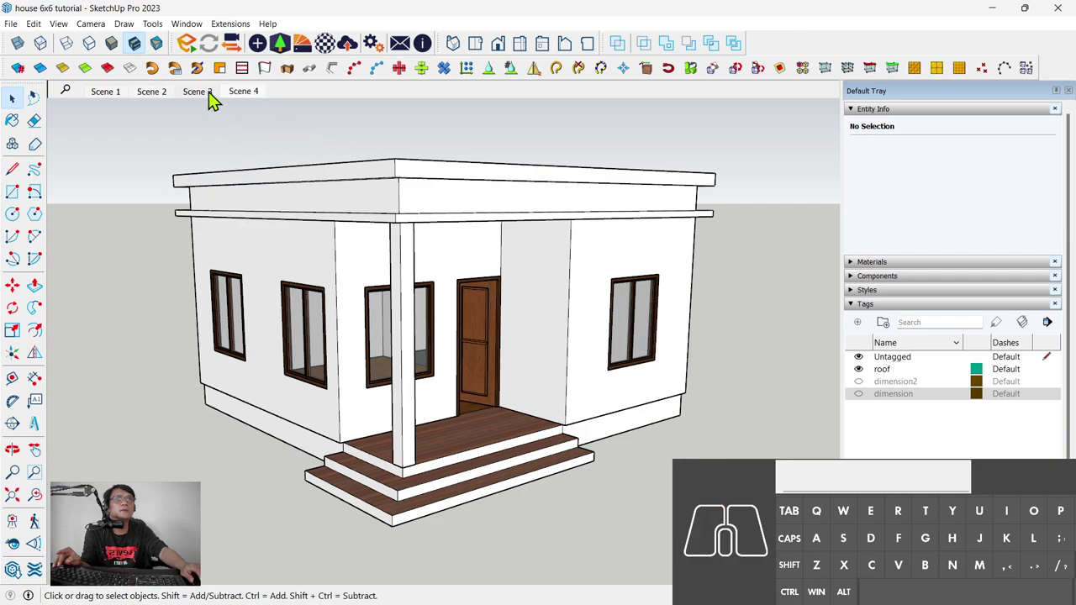
click(212, 102)
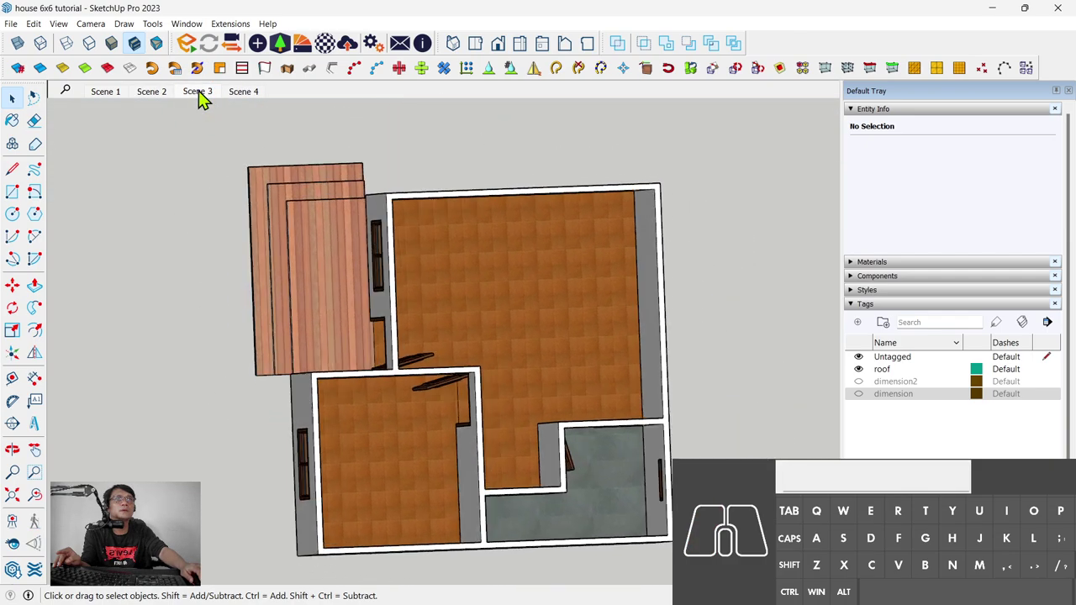
click(250, 100)
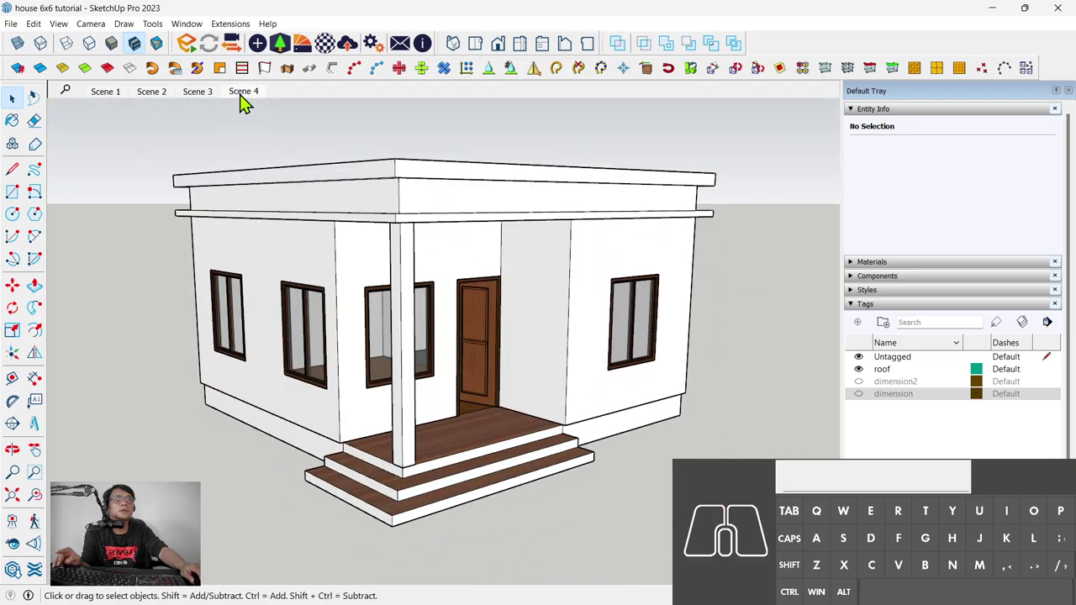
Step: Return to Scene 1 and start a File > Export > 2D Graphic export
click(107, 103)
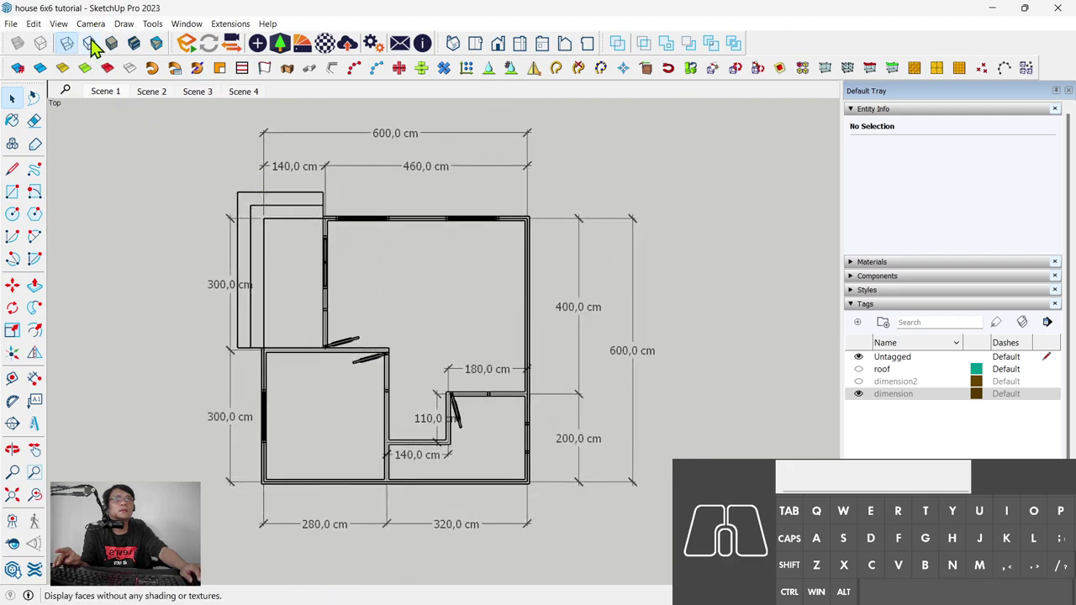
click(22, 34)
click(136, 237)
Step: Export the floor plan as 1.jpg using the on-screen view size
click(294, 249)
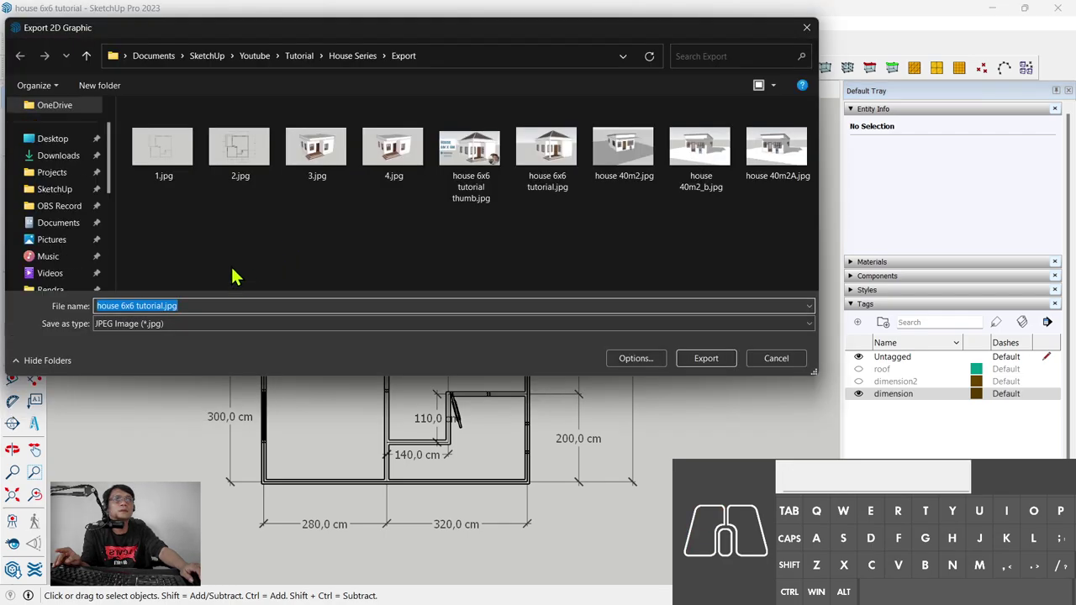
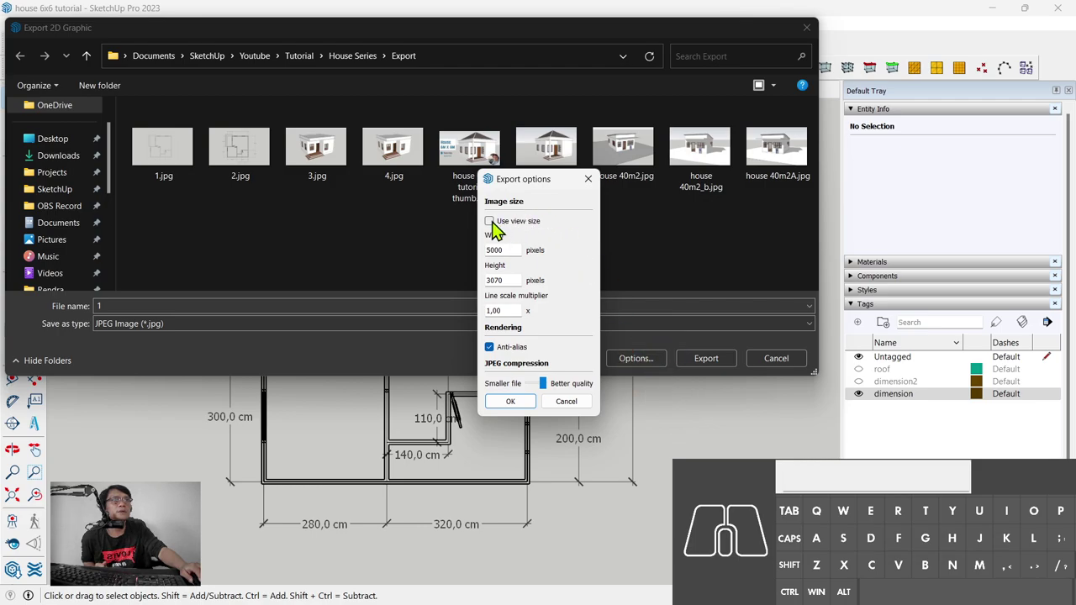
click(496, 233)
click(497, 228)
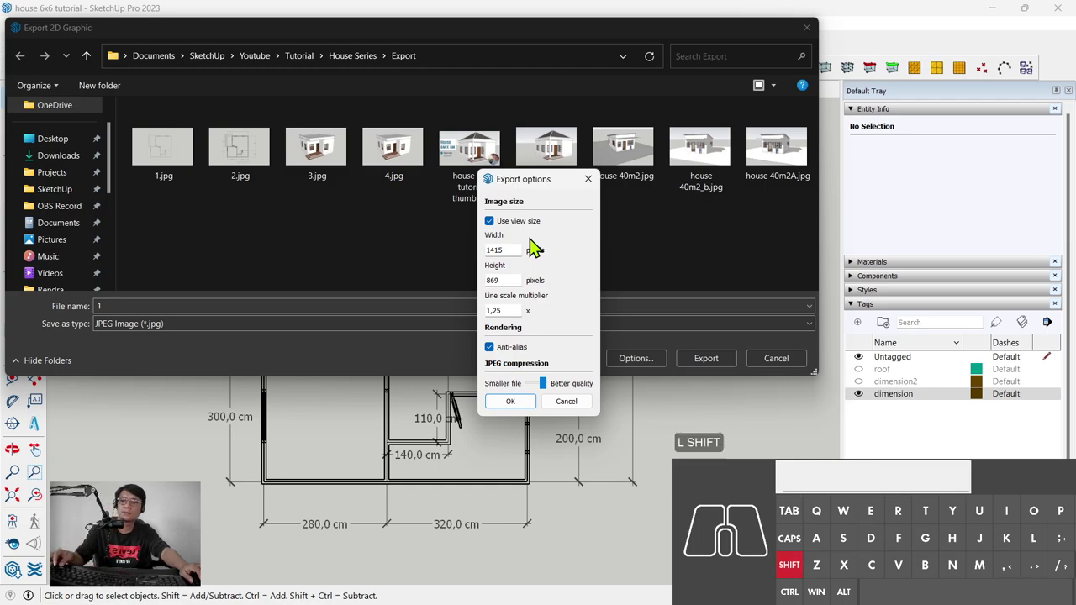
key(shift+q)
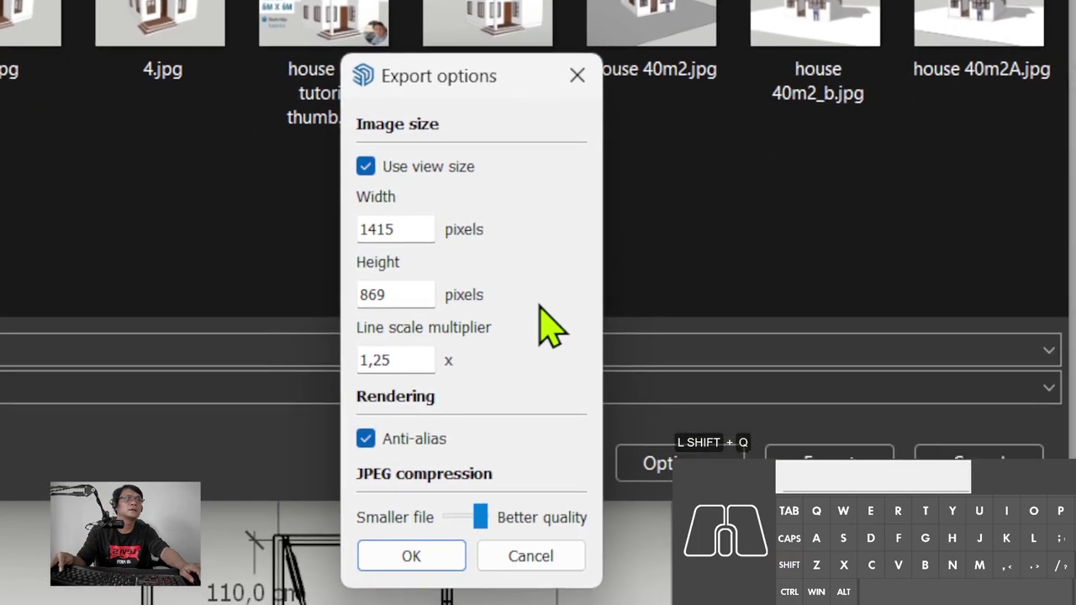
key(shift+w)
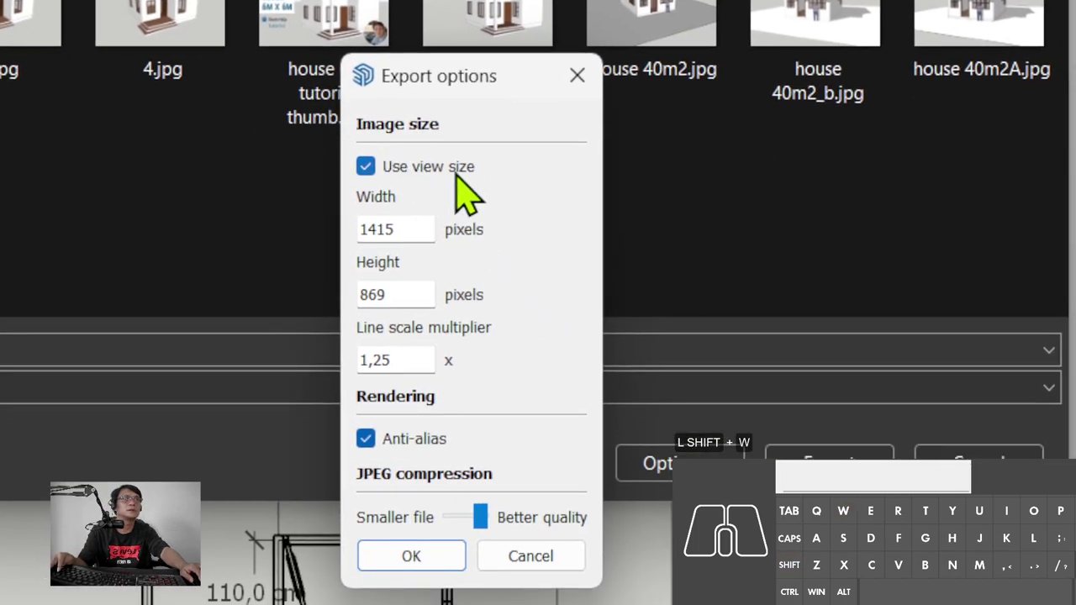
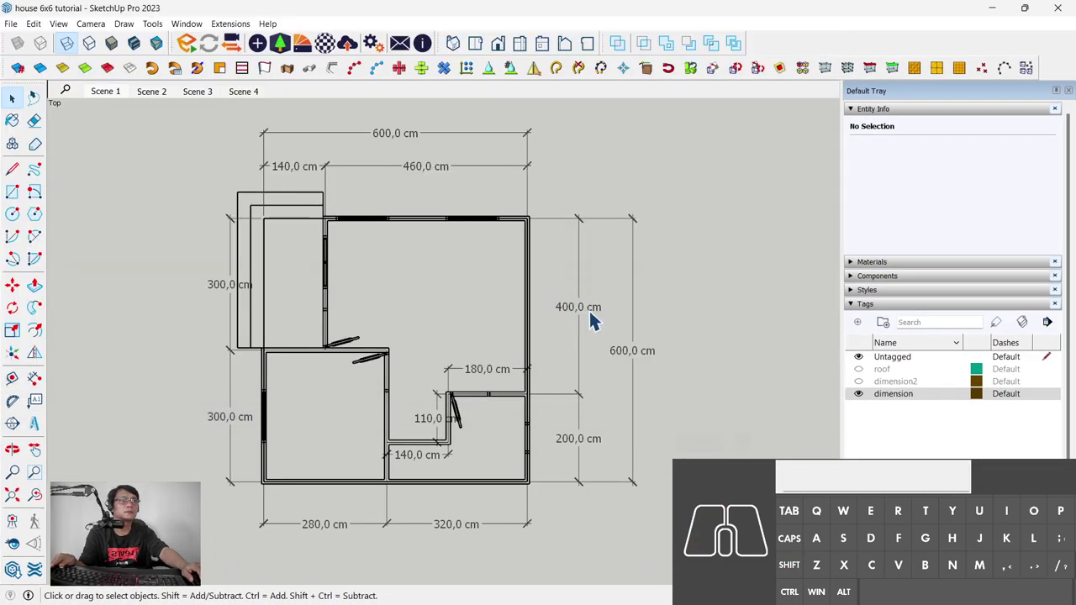
click(23, 35)
Step: Export the floor plan as JPG 2 at view size with line scale 1,25
click(116, 106)
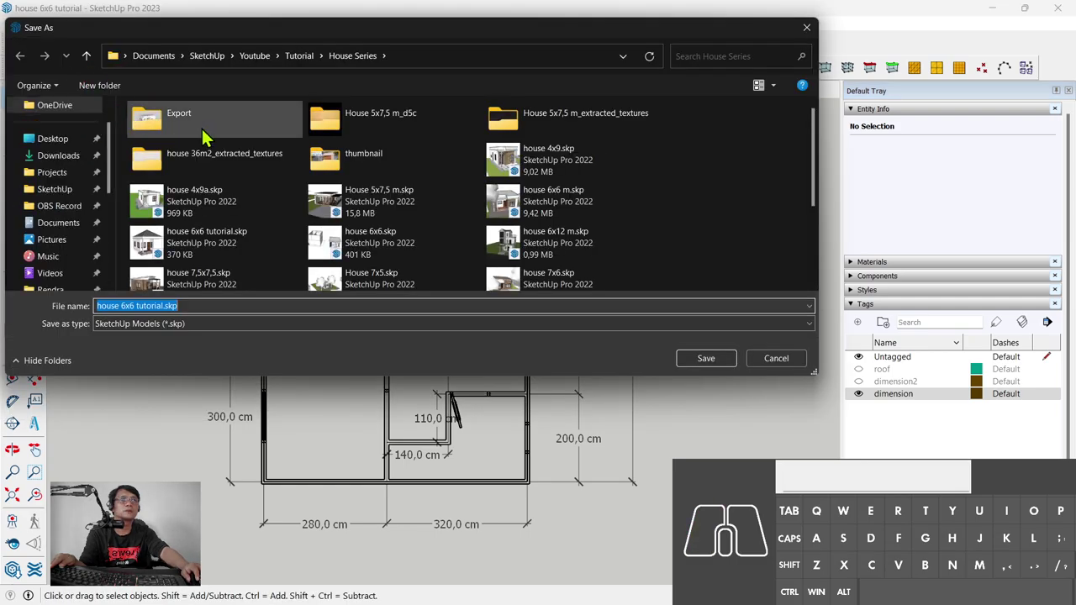
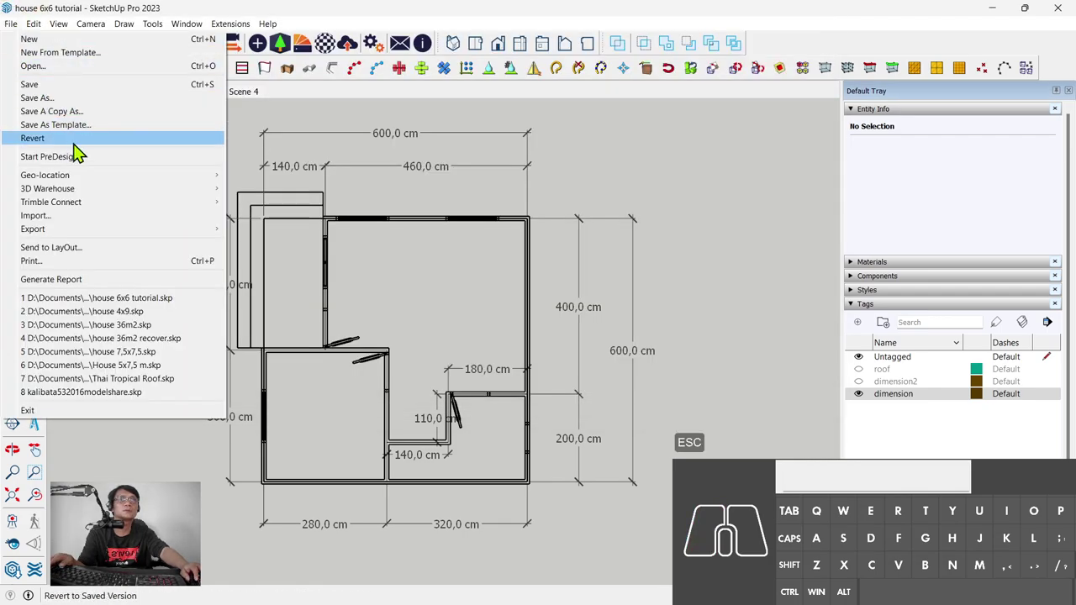
click(109, 241)
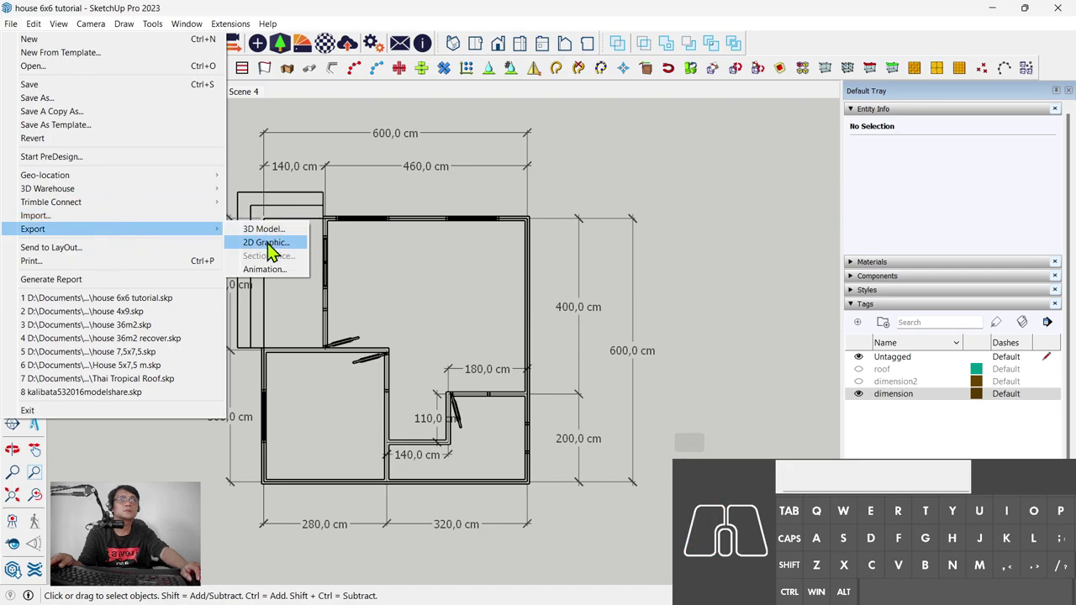
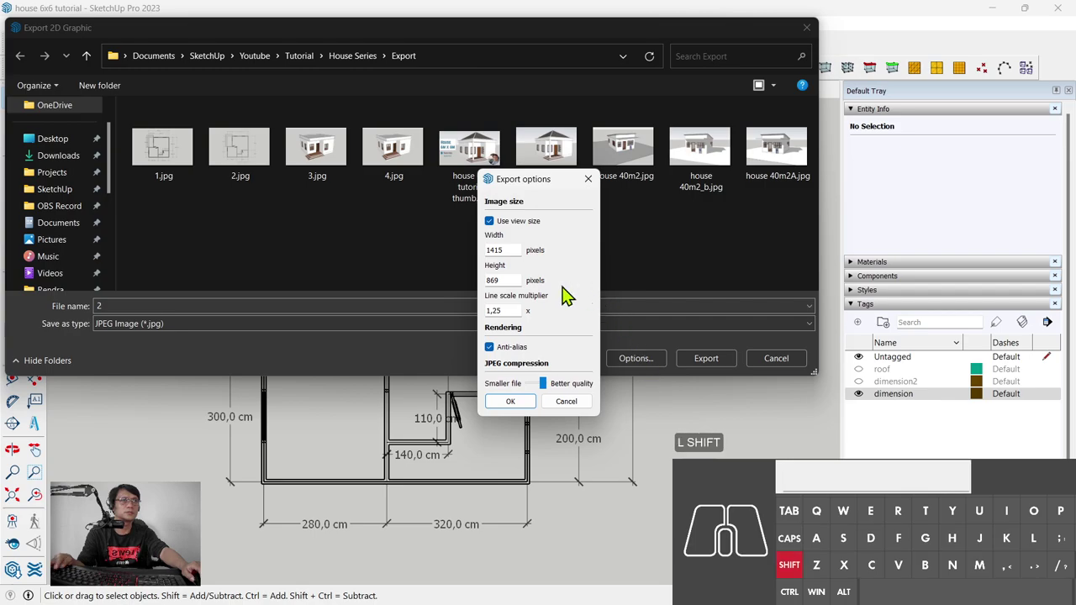
key(shift+q)
key(shift+w)
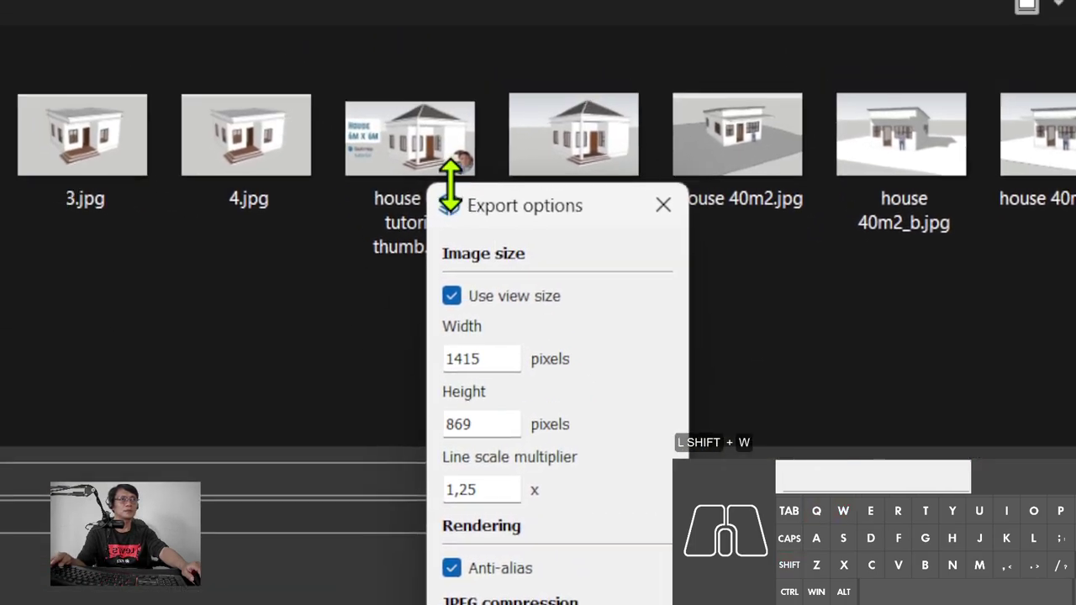
key(shift+w)
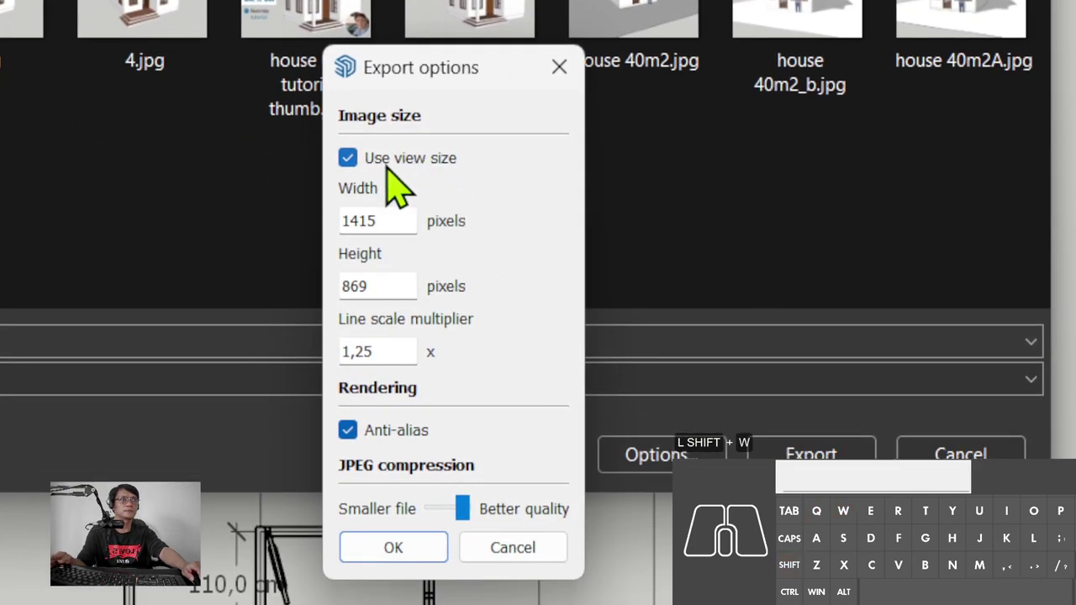
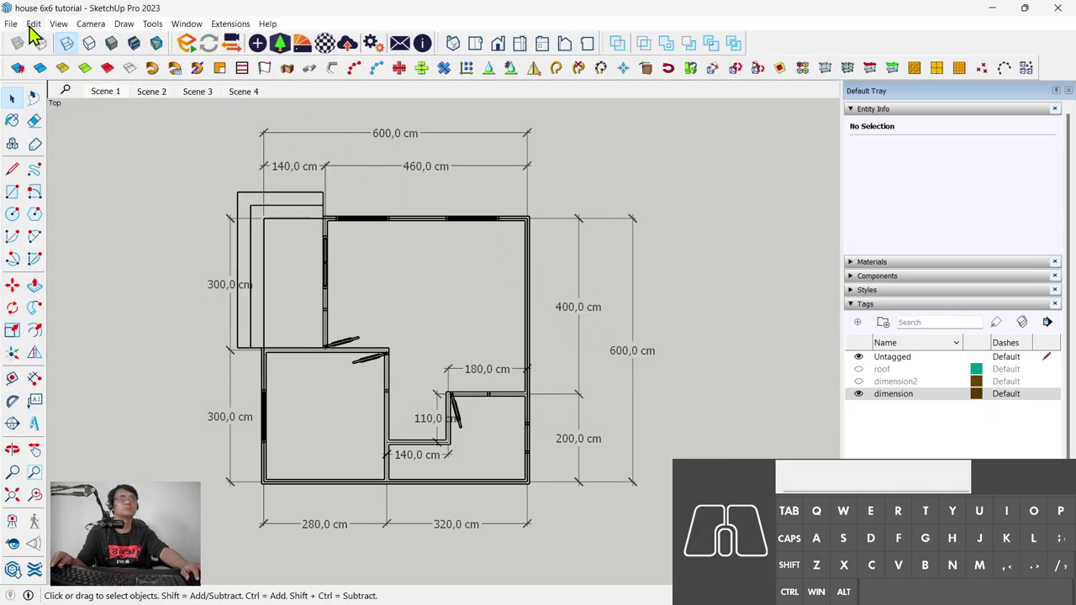
Step: Export the floor plan as 3.jpg at 5000 × 3070 pixels with line scale 3
click(22, 35)
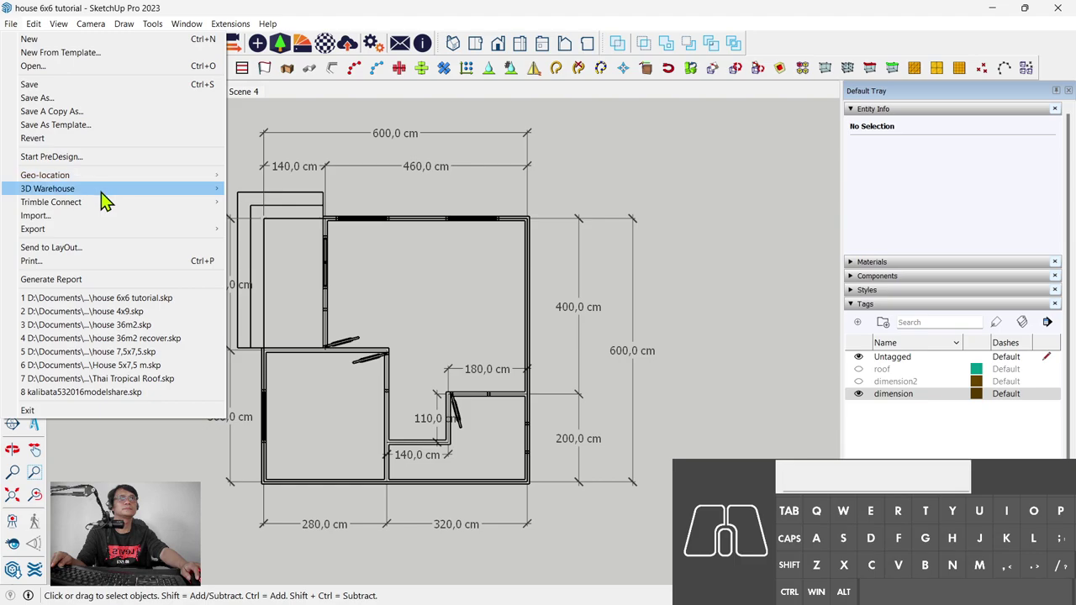
click(106, 231)
click(277, 253)
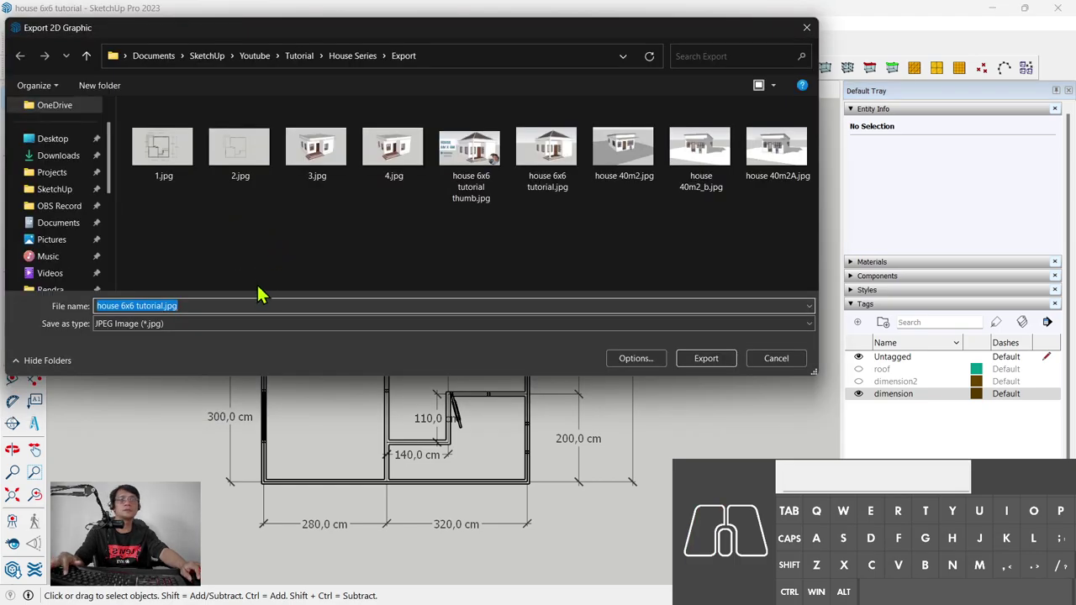
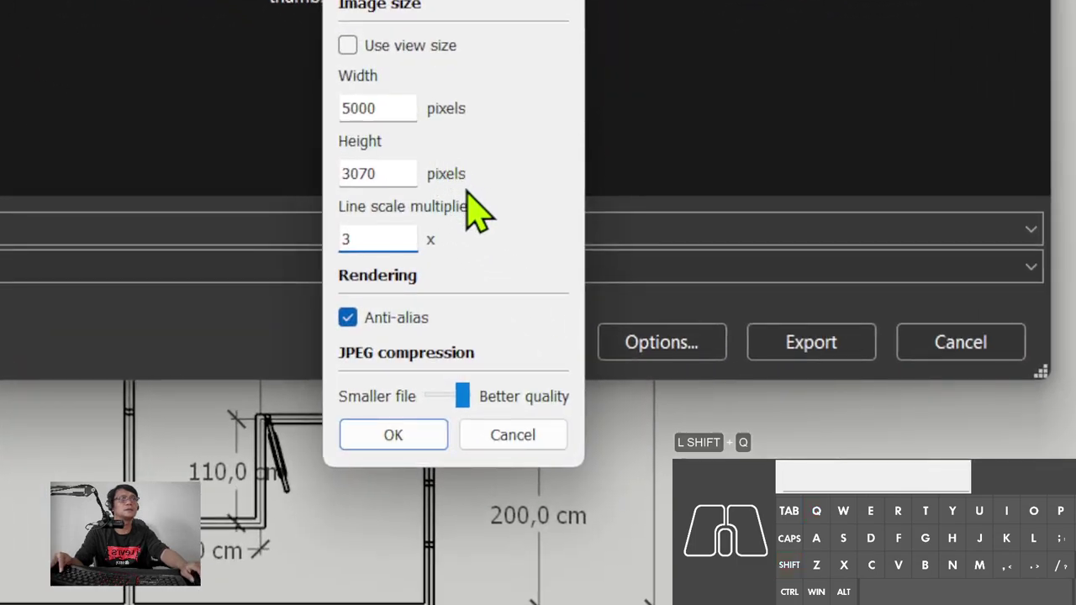
key(shift+w)
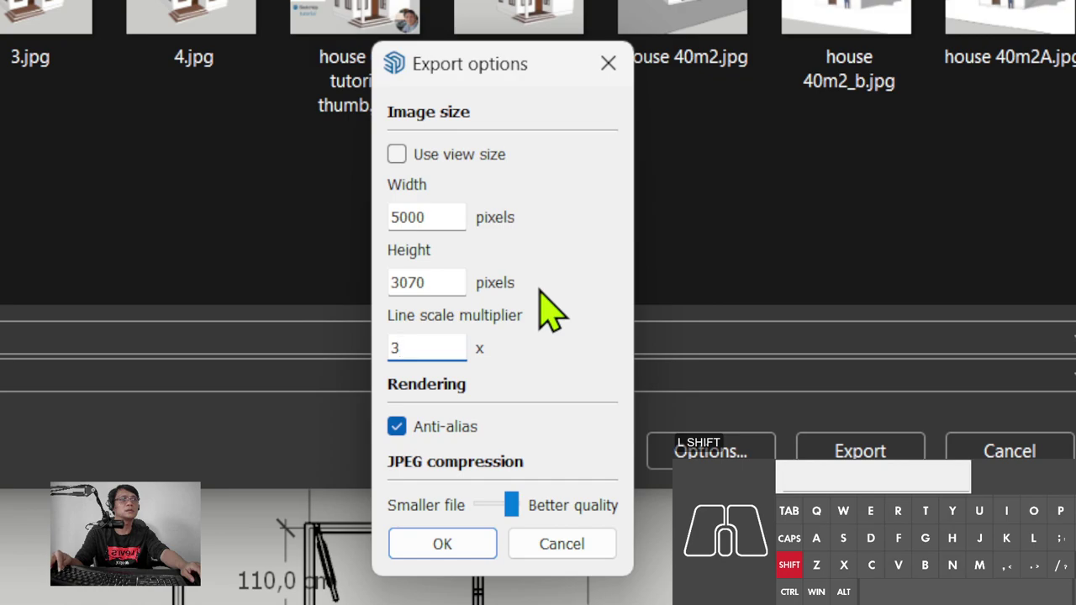
key(shift+q)
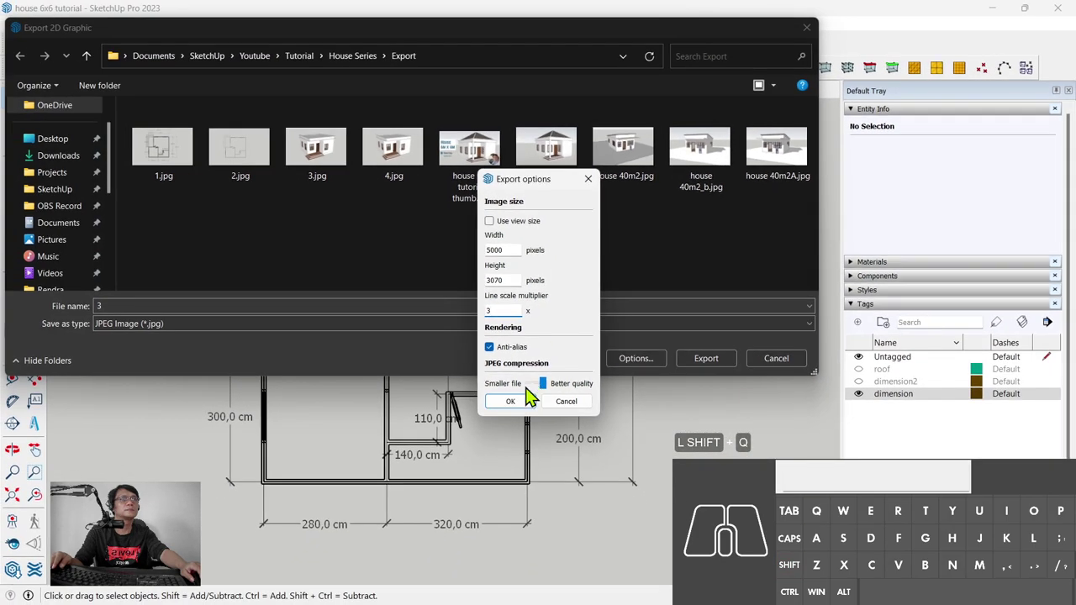
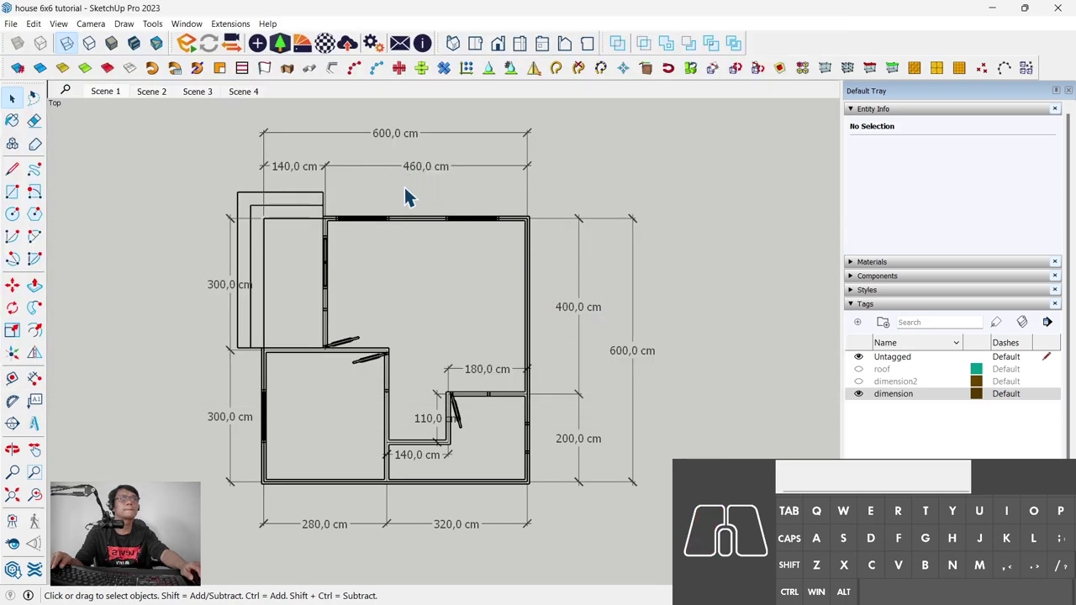
Step: Step through Scenes 2–4 and orbit the house to a better porch perspective
click(168, 104)
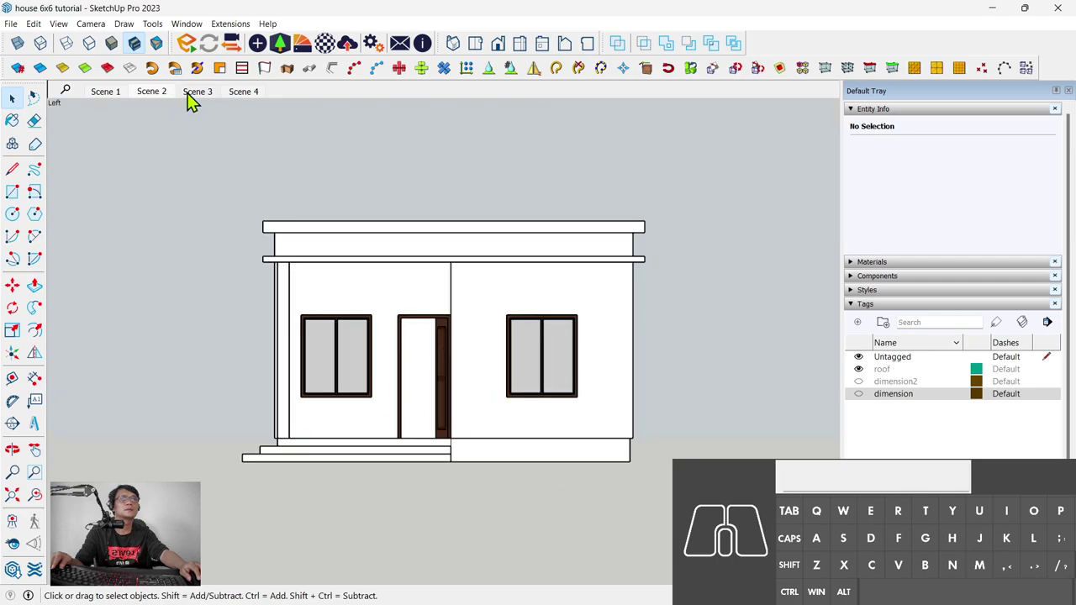
click(197, 101)
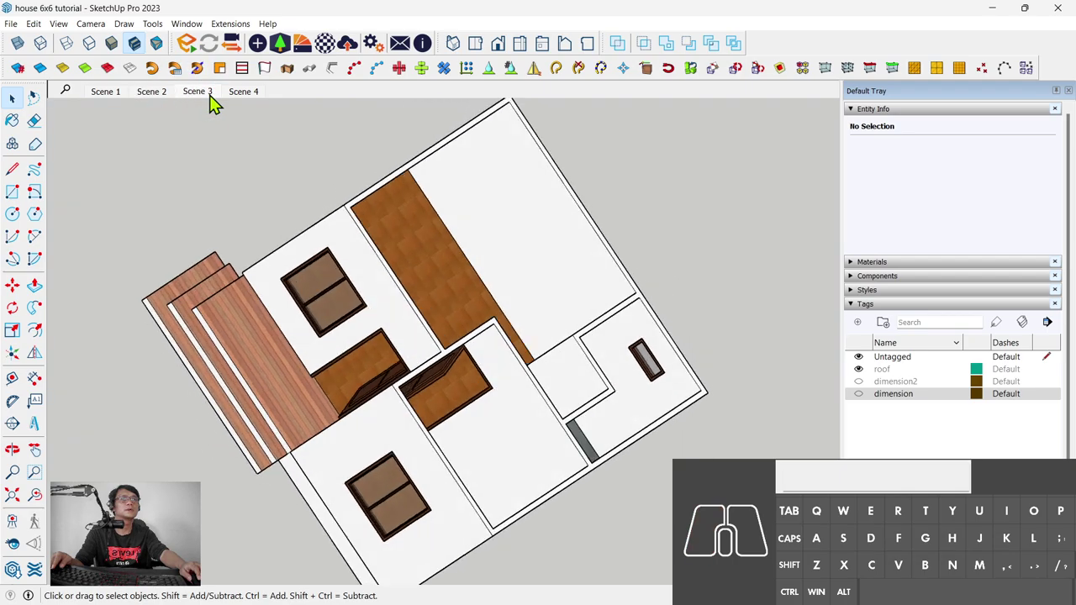
click(243, 99)
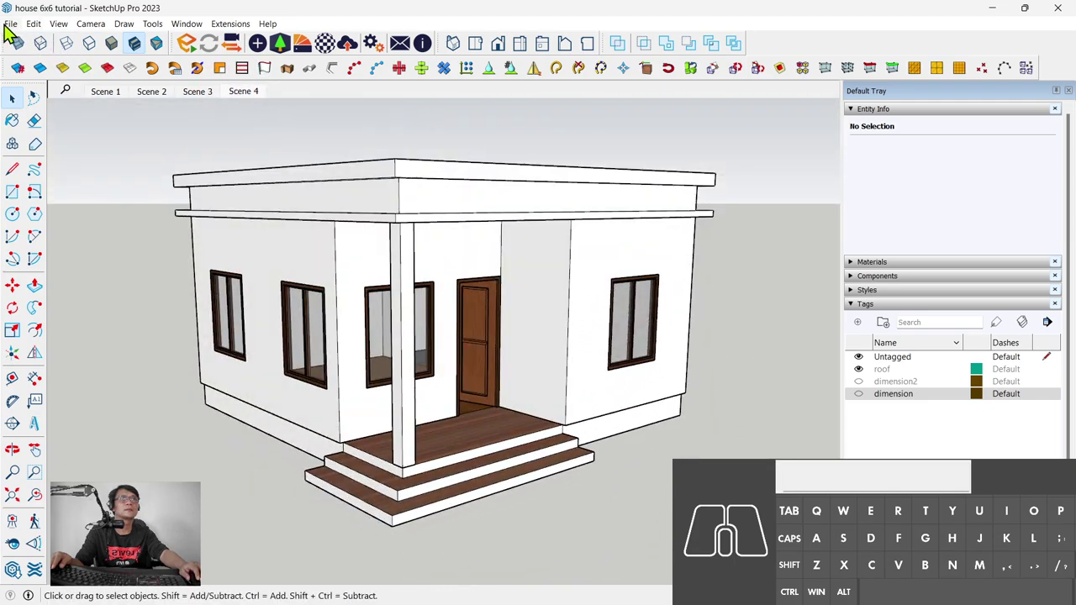
drag(415, 288, 329, 266)
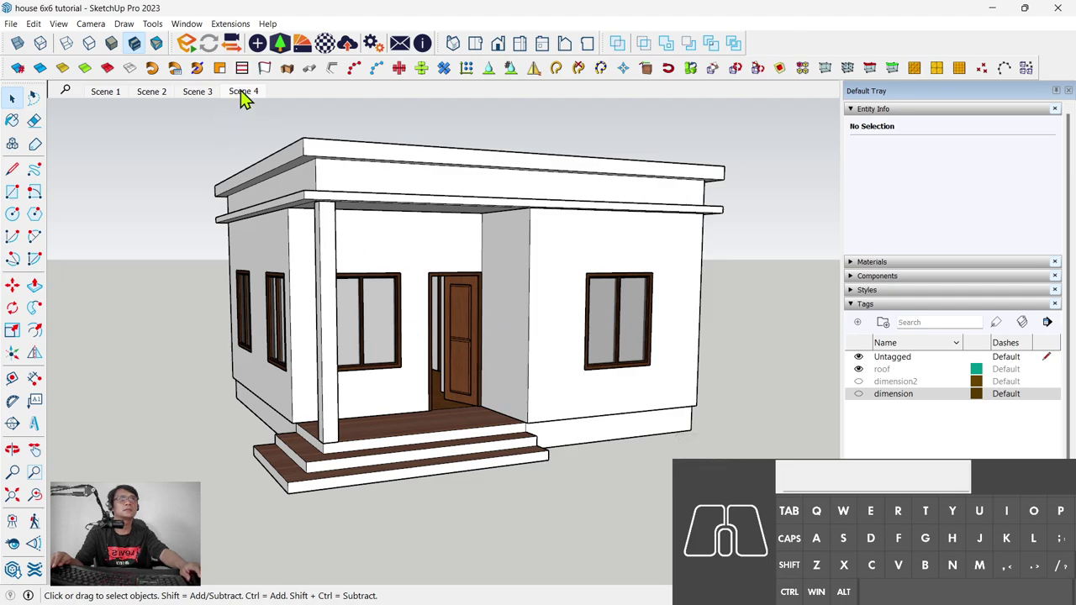
Step: Update Scene 4 with the current perspective view and recall it
right_click(251, 97)
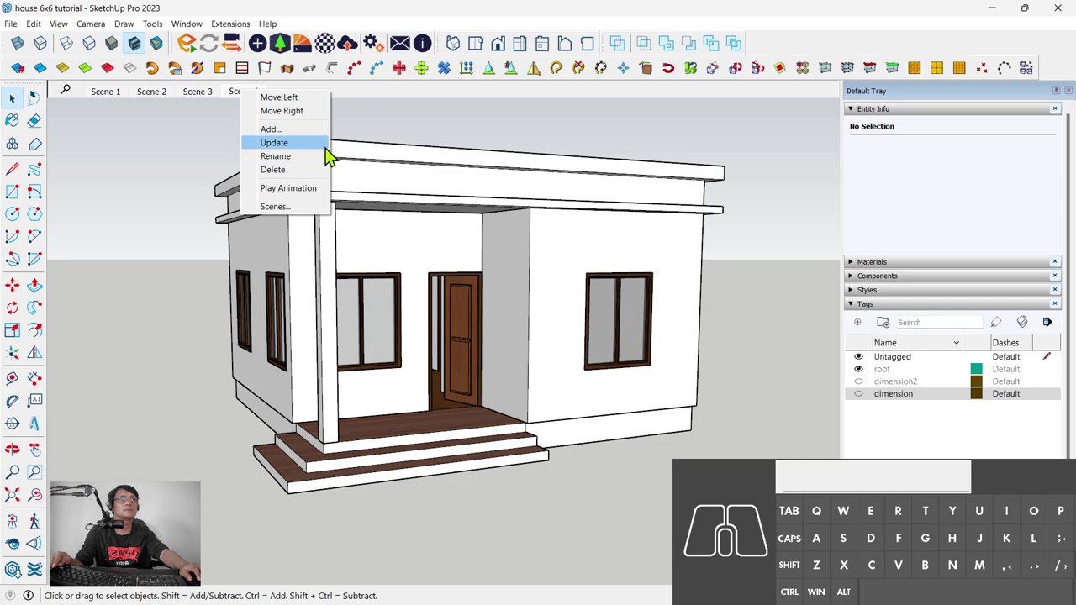
click(335, 155)
click(217, 99)
click(249, 98)
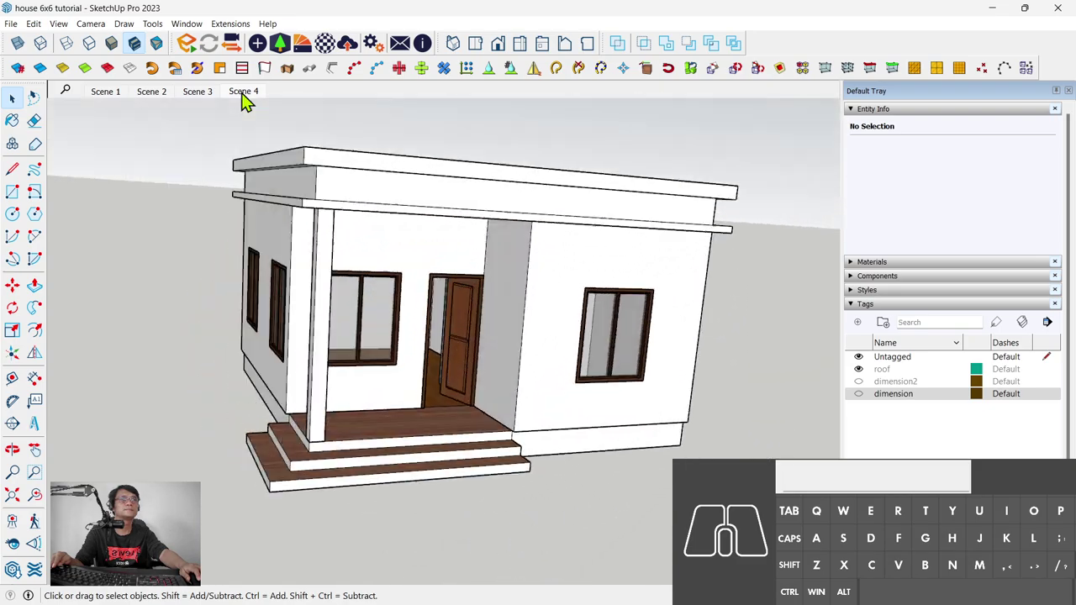
click(17, 32)
Step: Start a 2D Graphic export of the perspective named 4 and review its 5000×3070 options
click(137, 238)
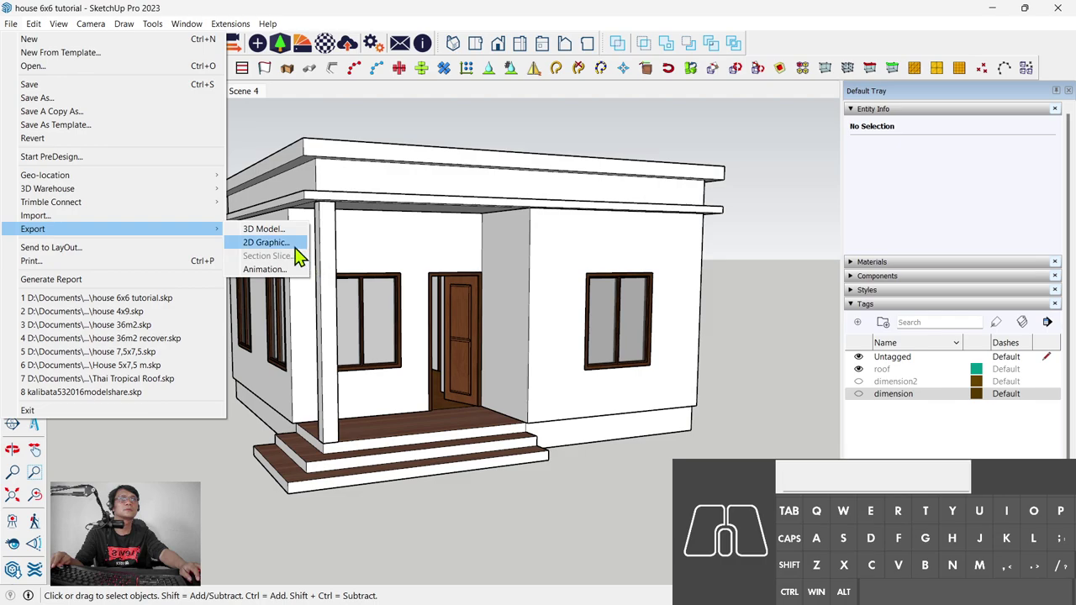
click(301, 256)
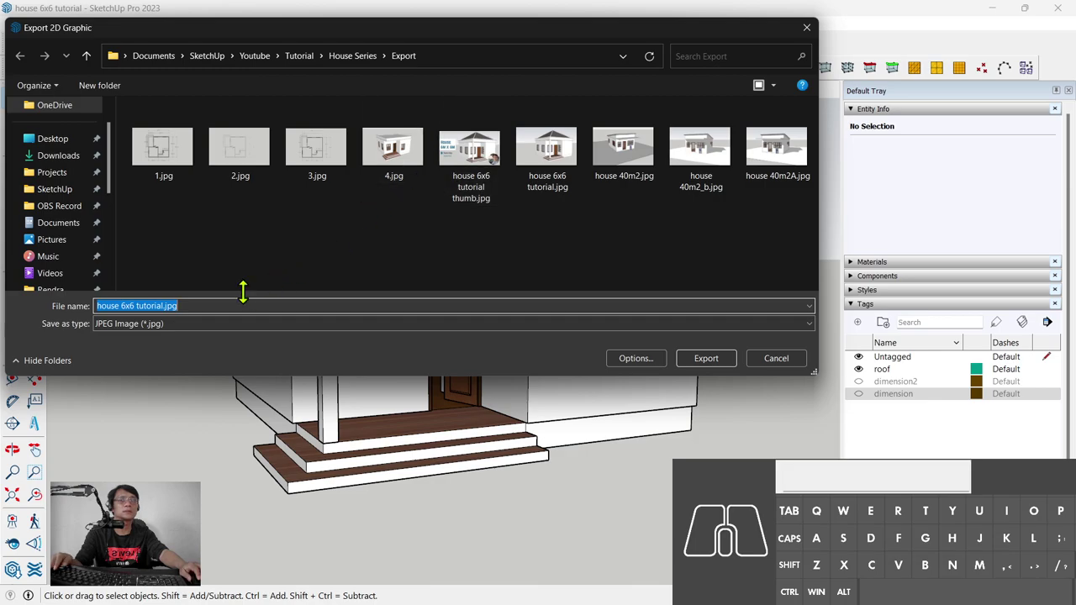
key(r)
click(640, 372)
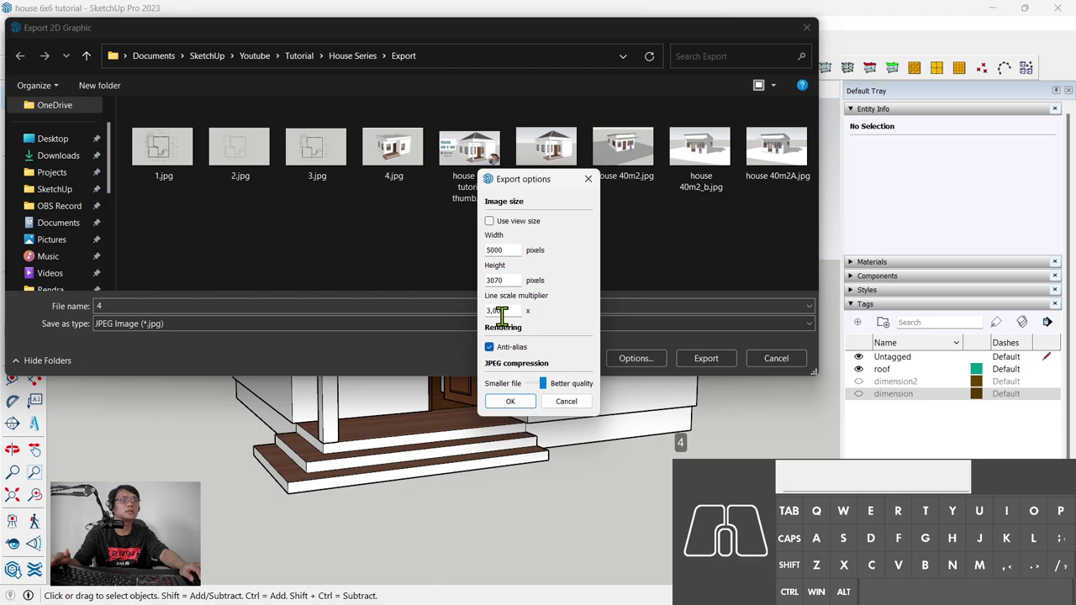
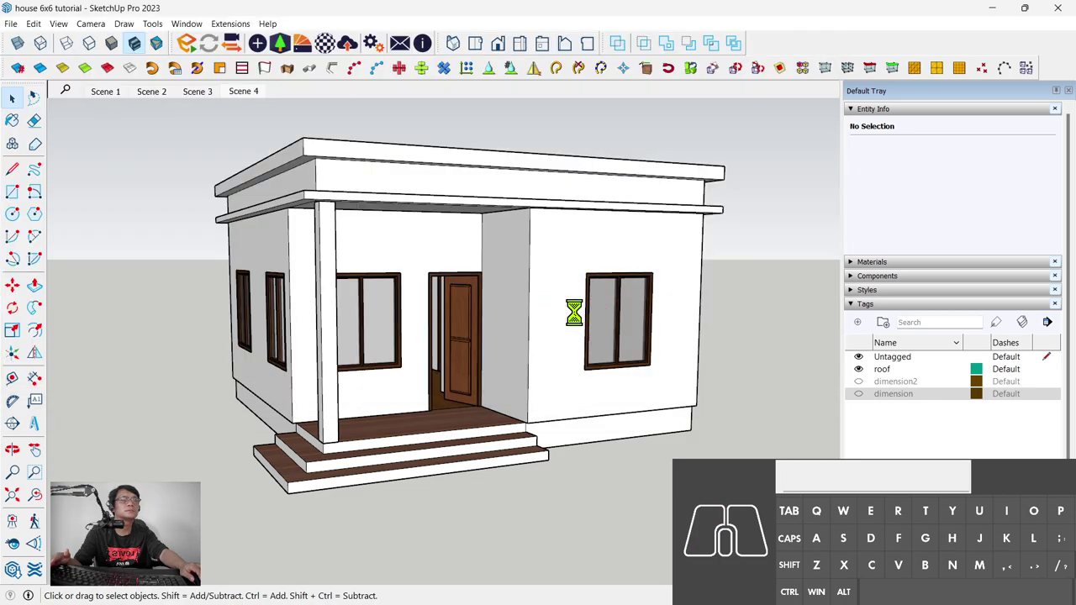
Step: Export the perspective as 5.jpg at 5000×3070 pixels with line scale 1,25
click(21, 36)
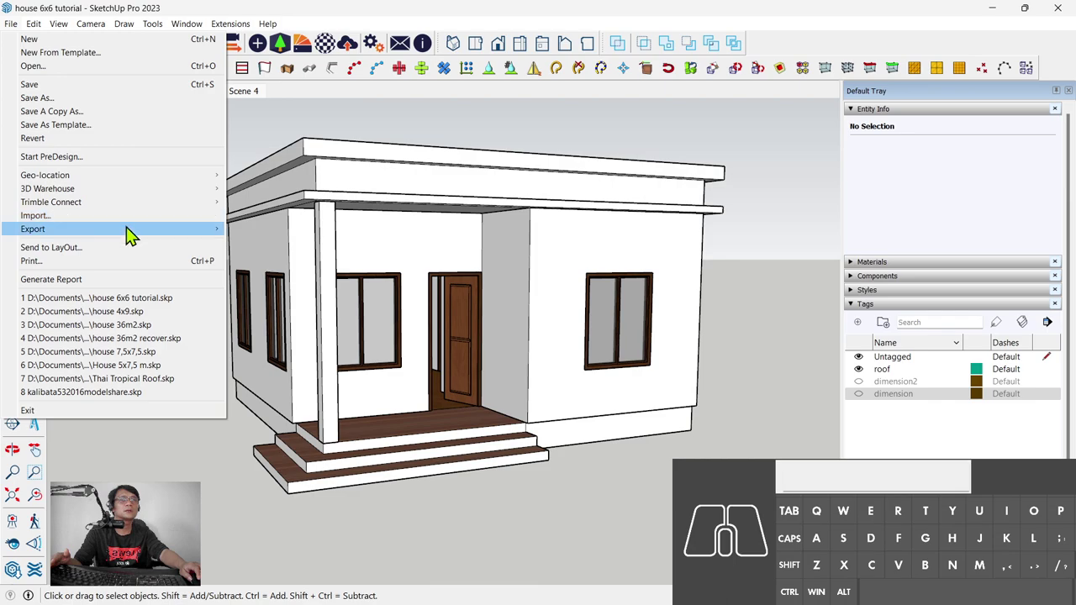
click(136, 239)
click(271, 247)
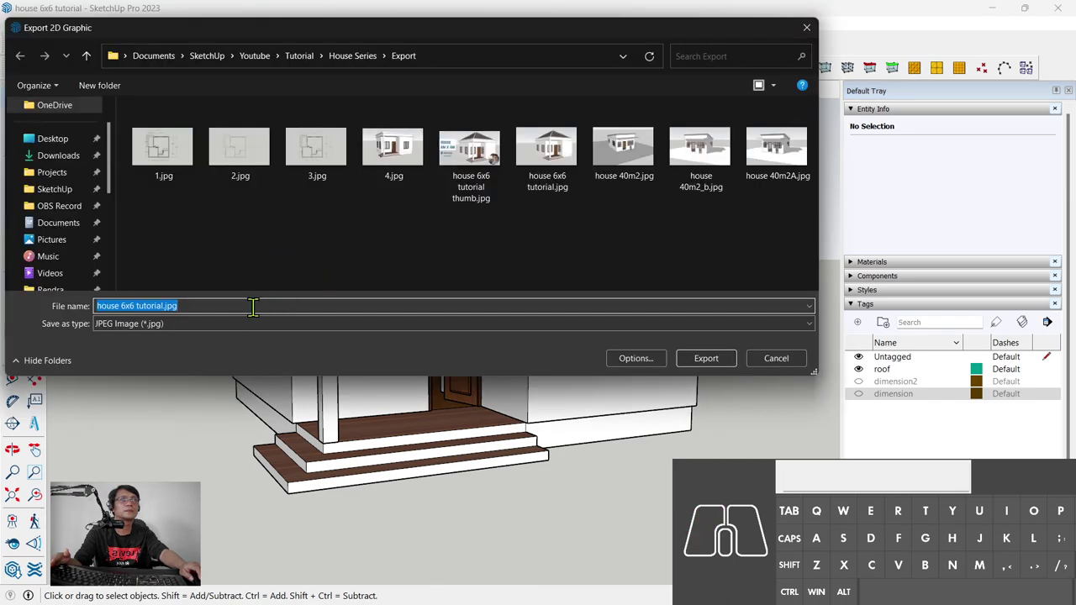
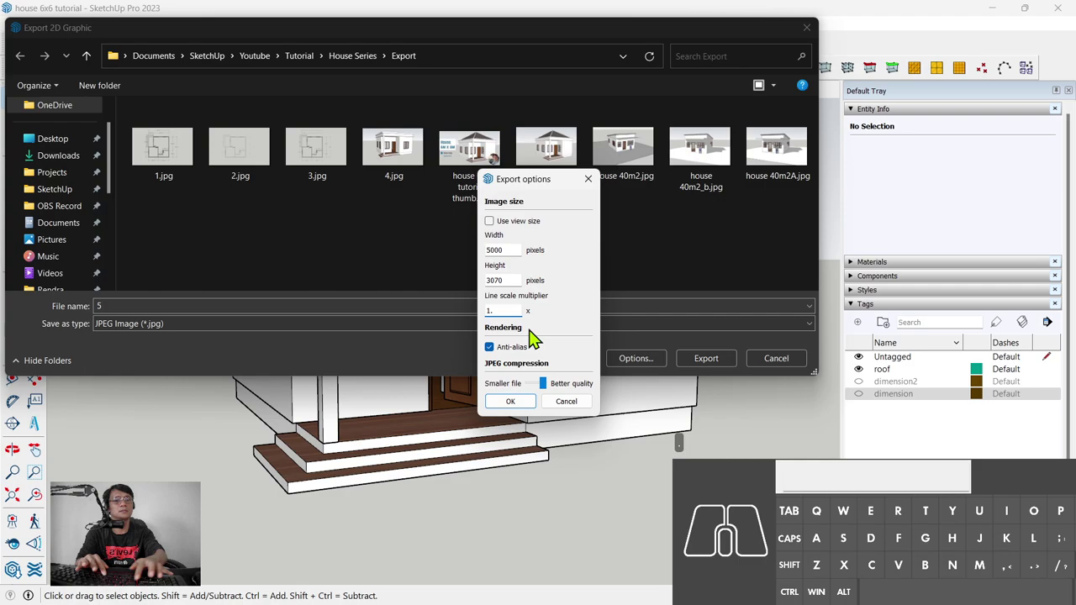
key(BackSpace)
key(,)
key(KP_2)
key(KP_5)
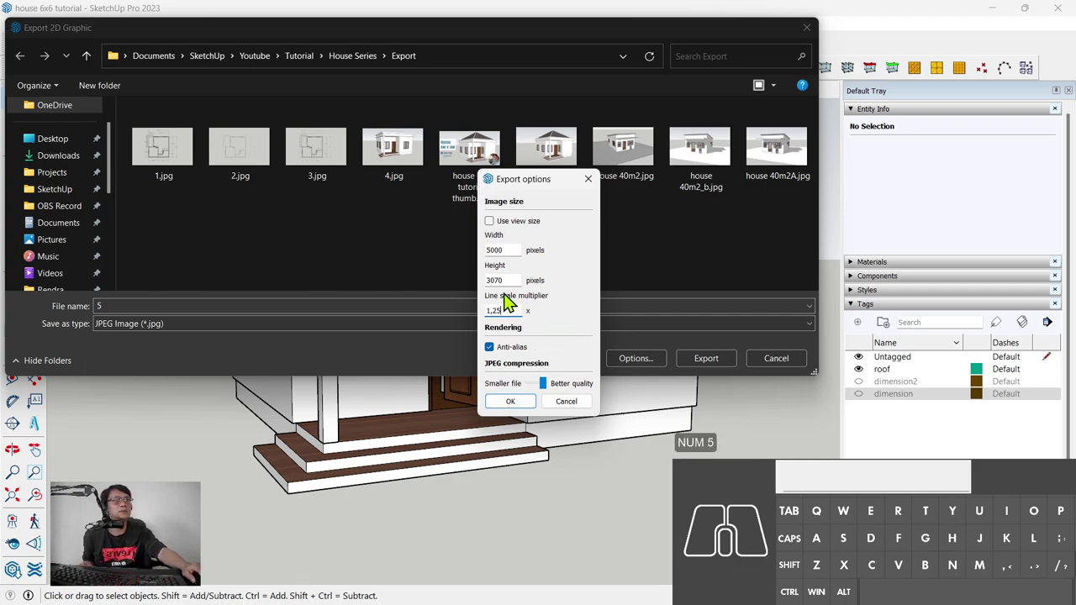
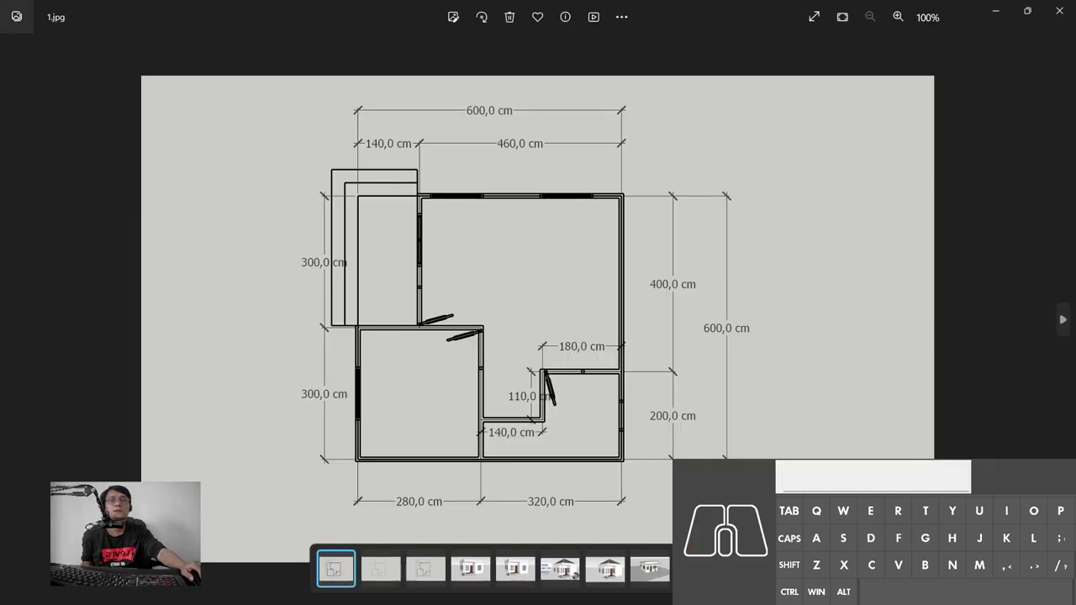
Step: Browse the exported images in Photos from the floor plans to the perspective 5.jpg
click(882, 220)
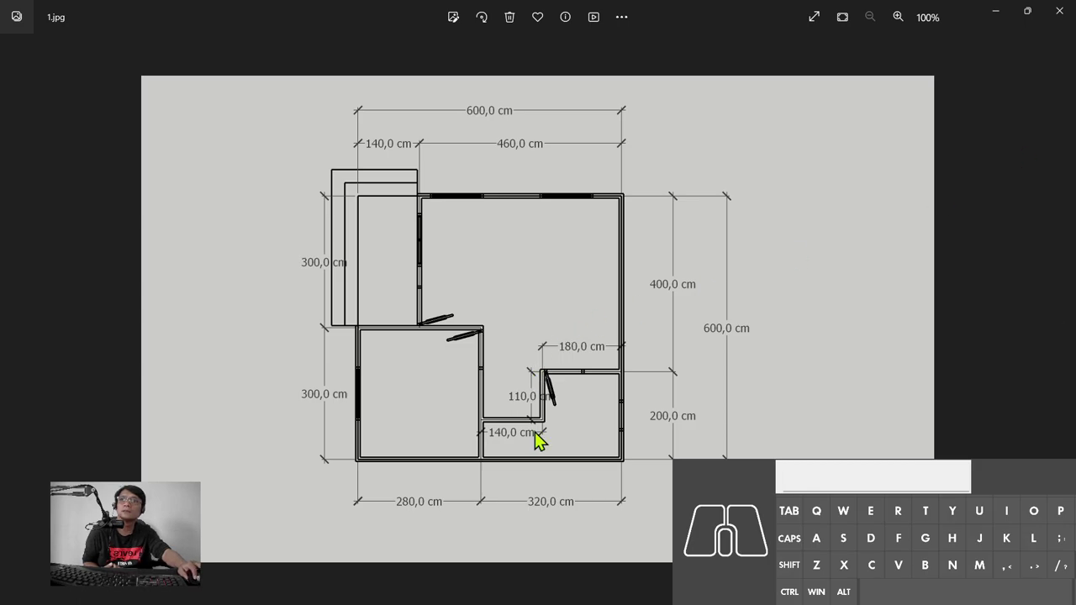
click(724, 430)
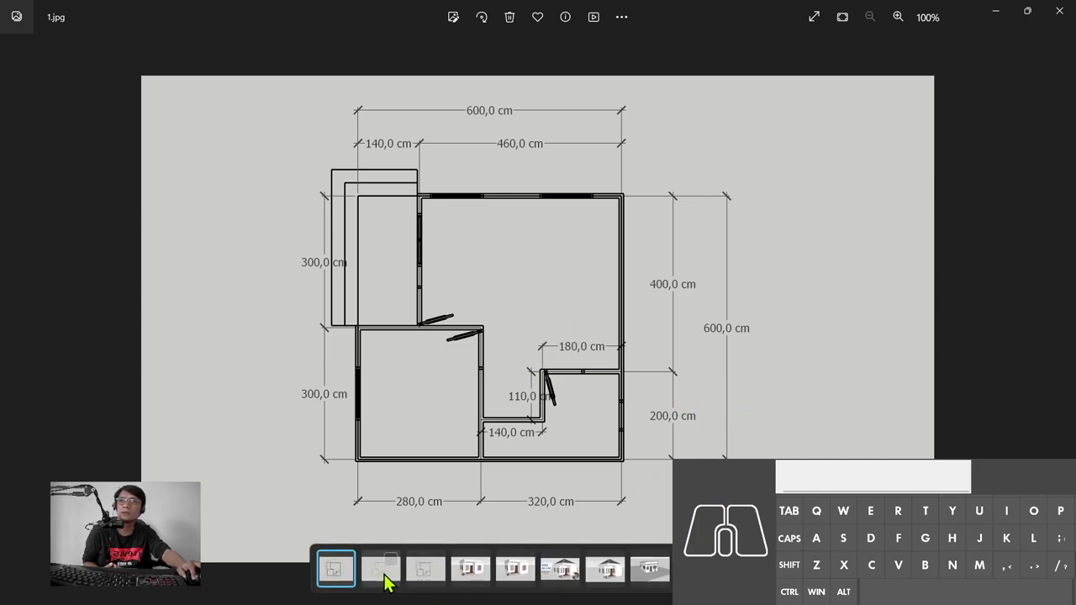
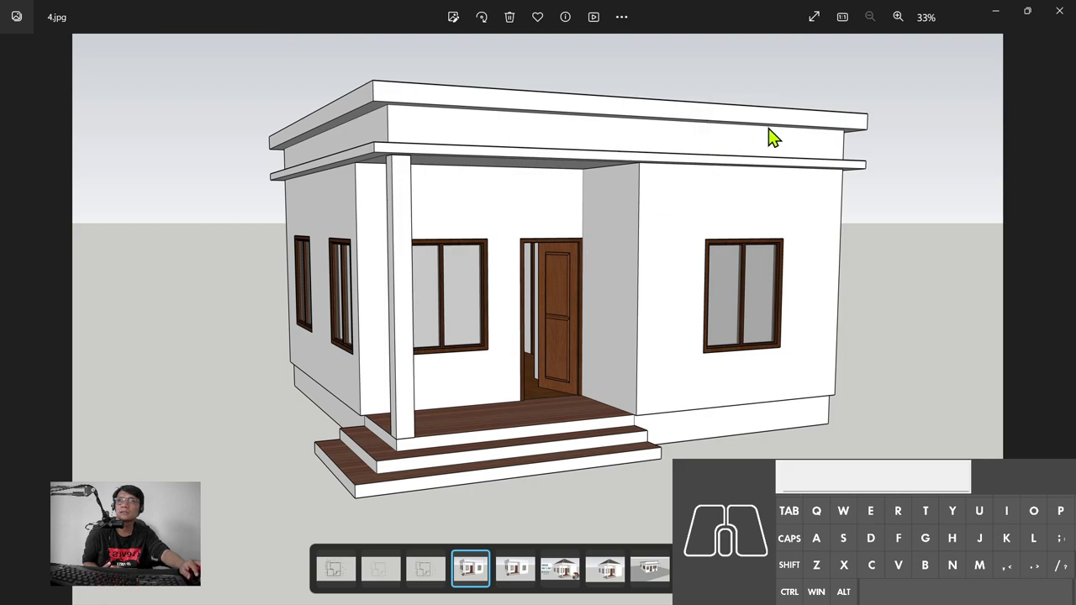
click(522, 588)
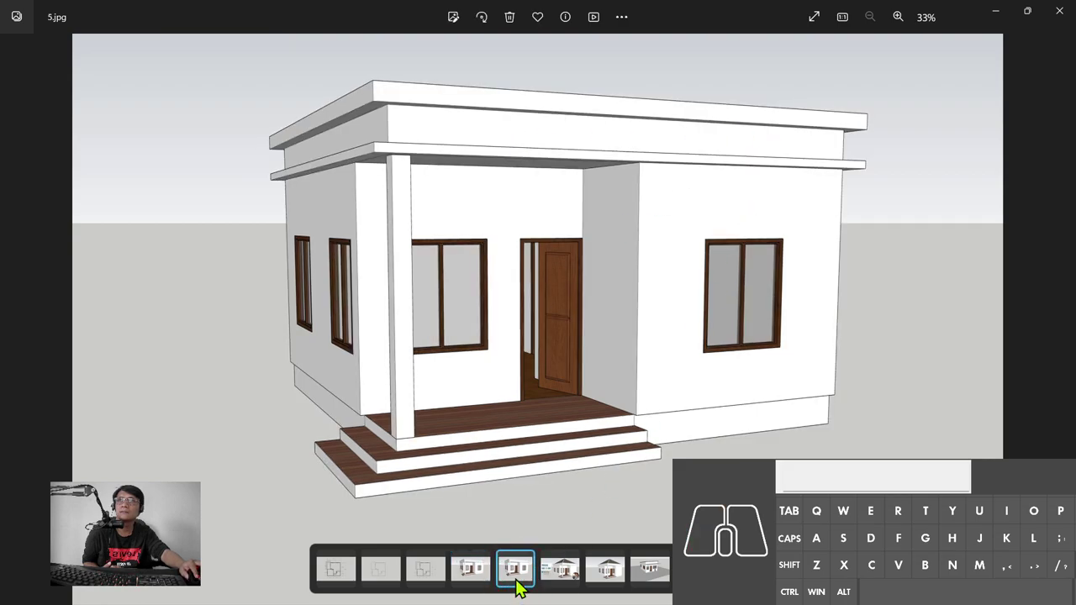